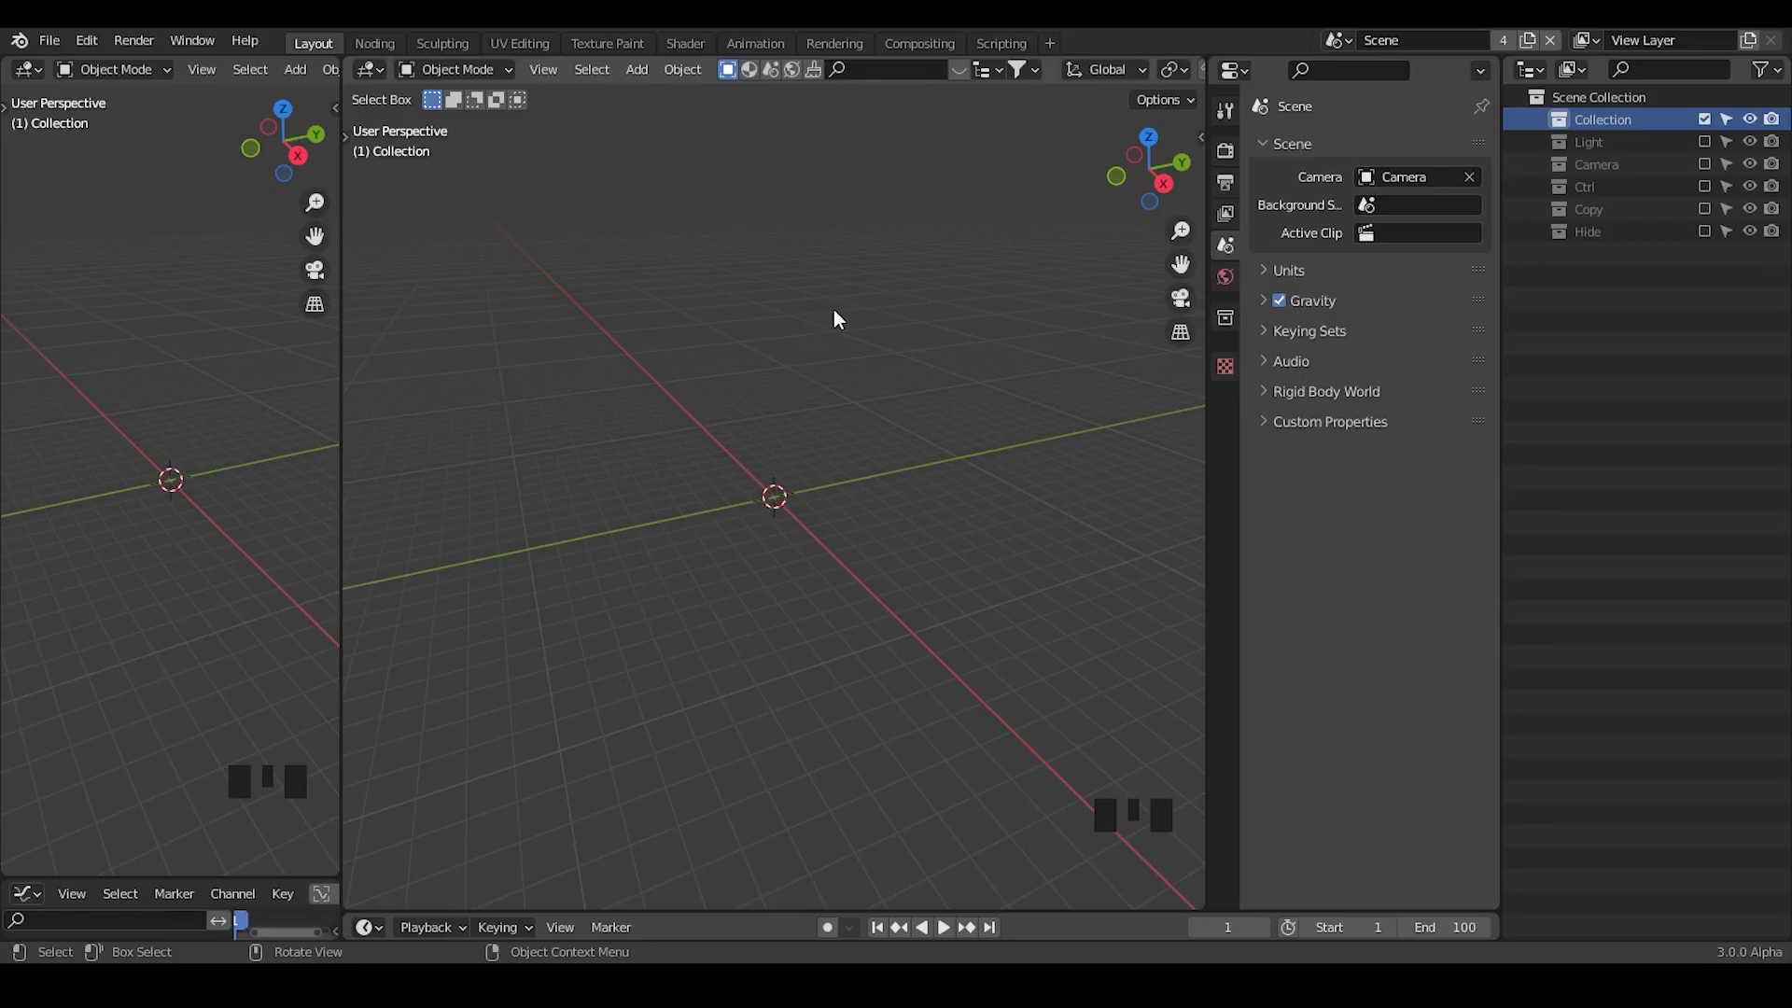
- Bring up the Add menu with Shift+A and go to the Mesh shapes for a cube
{"action": "key", "text": "shift+a"}
{"action": "left_click_drag", "start_coordinate": [843, 581], "coordinate": [375, 46]}
- Wire Group Input through G_Fill Volume and Delete Geometry into Group Output on the new cube
{"action": "left_click", "coordinate": [375, 45]}
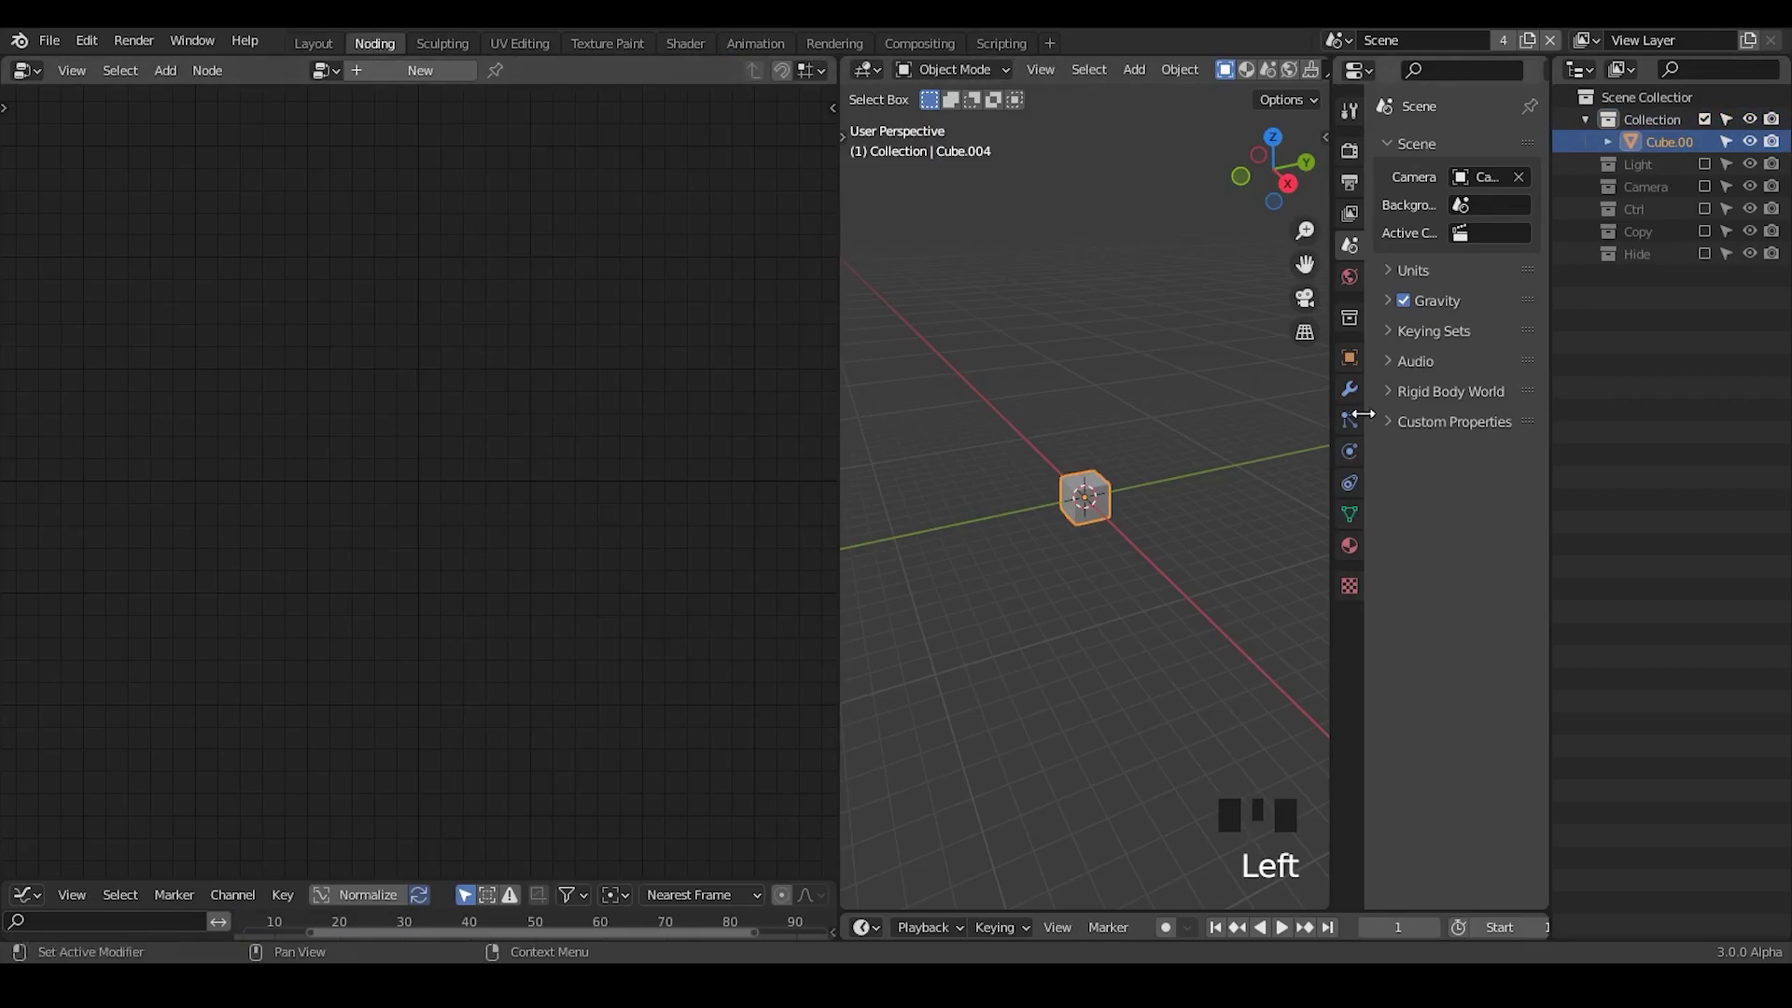
{"action": "left_click_drag", "start_coordinate": [1117, 360], "coordinate": [1065, 435]}
{"action": "left_click_drag", "start_coordinate": [1064, 435], "coordinate": [634, 388]}
{"action": "left_click_drag", "start_coordinate": [634, 388], "coordinate": [1049, 525]}
{"action": "left_click_drag", "start_coordinate": [1049, 525], "coordinate": [645, 323]}
{"action": "key", "text": "ctrl+a"}
- Set the deletion domain, insert Subdivide Mesh at level 4, and link a Position-fed Directional Falloff to Selection
{"action": "left_click_drag", "start_coordinate": [589, 441], "coordinate": [1710, 222]}
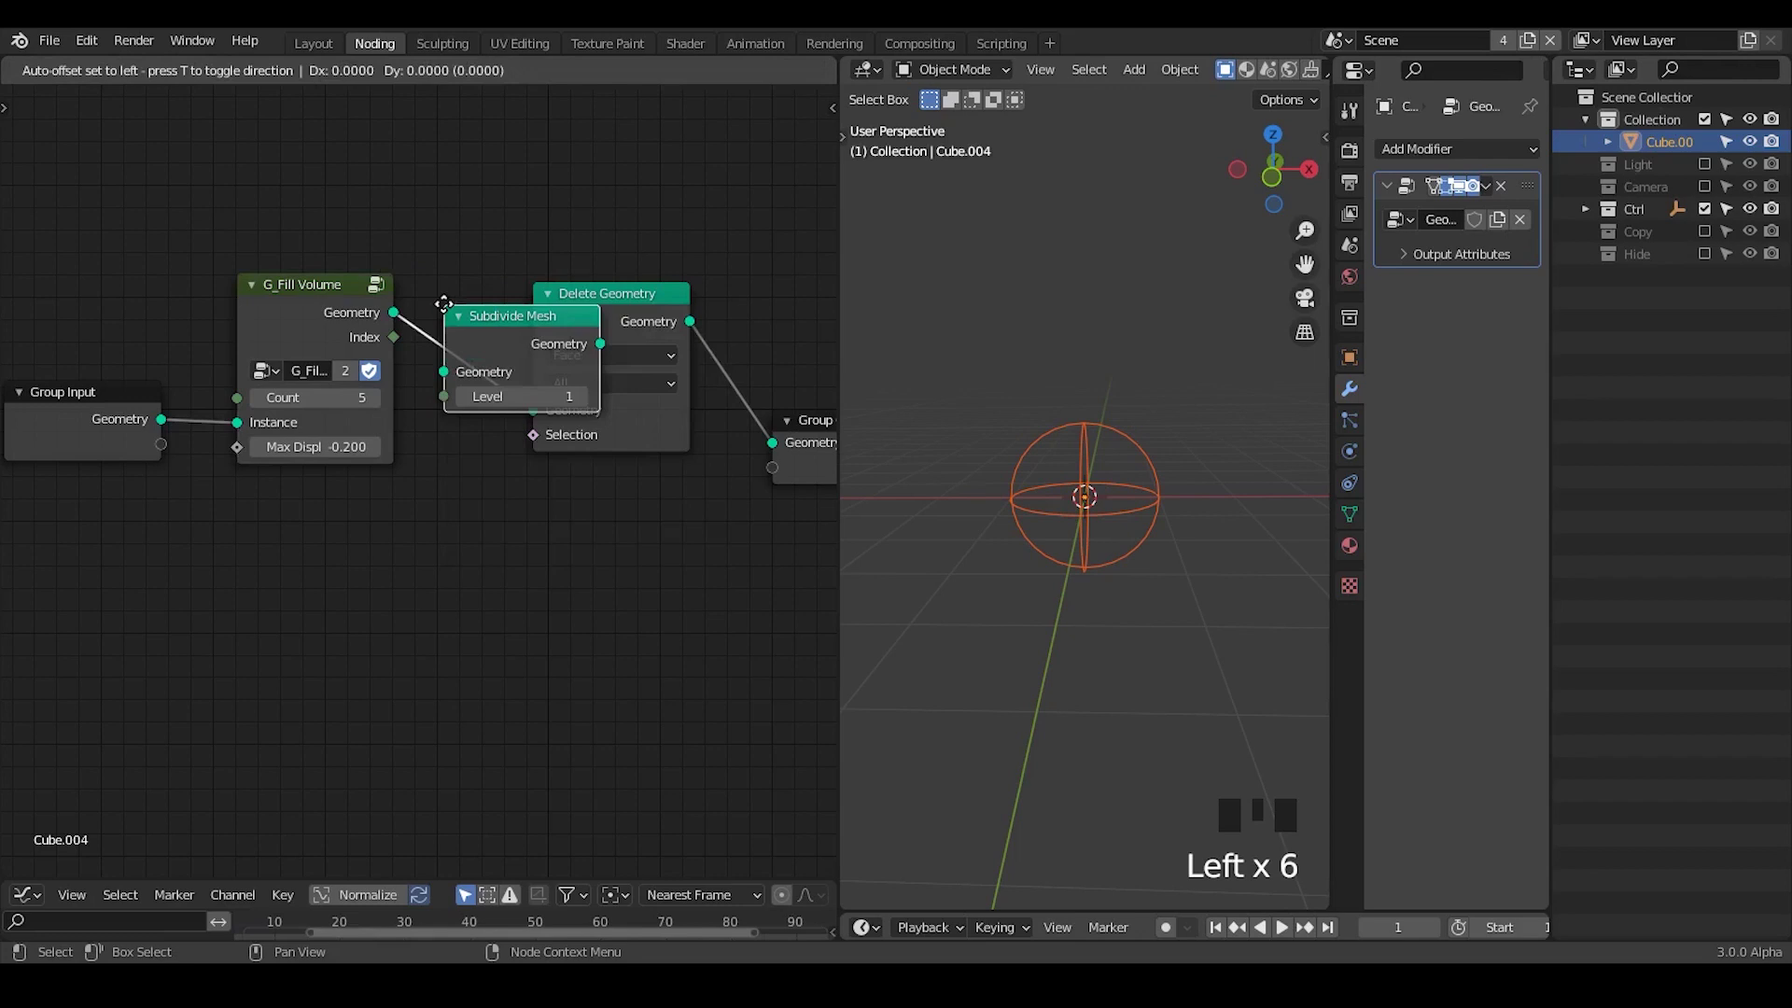
{"action": "key", "text": "ctrl+a"}
{"action": "left_click", "coordinate": [420, 445]}
{"action": "key", "text": "g"}
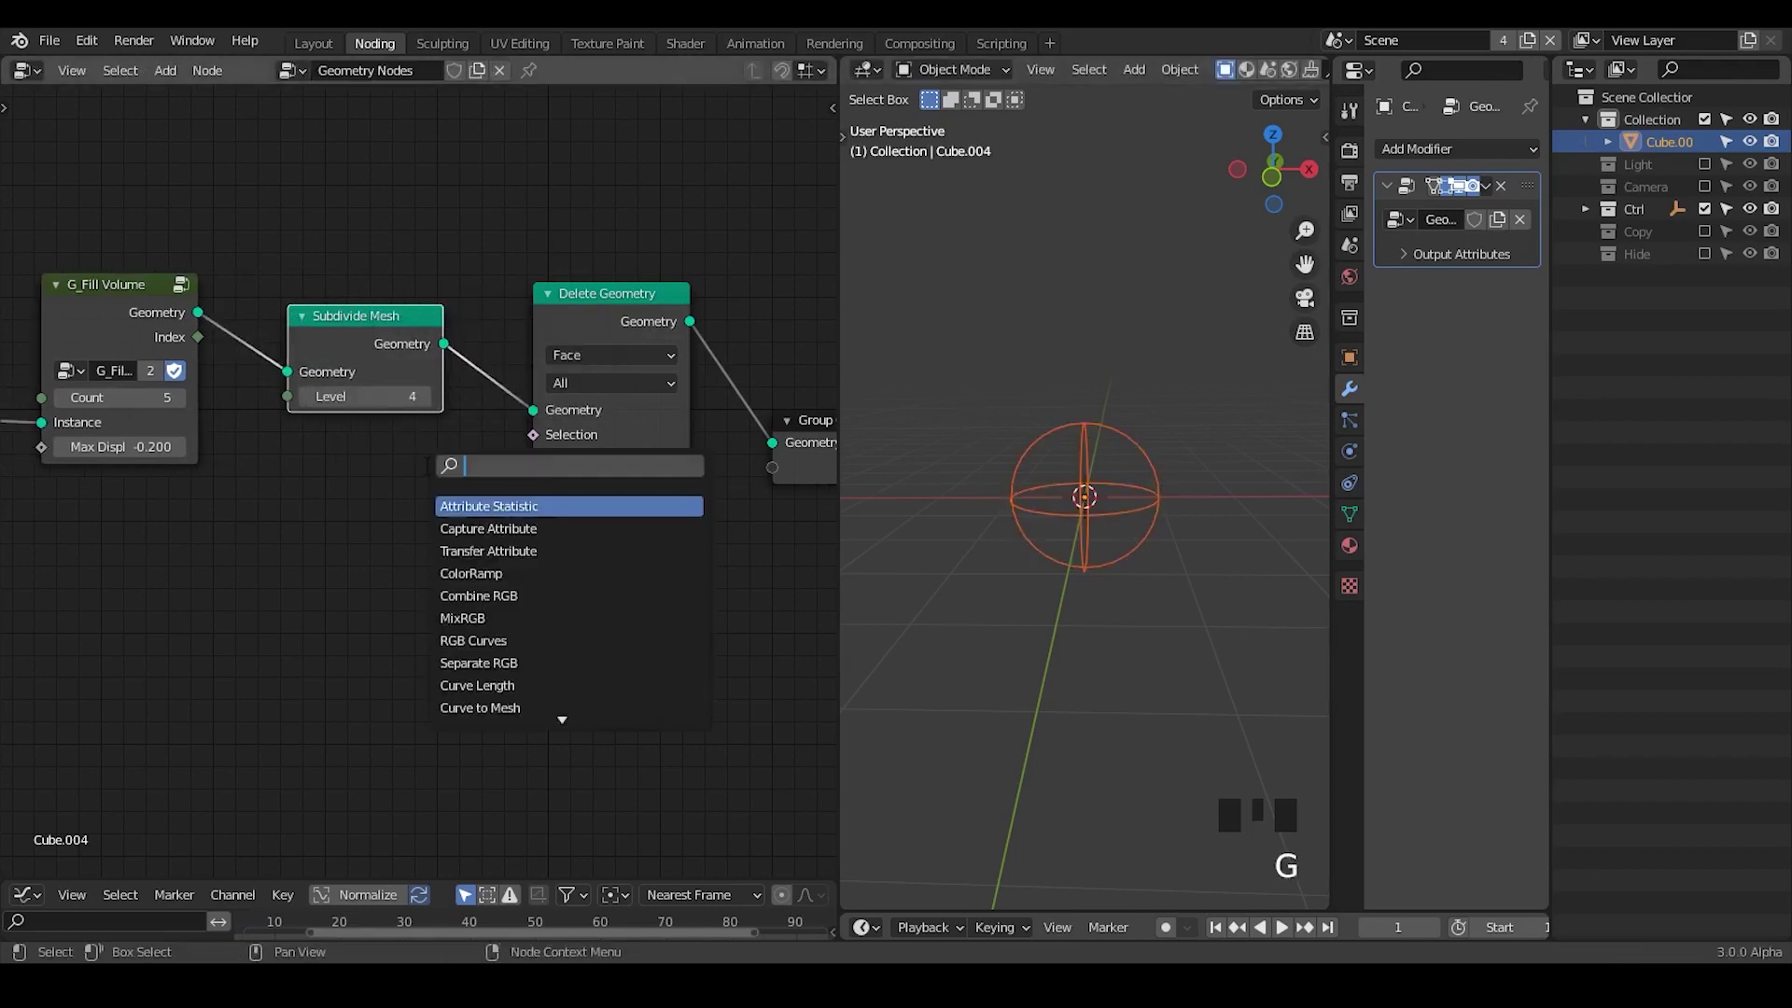
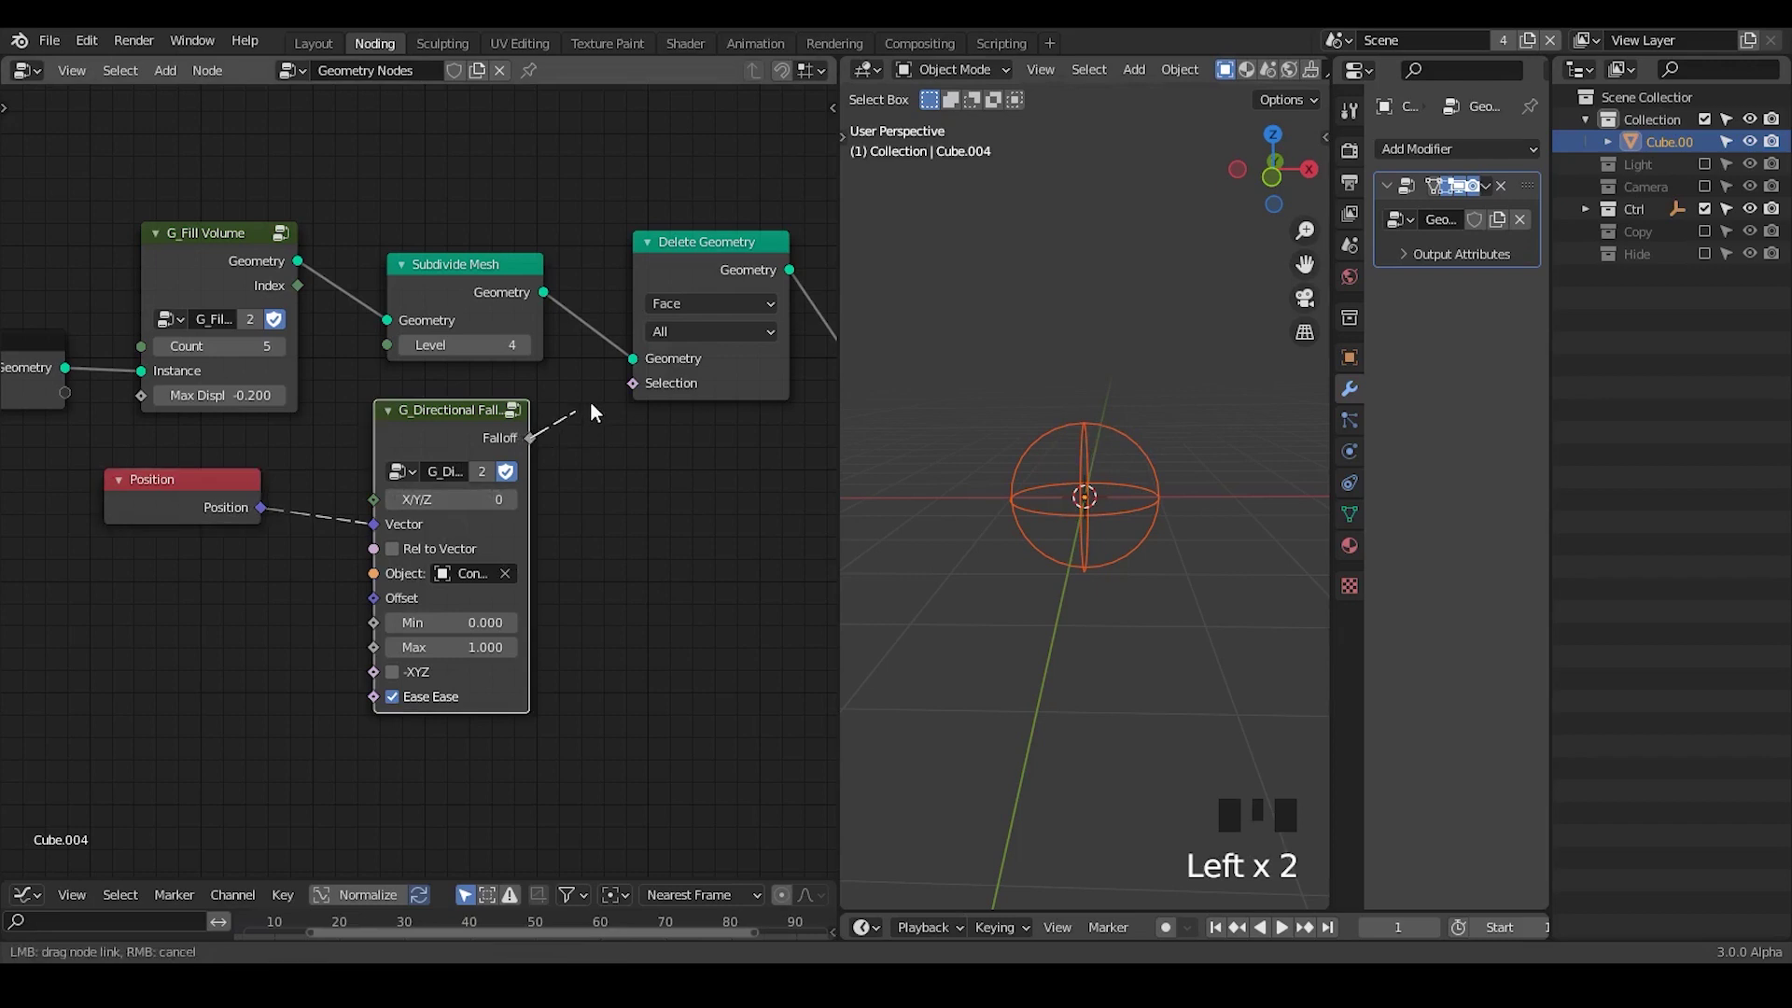
{"action": "left_click", "coordinate": [1331, 467]}
- Slide the Controller empty aside along the X axis so the cube reappears
{"action": "left_click", "coordinate": [1164, 473]}
{"action": "key", "text": "g"}
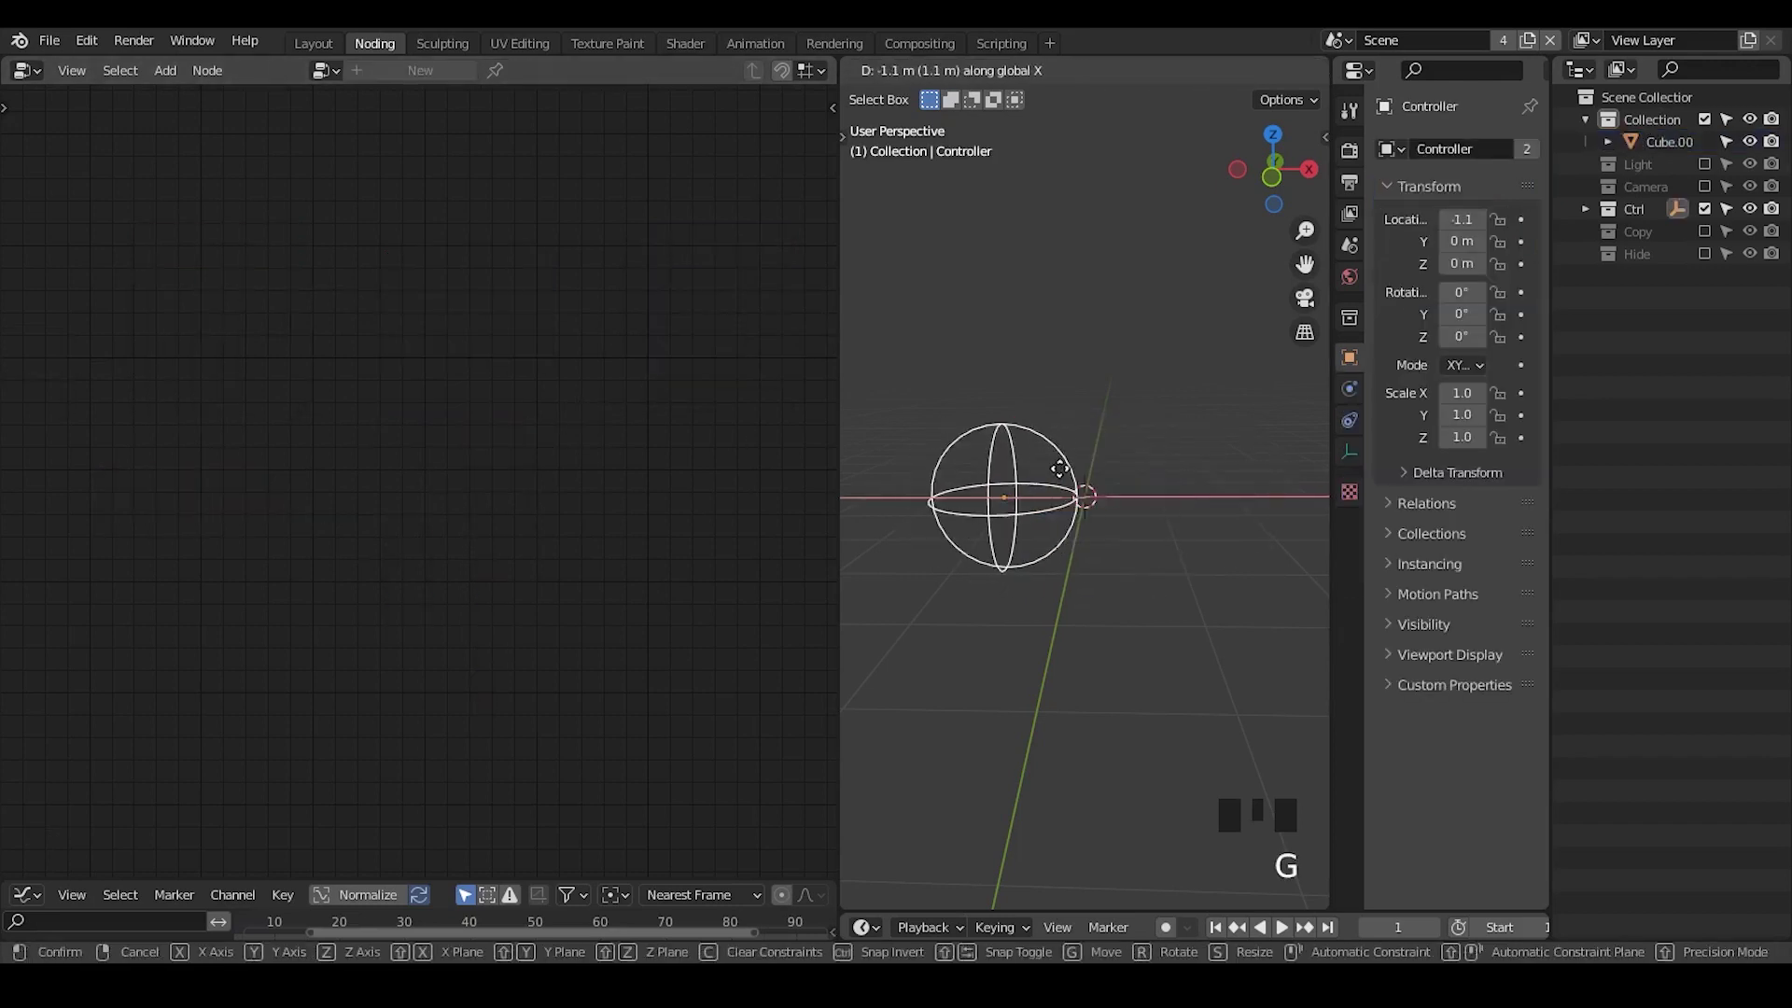
{"action": "left_click_drag", "start_coordinate": [1093, 585], "coordinate": [977, 417]}
{"action": "left_click", "coordinate": [977, 417]}
- Select the cube and set G_Fill Volume's Max Displacement to -1
{"action": "left_click_drag", "start_coordinate": [1035, 576], "coordinate": [1103, 539]}
{"action": "left_click_drag", "start_coordinate": [1103, 539], "coordinate": [1031, 501]}
{"action": "left_click_drag", "start_coordinate": [1031, 501], "coordinate": [972, 280]}
{"action": "left_click", "coordinate": [972, 280]}
{"action": "left_click", "coordinate": [979, 357]}
{"action": "left_click", "coordinate": [1536, 193]}
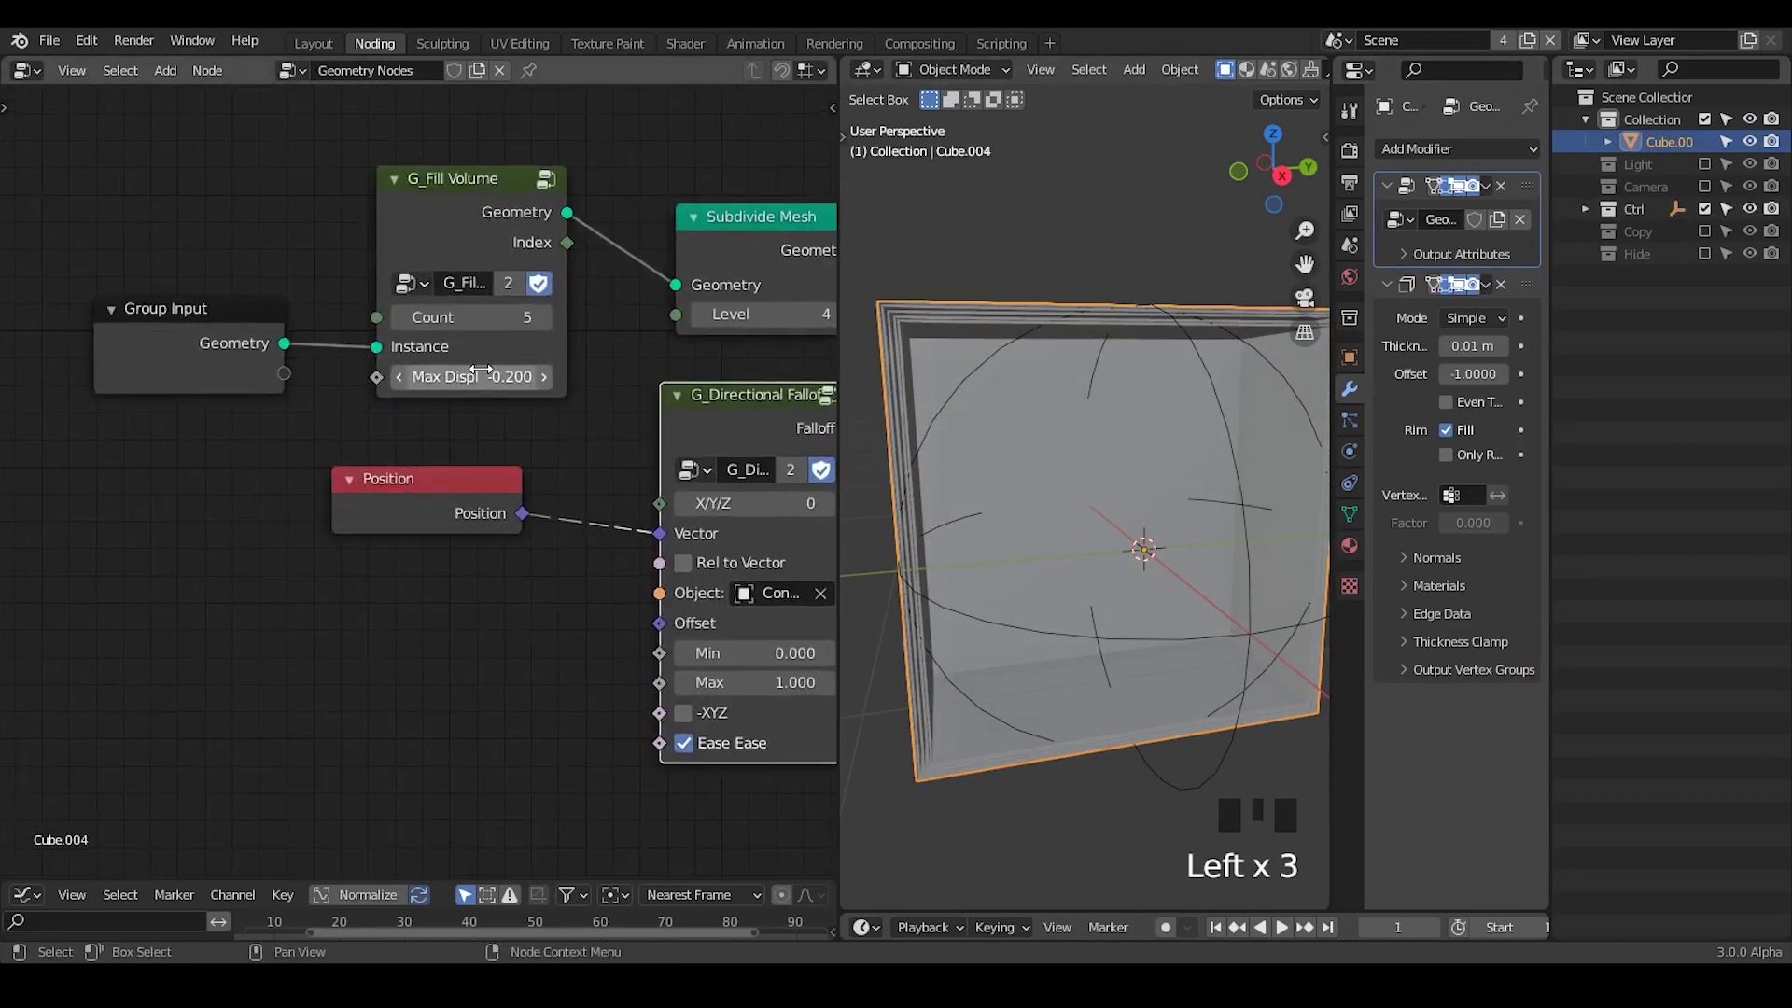
- Expose Max Displacement and -XYZ as group inputs, link -XYZ to the falloff, and tidy the layout
{"action": "left_click_drag", "start_coordinate": [487, 377], "coordinate": [1003, 533]}
{"action": "left_click_drag", "start_coordinate": [1003, 534], "coordinate": [550, 327]}
{"action": "left_click_drag", "start_coordinate": [551, 327], "coordinate": [1079, 416]}
{"action": "left_click_drag", "start_coordinate": [1079, 416], "coordinate": [722, 420]}
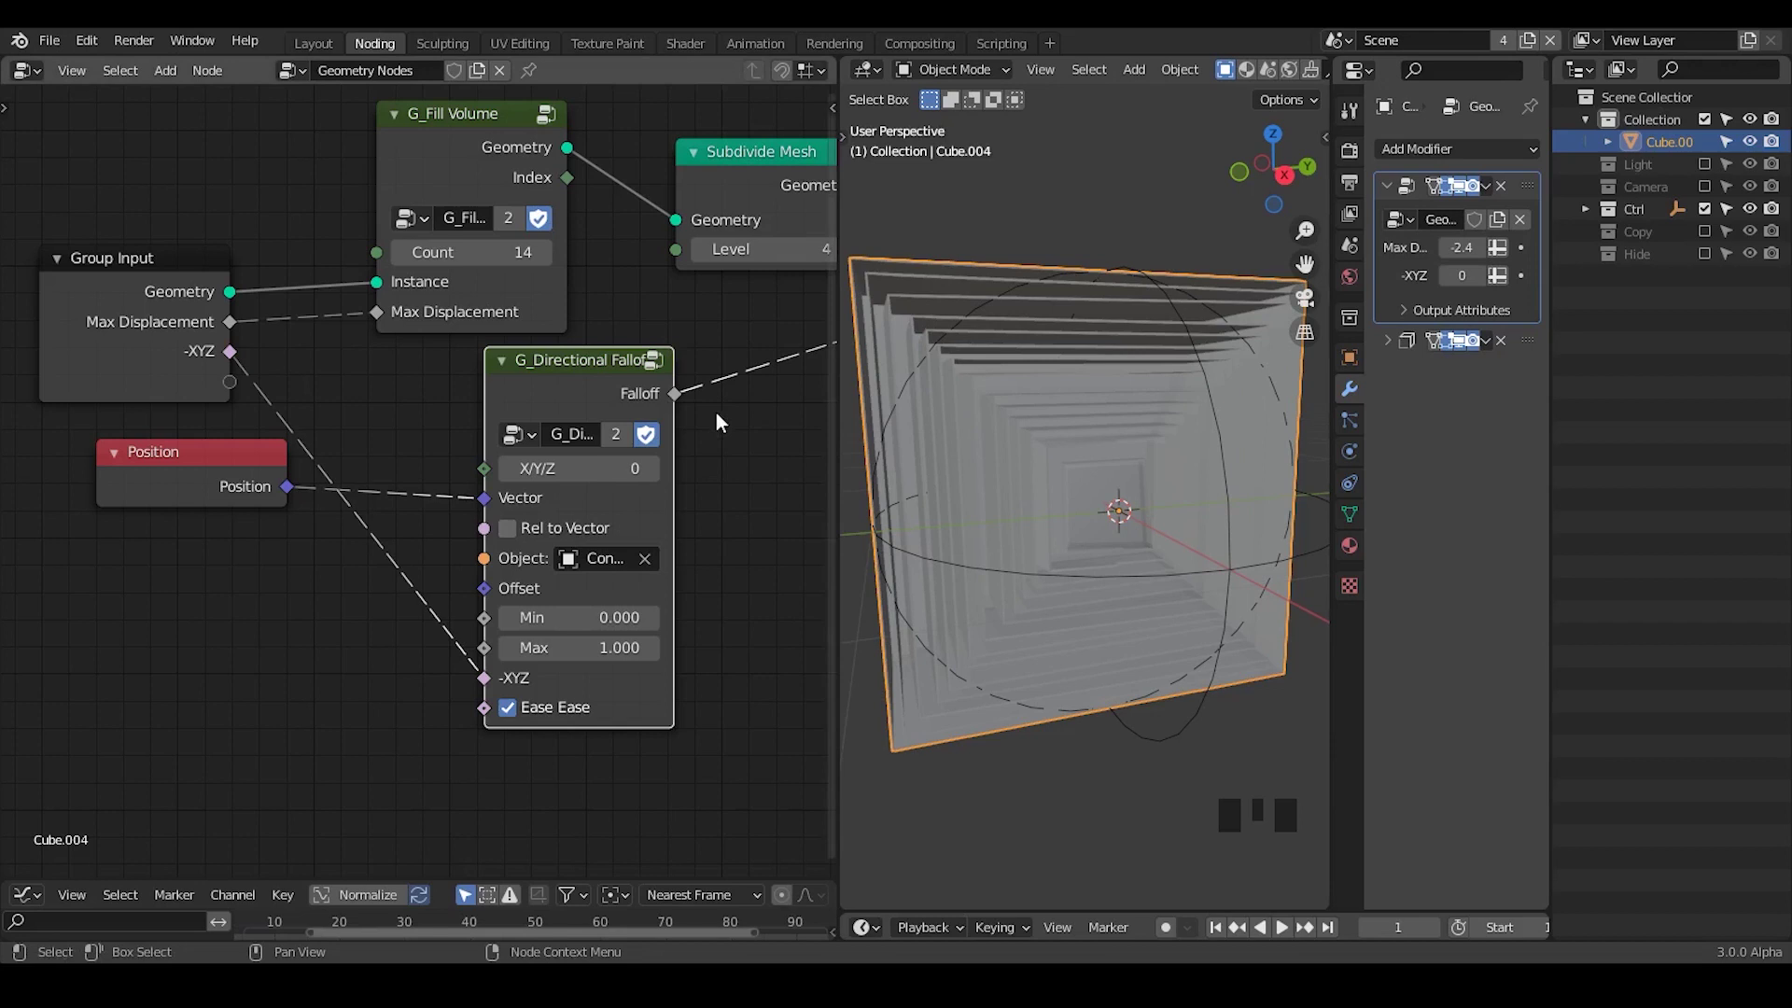
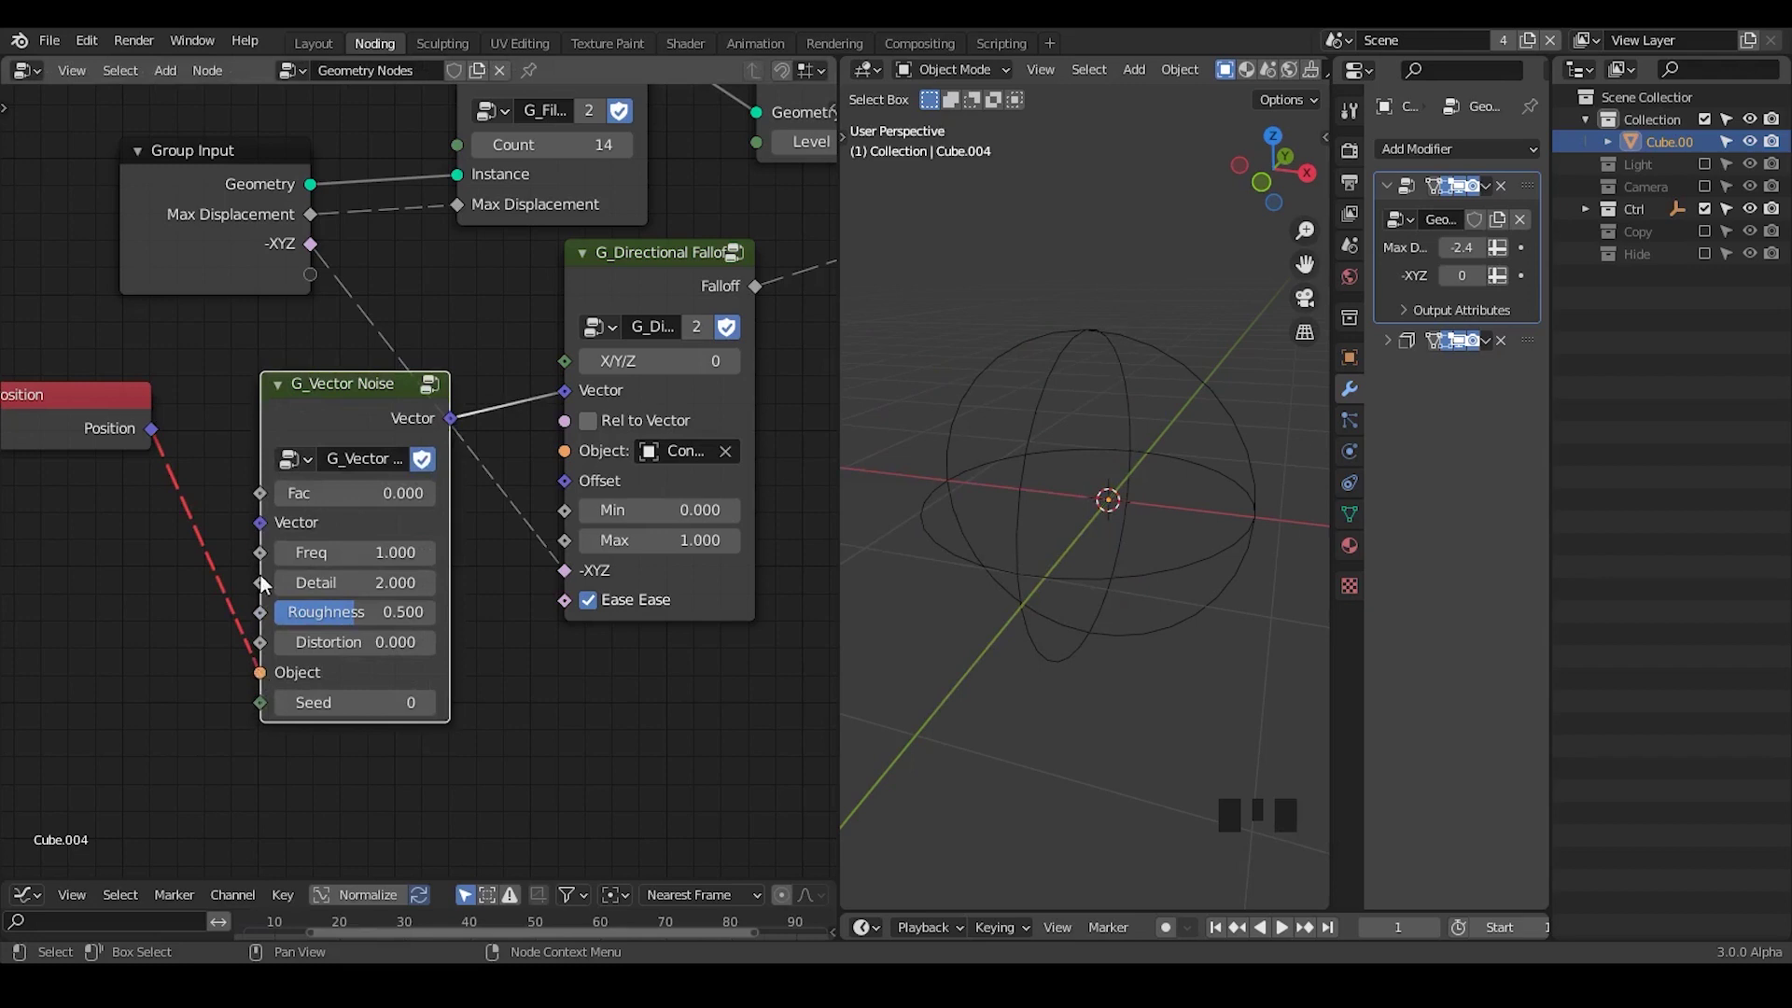
- Route Position through G_Vector Noise (Fac 1, Object Cube.004) into the falloff, then edit the fill count
{"action": "left_click", "coordinate": [356, 491]}
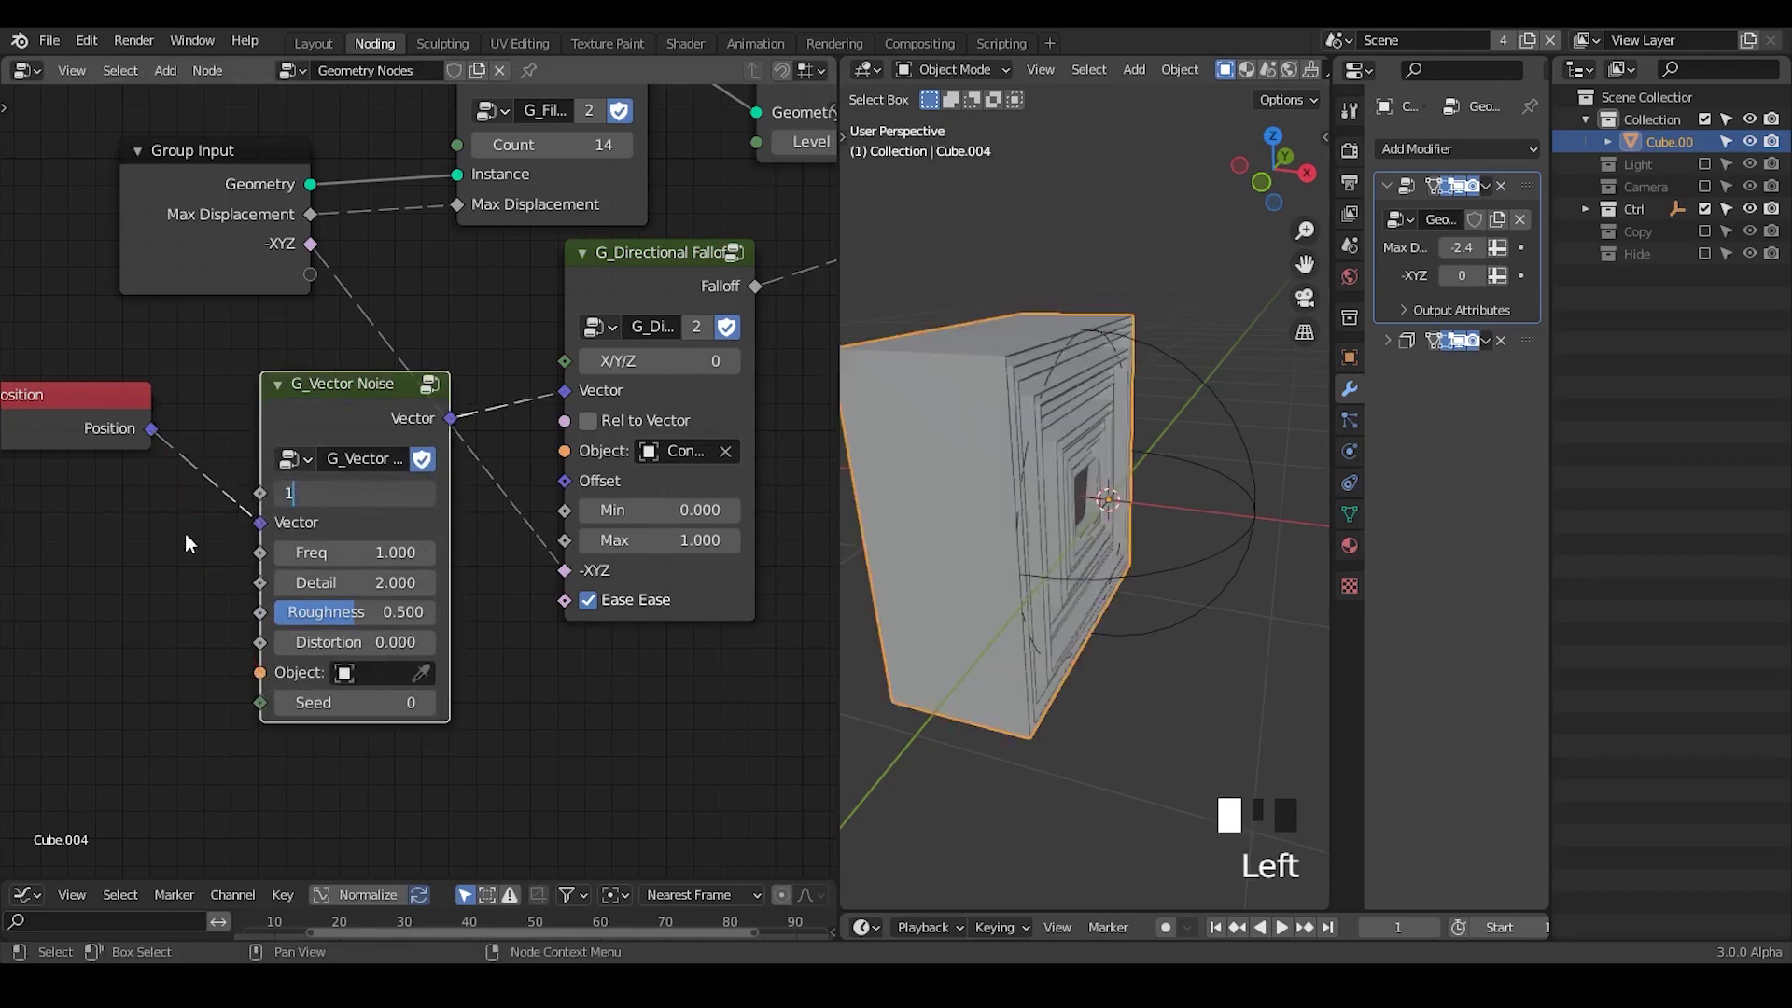
{"action": "left_click_drag", "start_coordinate": [1049, 558], "coordinate": [1108, 241]}
{"action": "left_click_drag", "start_coordinate": [1108, 242], "coordinate": [1059, 428]}
{"action": "left_click_drag", "start_coordinate": [1058, 429], "coordinate": [1028, 435]}
{"action": "left_click", "coordinate": [1028, 435]}
{"action": "left_click_drag", "start_coordinate": [1028, 435], "coordinate": [599, 347]}
{"action": "left_click", "coordinate": [598, 347]}
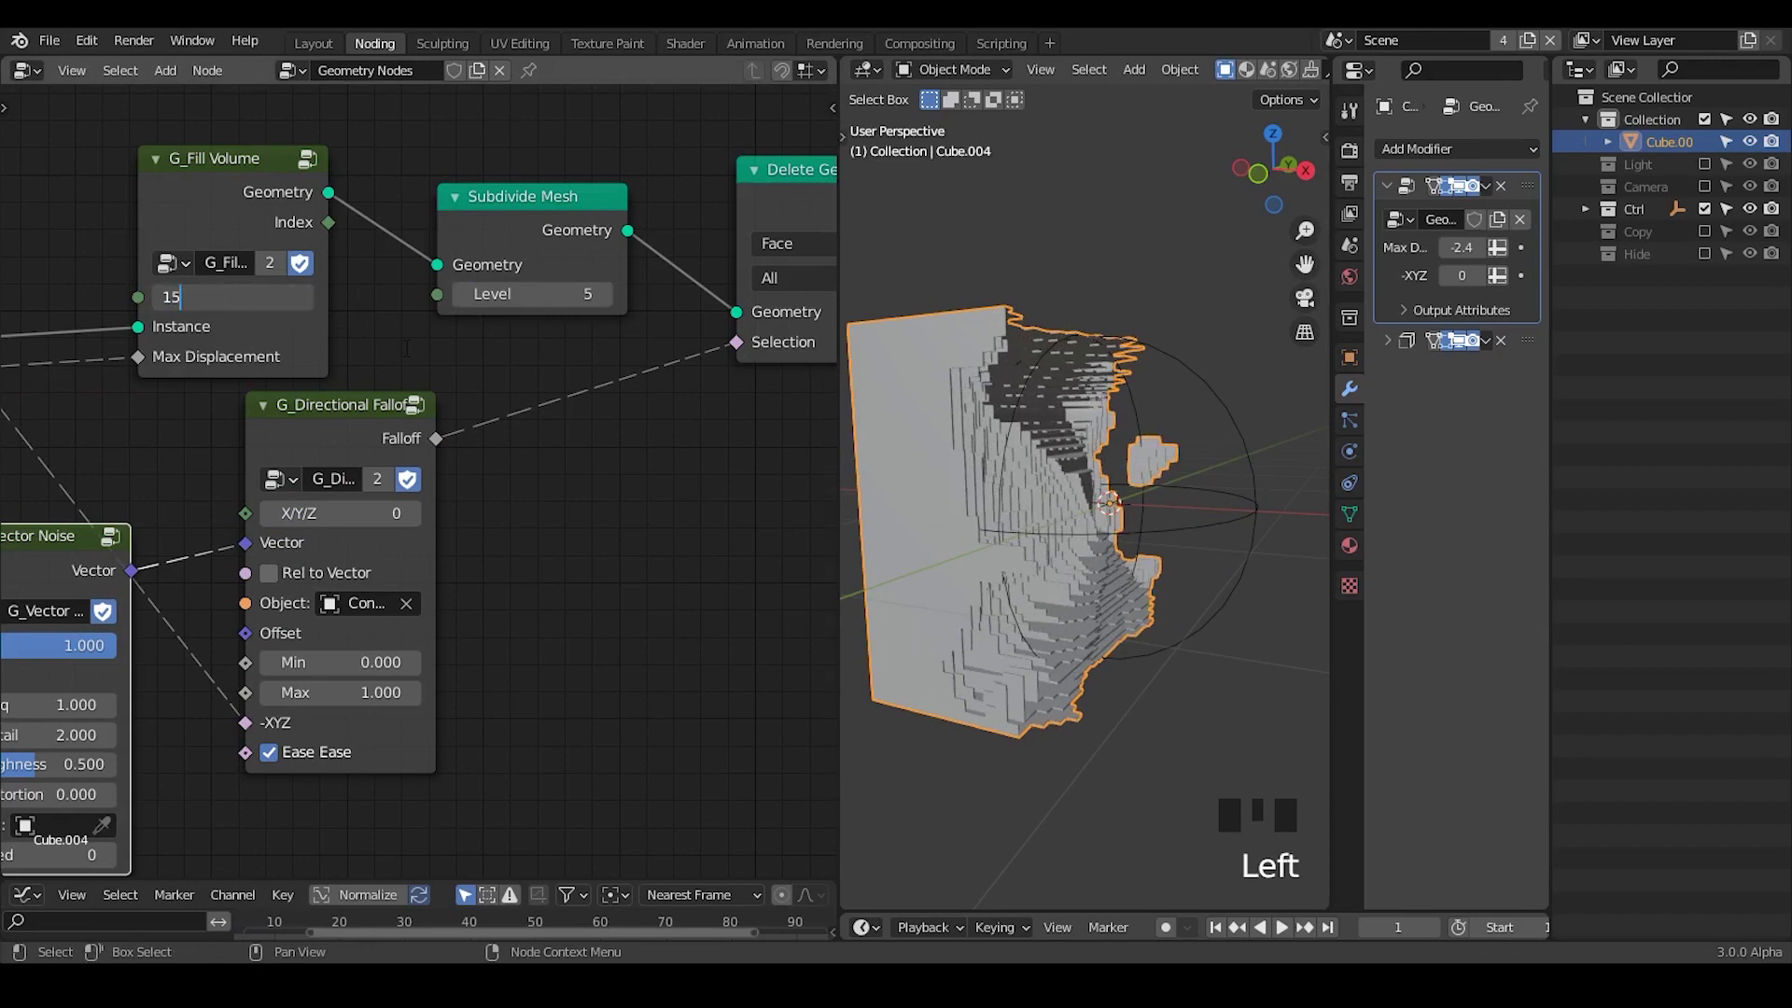
- Set the G_Fill Volume count to 10 and the Solidify thickness to 0.15 m
{"action": "key", "text": "BackSpace"}
{"action": "left_click_drag", "start_coordinate": [1070, 418], "coordinate": [462, 355]}
{"action": "left_click", "coordinate": [462, 355]}
{"action": "left_click_drag", "start_coordinate": [1102, 393], "coordinate": [1027, 386]}
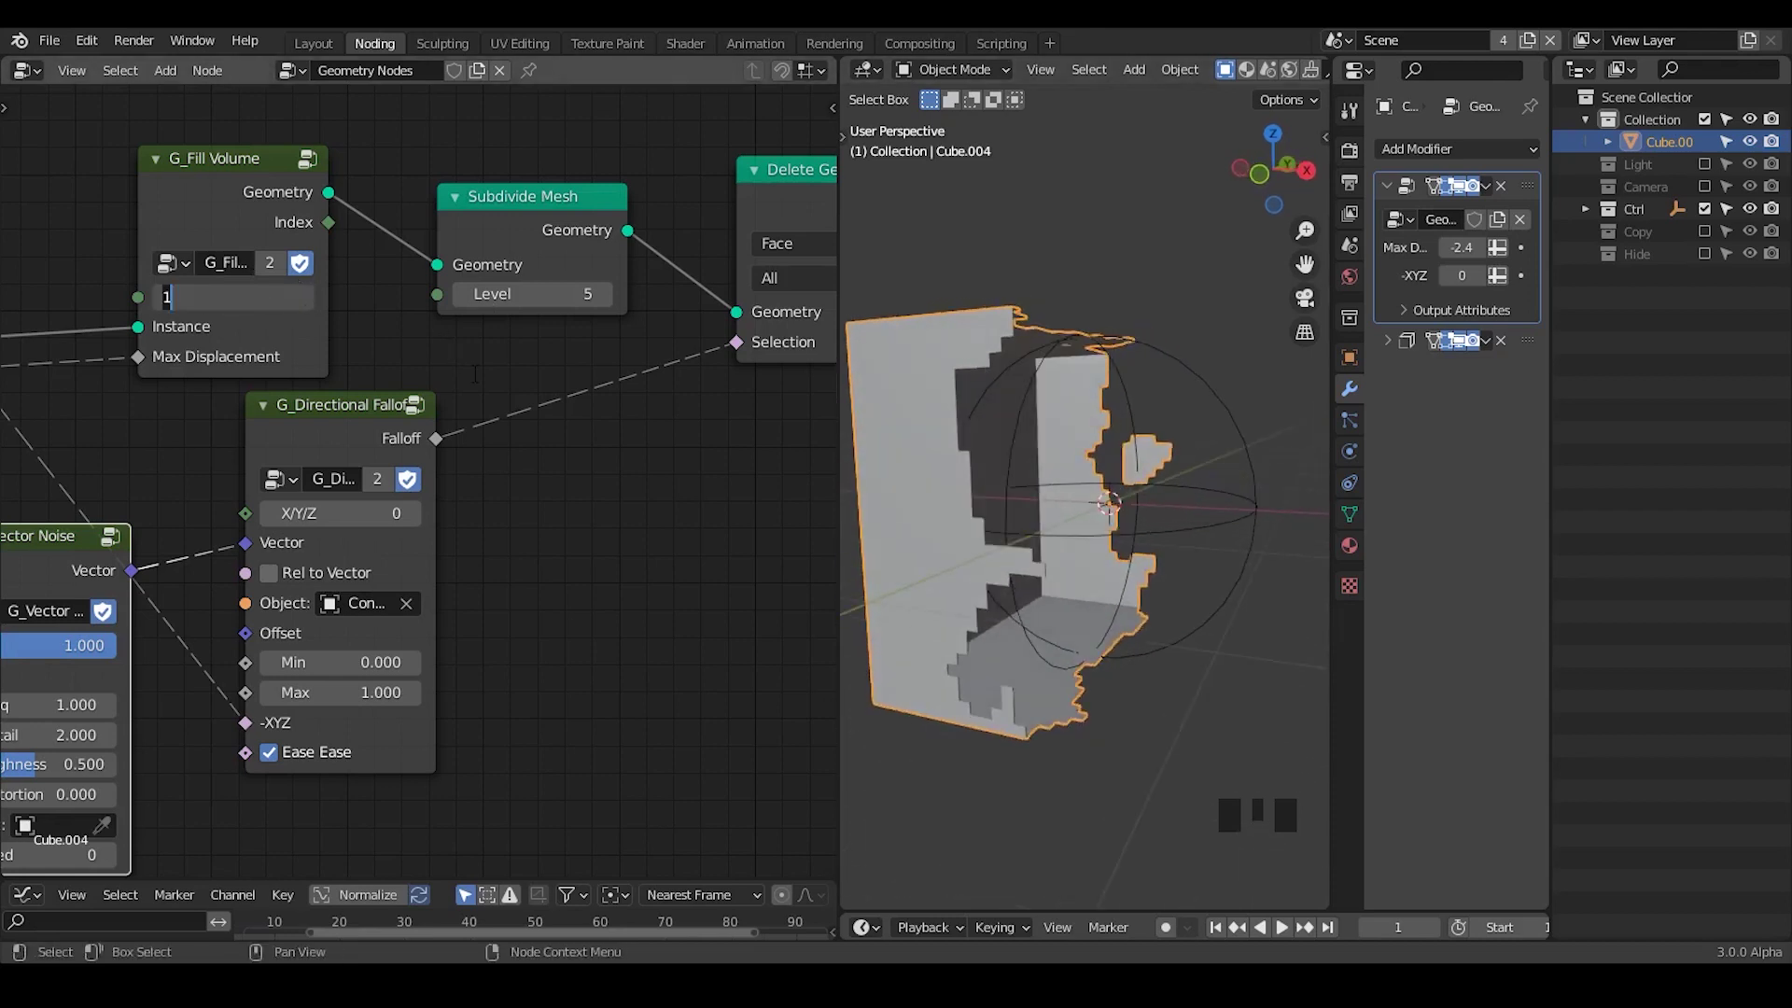
{"action": "left_click", "coordinate": [477, 381]}
{"action": "left_click_drag", "start_coordinate": [1072, 450], "coordinate": [268, 310]}
{"action": "key", "text": "BackSpace"}
- Rearrange the node tree to make room for a new node after Fill Volume
{"action": "left_click_drag", "start_coordinate": [915, 507], "coordinate": [1472, 411]}
{"action": "left_click_drag", "start_coordinate": [1473, 412], "coordinate": [1214, 518]}
{"action": "left_click_drag", "start_coordinate": [1214, 518], "coordinate": [1478, 407]}
{"action": "left_click_drag", "start_coordinate": [1478, 407], "coordinate": [1026, 442]}
{"action": "left_click_drag", "start_coordinate": [1026, 442], "coordinate": [1080, 452]}
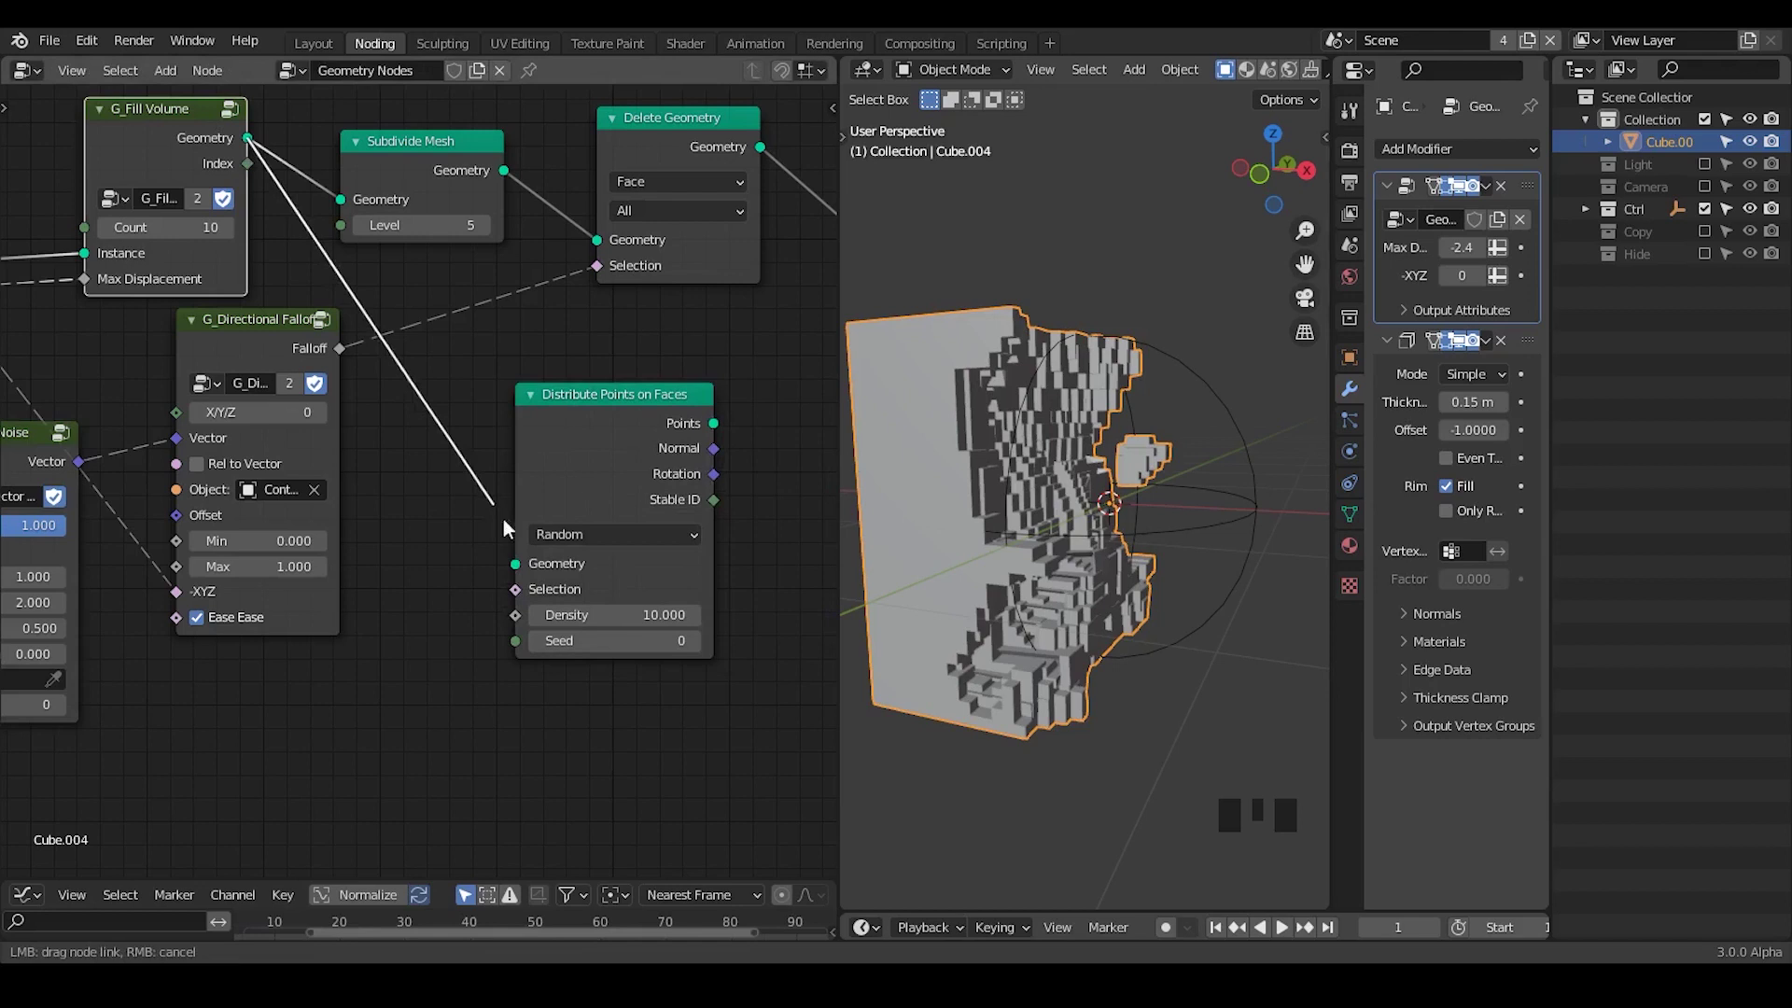
- Feed Fill Volume into Distribute Points on Faces, send its points to the output, and set density 100
{"action": "left_click_drag", "start_coordinate": [625, 430], "coordinate": [665, 424]}
{"action": "key", "text": "x"}
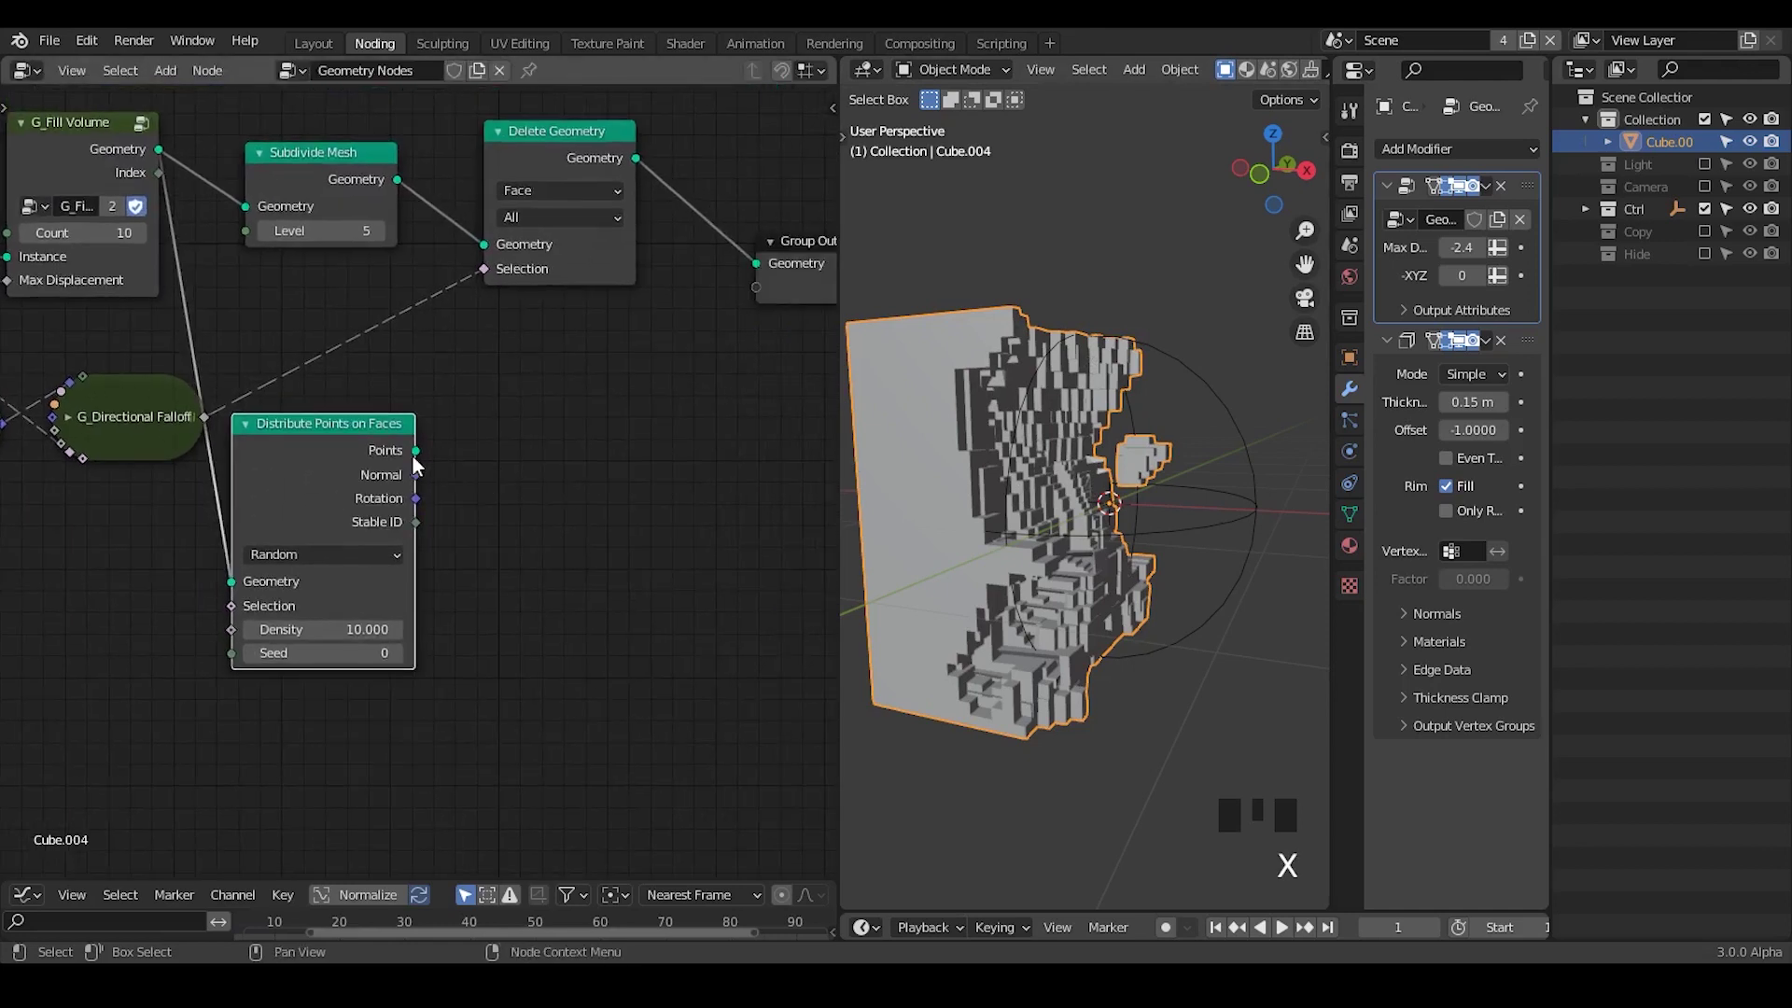
{"action": "left_click_drag", "start_coordinate": [912, 333], "coordinate": [1104, 500]}
{"action": "left_click_drag", "start_coordinate": [1104, 499], "coordinate": [1168, 524]}
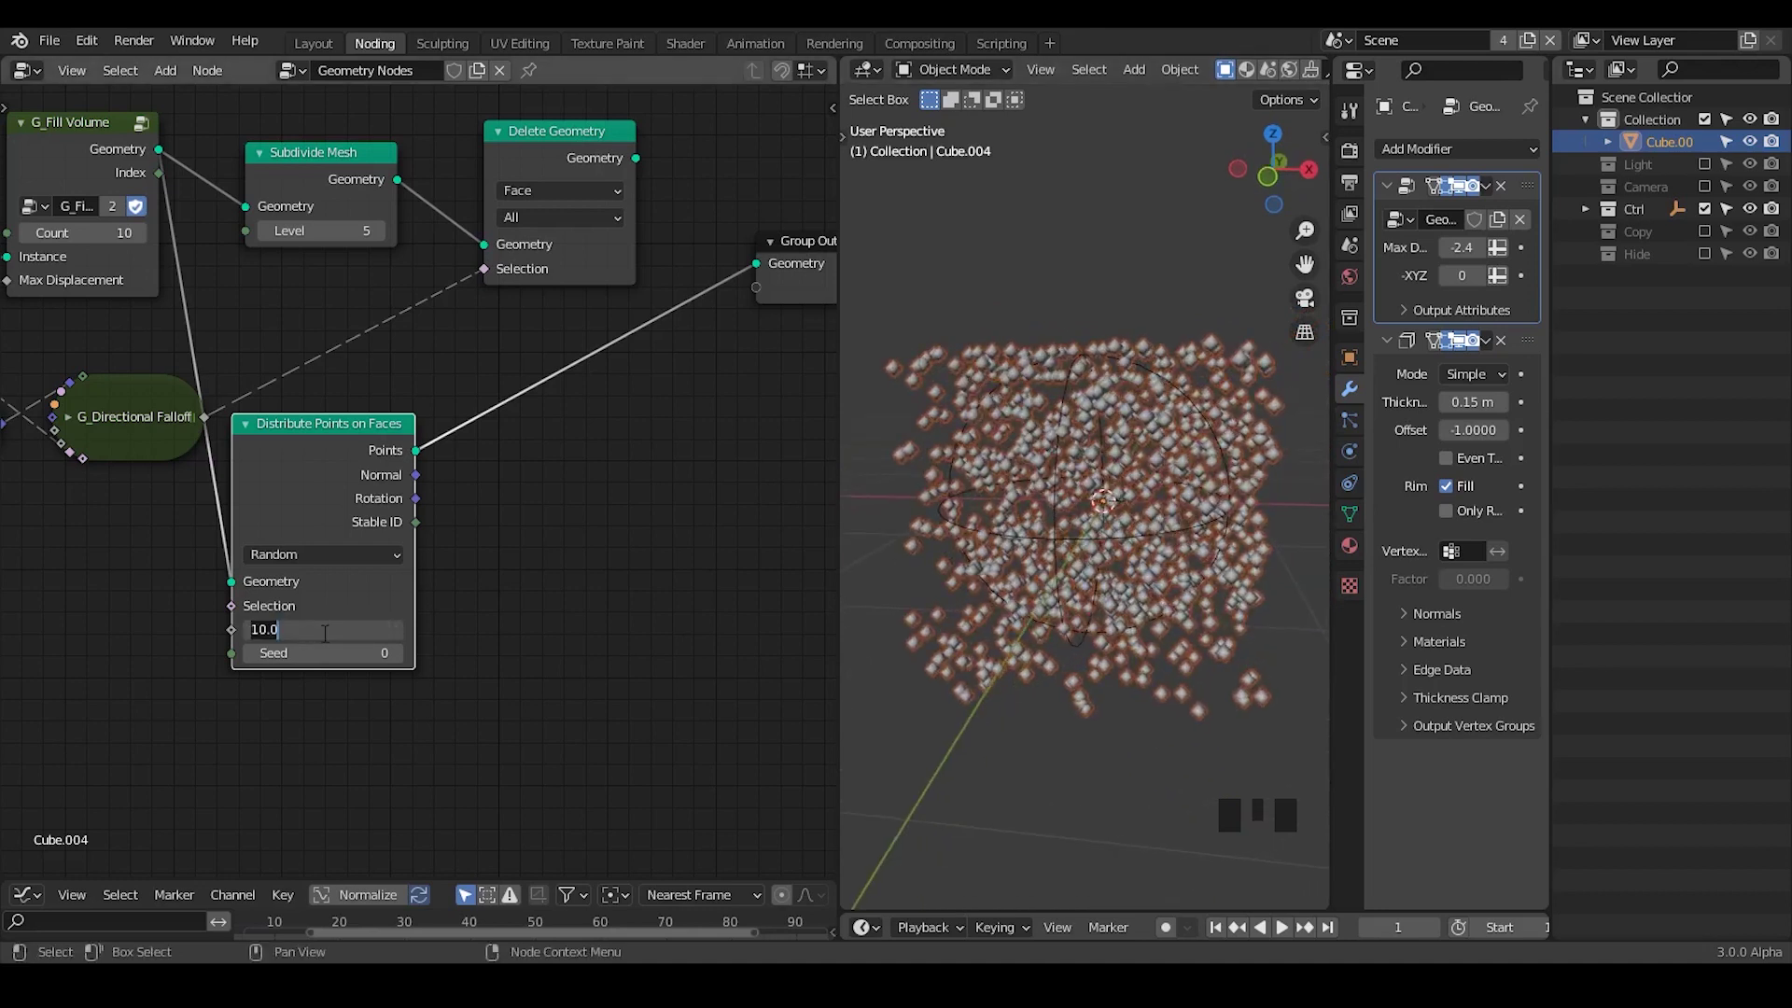
{"action": "key", "text": "0"}
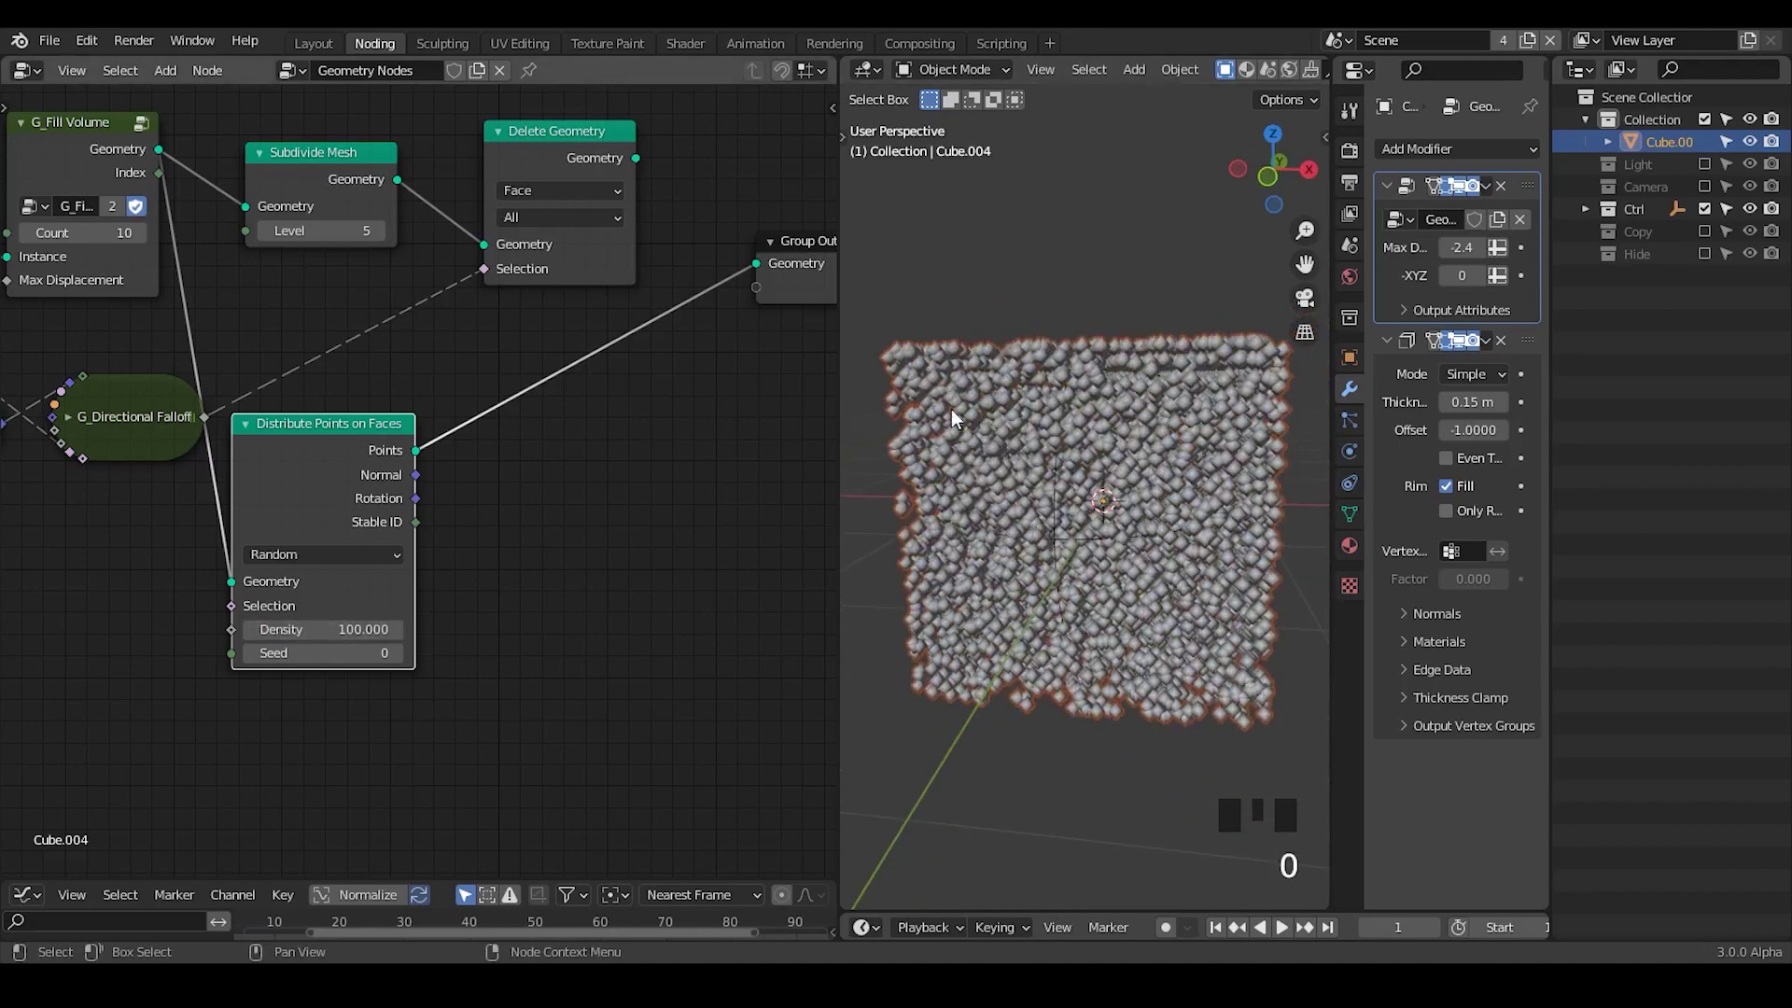
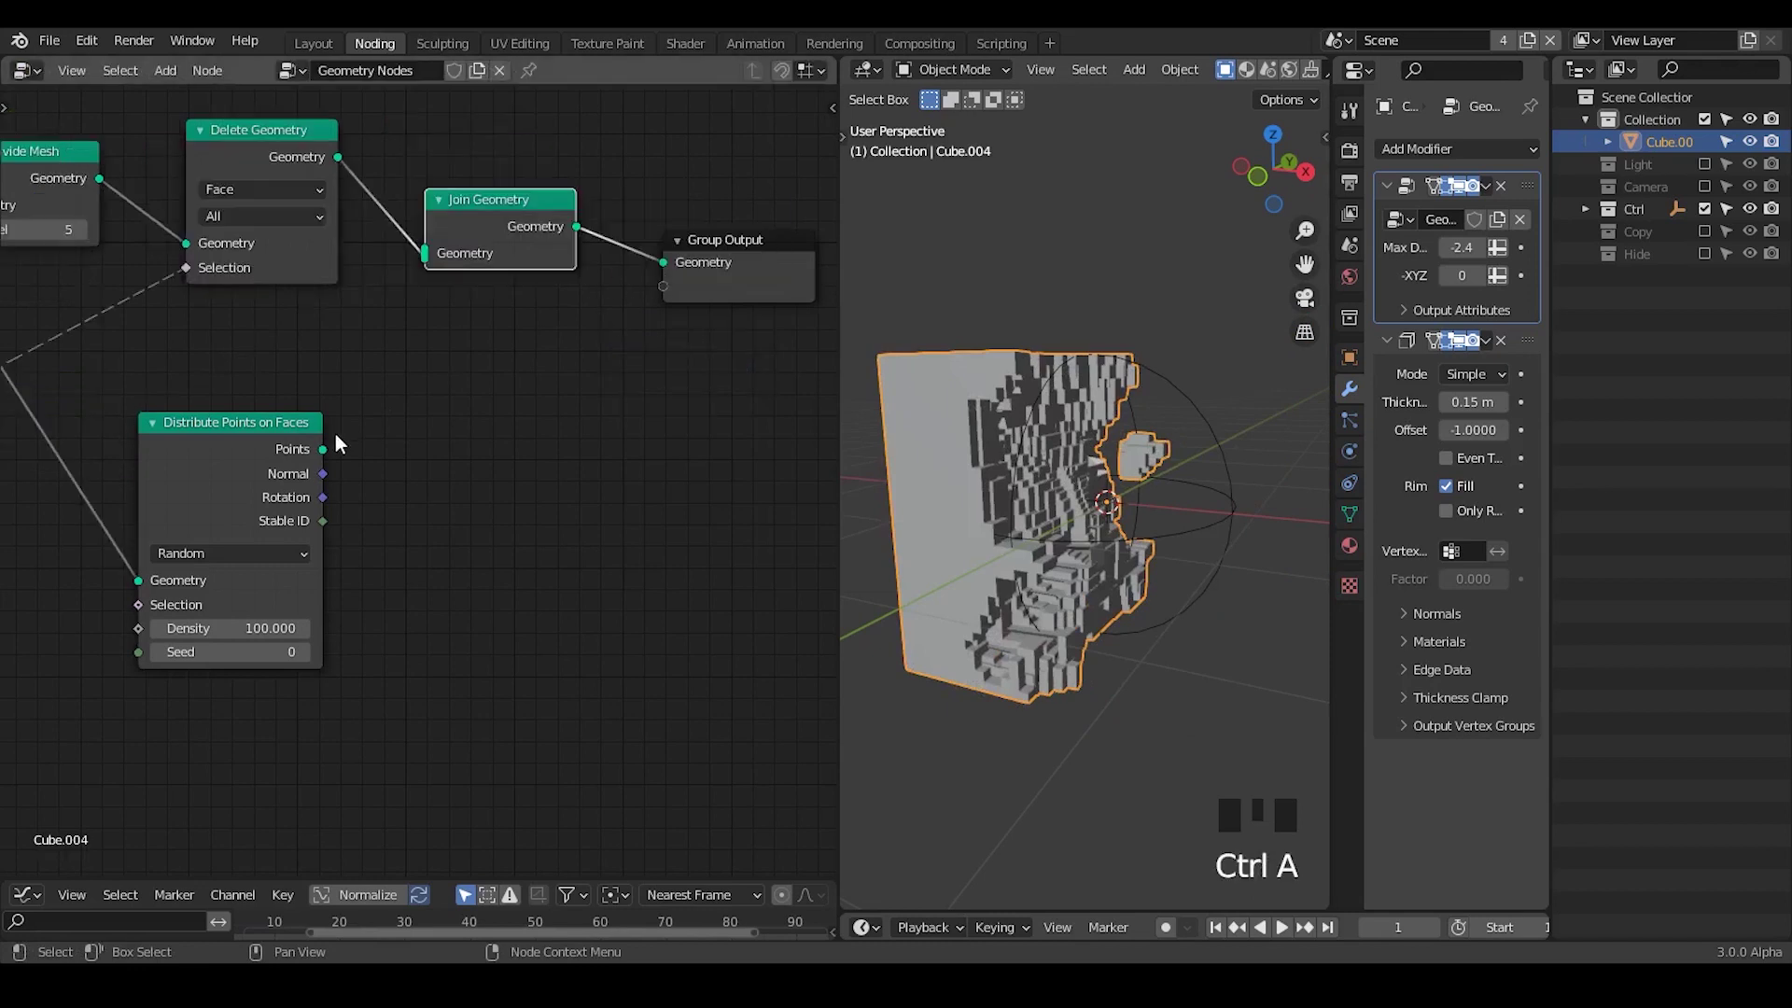
- Connect the scattered points into the Join Geometry node before the output
{"action": "left_click", "coordinate": [429, 380]}
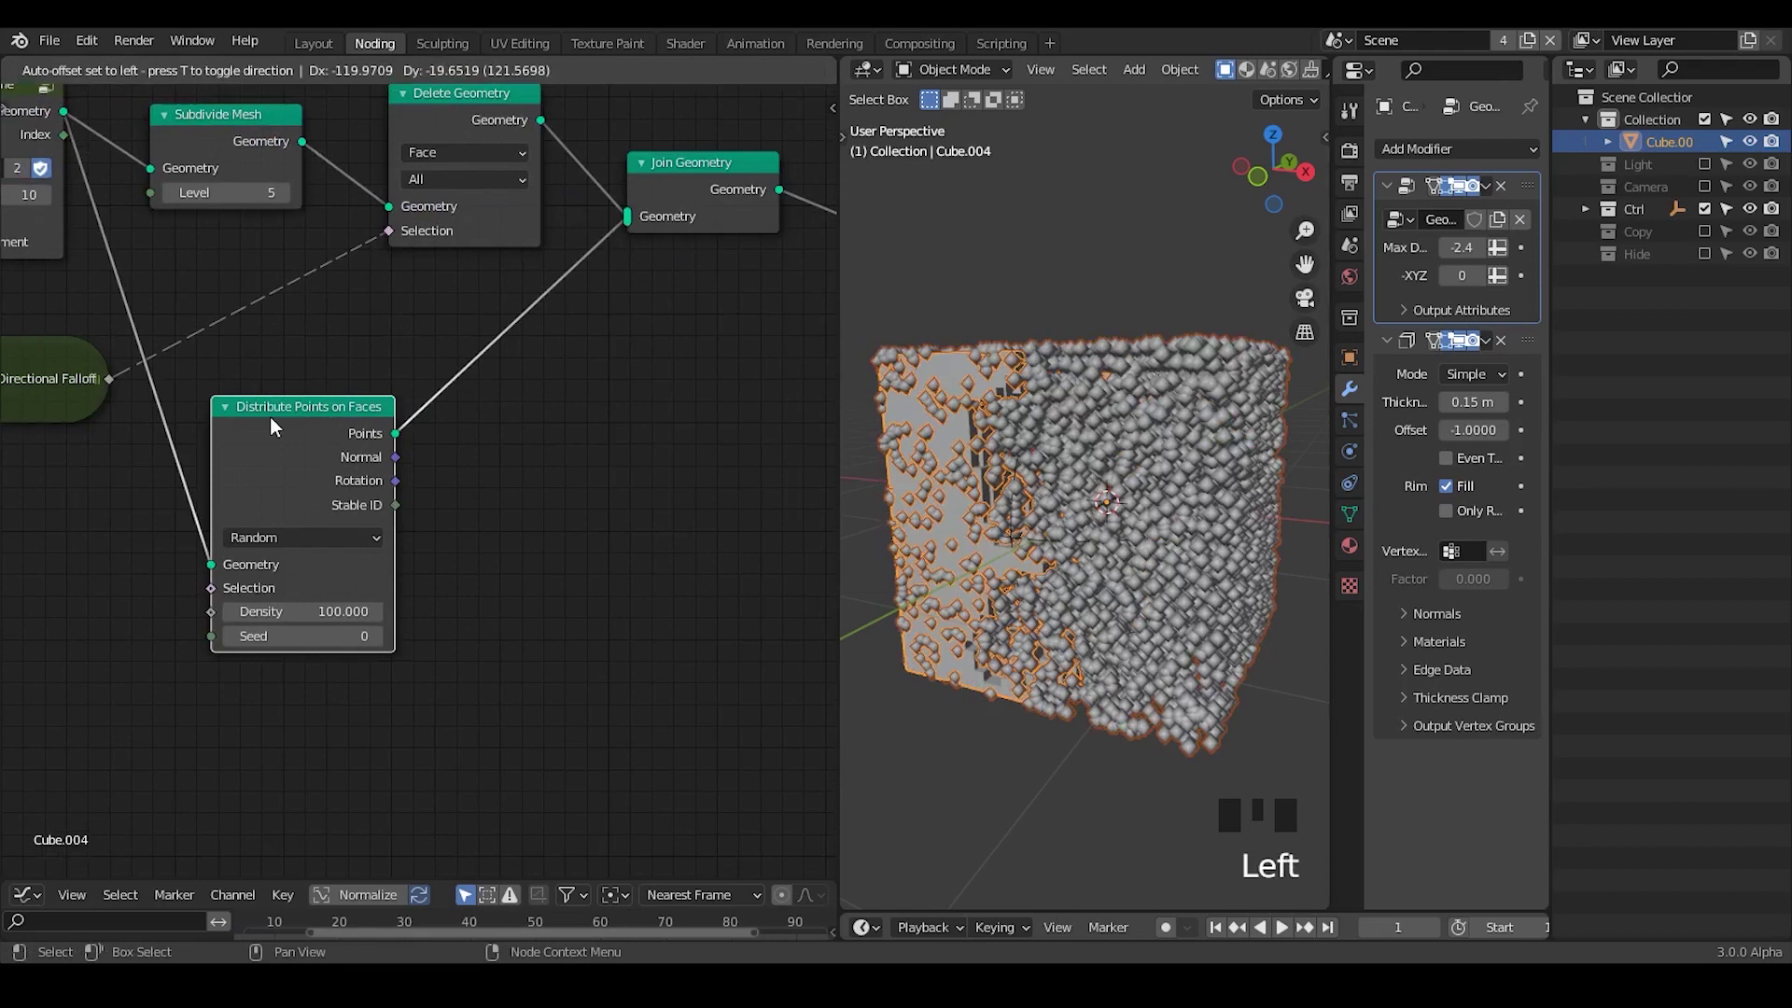
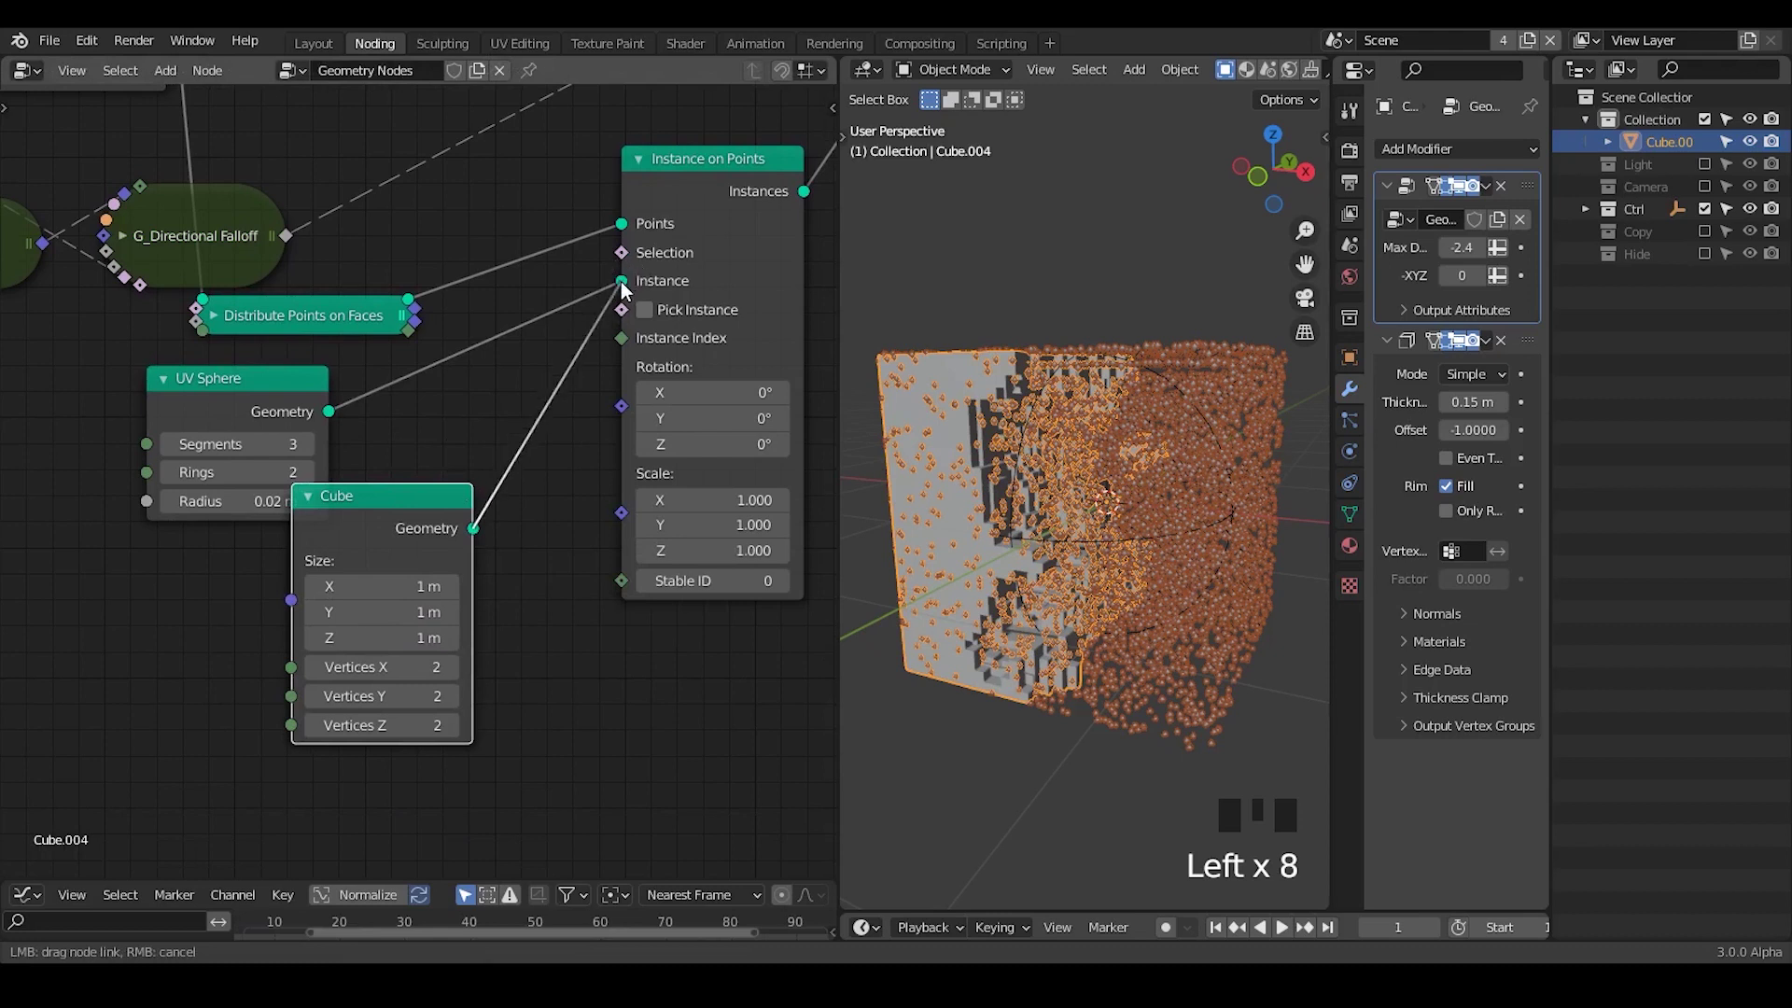
- Swap the Cube instance for the 0.02 m UV sphere on Instance on Points and inspect the particles
{"action": "left_click_drag", "start_coordinate": [455, 563], "coordinate": [368, 439]}
{"action": "key", "text": "x"}
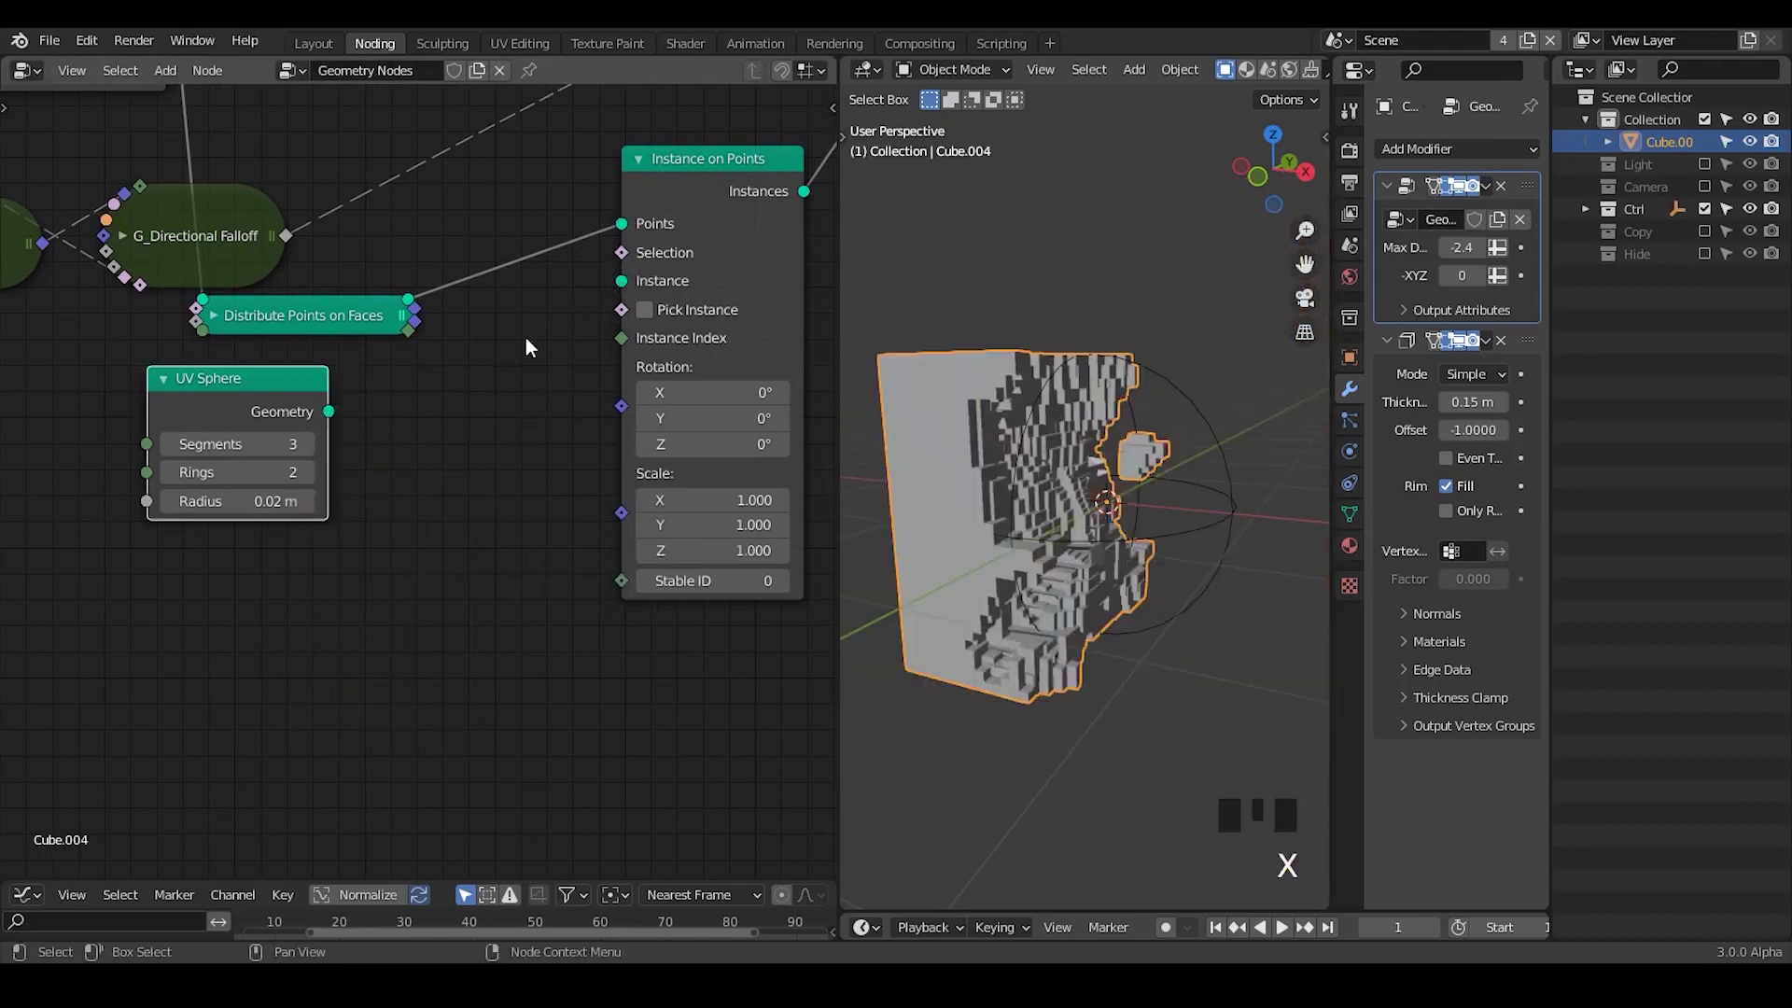
{"action": "left_click", "coordinate": [603, 339]}
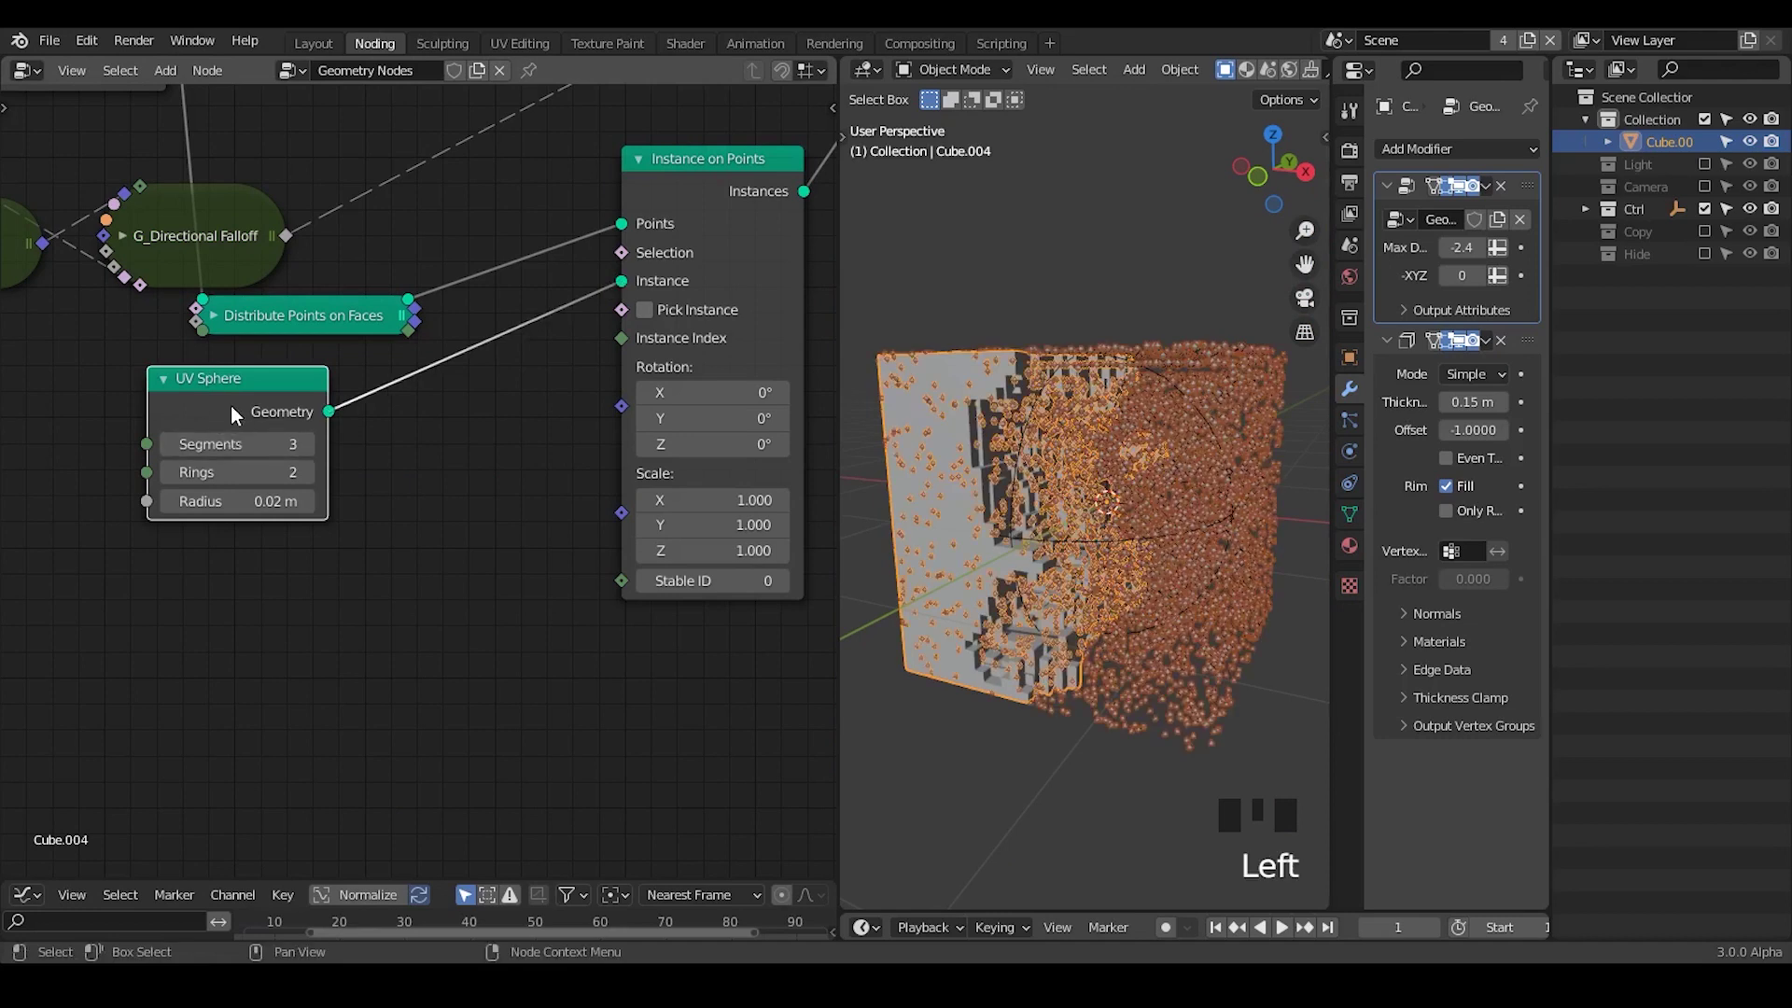
{"action": "left_click", "coordinate": [1087, 512]}
{"action": "left_click_drag", "start_coordinate": [1147, 499], "coordinate": [1043, 356]}
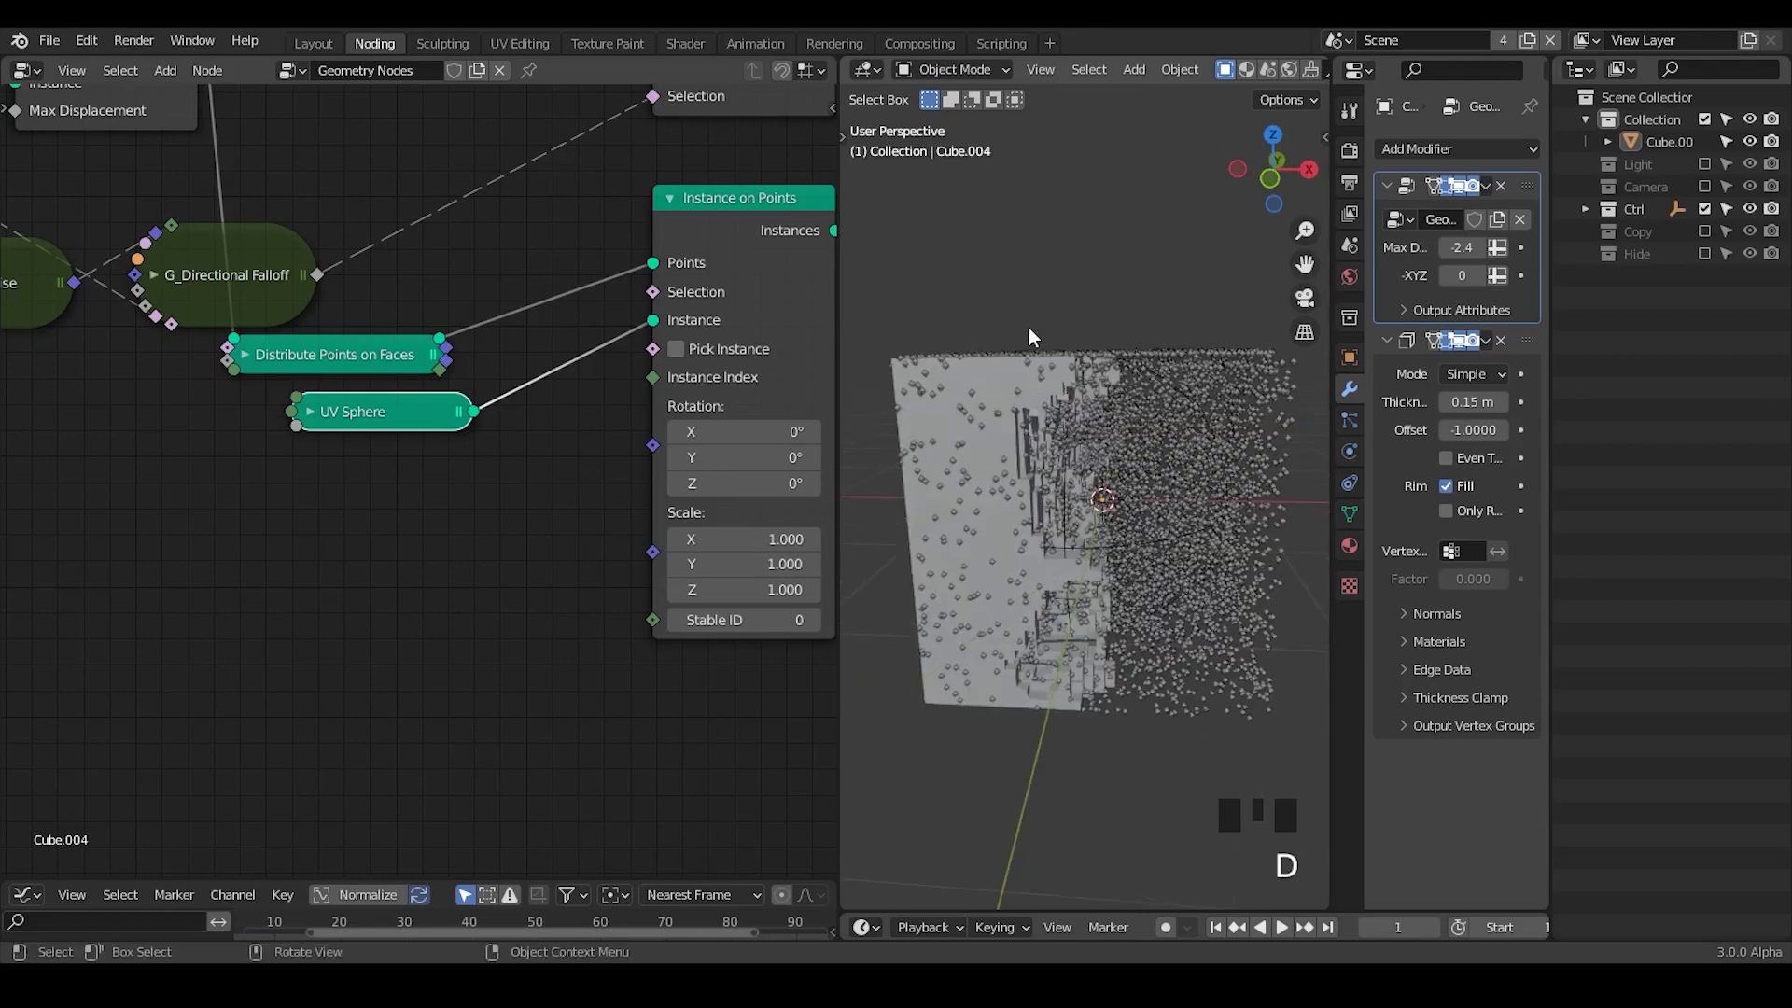
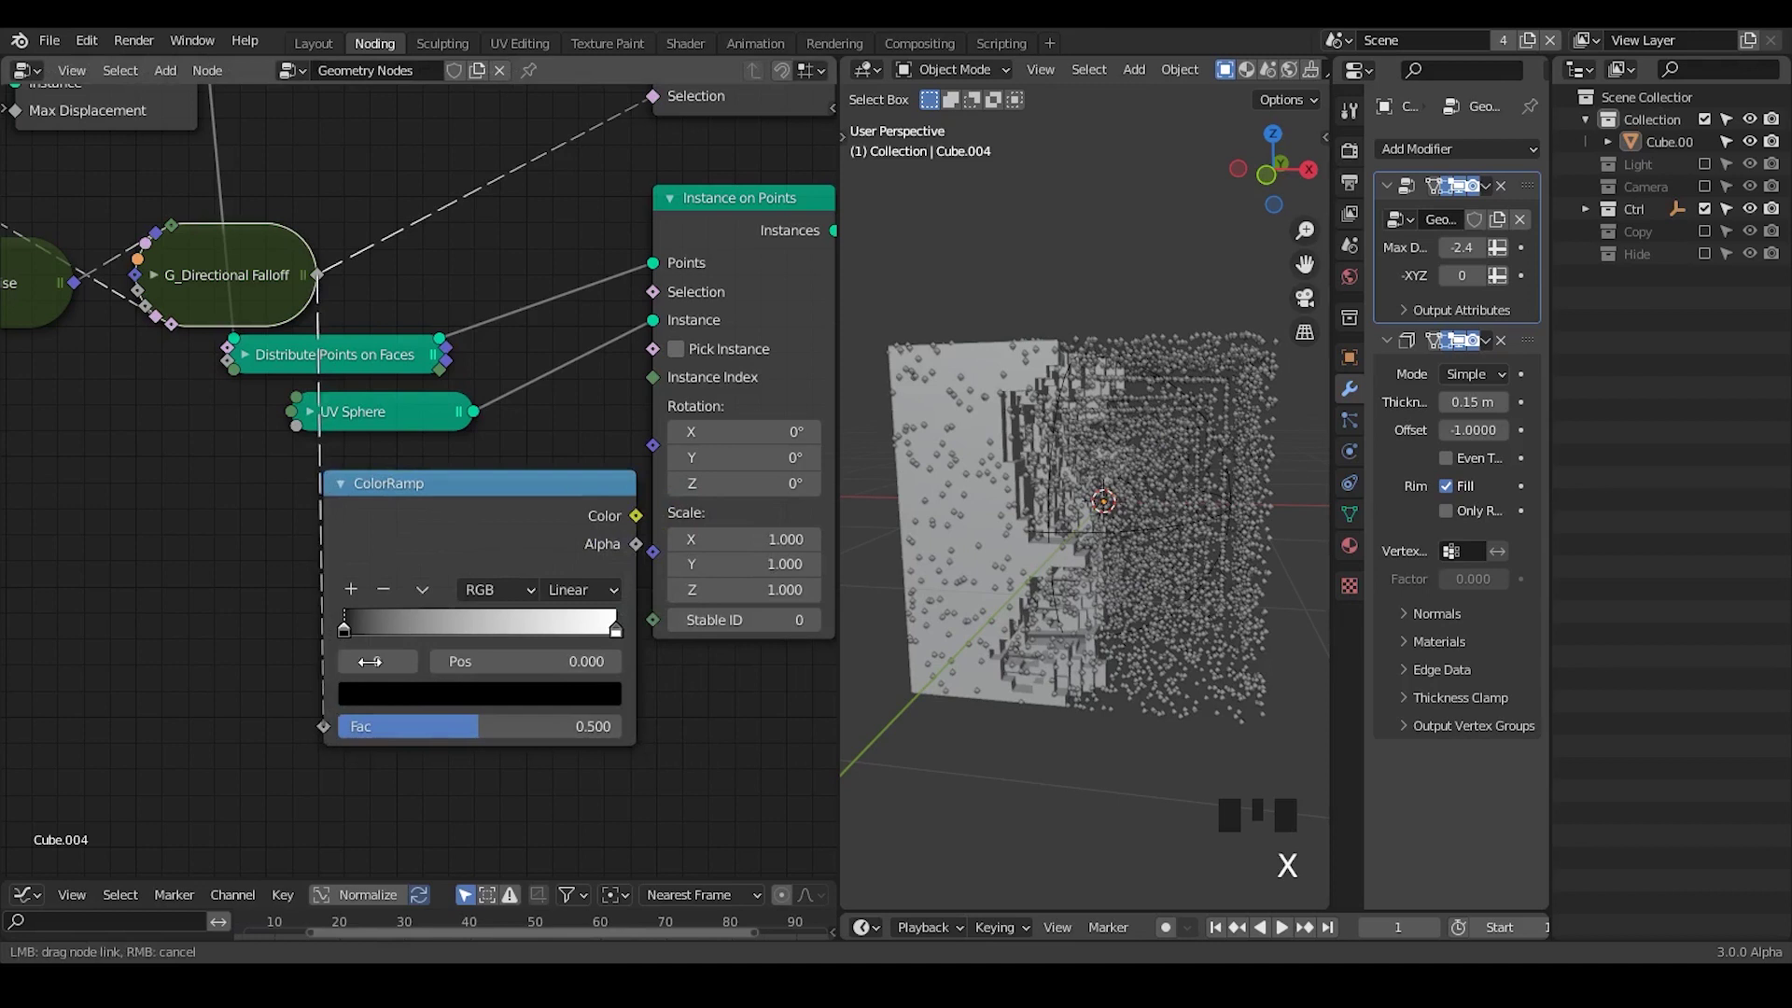
- Feed ColorRamp Color into Instance on Points Scale and pull the white stop in to 0.214
{"action": "left_click", "coordinate": [448, 539]}
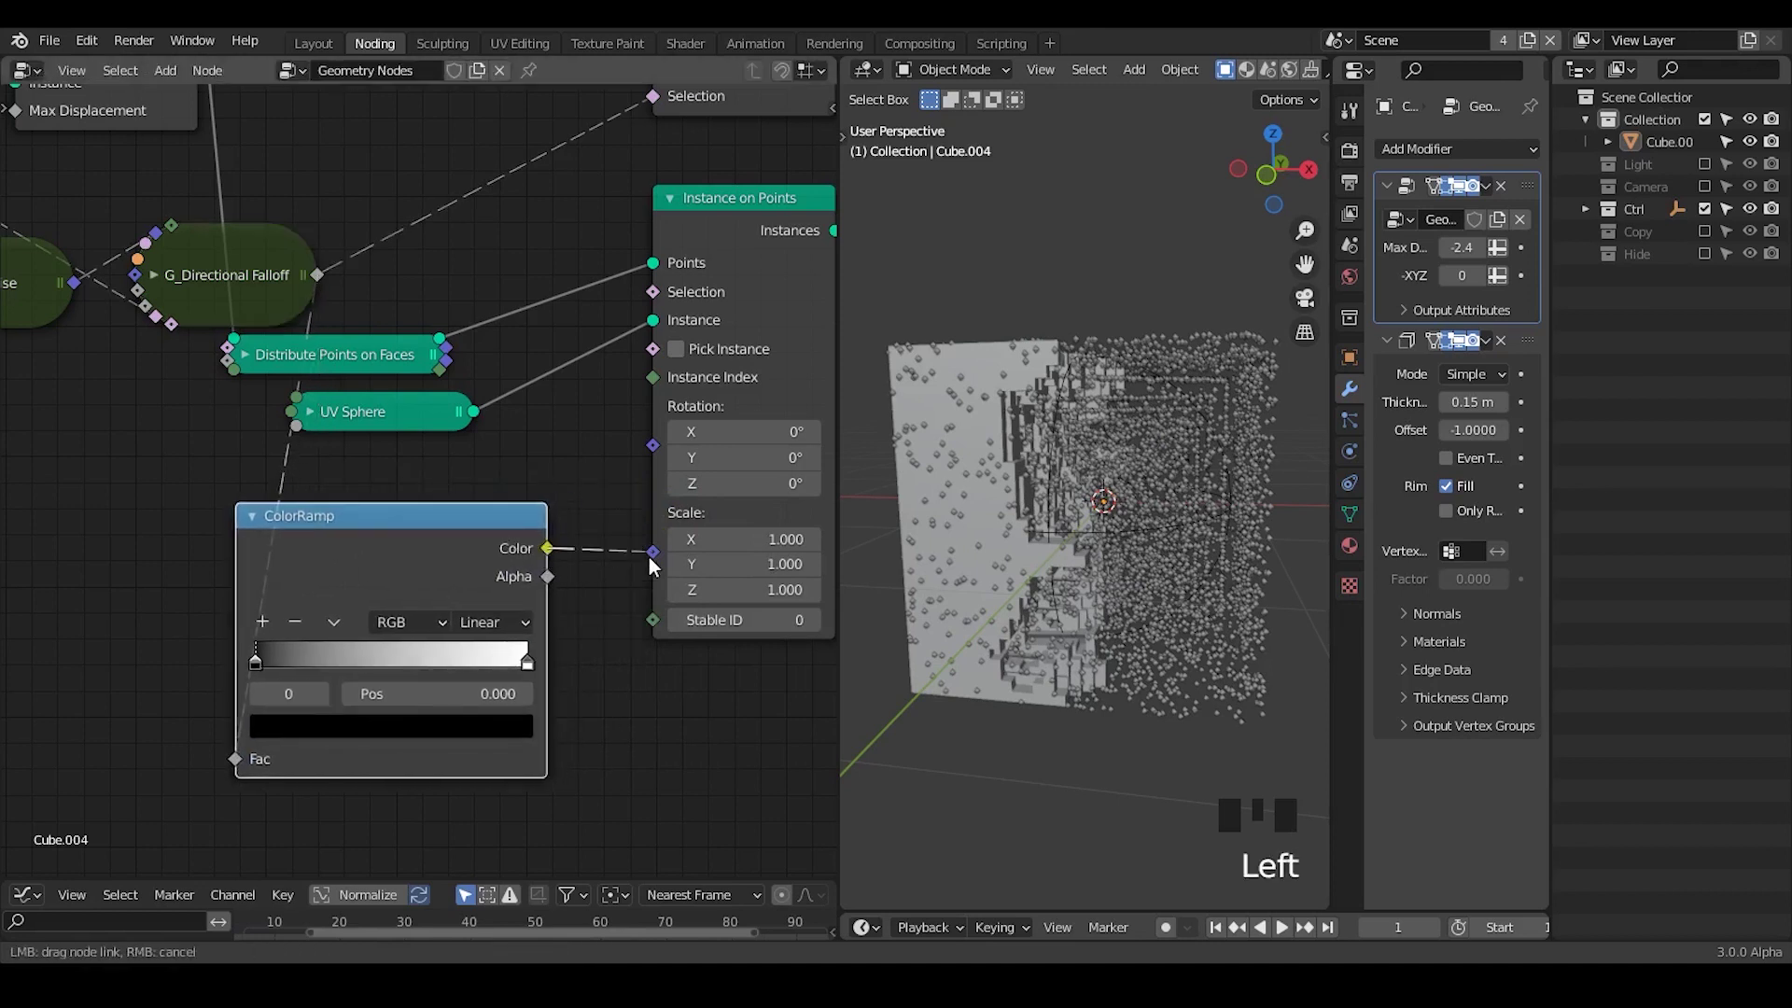
{"action": "left_click_drag", "start_coordinate": [467, 564], "coordinate": [1211, 507]}
{"action": "left_click_drag", "start_coordinate": [1211, 506], "coordinate": [484, 613]}
{"action": "left_click_drag", "start_coordinate": [483, 612], "coordinate": [383, 603]}
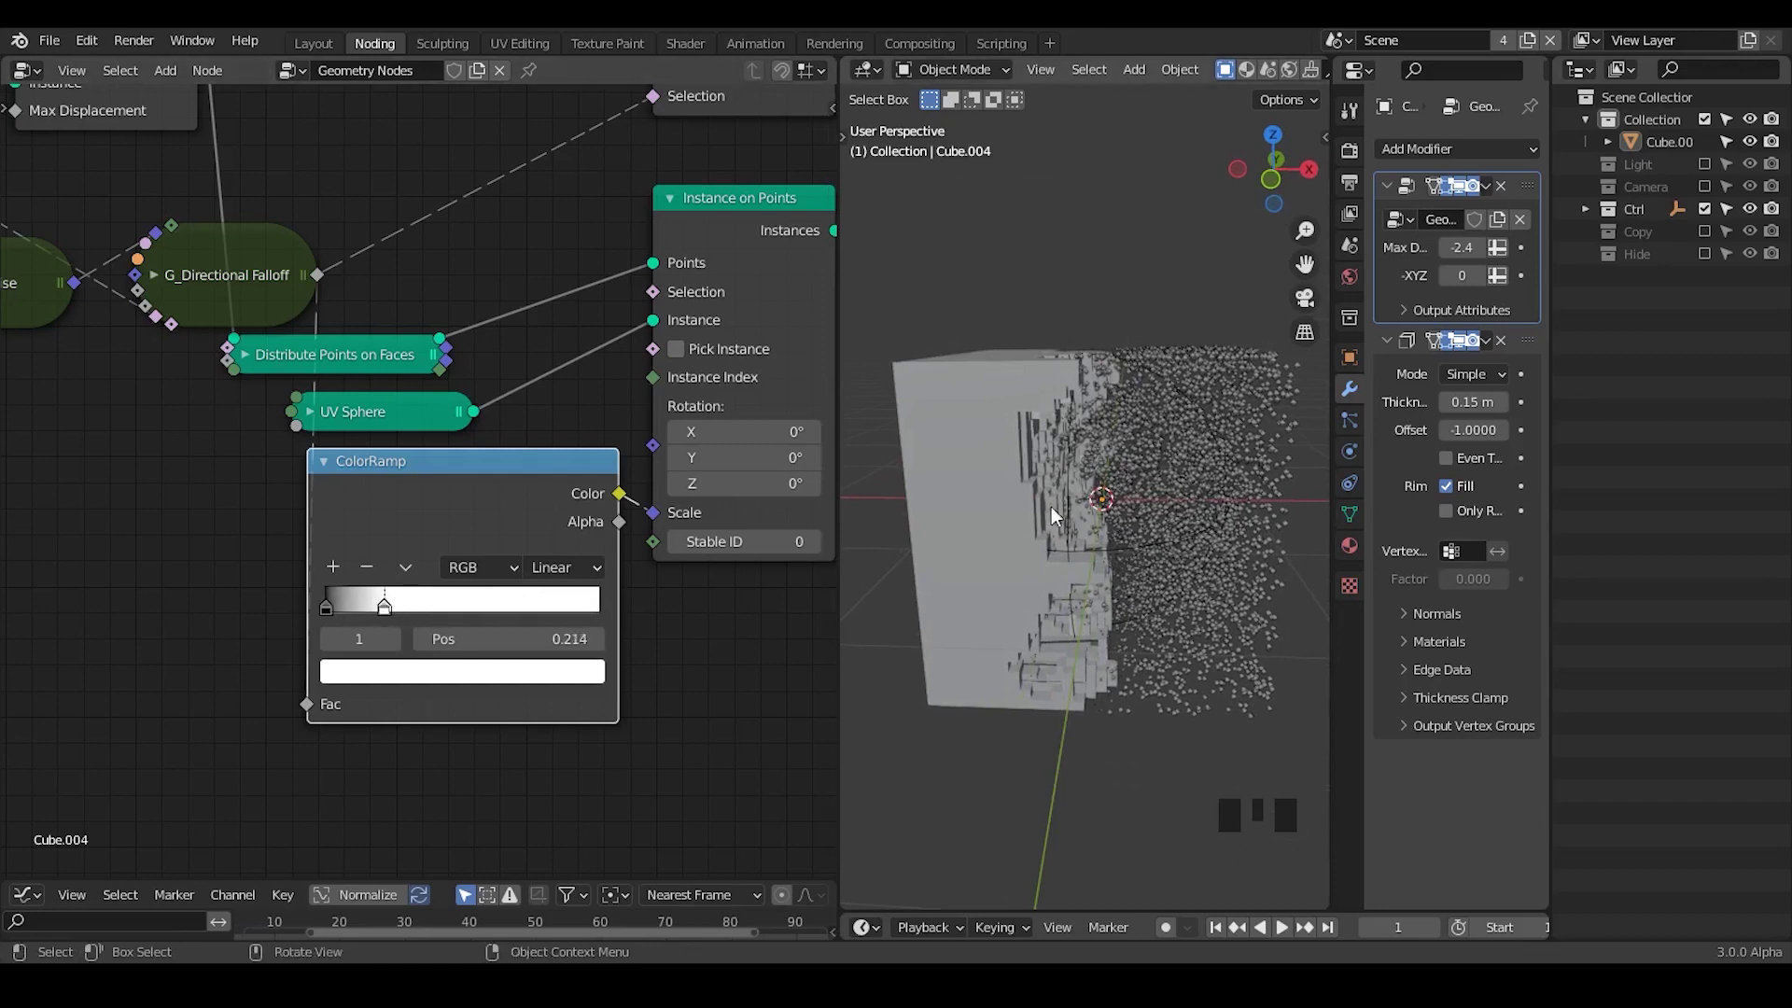
- Duplicate the G_Directional Falloff node and link the copy into the tree as a second falloff
{"action": "left_click_drag", "start_coordinate": [1080, 473], "coordinate": [232, 412]}
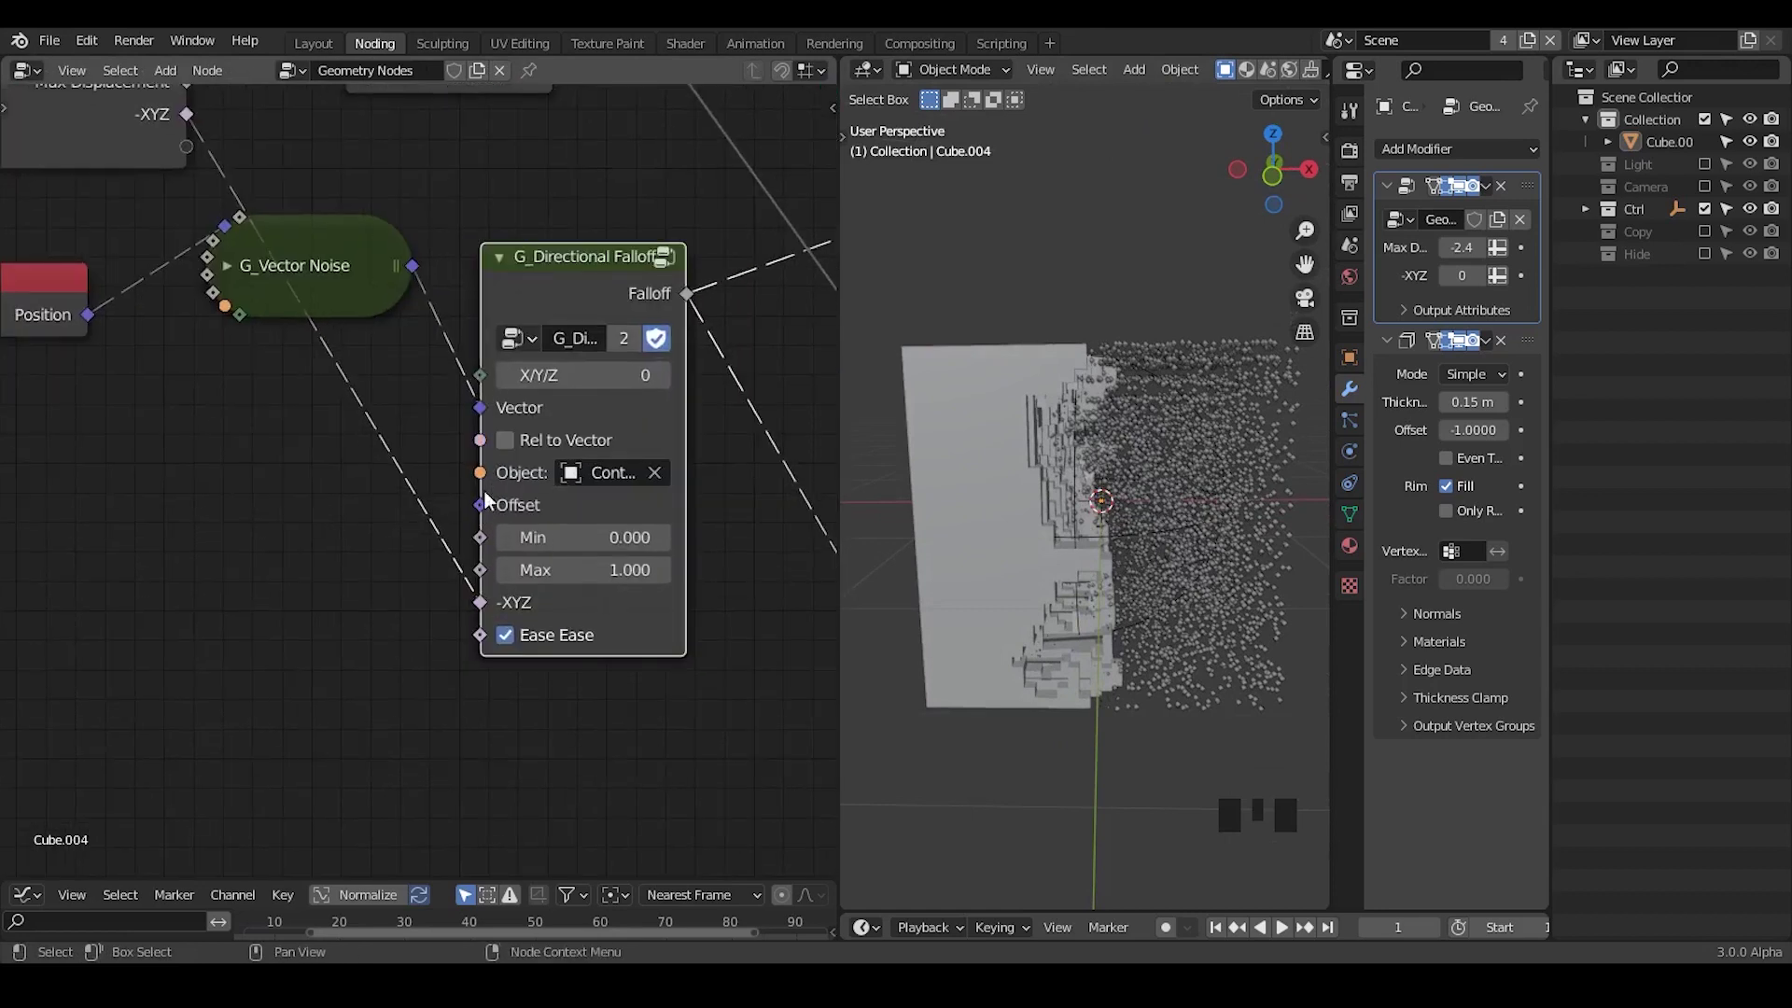
{"action": "left_click", "coordinate": [235, 558]}
{"action": "key", "text": "ctrl+a"}
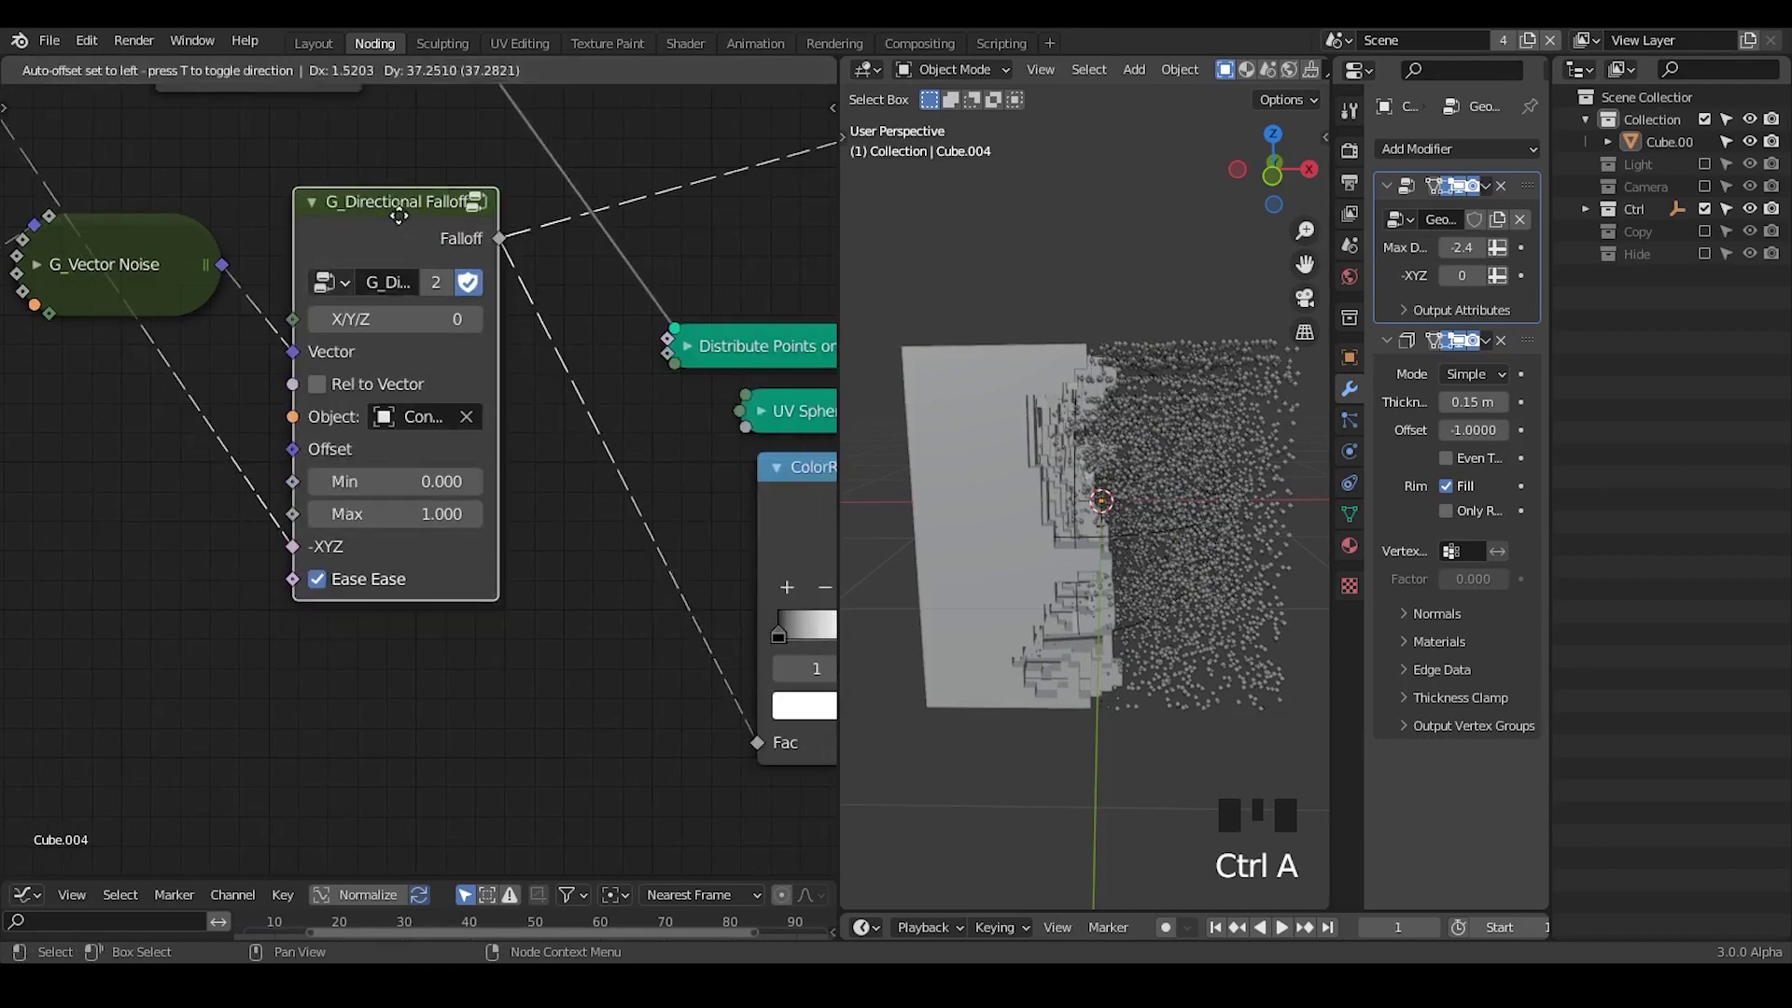
{"action": "key", "text": "shift+d"}
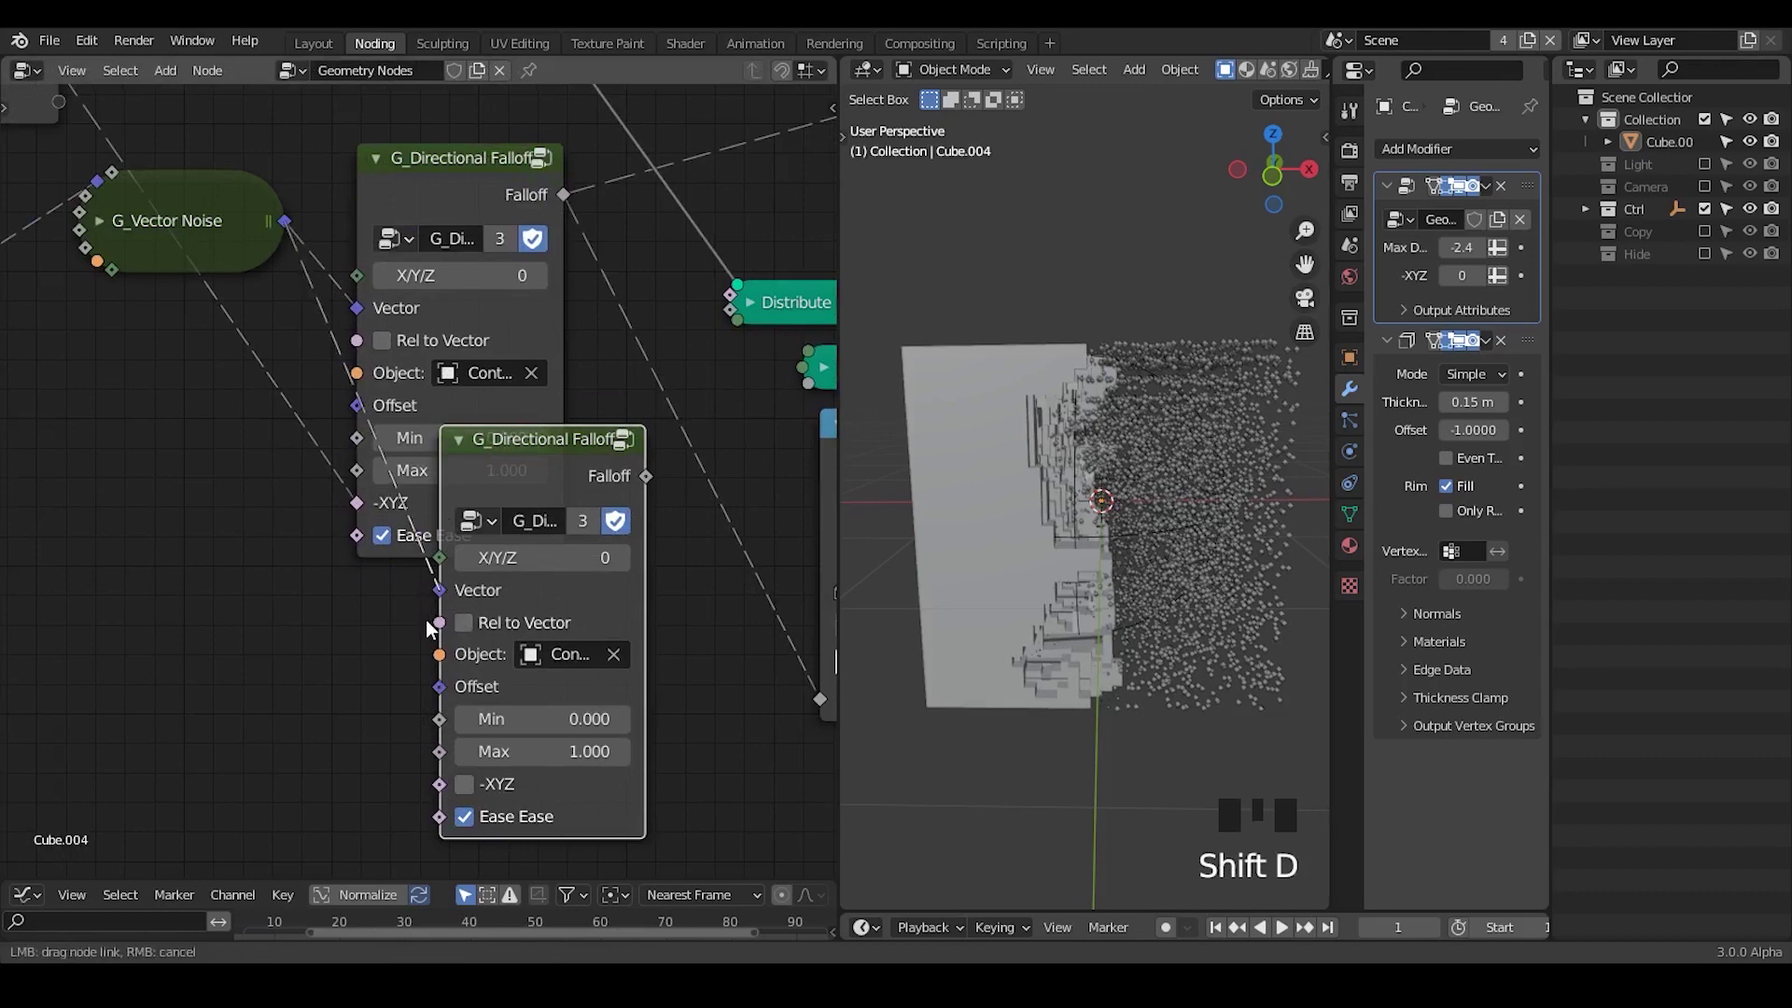
{"action": "left_click_drag", "start_coordinate": [432, 666], "coordinate": [1194, 531]}
- Drive its Offset from a Combine XYZ at X -0.620 and connect Position to G_Vector Noise
{"action": "left_click_drag", "start_coordinate": [1195, 531], "coordinate": [1021, 387]}
{"action": "left_click", "coordinate": [1022, 386]}
{"action": "left_click", "coordinate": [1030, 194]}
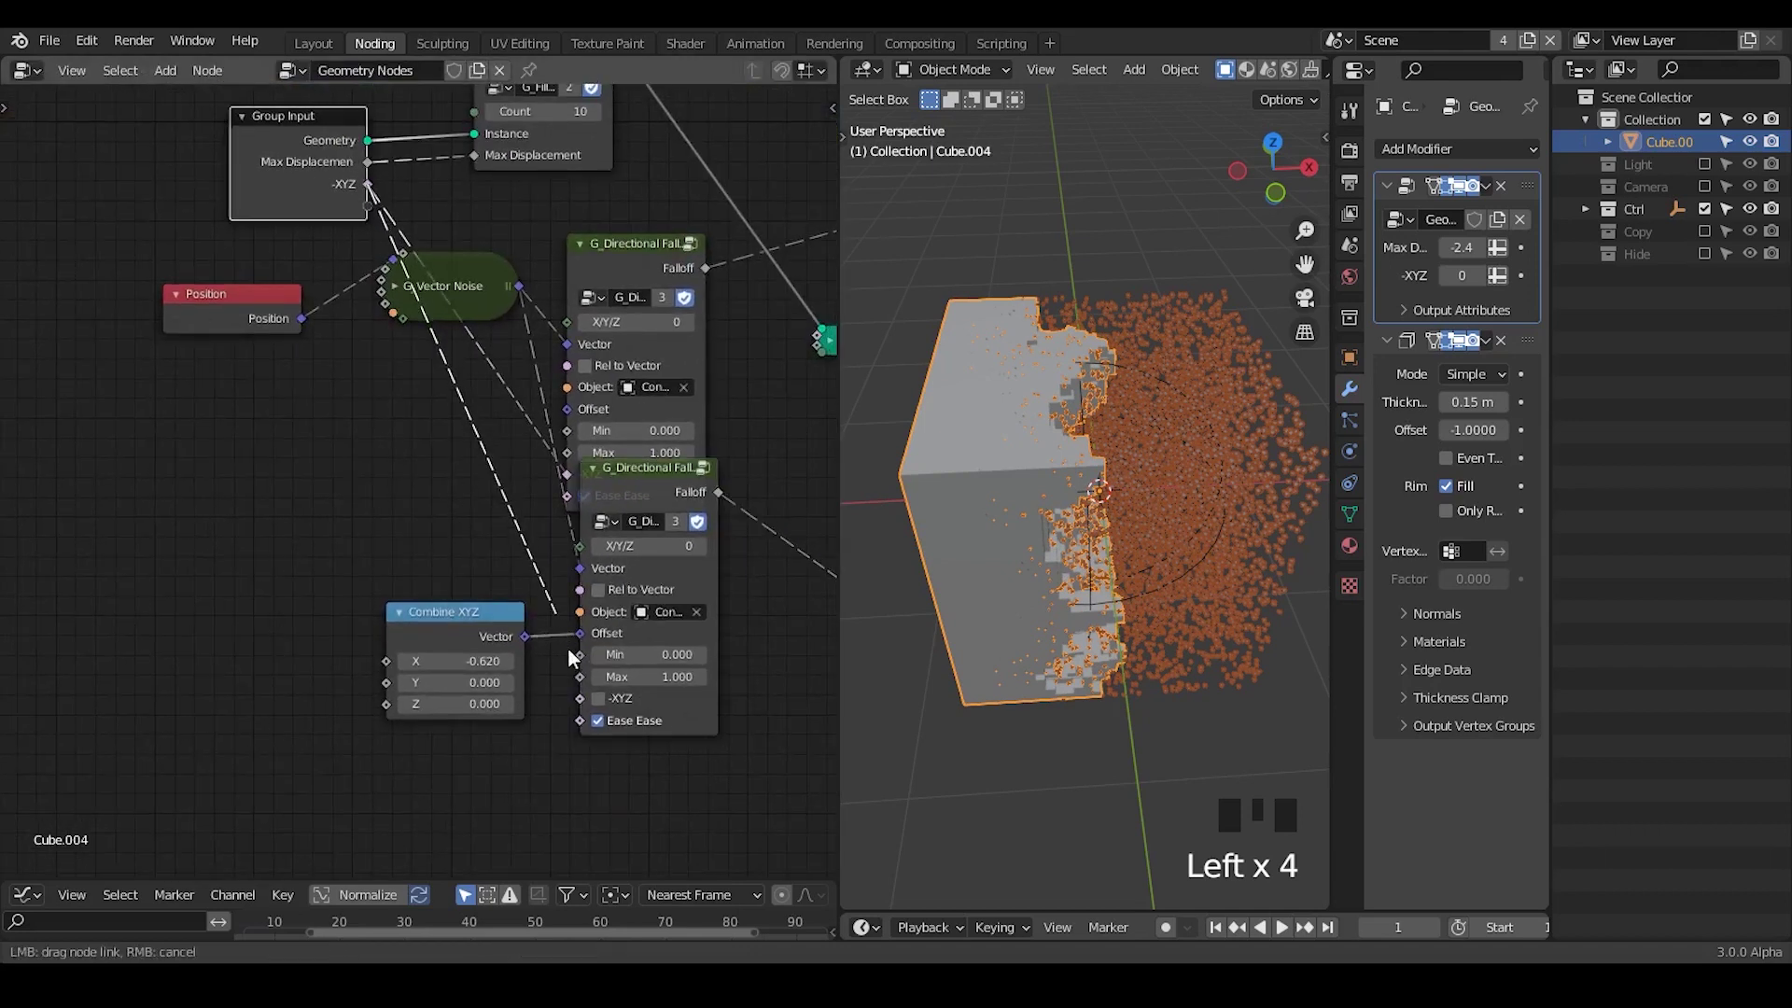
- Slide the ColorRamp stop to 0.227 and add a G_Vector Wiggle fed by Position
{"action": "left_click", "coordinate": [543, 581]}
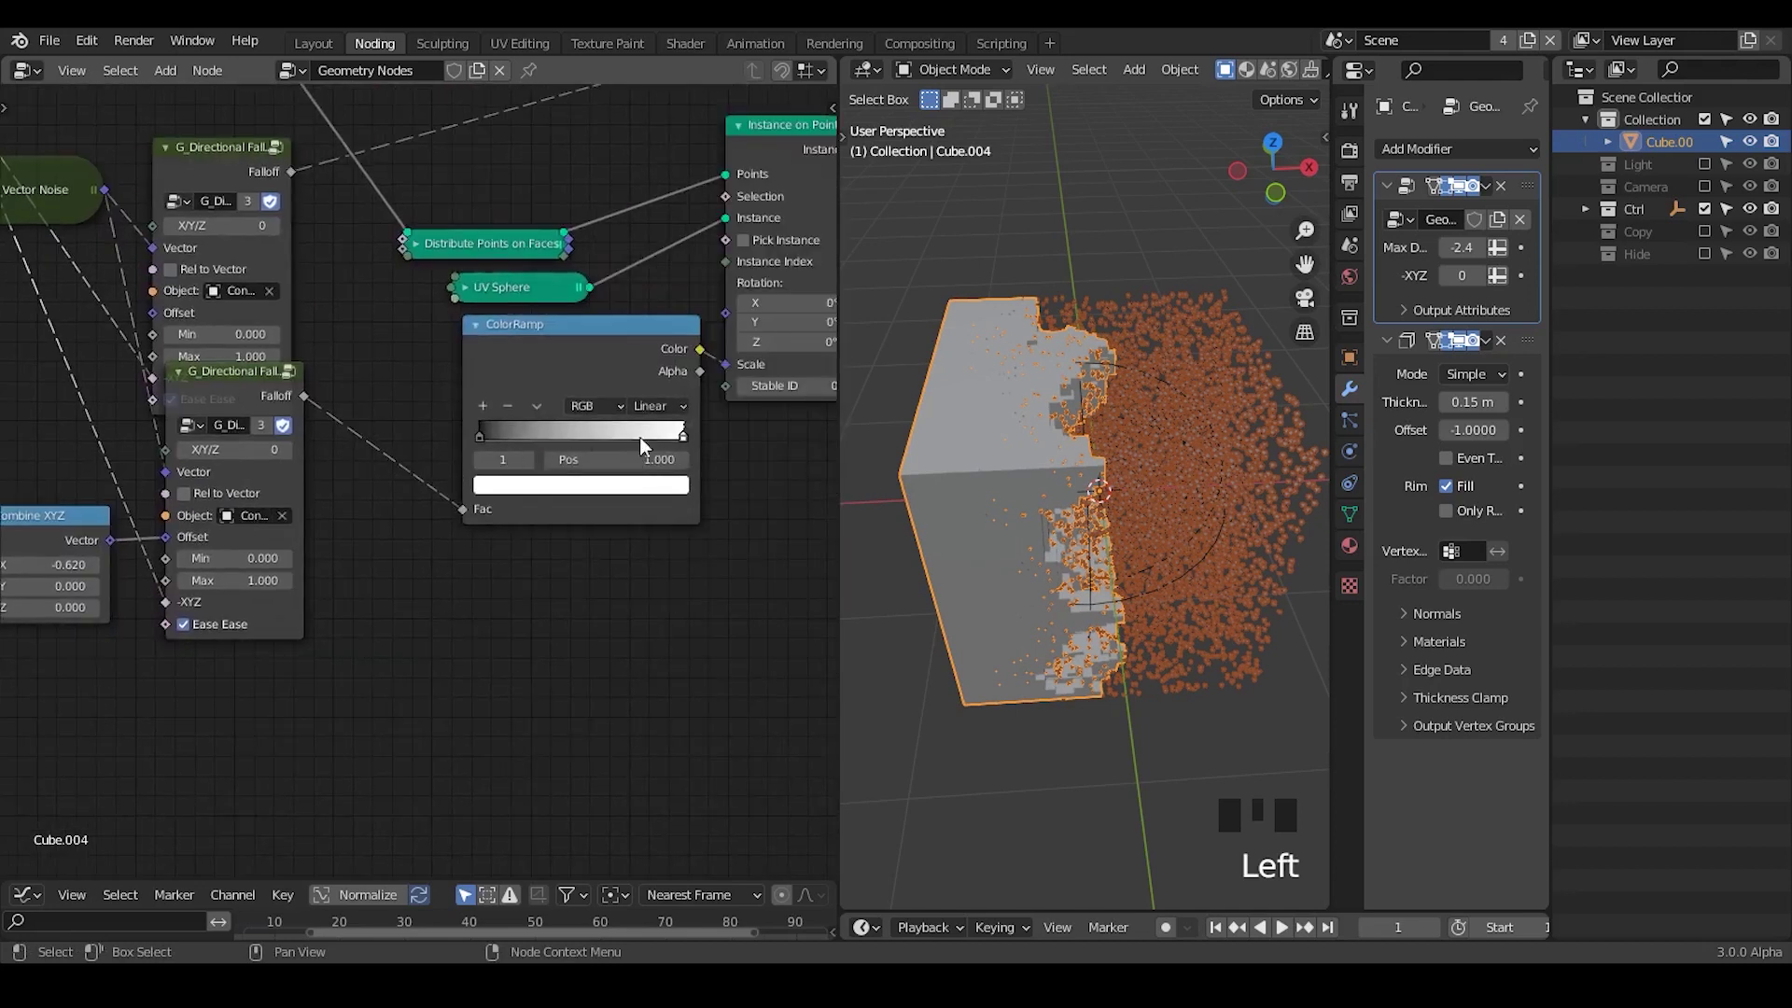
{"action": "left_click_drag", "start_coordinate": [560, 445], "coordinate": [312, 278]}
{"action": "key", "text": "ctrl+a"}
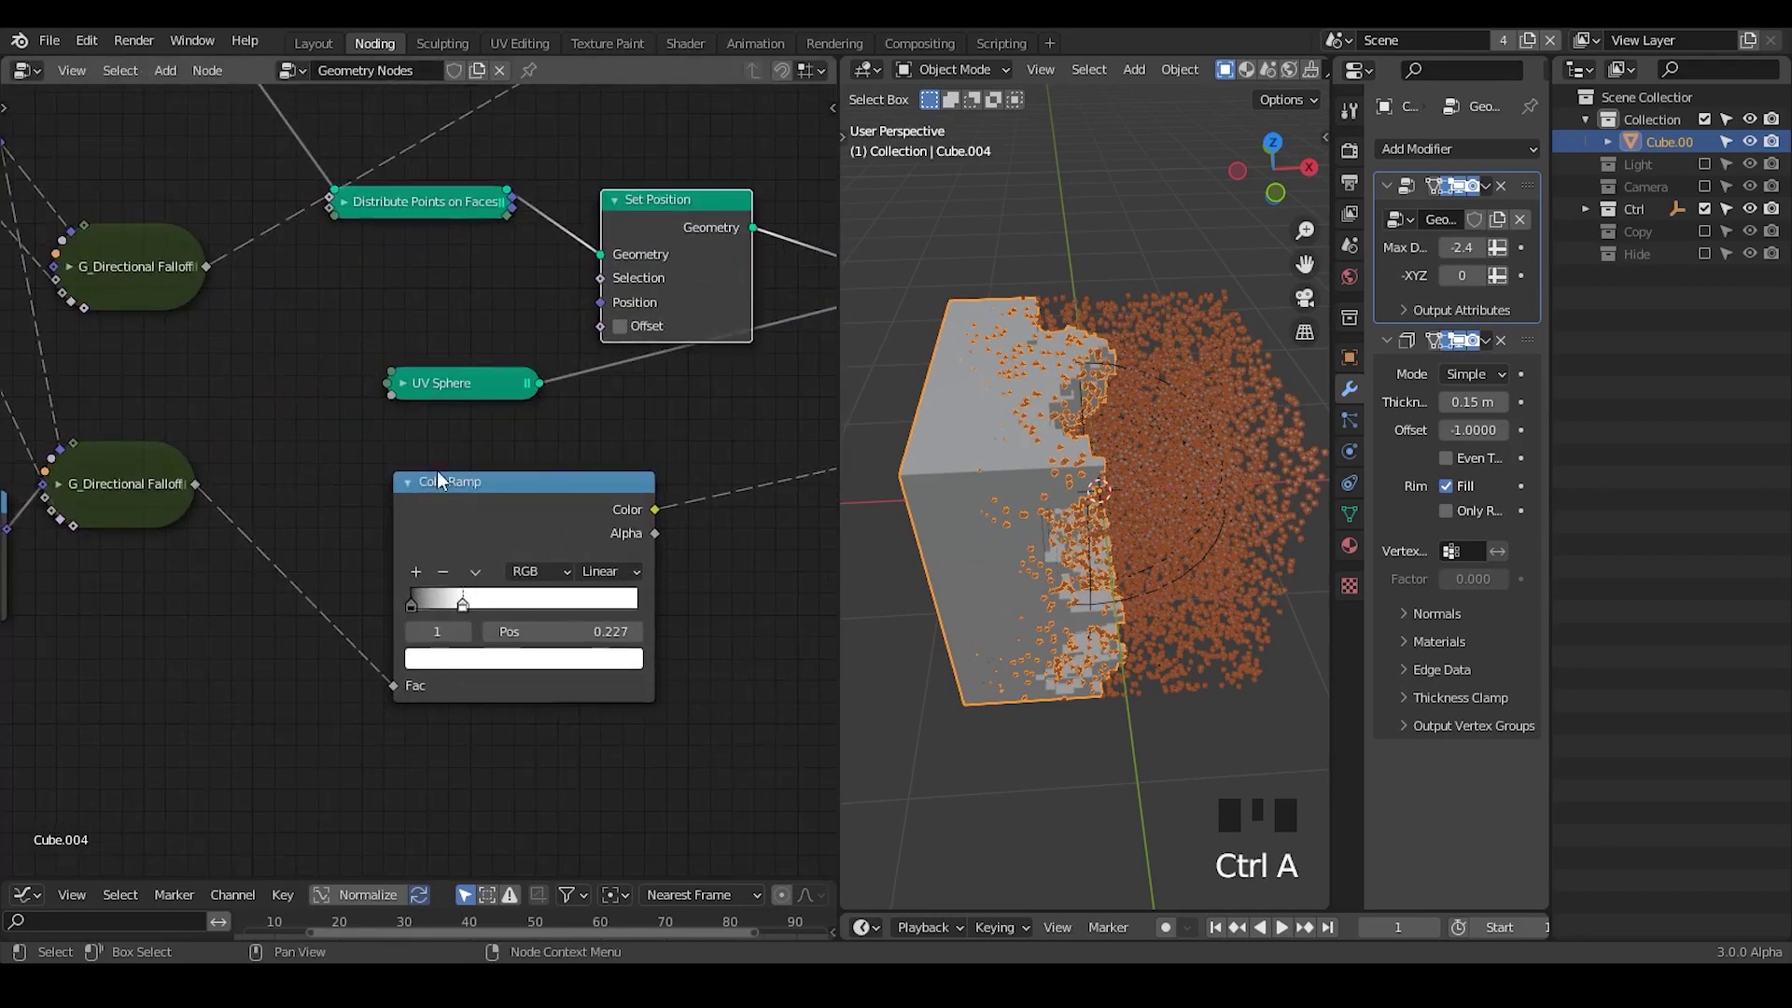
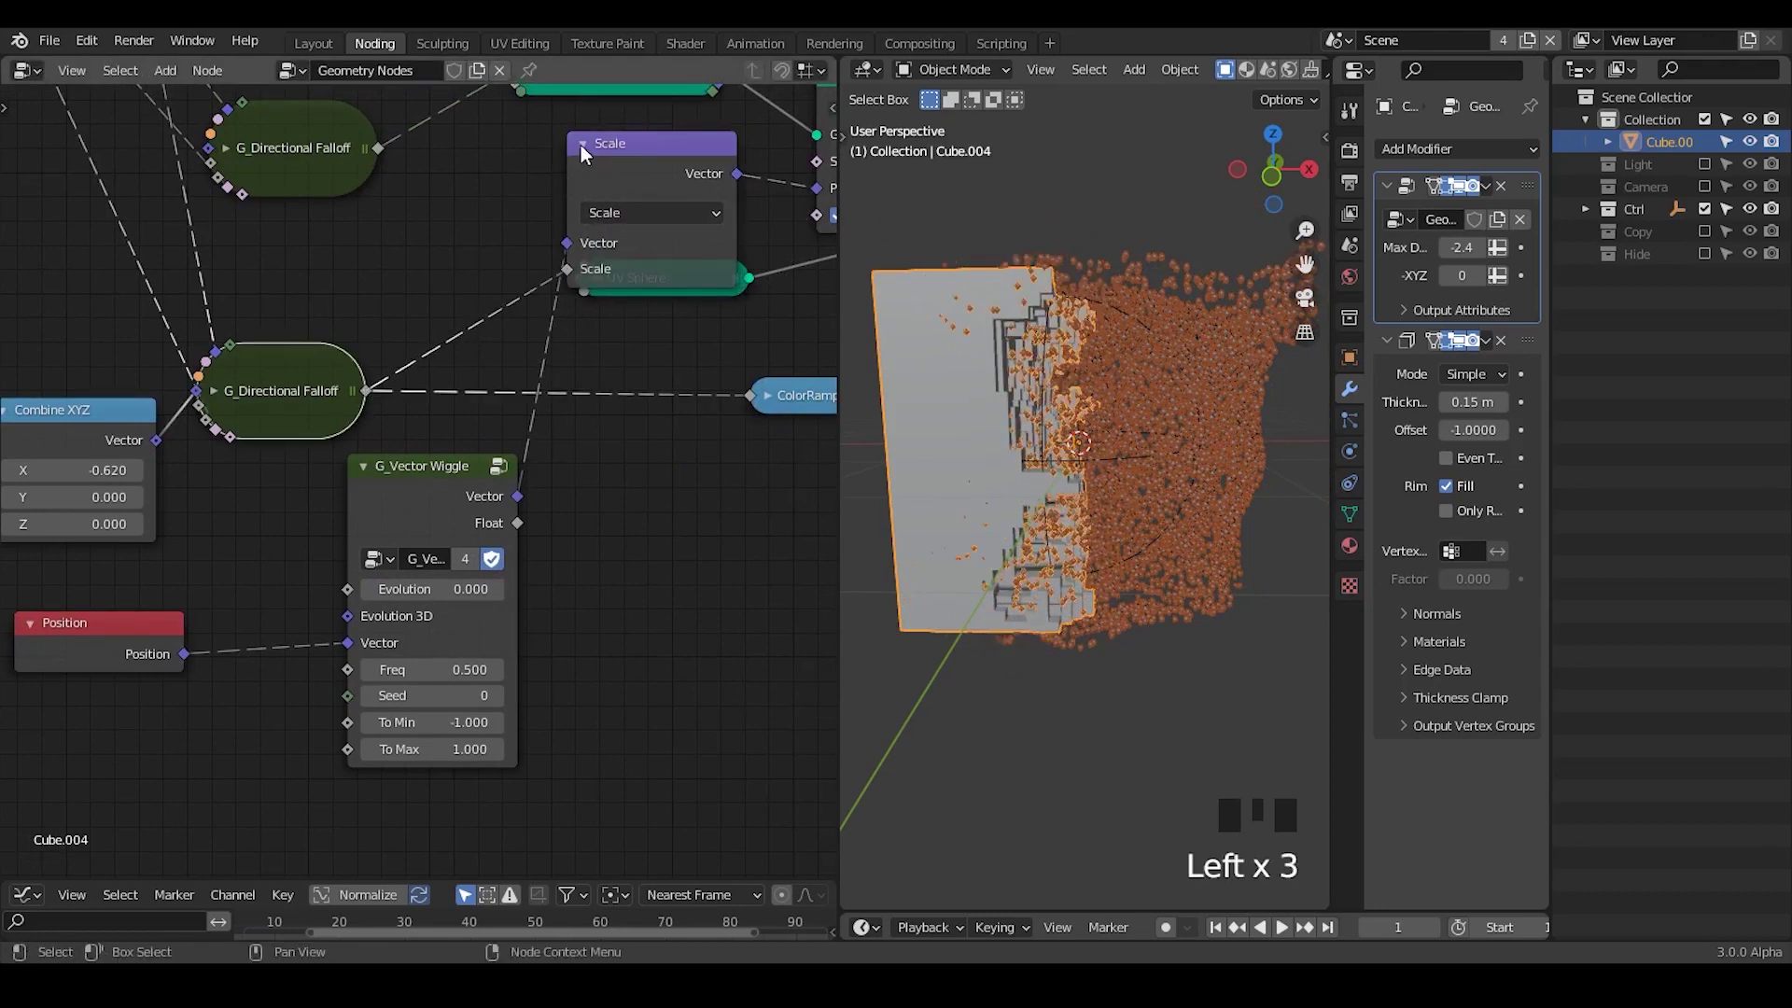
- Set the second falloff's Combine XYZ offset X to 0.600
{"action": "left_click", "coordinate": [1114, 310]}
{"action": "left_click", "coordinate": [981, 345]}
{"action": "left_click_drag", "start_coordinate": [1417, 316], "coordinate": [1122, 454]}
{"action": "left_click_drag", "start_coordinate": [1122, 454], "coordinate": [1133, 357]}
- Move the Controller empty along X until particles cover most of the cube, then return to the cube
{"action": "left_click", "coordinate": [1133, 356]}
{"action": "key", "text": "g"}
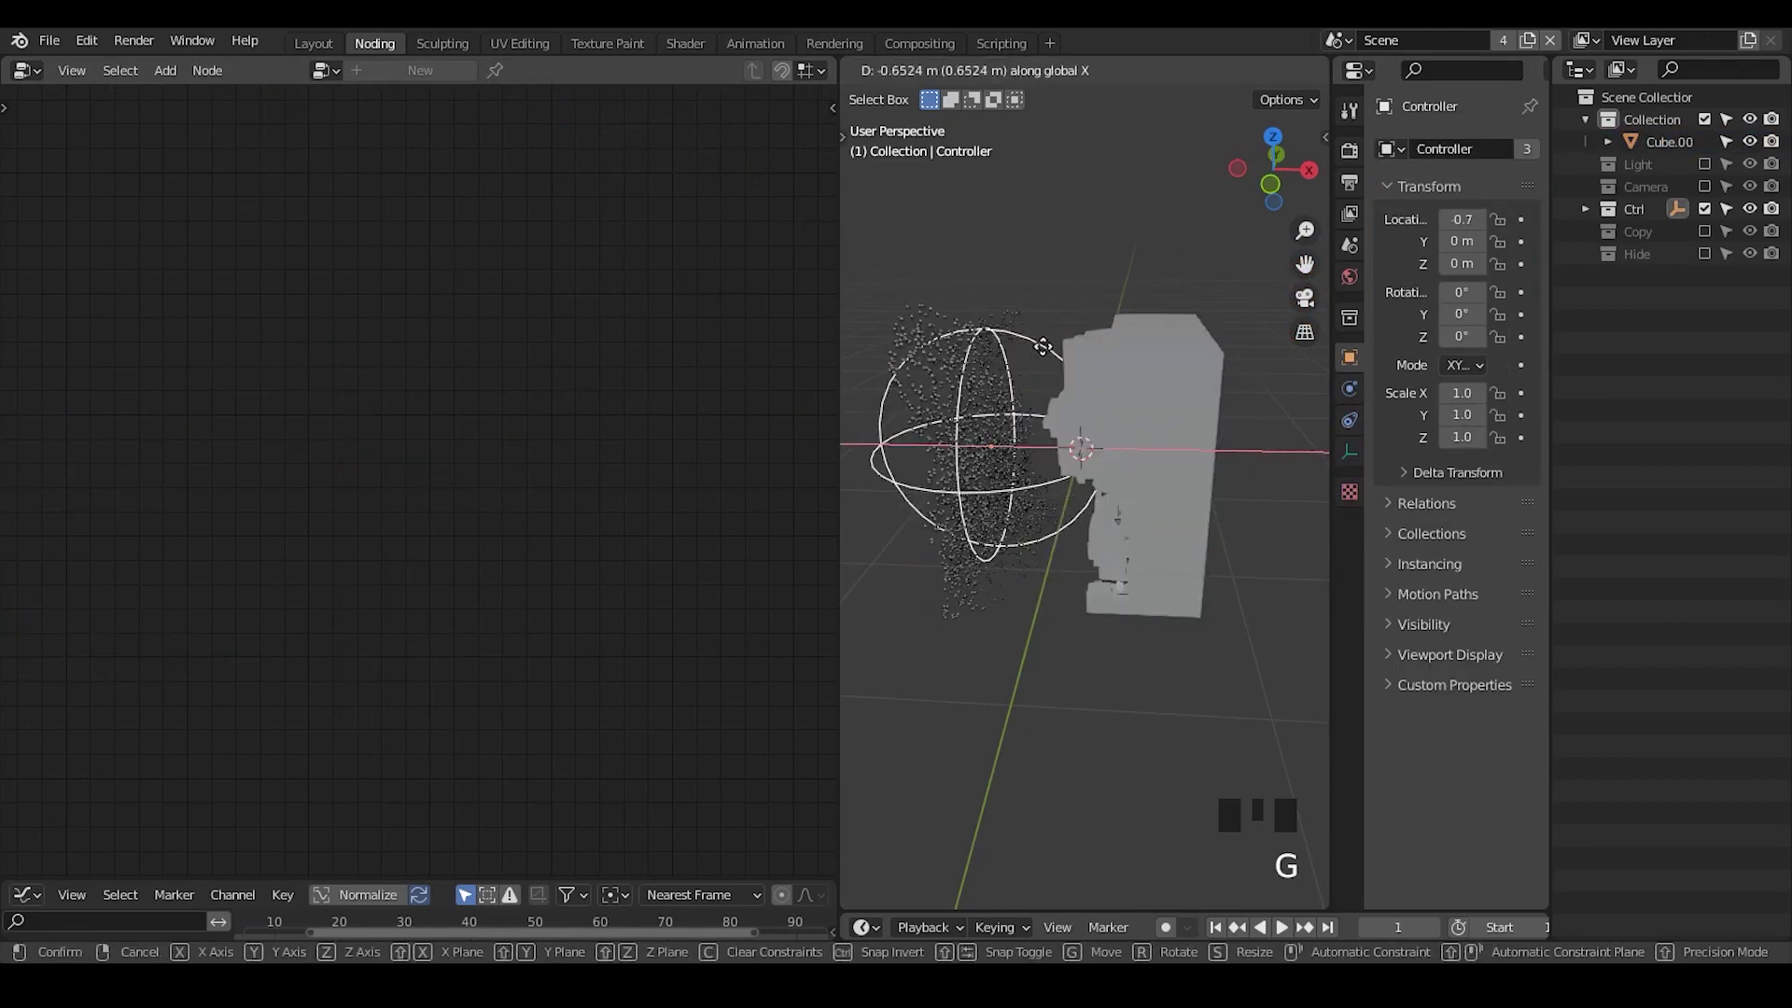
{"action": "left_click", "coordinate": [1149, 372]}
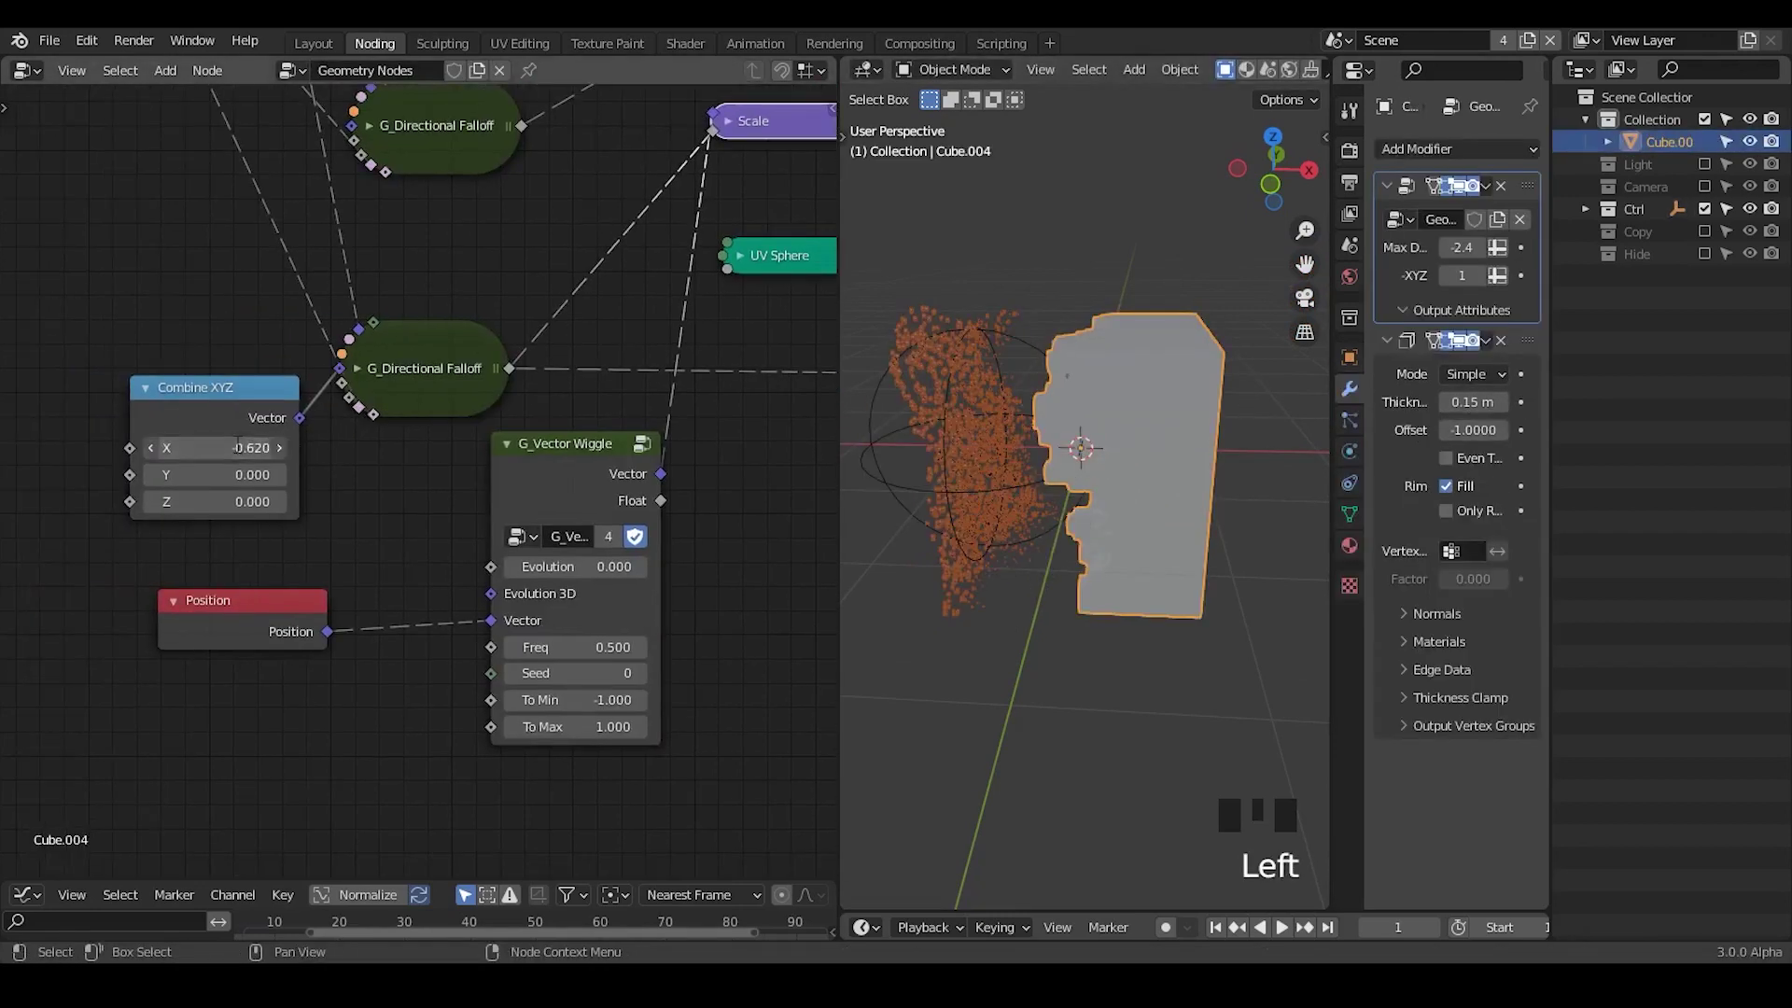
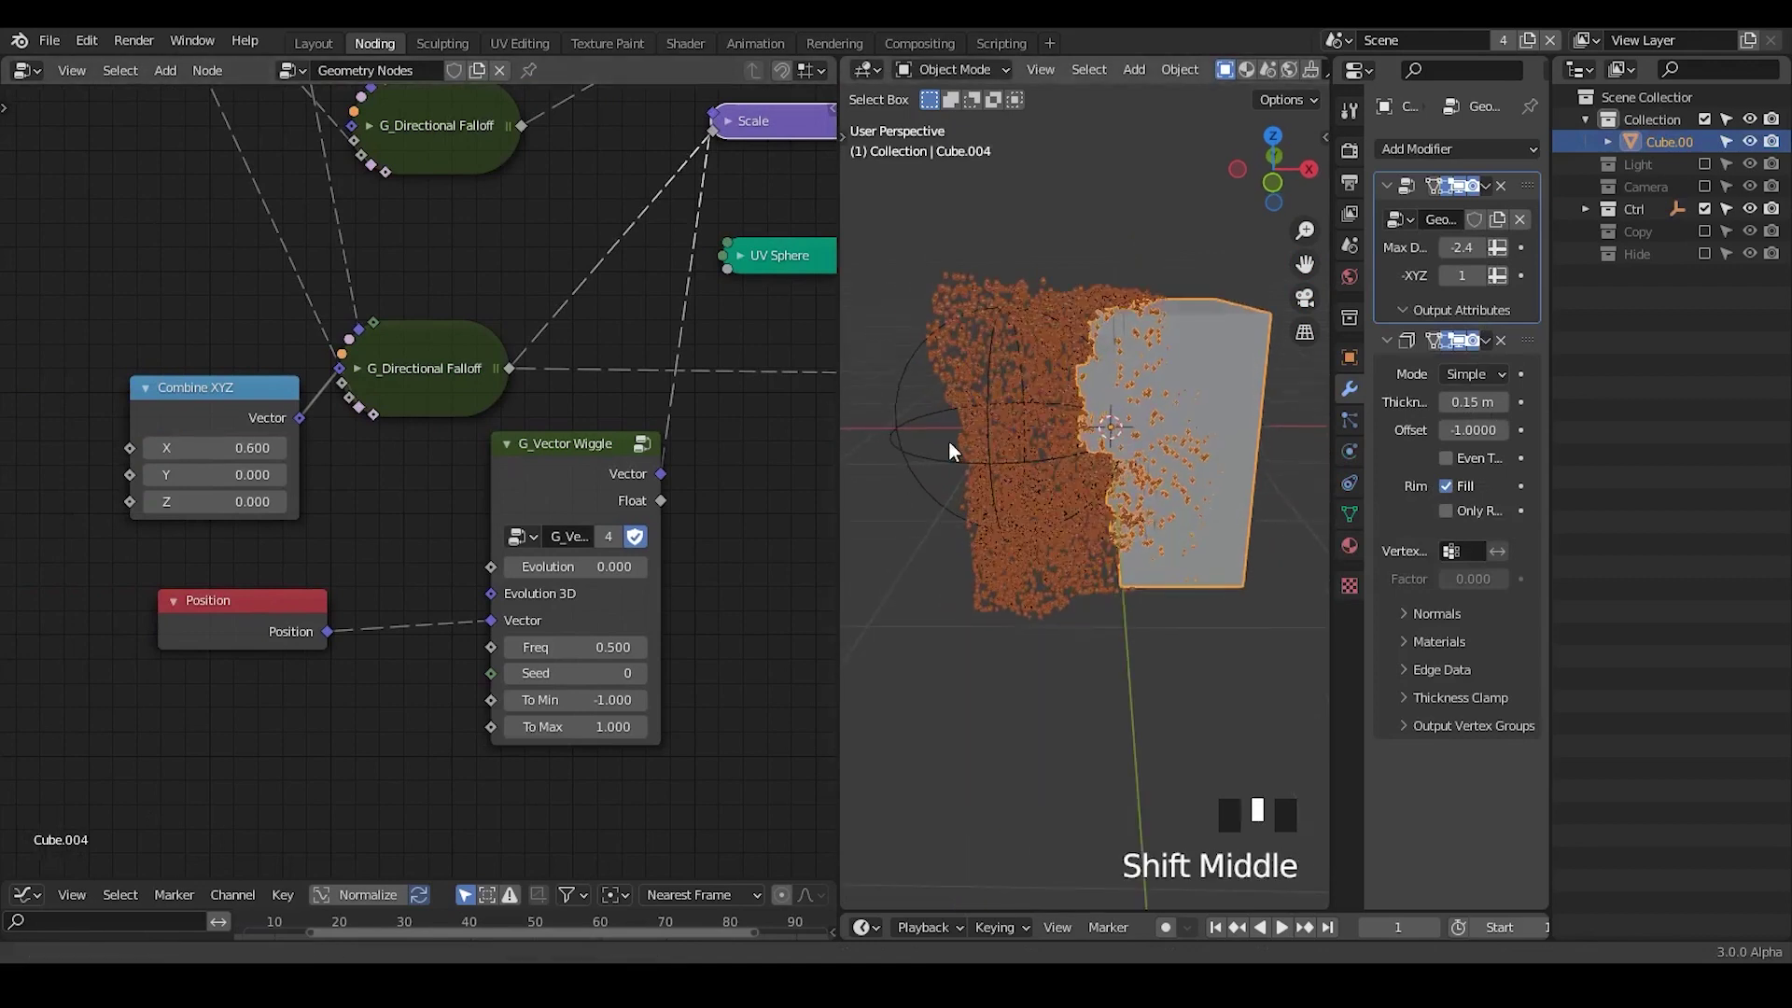
{"action": "left_click", "coordinate": [931, 443]}
{"action": "left_click", "coordinate": [936, 422]}
{"action": "key", "text": "g"}
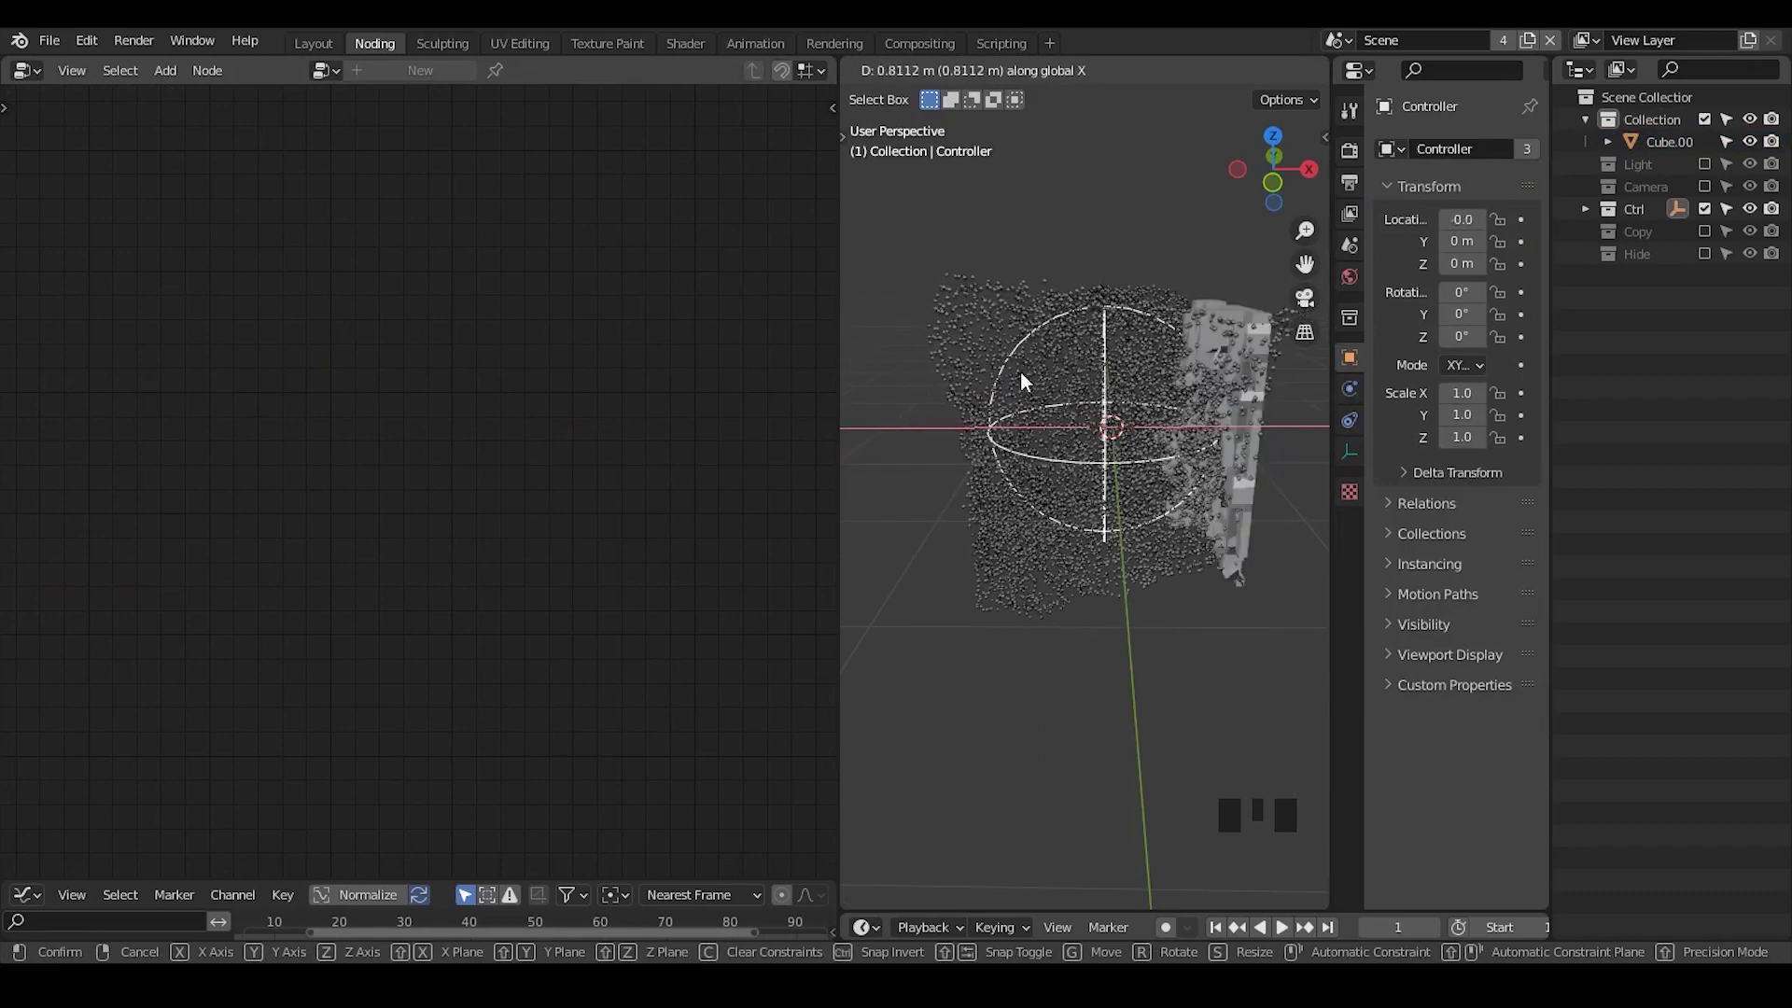
{"action": "key", "text": "g"}
{"action": "left_click", "coordinate": [1212, 318]}
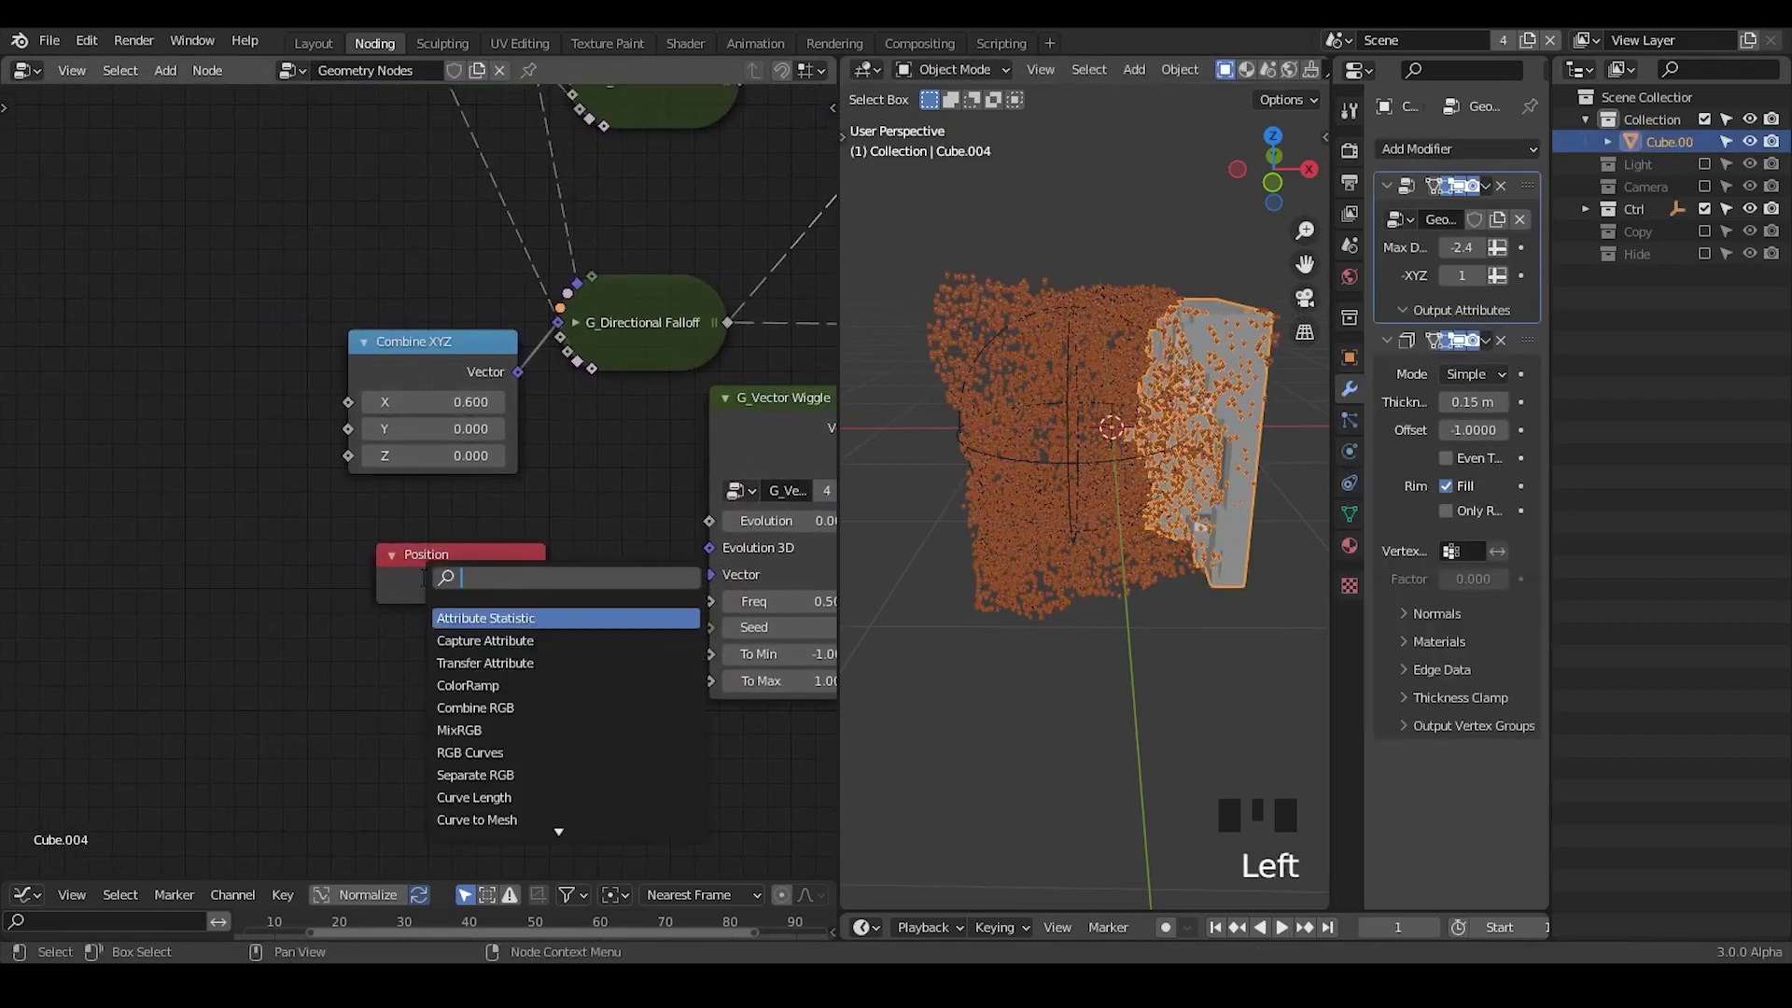
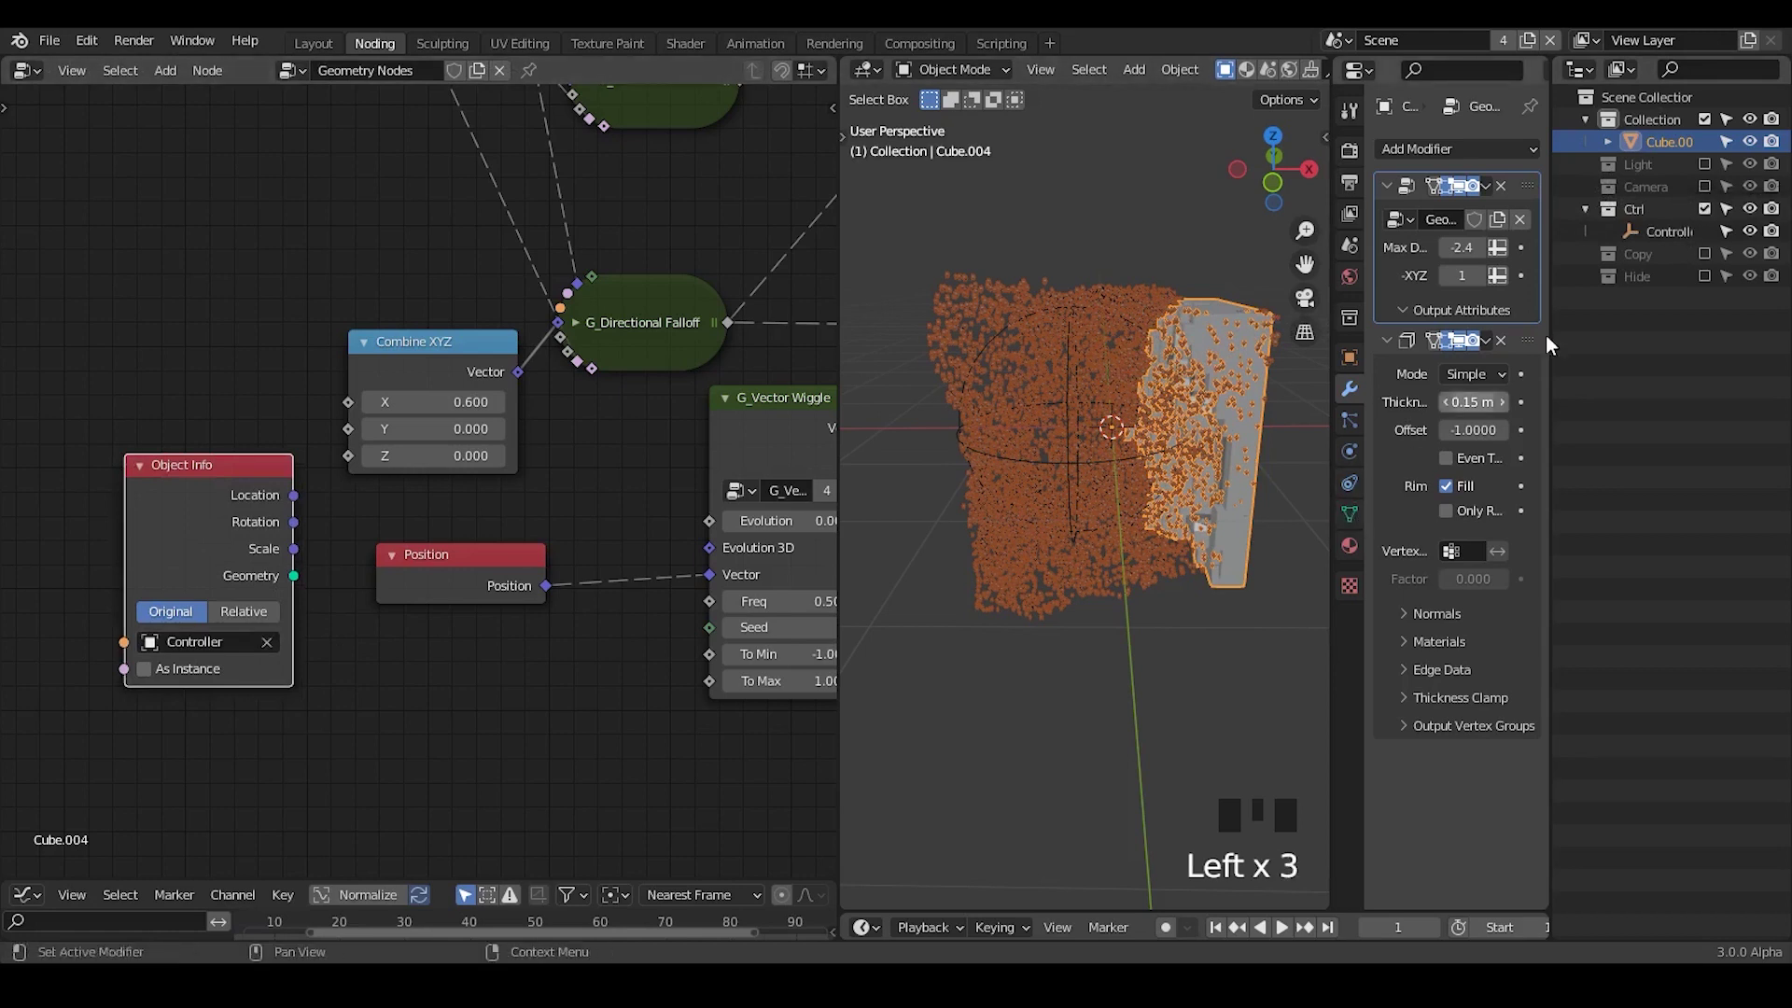
- Display the Controller empty as Arrows in its Object Data properties
{"action": "left_click", "coordinate": [1649, 245]}
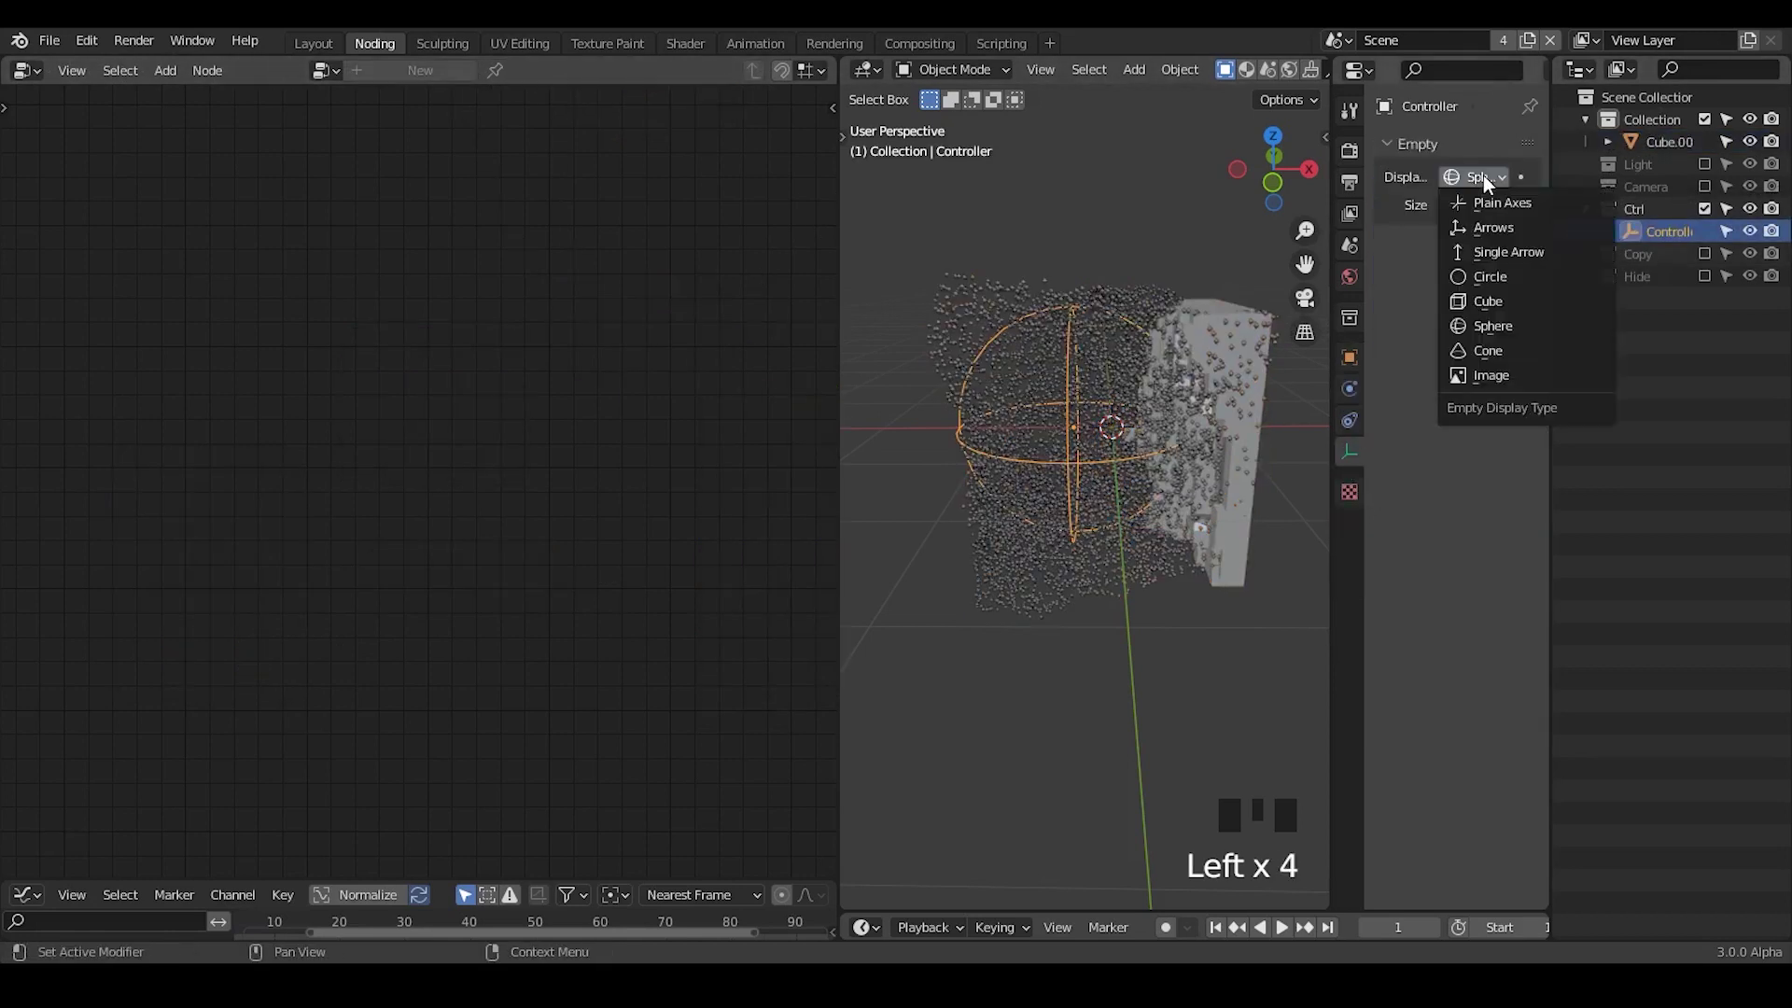
{"action": "left_click_drag", "start_coordinate": [1497, 244], "coordinate": [1134, 368]}
{"action": "left_click_drag", "start_coordinate": [1134, 368], "coordinate": [1175, 345]}
{"action": "left_click", "coordinate": [1174, 346]}
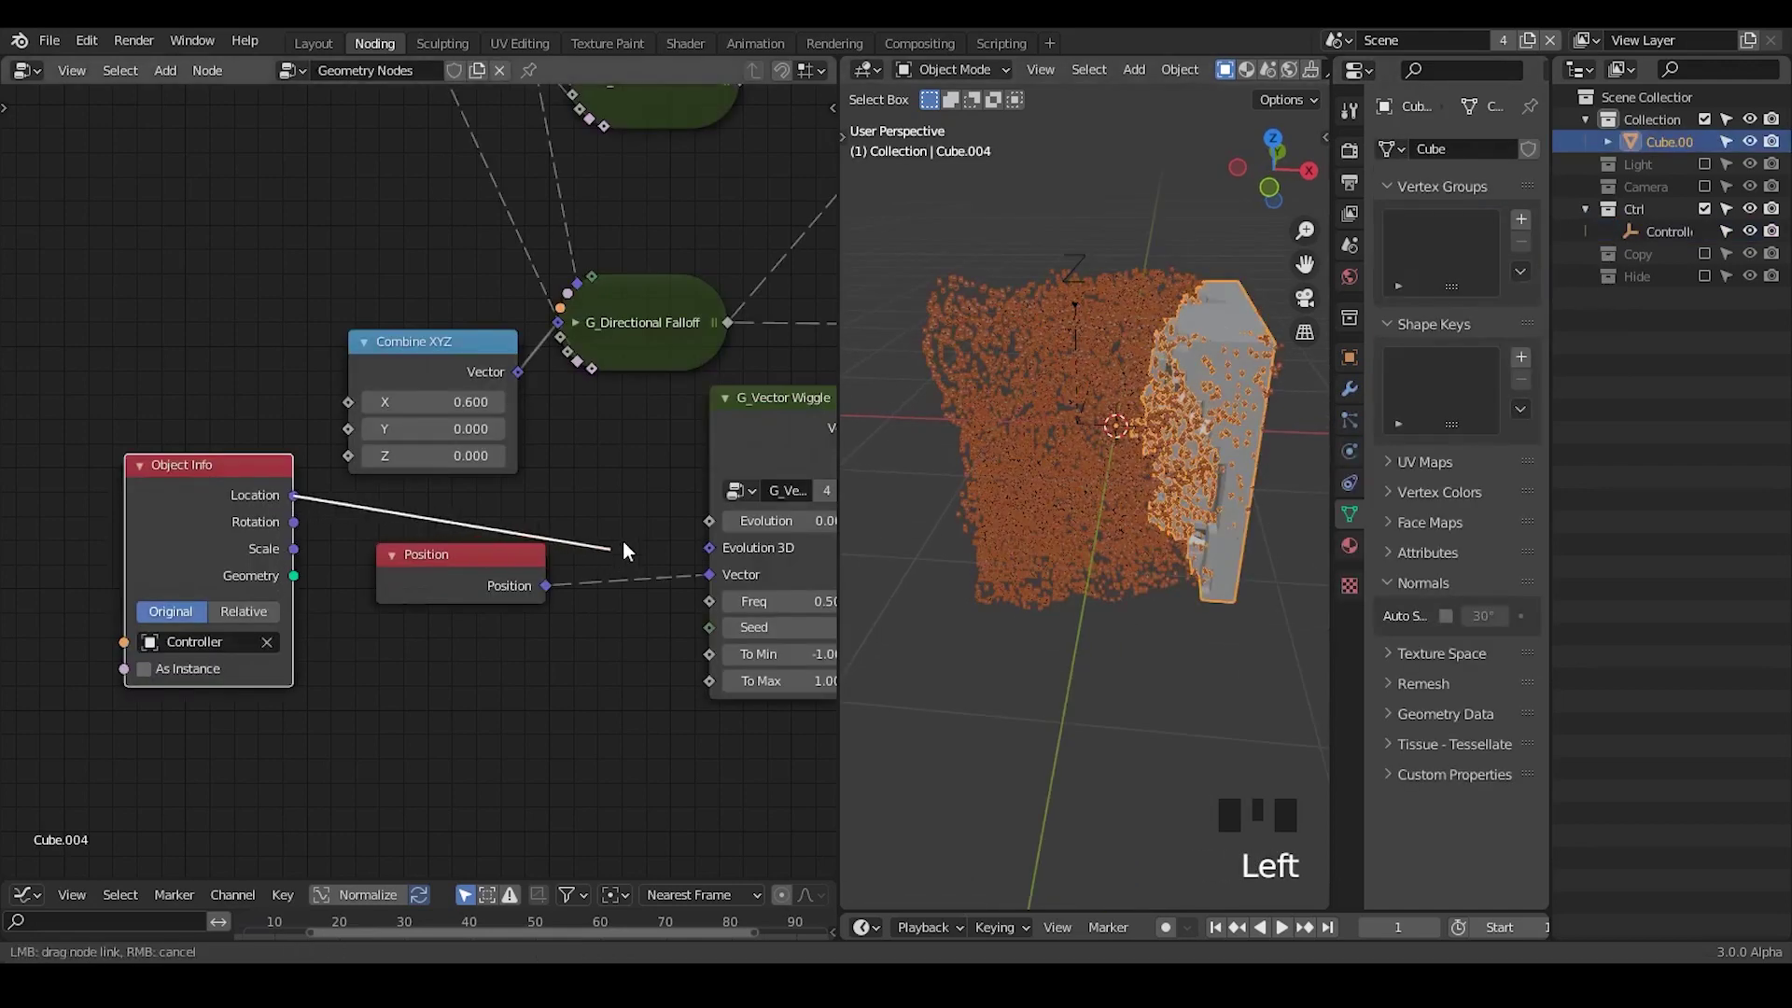
- Feed Controller's Location through Object Info into the wiggle's Evolution 3D and test by moving it
{"action": "left_click", "coordinate": [1157, 519]}
{"action": "left_click_drag", "start_coordinate": [1158, 508], "coordinate": [1557, 277]}
{"action": "left_click", "coordinate": [1557, 277]}
{"action": "key", "text": "g"}
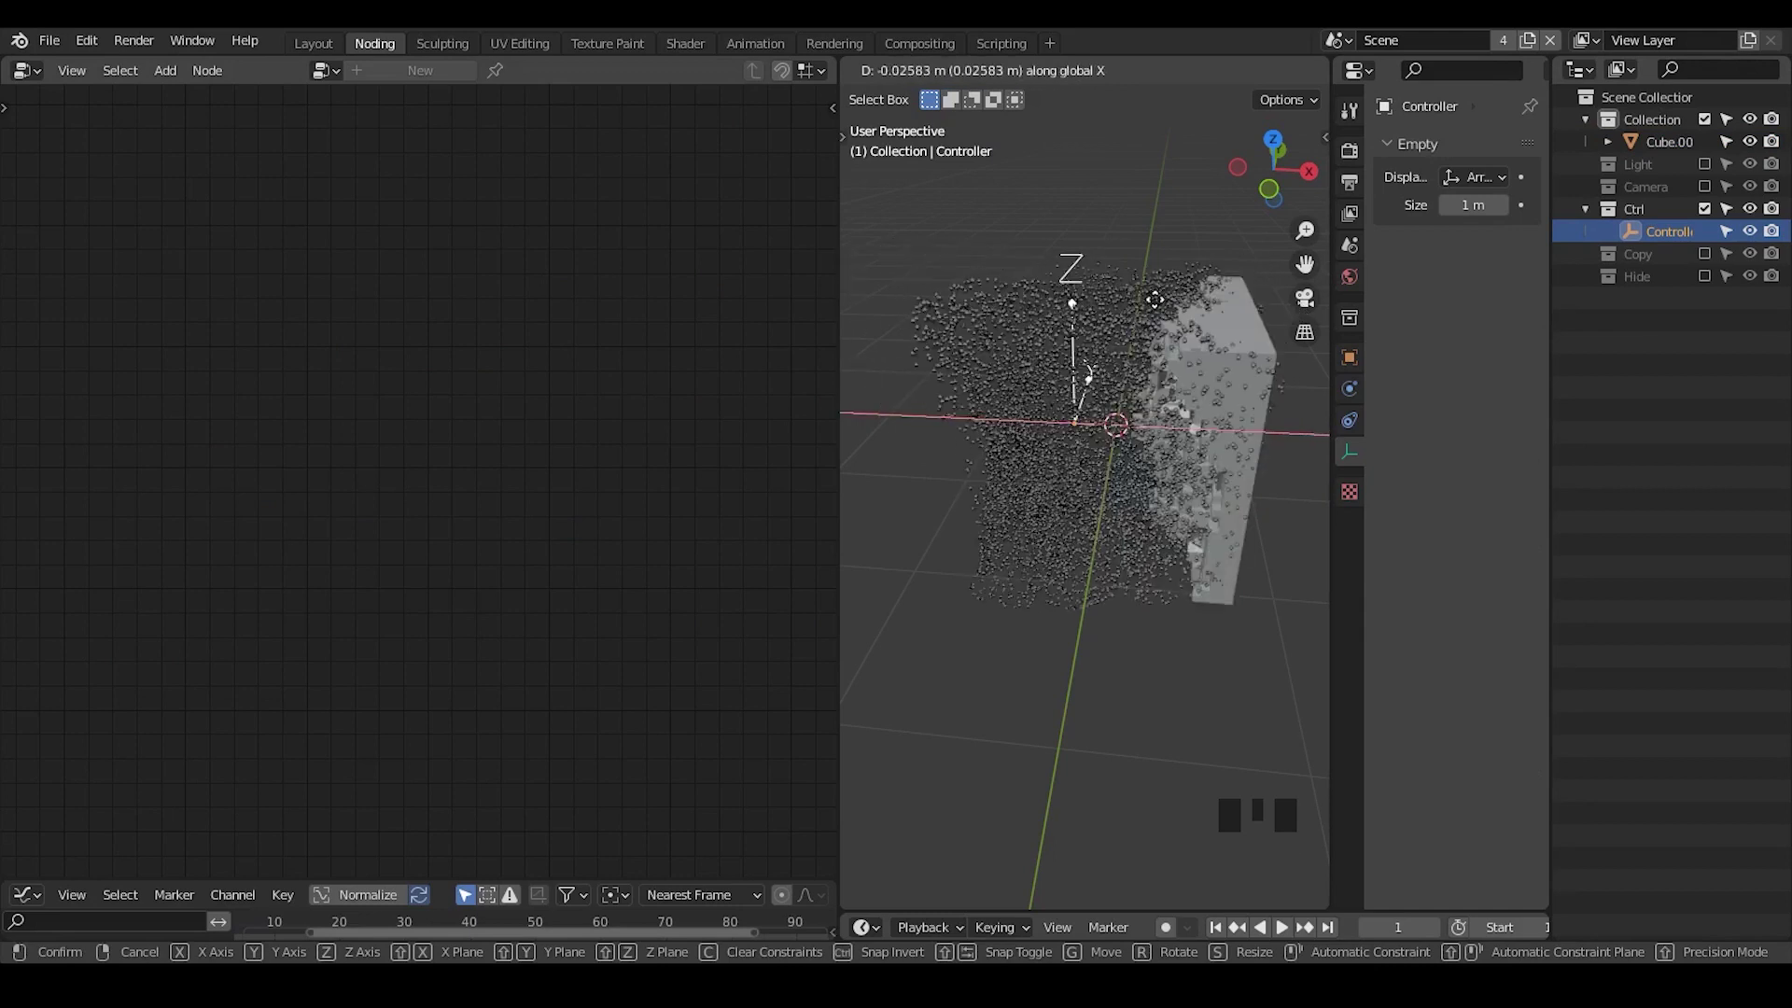
- Add G_Negative at 8.100, linking Negative to To Min and Original to To Max, and test the spread
{"action": "left_click", "coordinate": [1195, 339]}
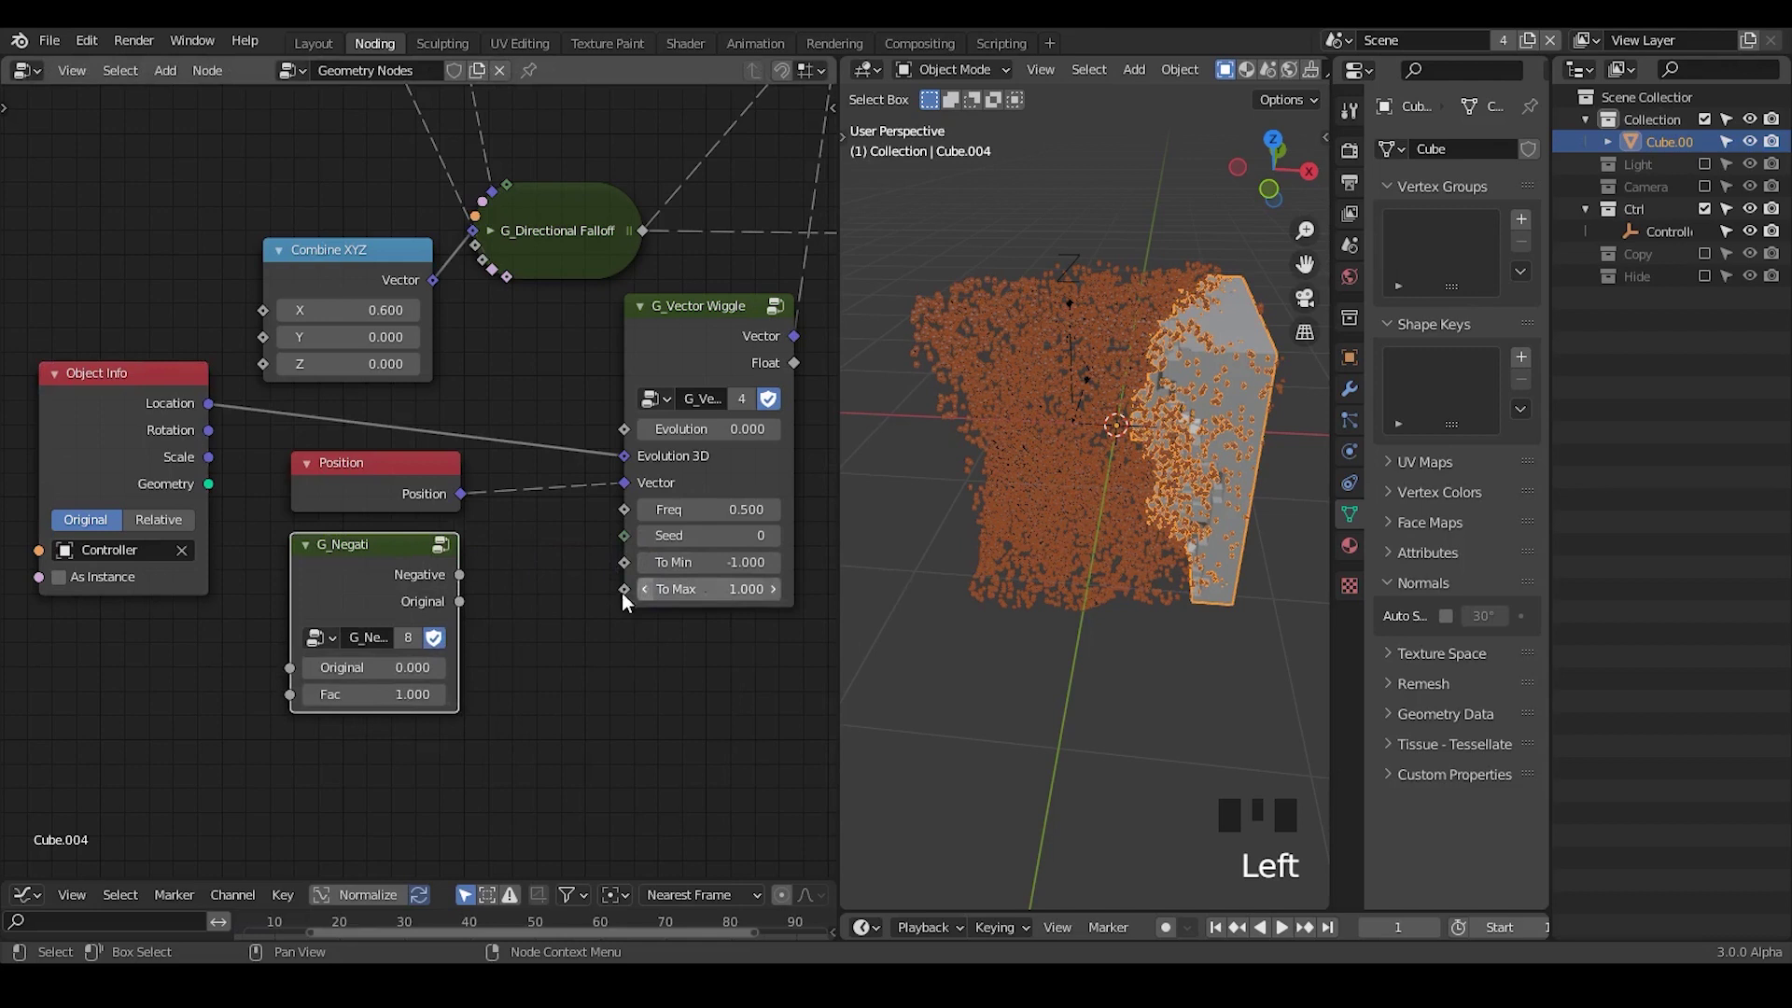
{"action": "left_click_drag", "start_coordinate": [492, 593], "coordinate": [1120, 428]}
{"action": "left_click_drag", "start_coordinate": [1121, 428], "coordinate": [1130, 846]}
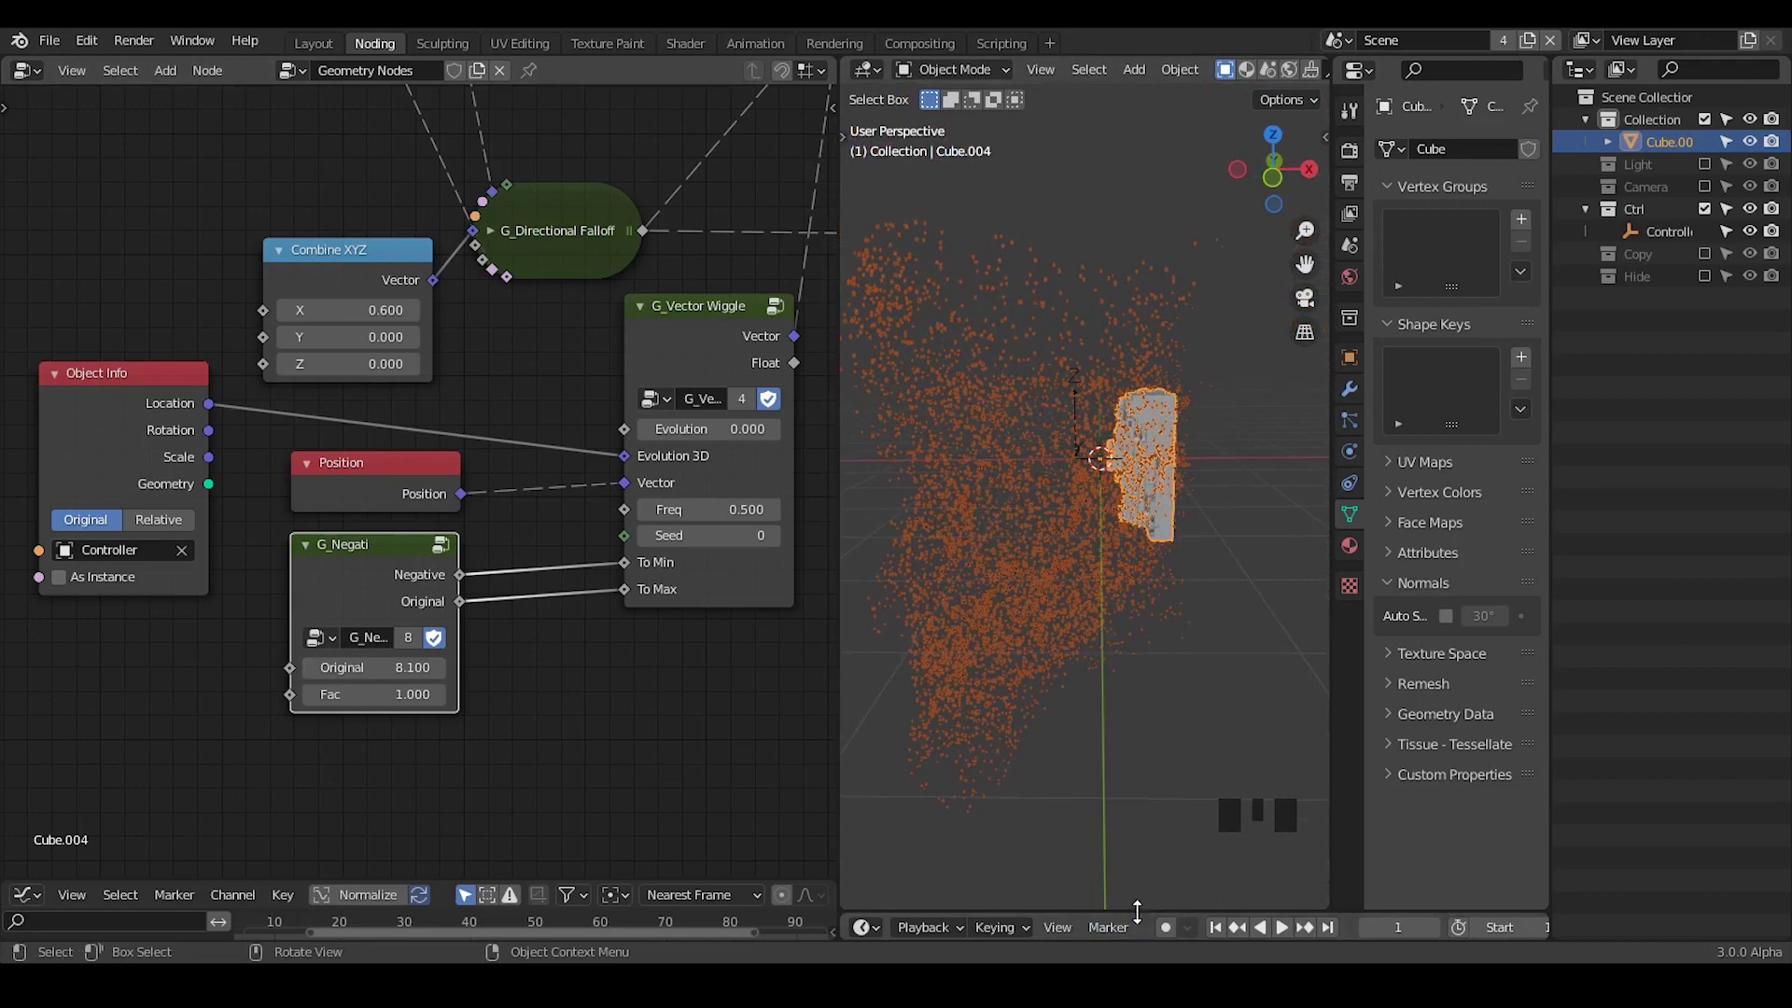
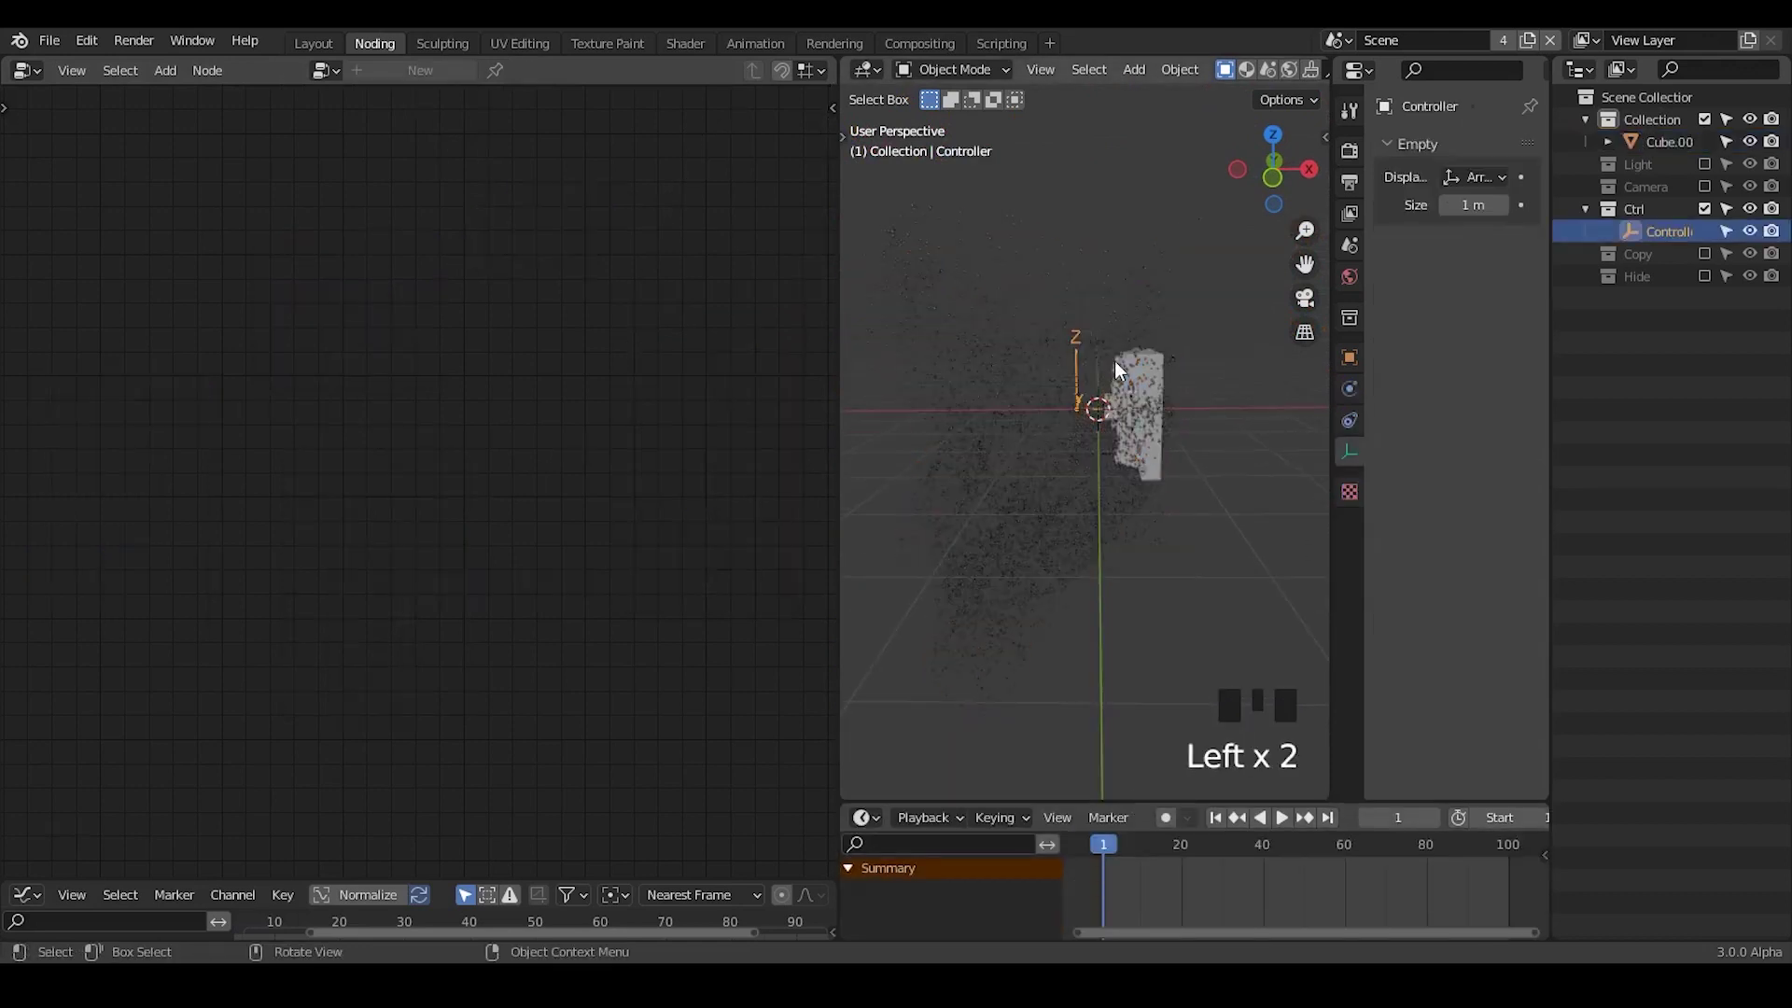
{"action": "key", "text": "g"}
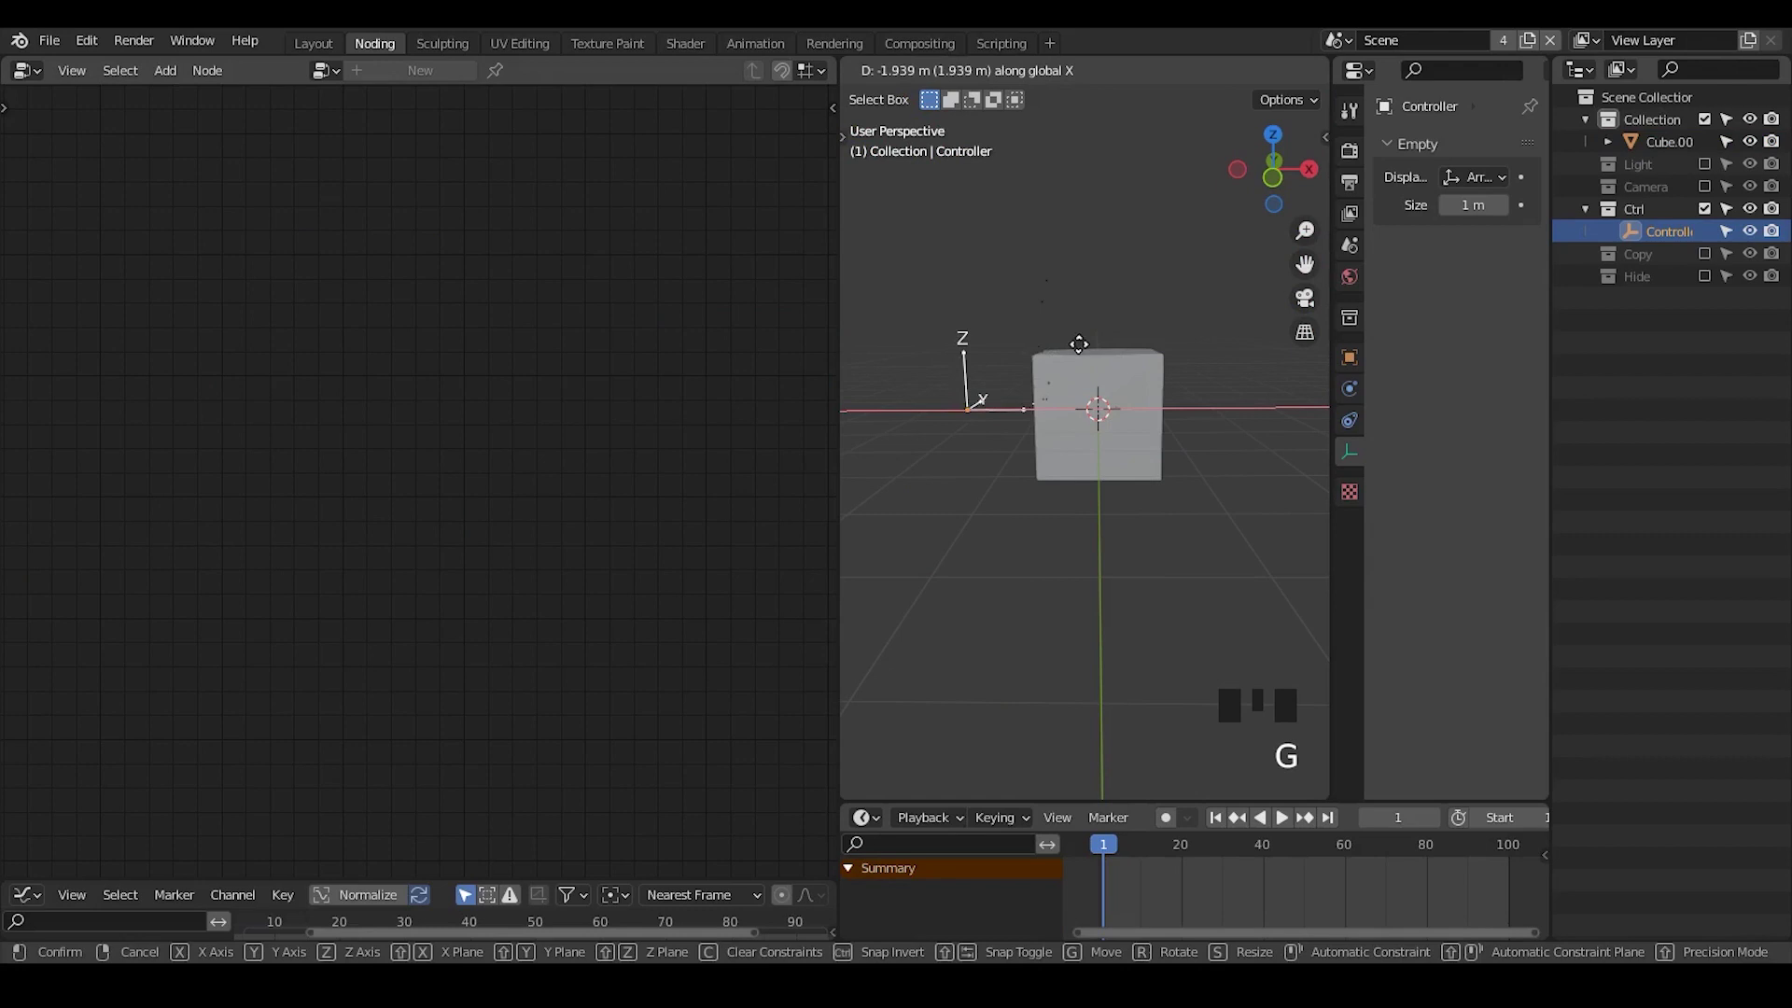
{"action": "left_click", "coordinate": [1027, 356]}
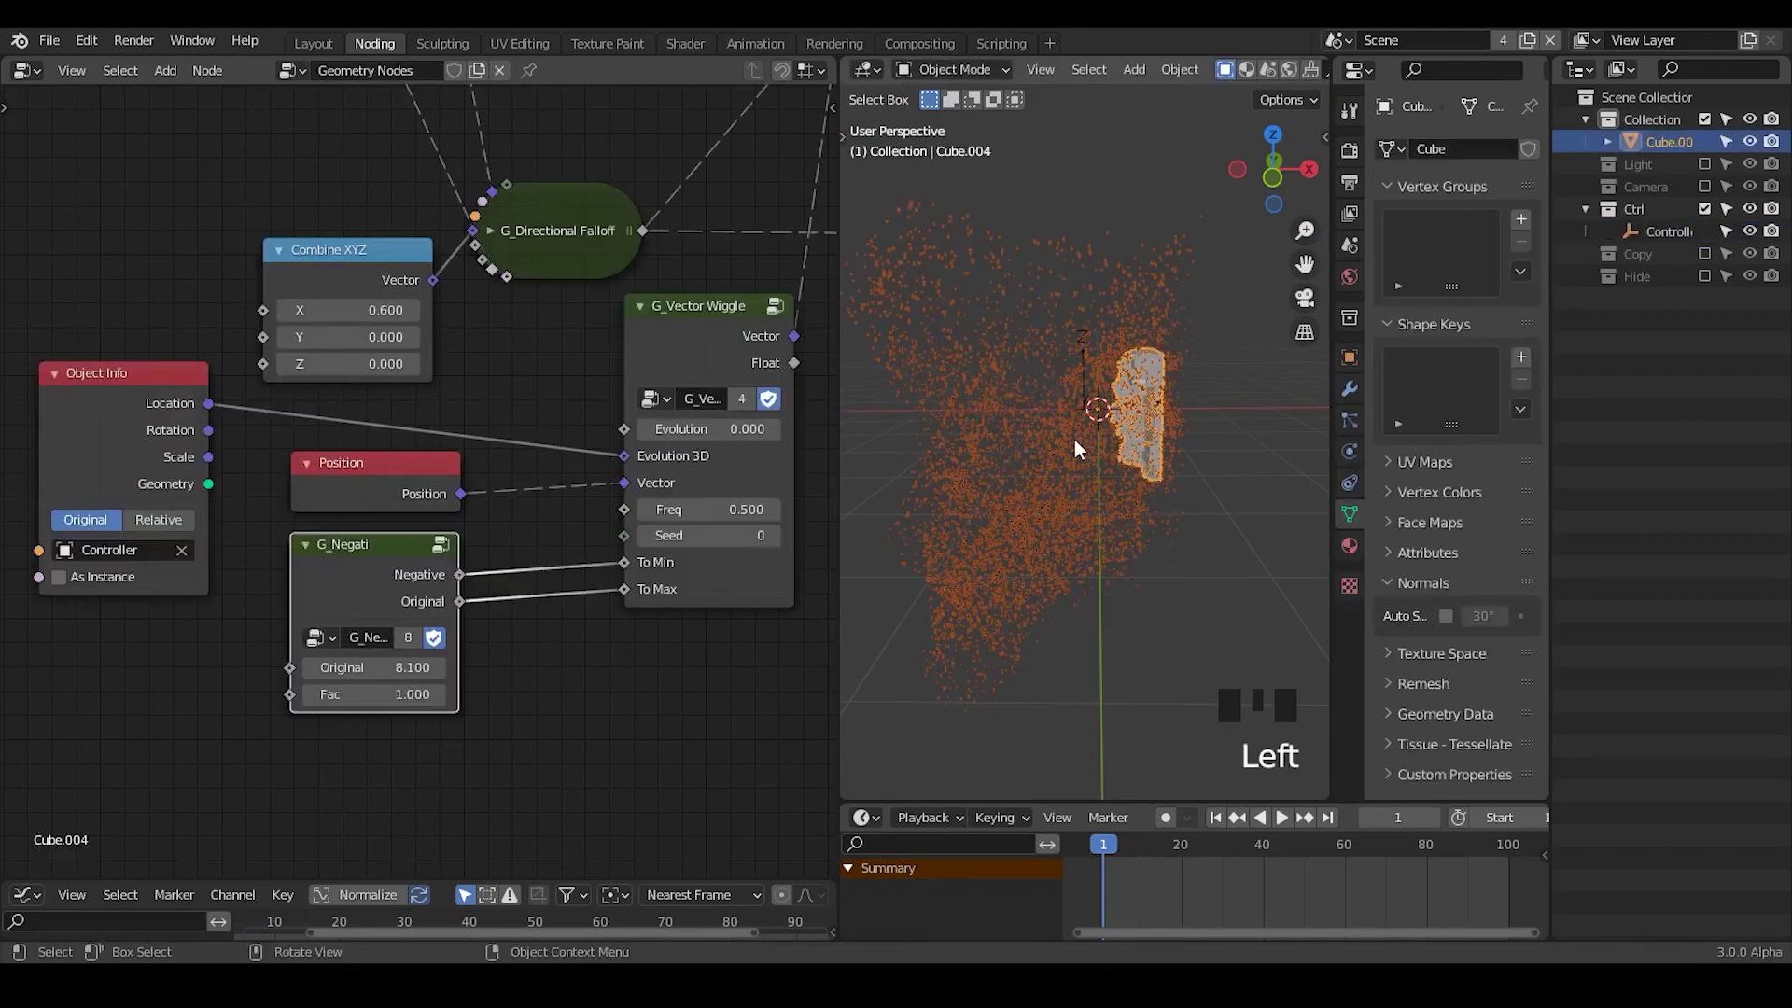
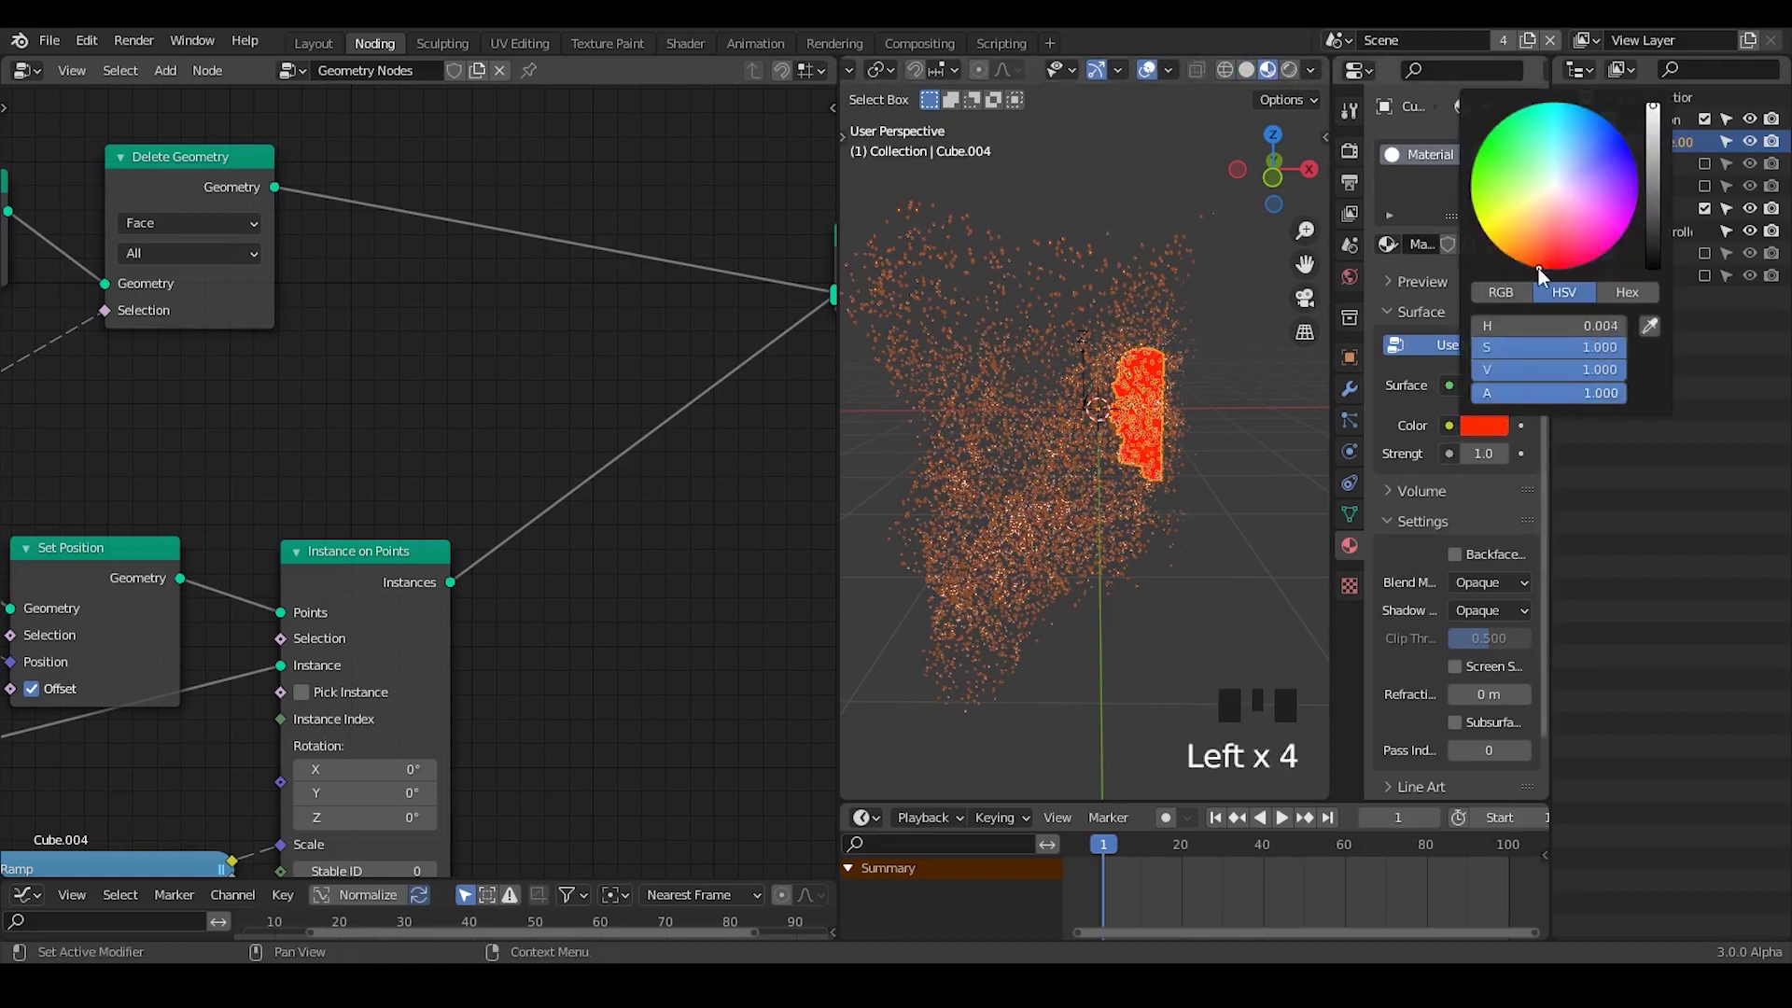
- Make the mesh material a bright red Emission shader at strength 1.0
{"action": "left_click_drag", "start_coordinate": [1064, 235], "coordinate": [1073, 162]}
{"action": "left_click_drag", "start_coordinate": [1150, 179], "coordinate": [1260, 399]}
{"action": "left_click", "coordinate": [1260, 399]}
{"action": "left_click", "coordinate": [1259, 531]}
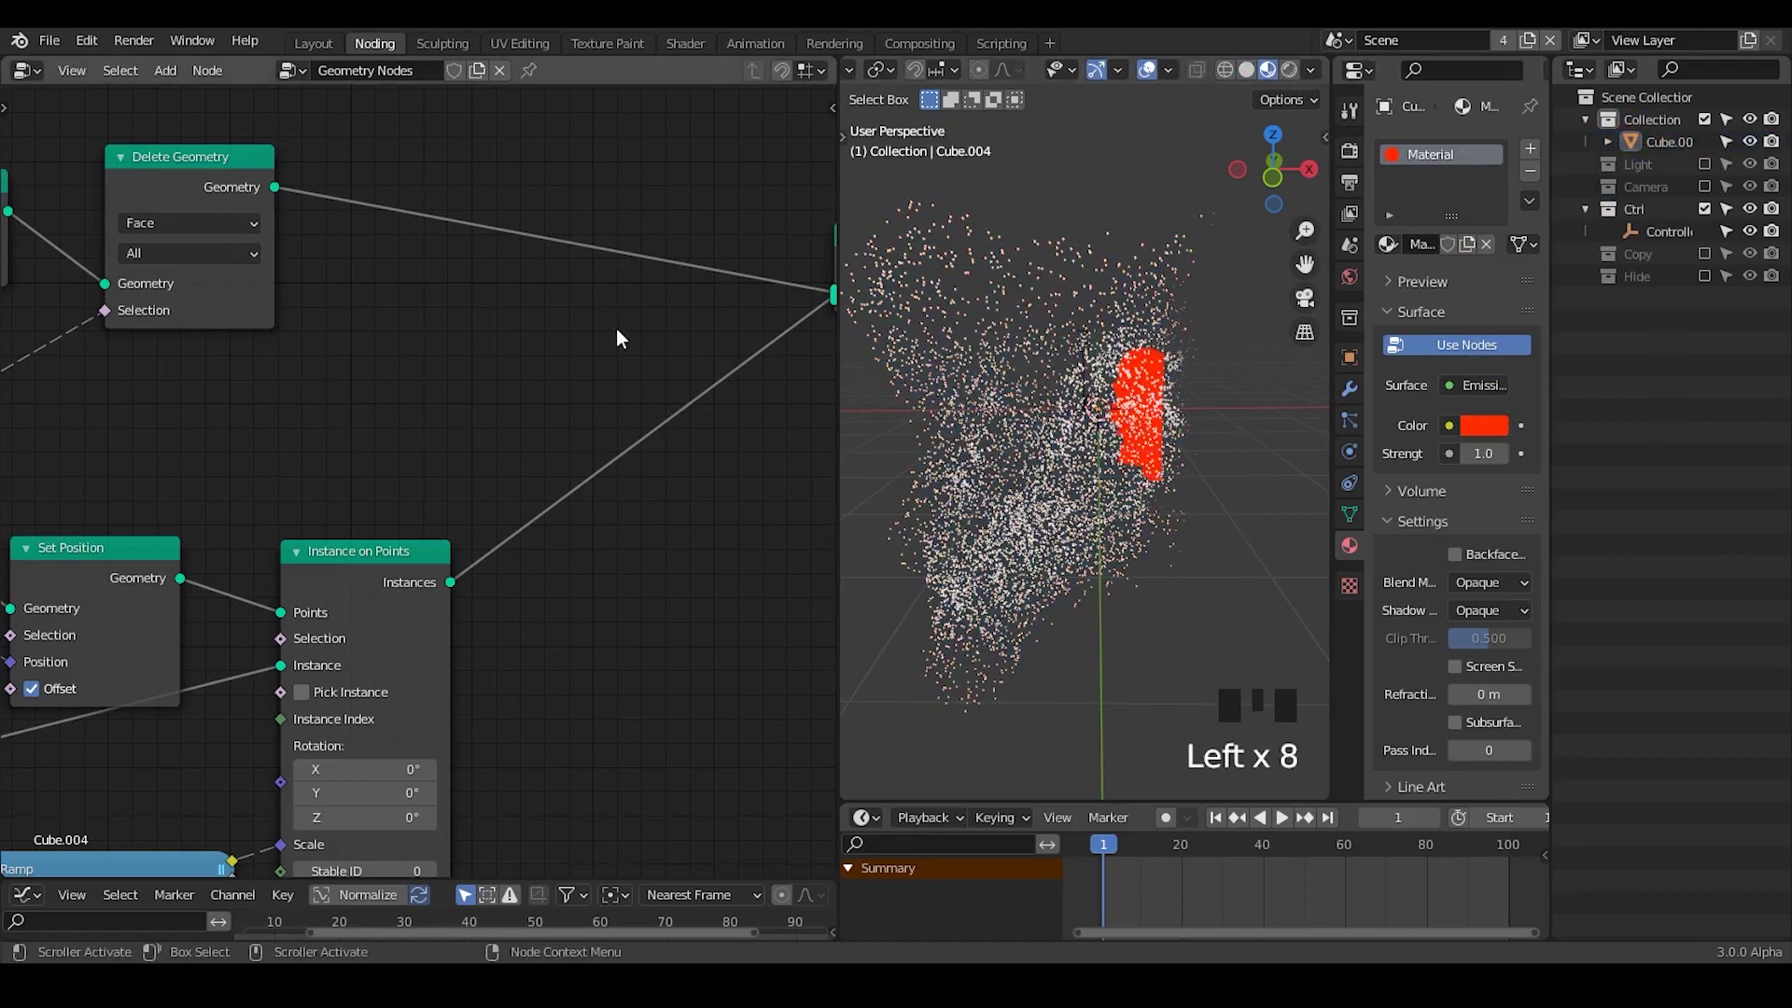
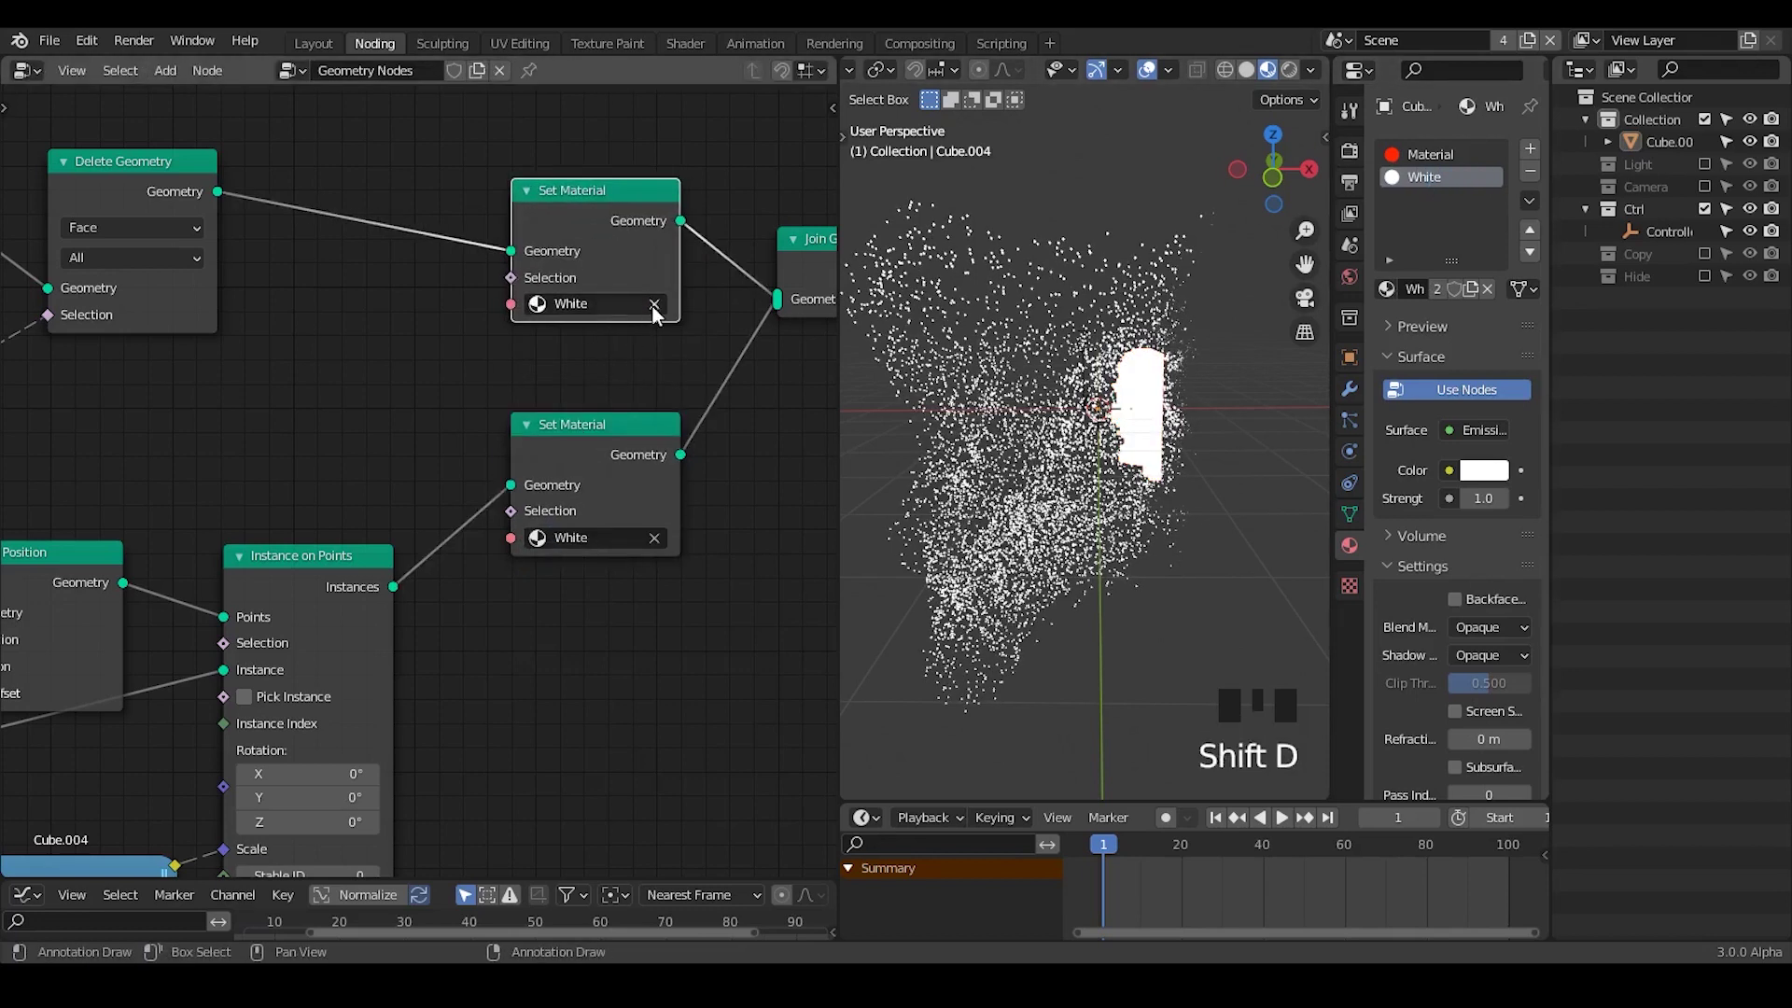
- Switch the material to Principled BSDF with an orange base colour, then move the Controller so the shape fully dissolves
{"action": "left_click_drag", "start_coordinate": [625, 302], "coordinate": [1070, 484]}
{"action": "key", "text": "r"}
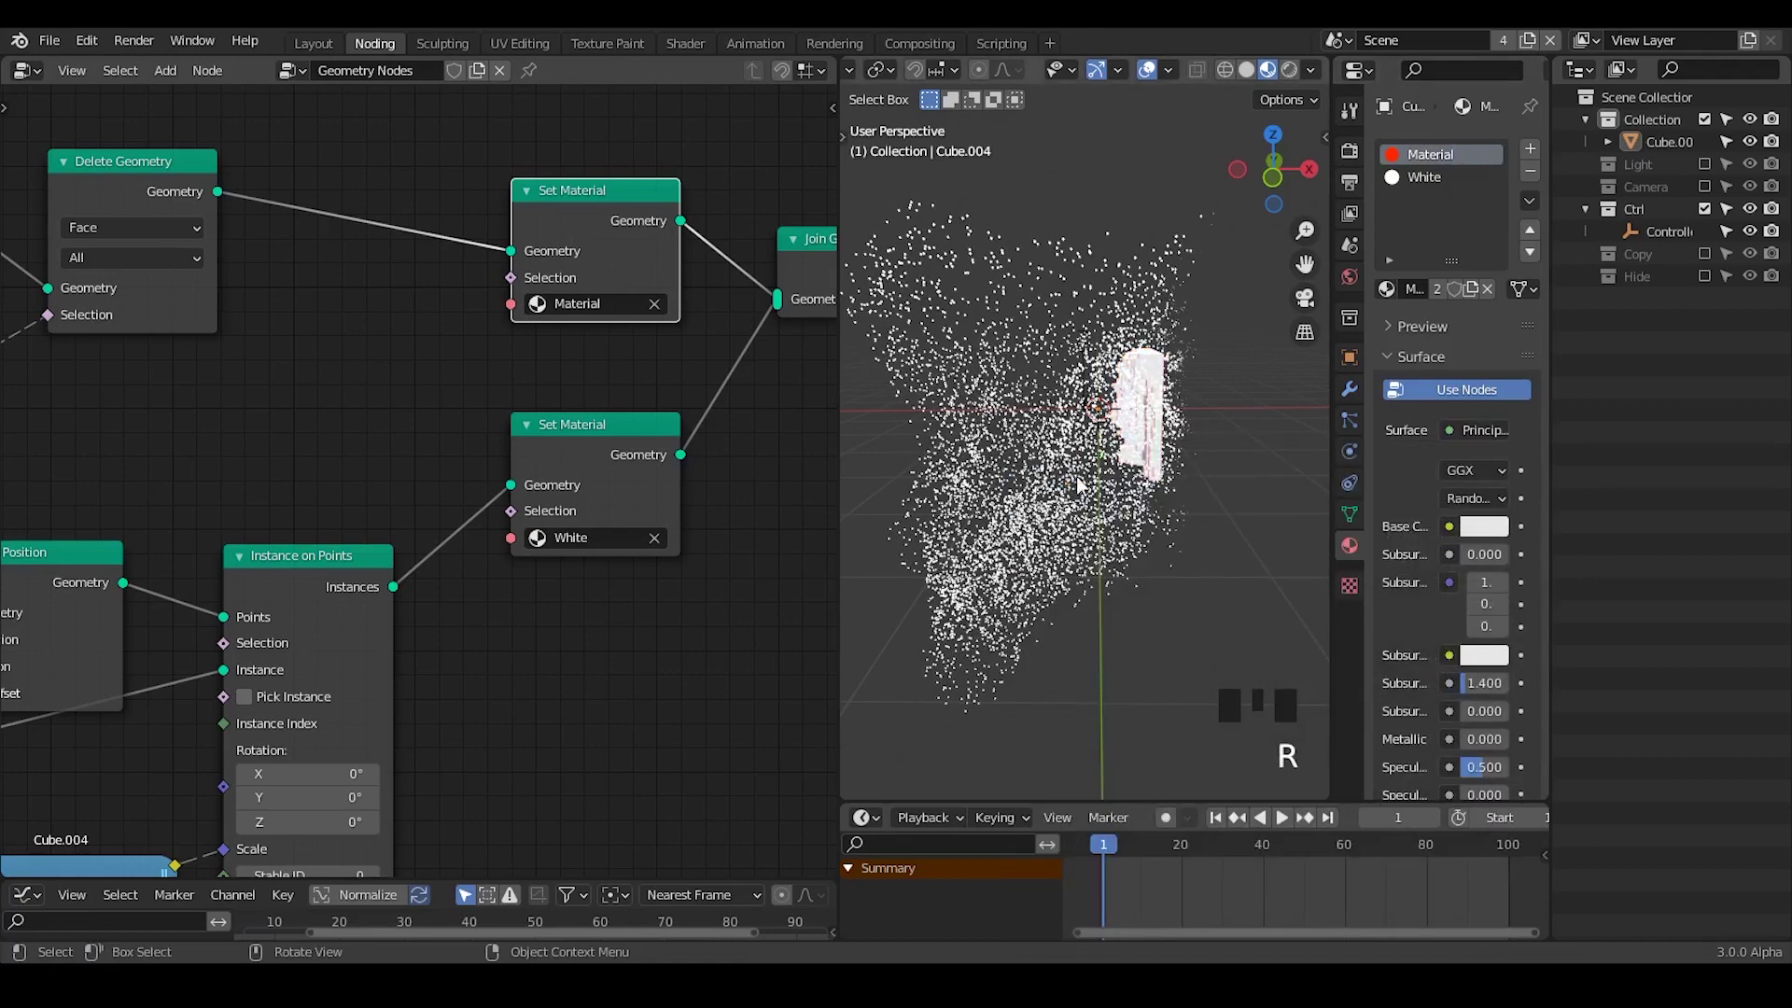
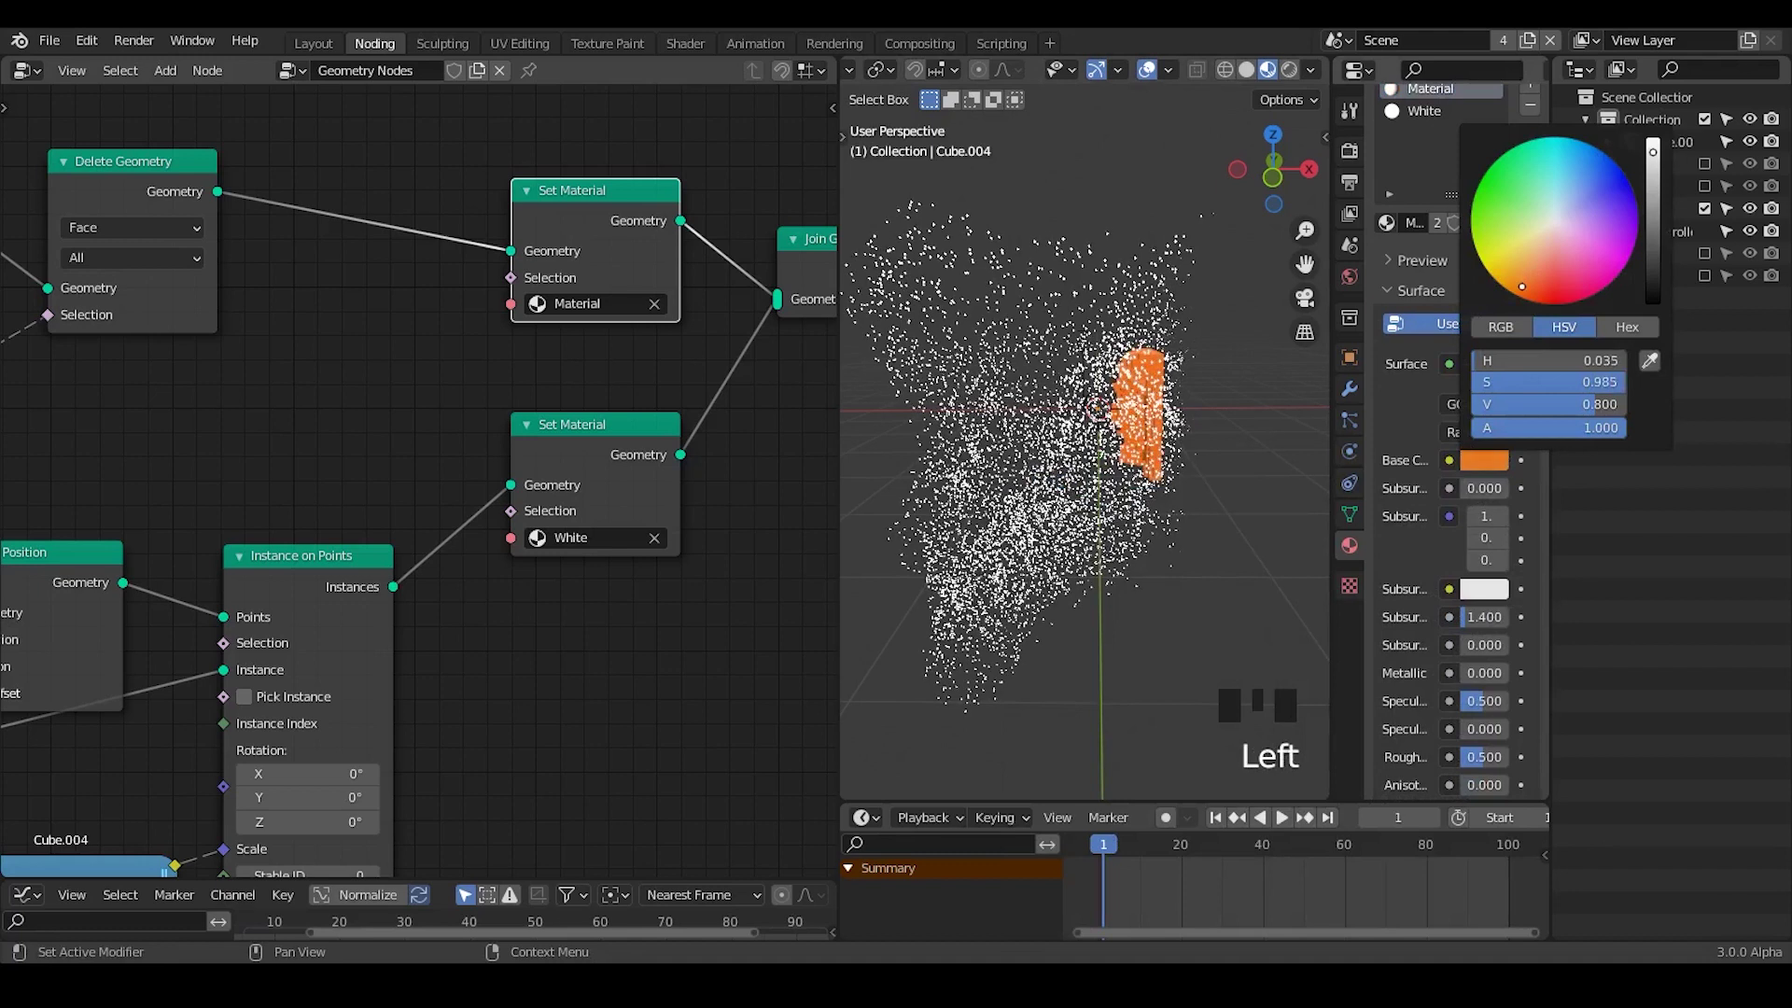
{"action": "left_click", "coordinate": [1164, 555]}
{"action": "left_click_drag", "start_coordinate": [1124, 554], "coordinate": [1054, 474]}
{"action": "left_click_drag", "start_coordinate": [1054, 474], "coordinate": [1093, 503]}
{"action": "left_click_drag", "start_coordinate": [1107, 506], "coordinate": [1611, 269]}
{"action": "left_click", "coordinate": [1611, 270]}
{"action": "key", "text": "g"}
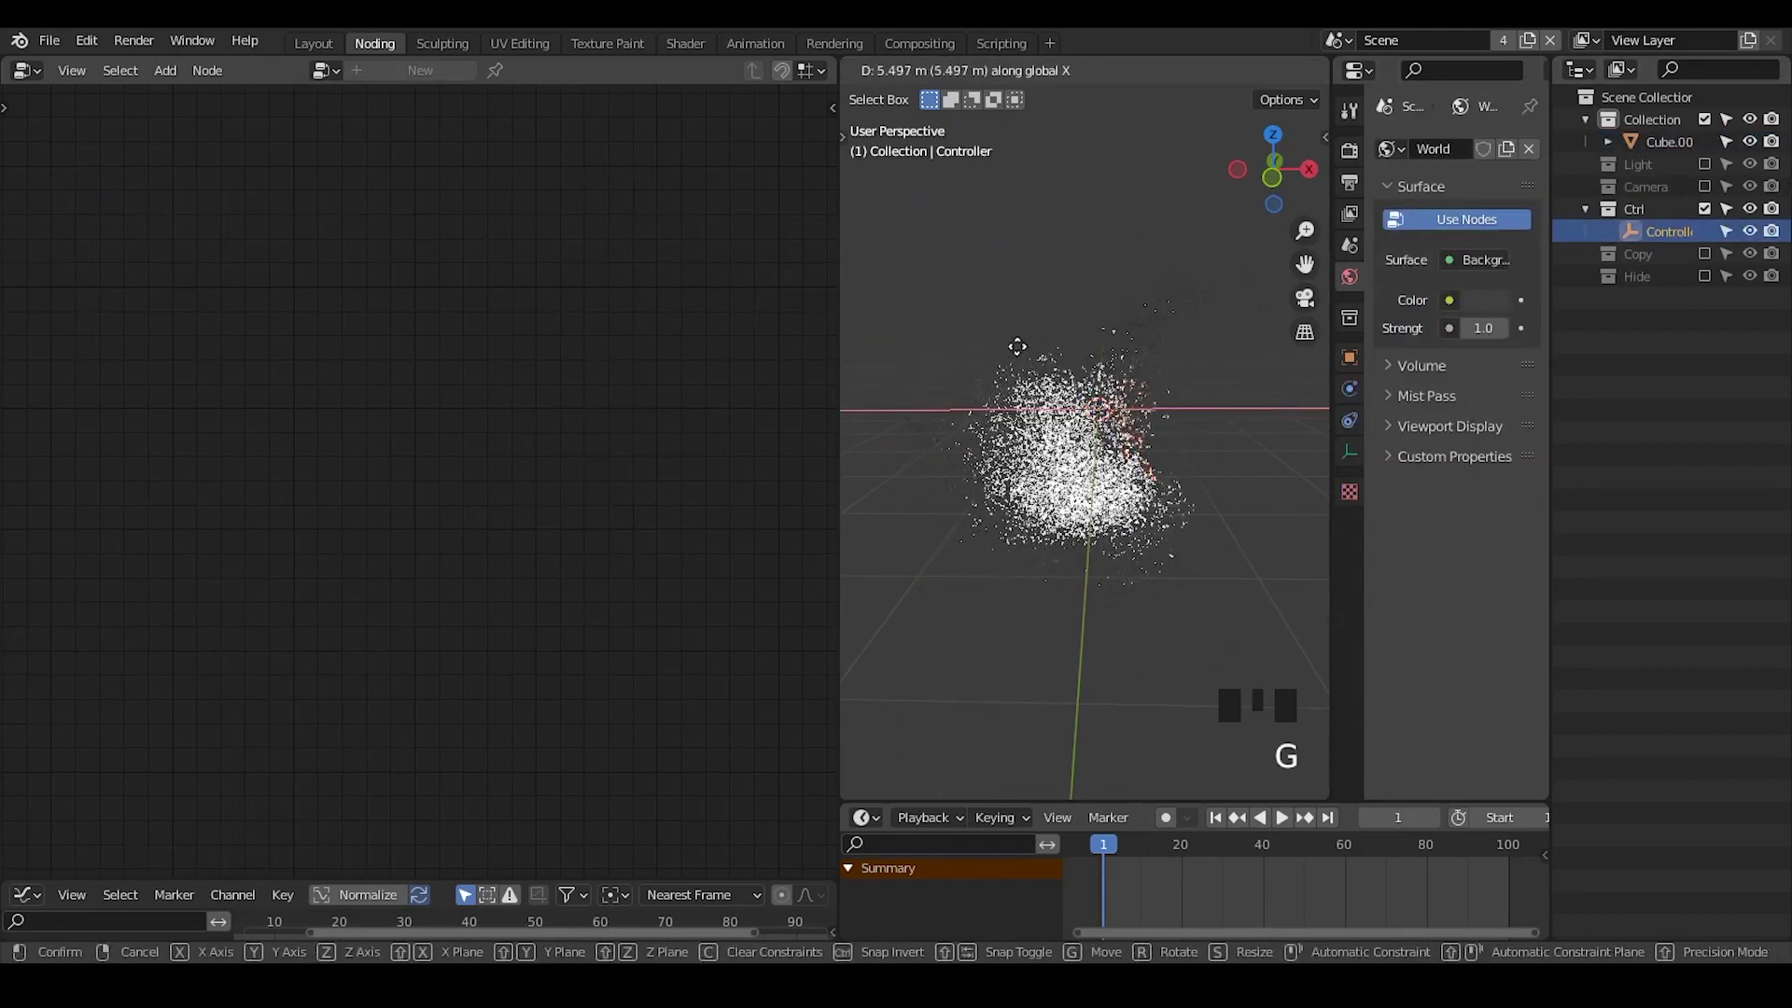
- Move the Controller and orbit the view to check how the particles dissolve
{"action": "left_click", "coordinate": [1099, 442]}
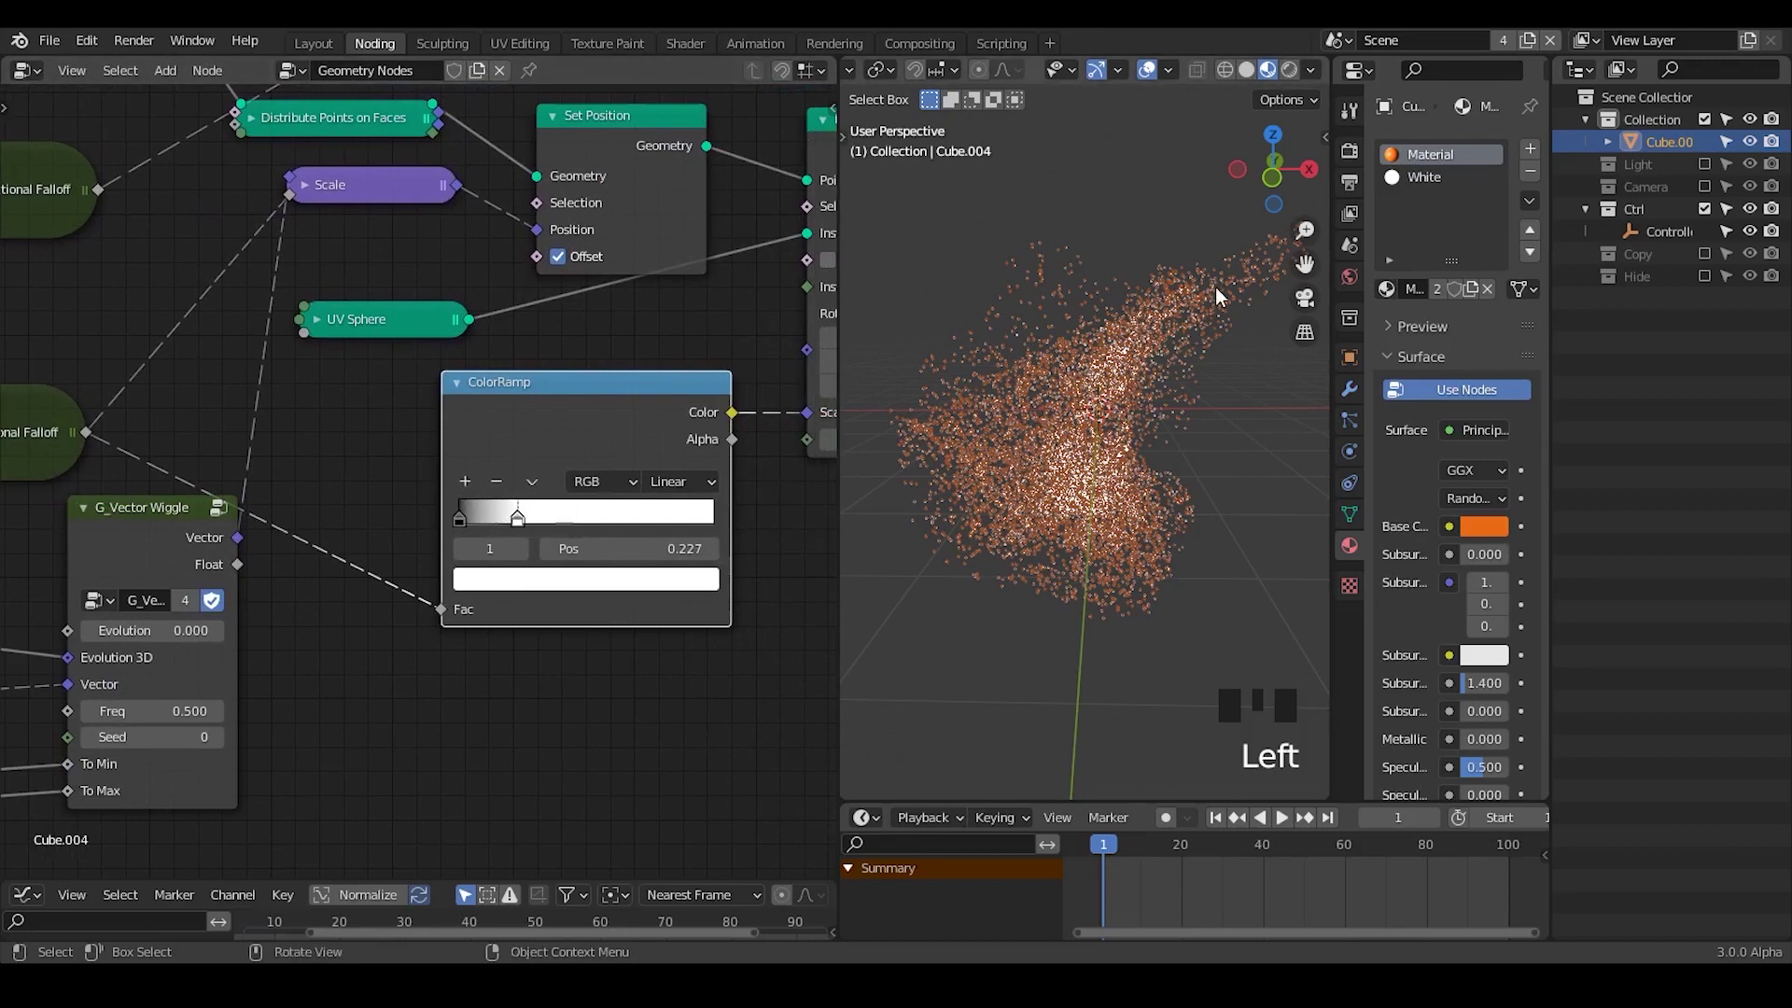
{"action": "key", "text": "g"}
{"action": "left_click_drag", "start_coordinate": [1140, 373], "coordinate": [1281, 415]}
{"action": "left_click", "coordinate": [1281, 415]}
{"action": "key", "text": "g"}
{"action": "left_click_drag", "start_coordinate": [1070, 414], "coordinate": [1045, 386]}
{"action": "left_click", "coordinate": [1044, 386]}
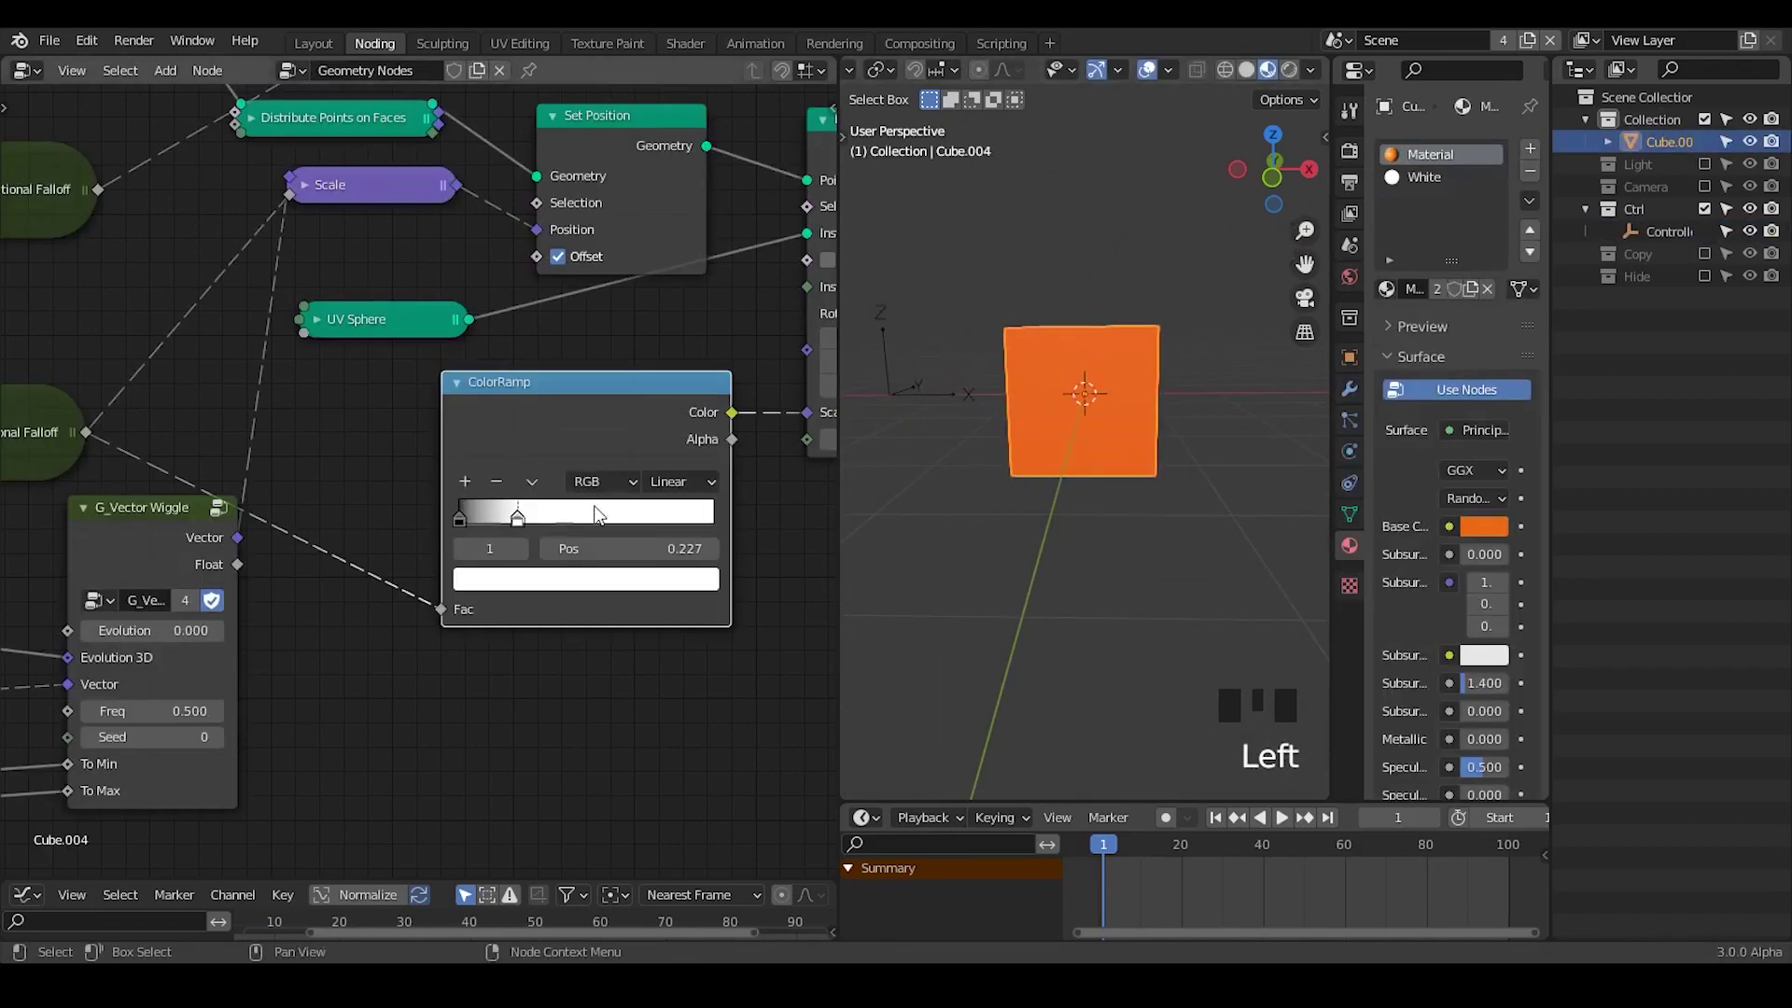
- Darken a ColorRamp stop's colour in the HSV picker
{"action": "left_click_drag", "start_coordinate": [396, 522], "coordinate": [890, 349]}
{"action": "key", "text": "g"}
{"action": "left_click", "coordinate": [1020, 313]}
{"action": "left_click_drag", "start_coordinate": [502, 543], "coordinate": [635, 302]}
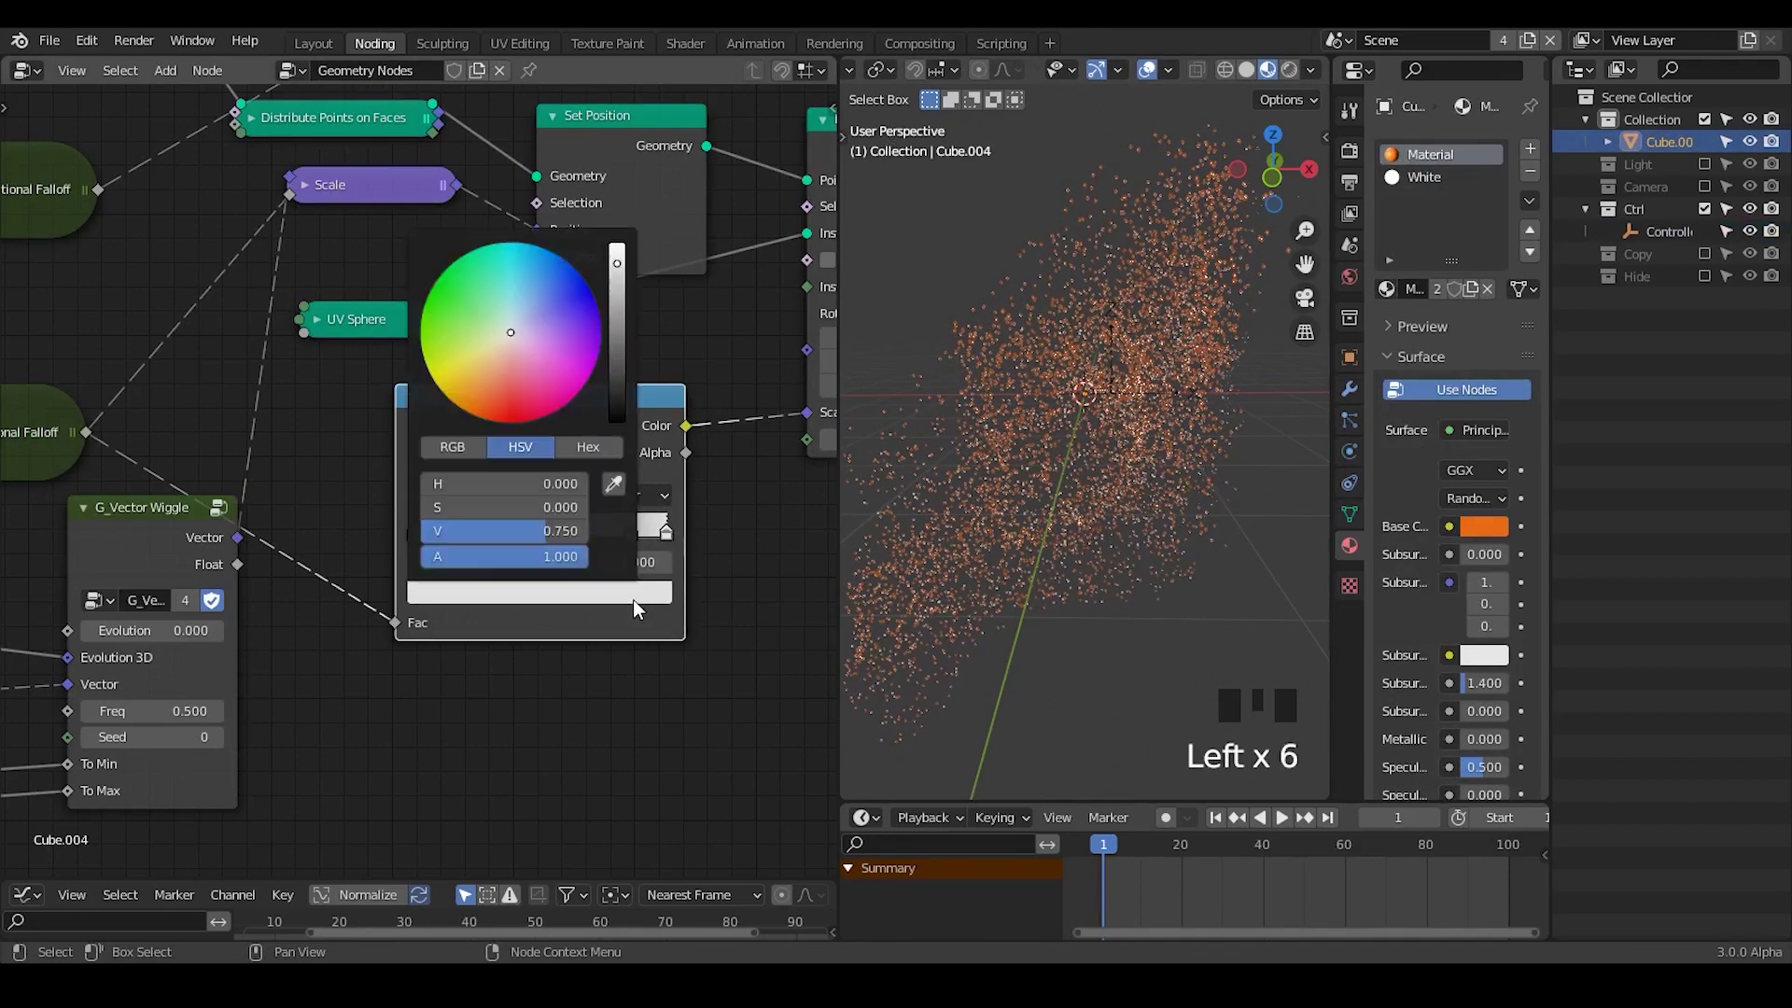
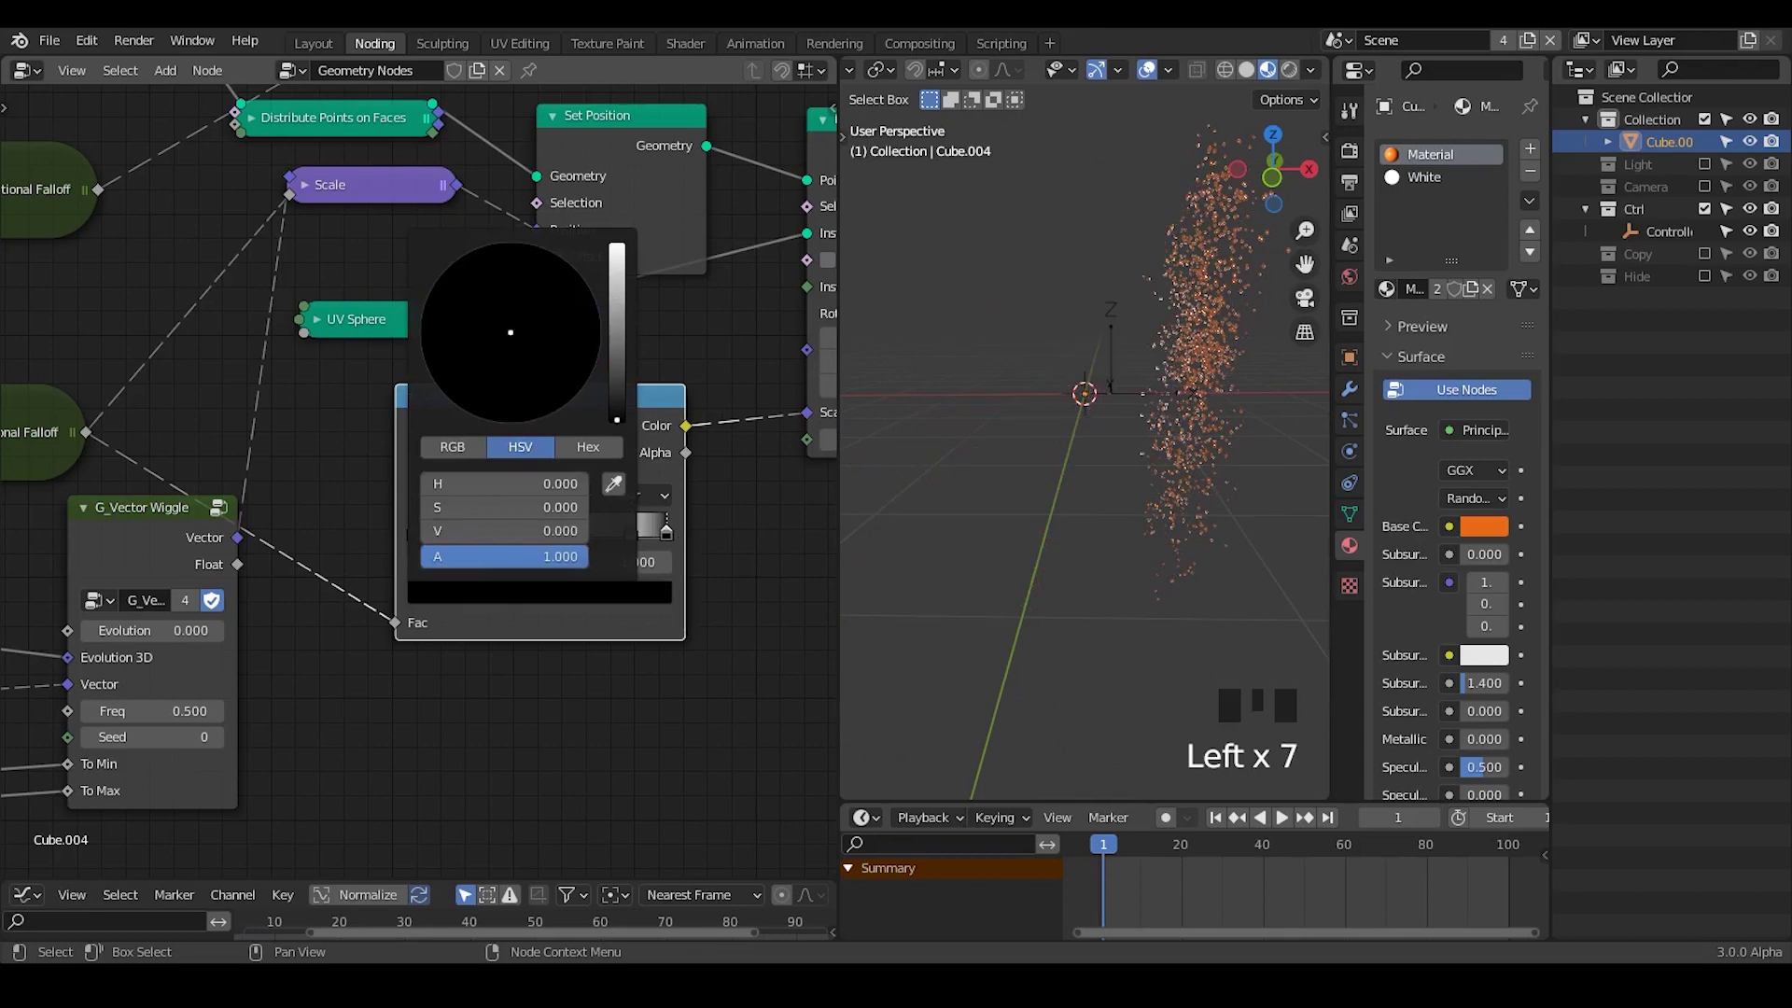
{"action": "left_click_drag", "start_coordinate": [1041, 237], "coordinate": [1125, 377]}
- Move the Controller again, return to the cube and slide the inner ramp stop to 0.859
{"action": "left_click", "coordinate": [1119, 374]}
{"action": "key", "text": "g"}
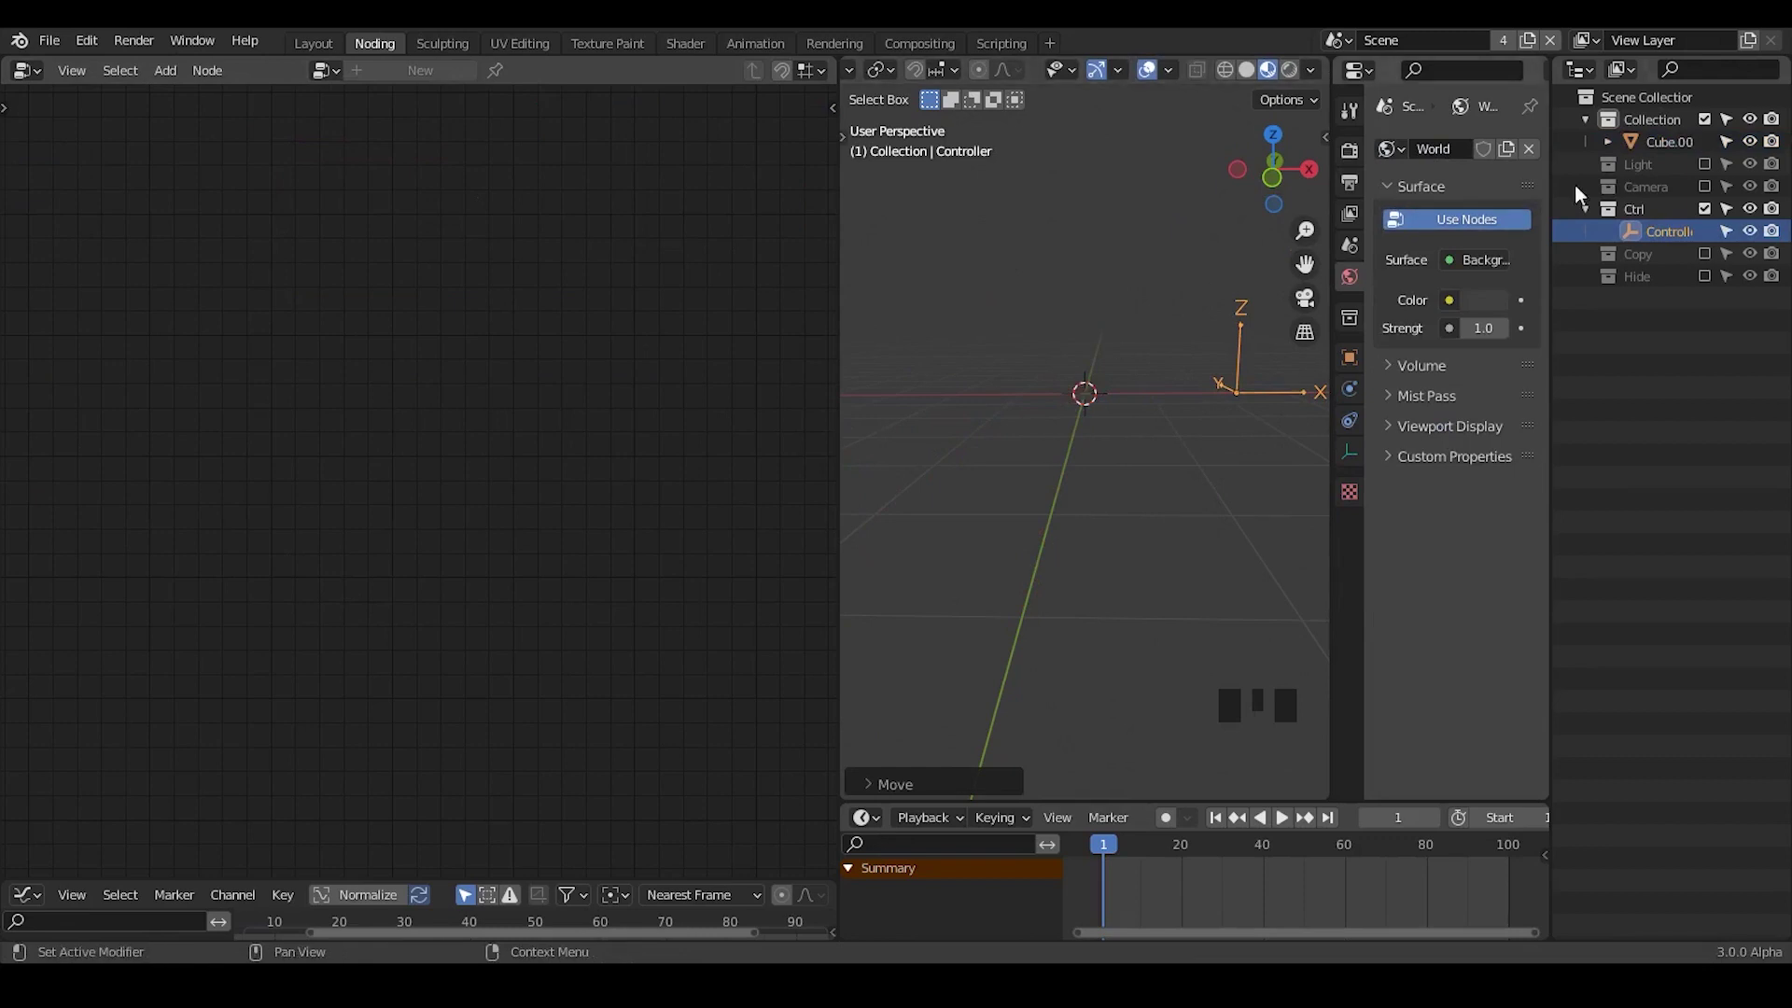
{"action": "left_click", "coordinate": [1644, 153]}
{"action": "scroll", "scroll_direction": "down", "scroll_amount": 3}
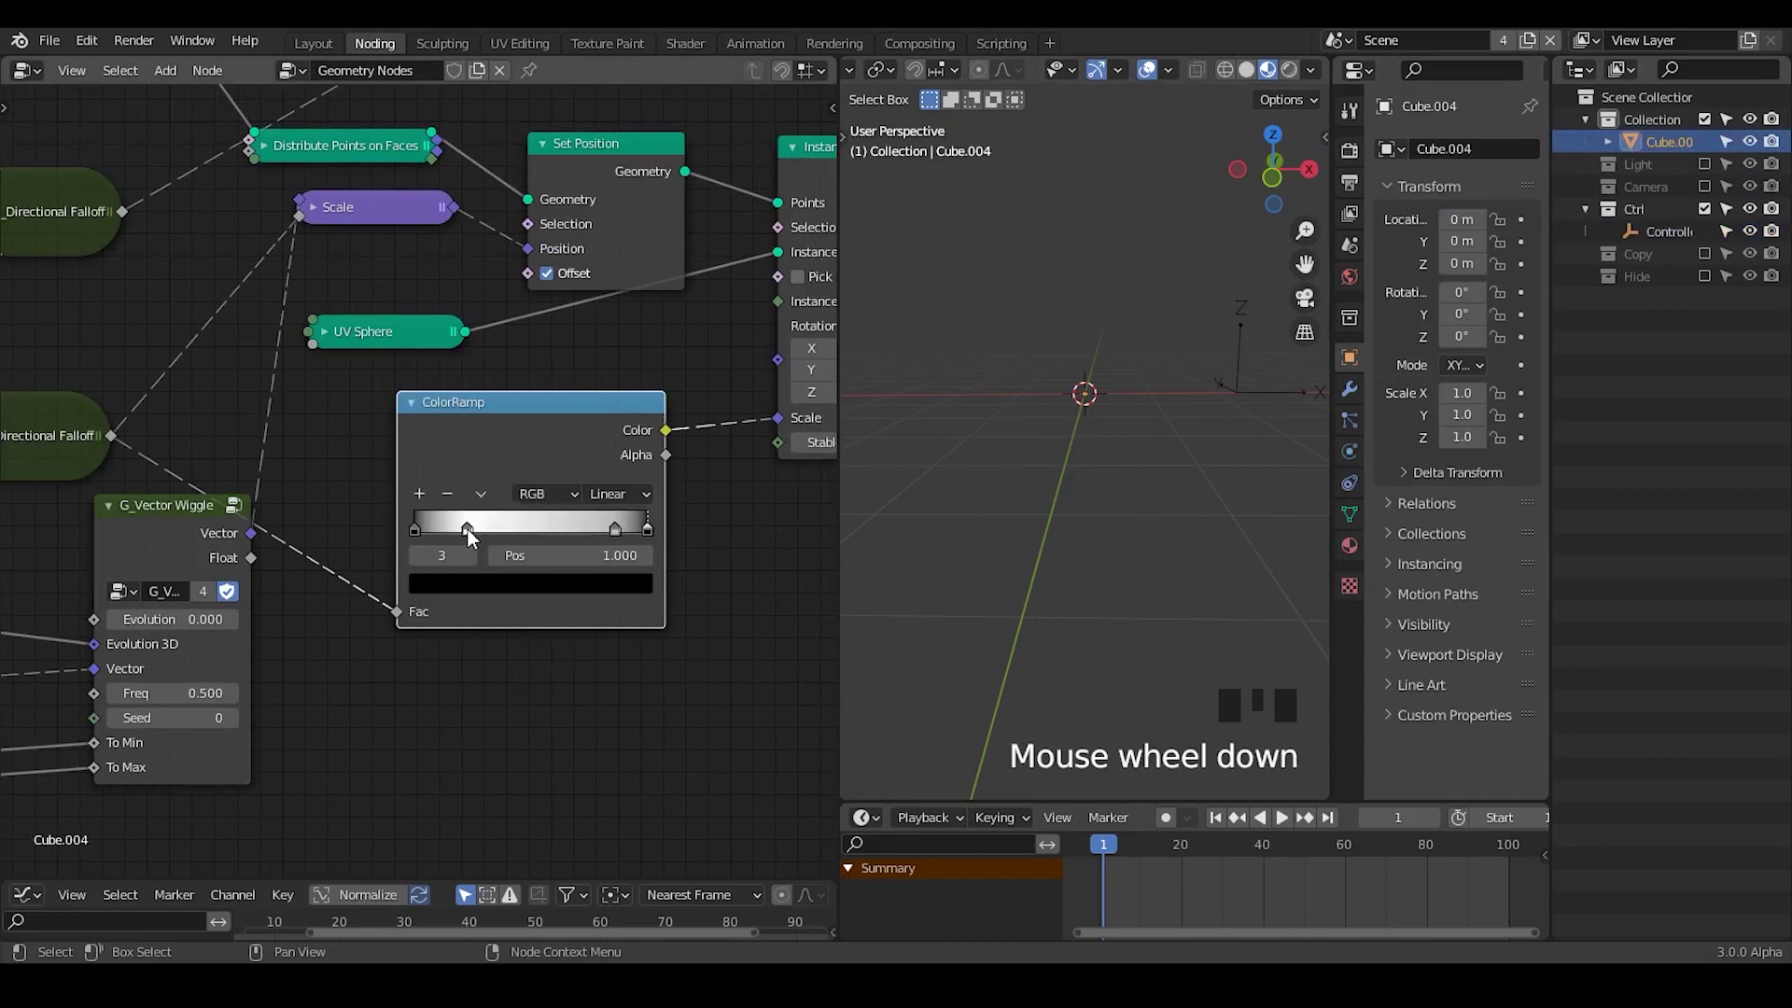
{"action": "left_click_drag", "start_coordinate": [464, 538], "coordinate": [606, 593]}
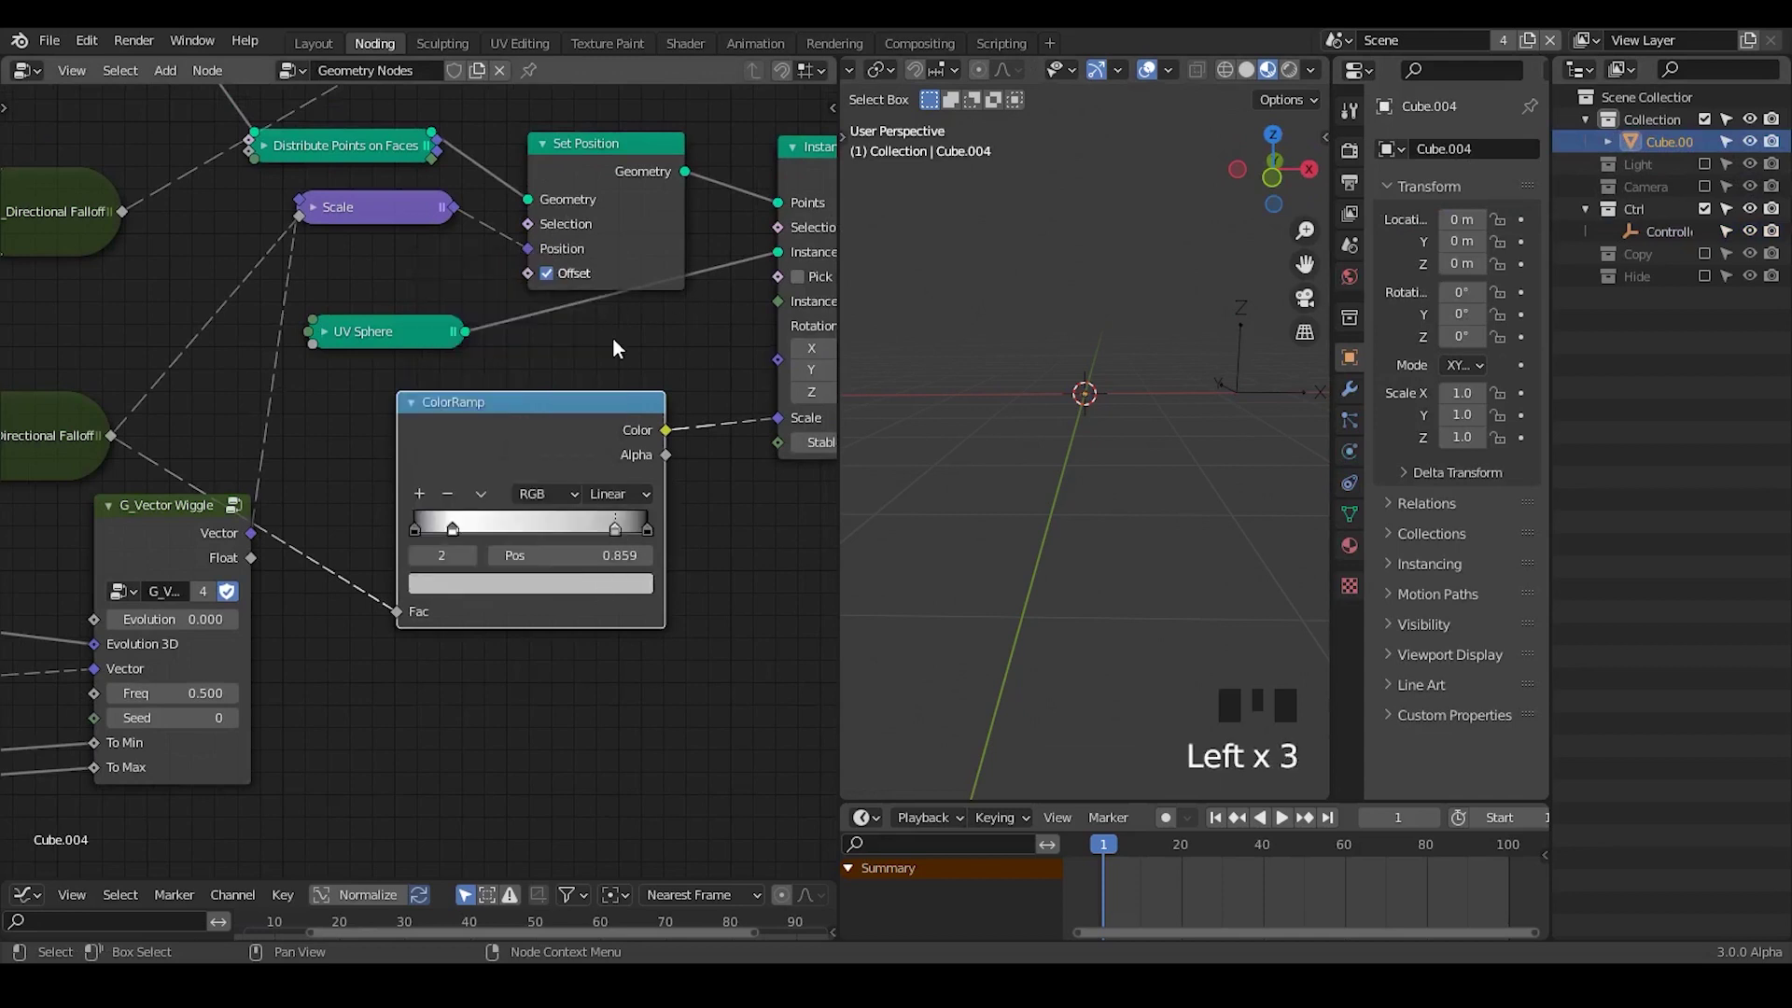
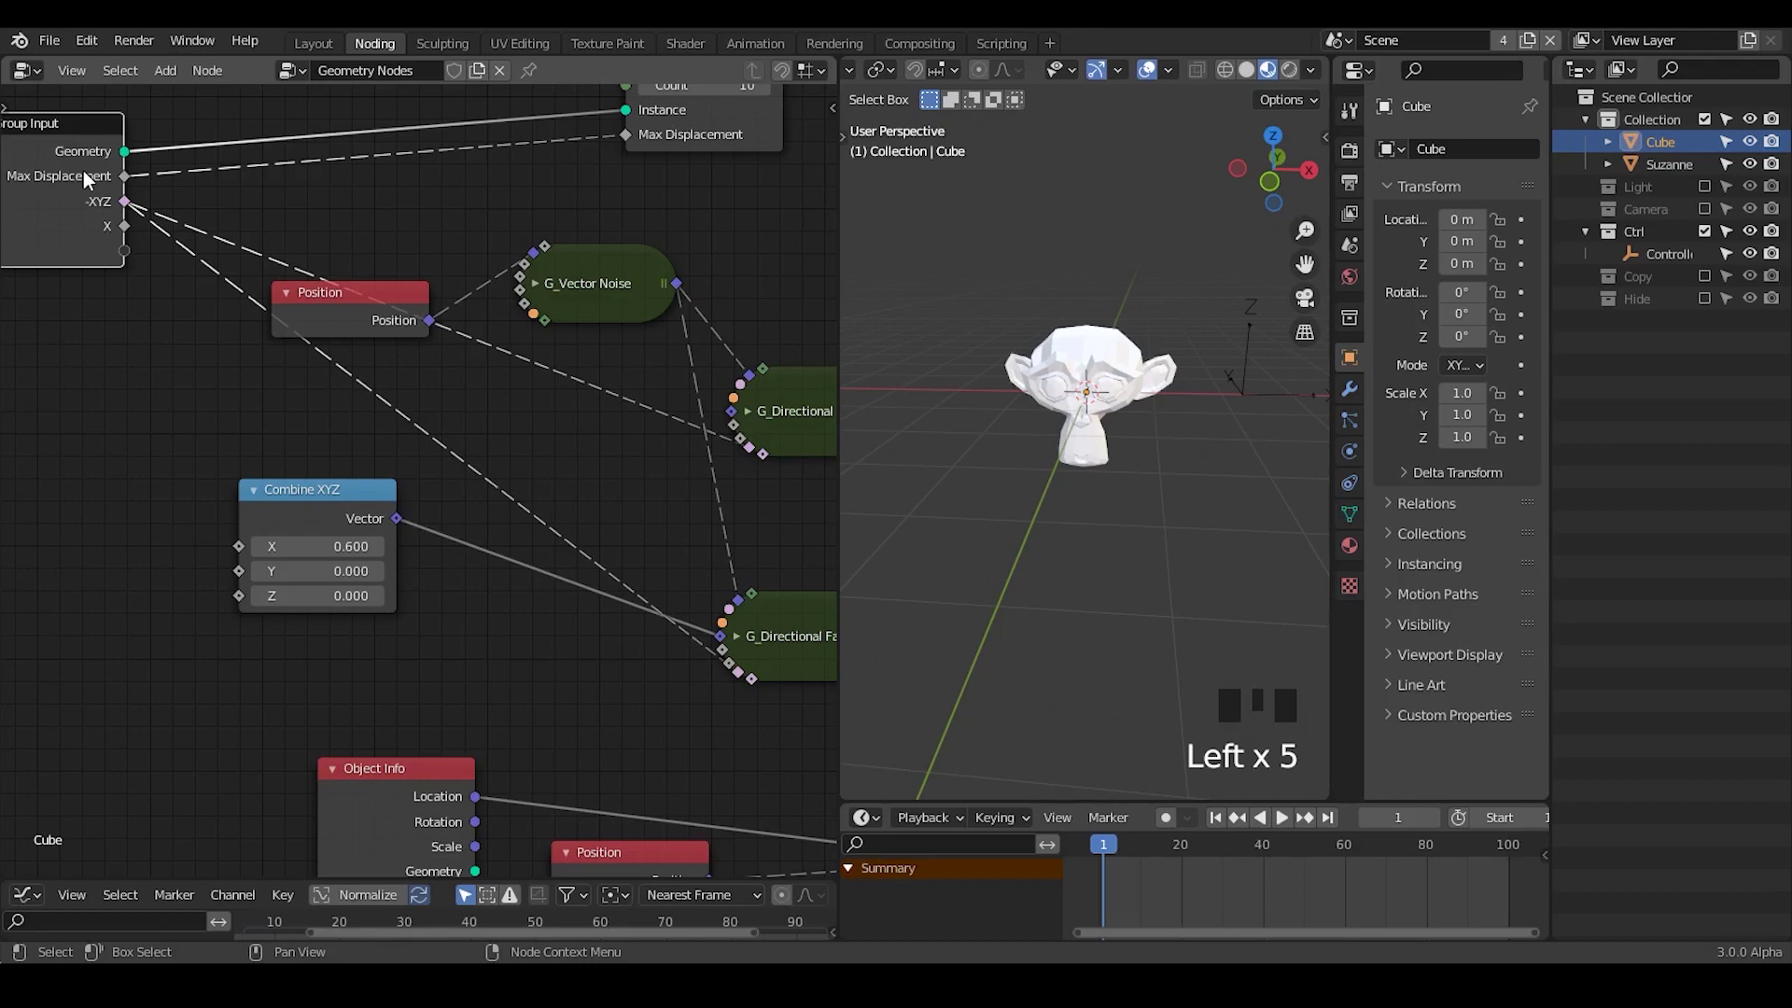
- Swap the group's X input for Seed and search for Map Range and Vector Scale nodes to add
{"action": "key", "text": "n"}
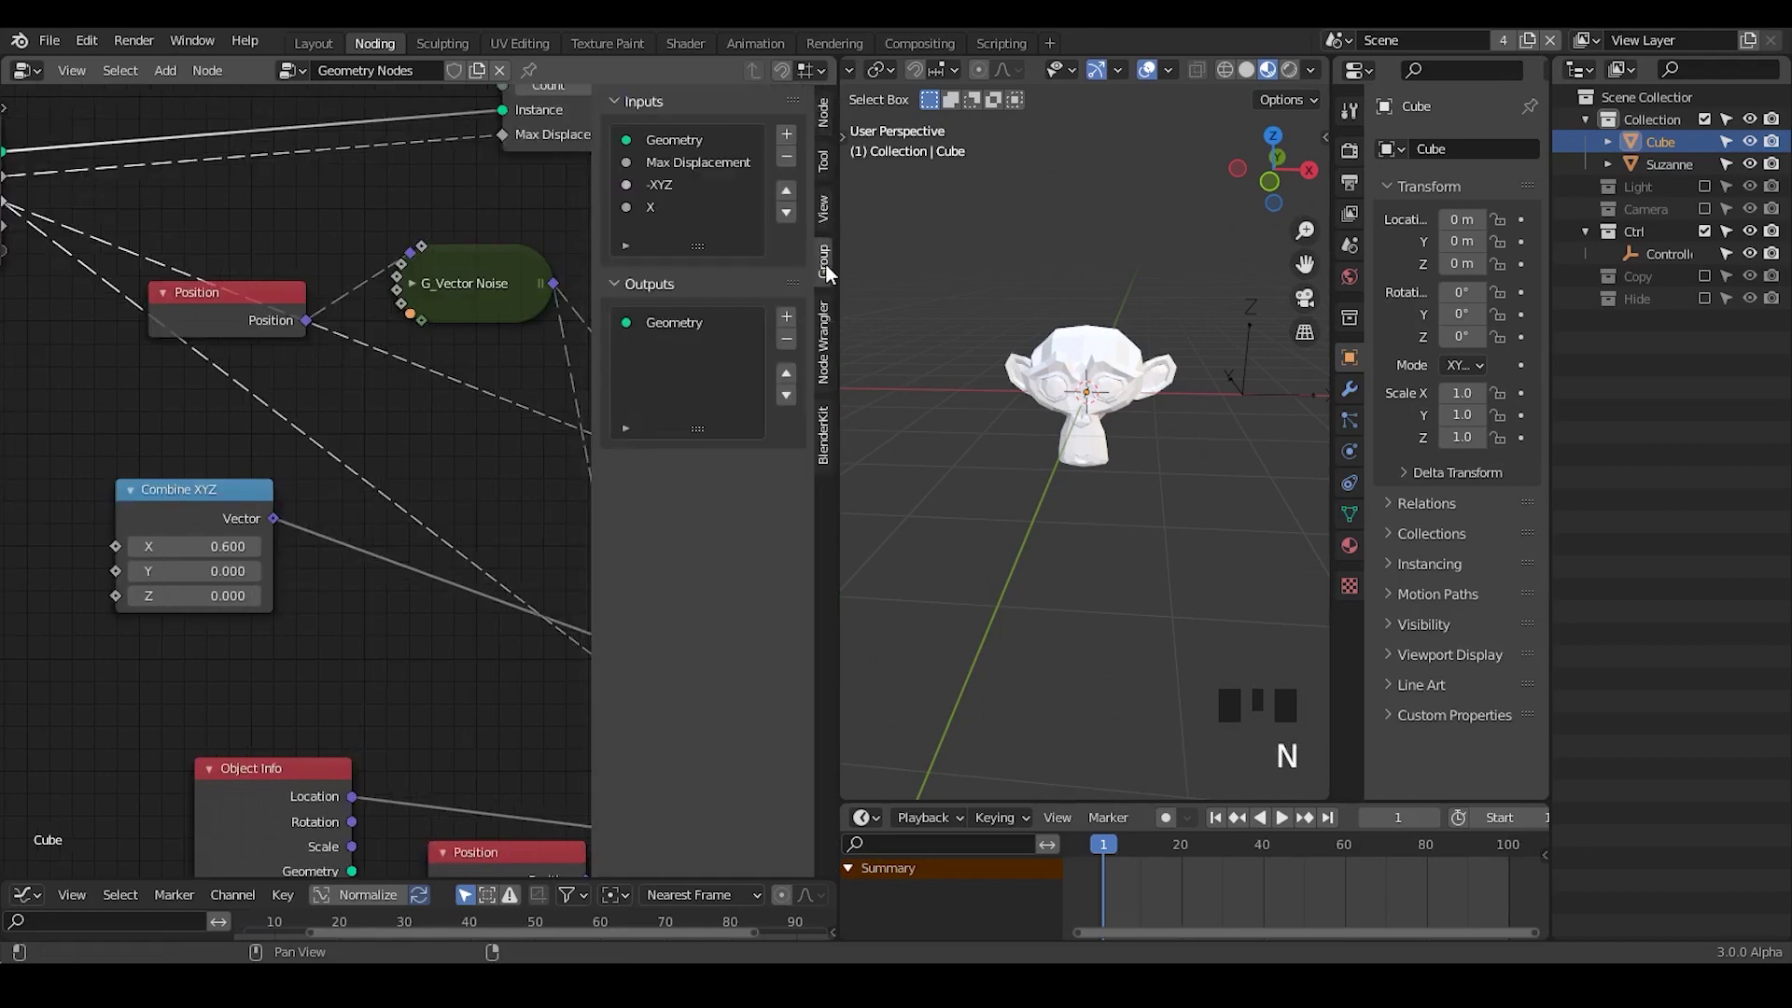
{"action": "left_click", "coordinate": [354, 365]}
{"action": "key", "text": "n"}
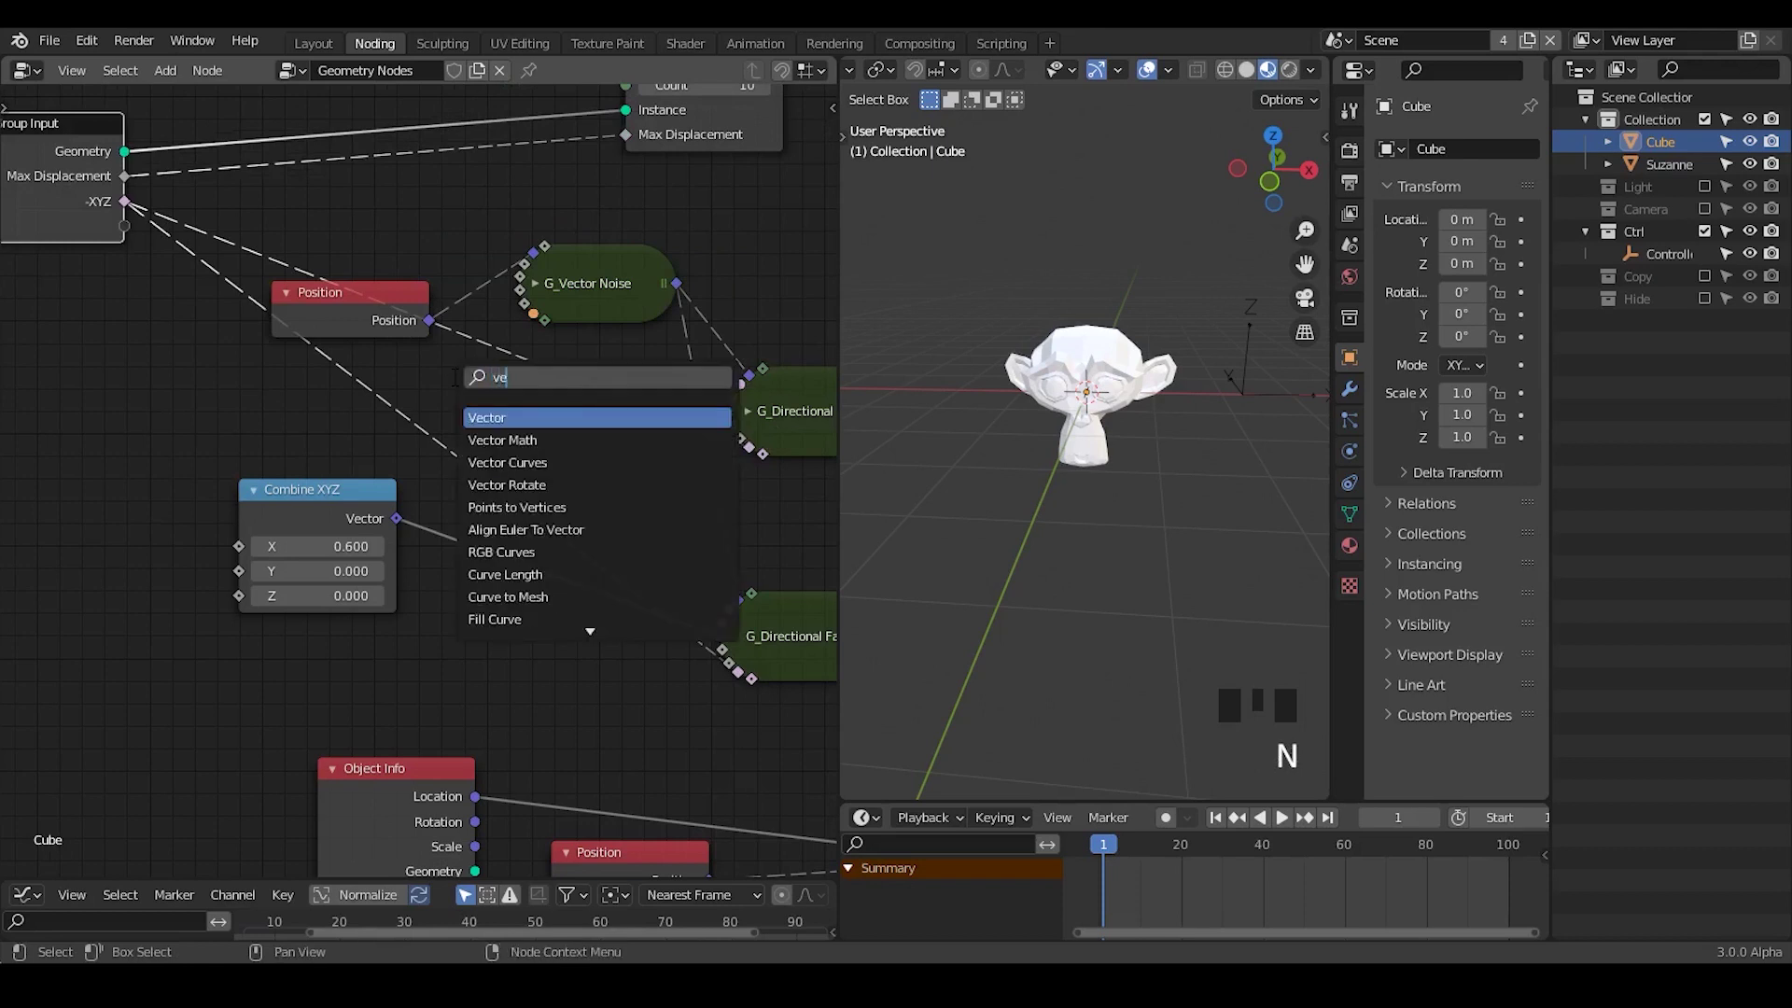
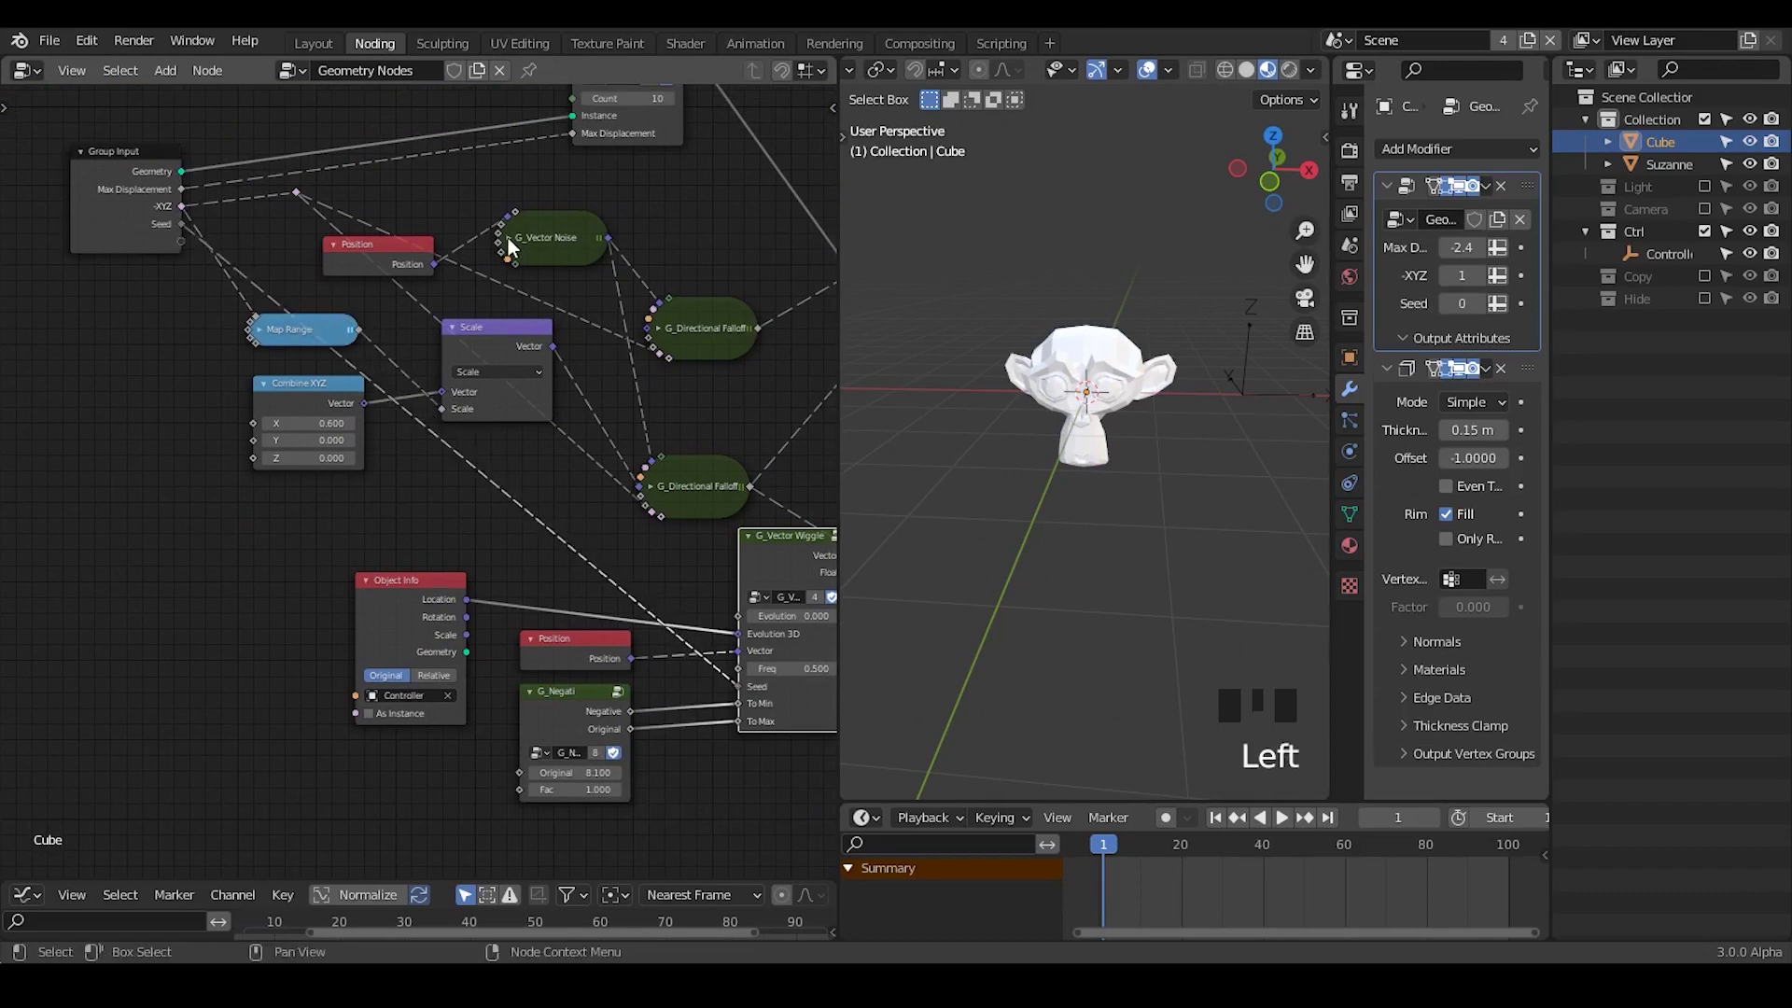
- Expand the G_Vector Noise node so its Seed socket can take the group Seed input
{"action": "left_click", "coordinate": [515, 245]}
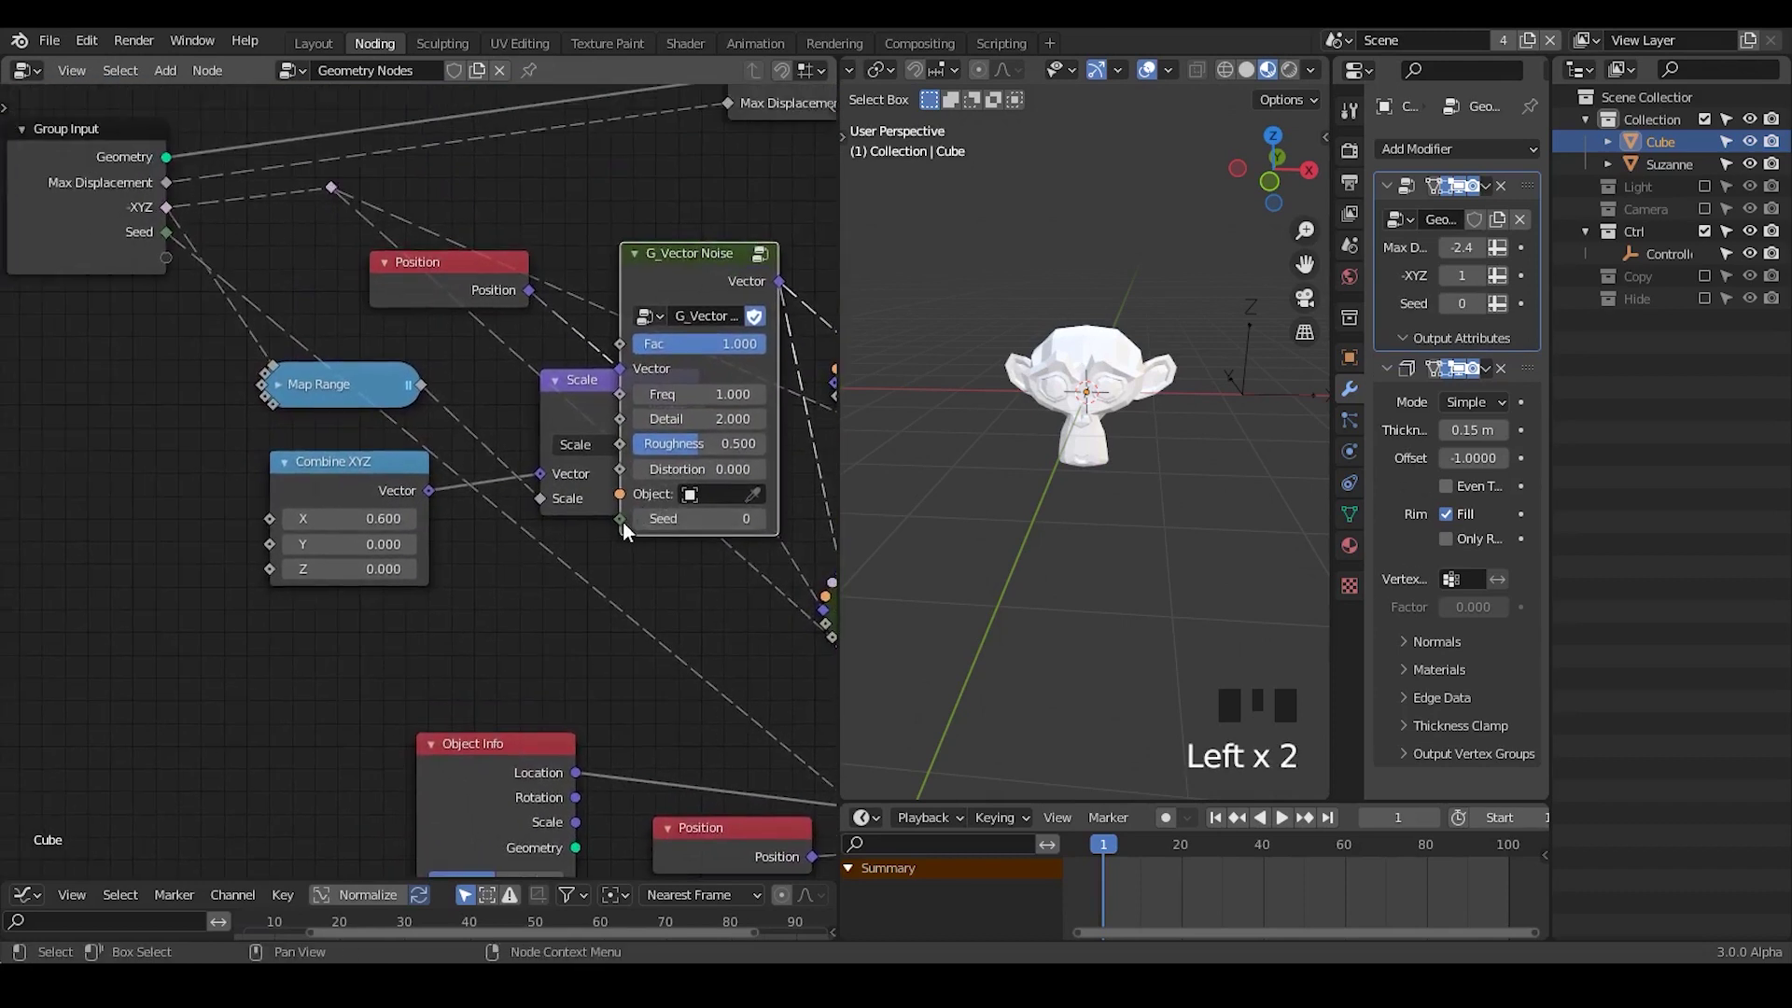
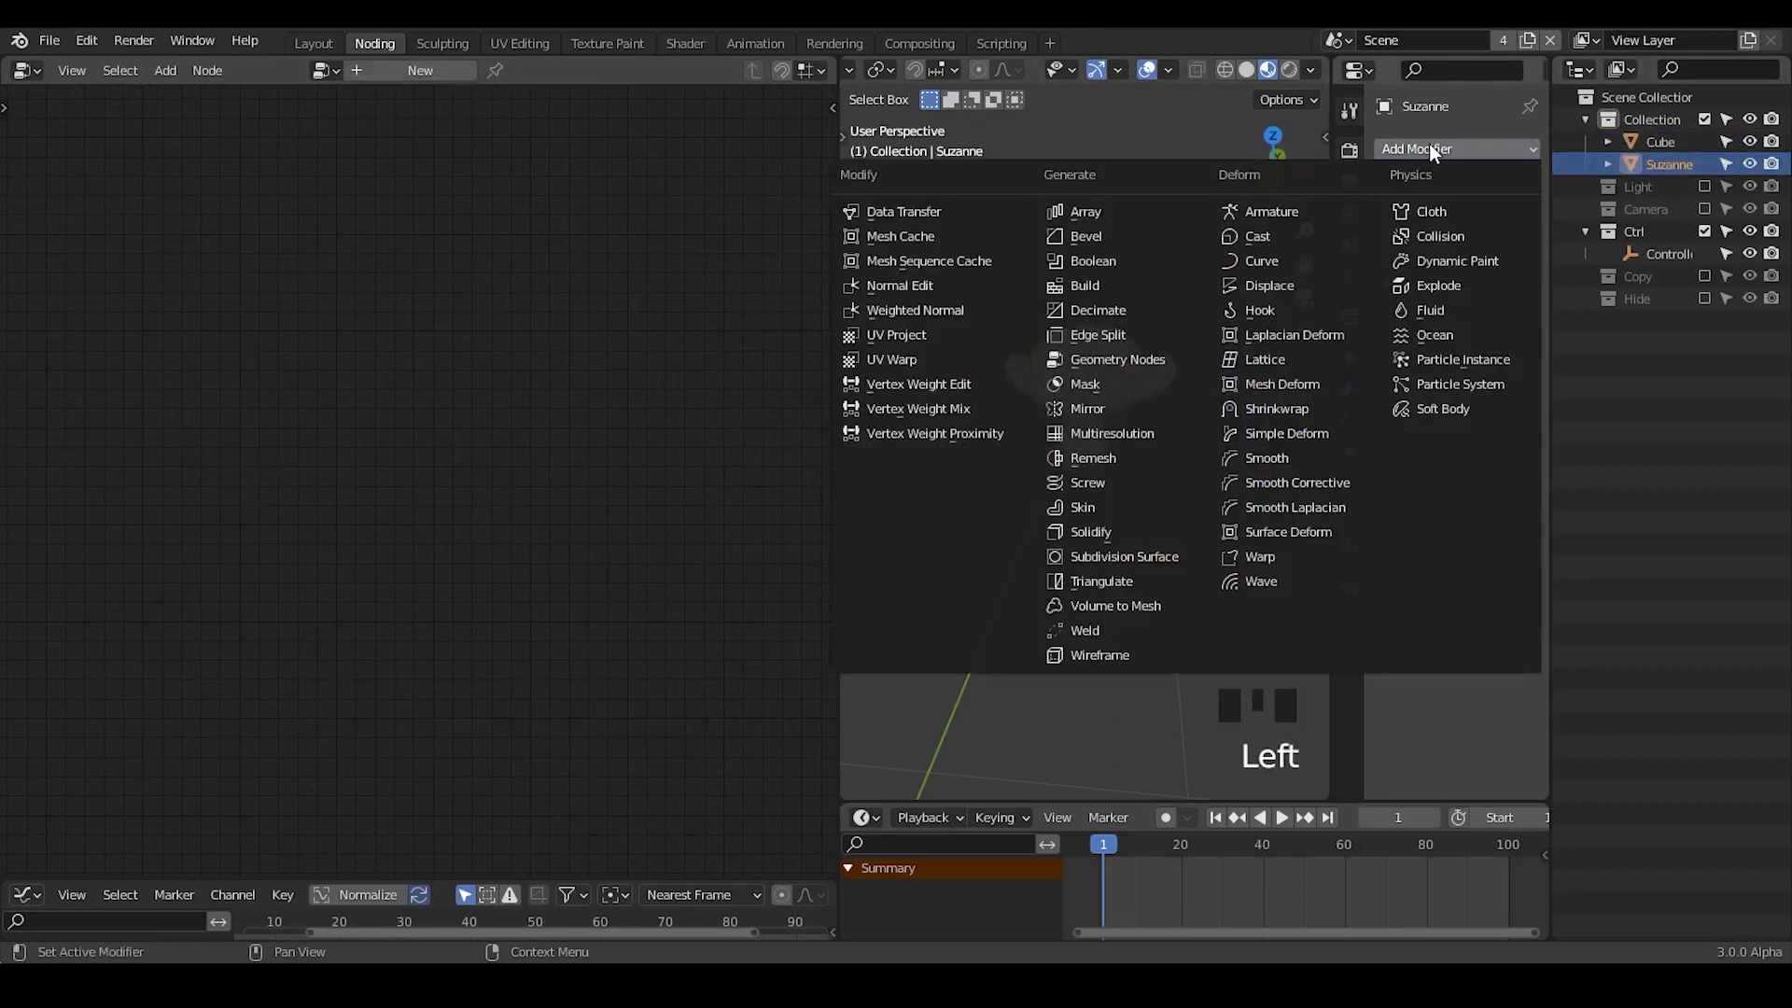
- Add a Geometry Nodes modifier to Suzanne from the Add Modifier list
{"action": "left_click", "coordinate": [1010, 244]}
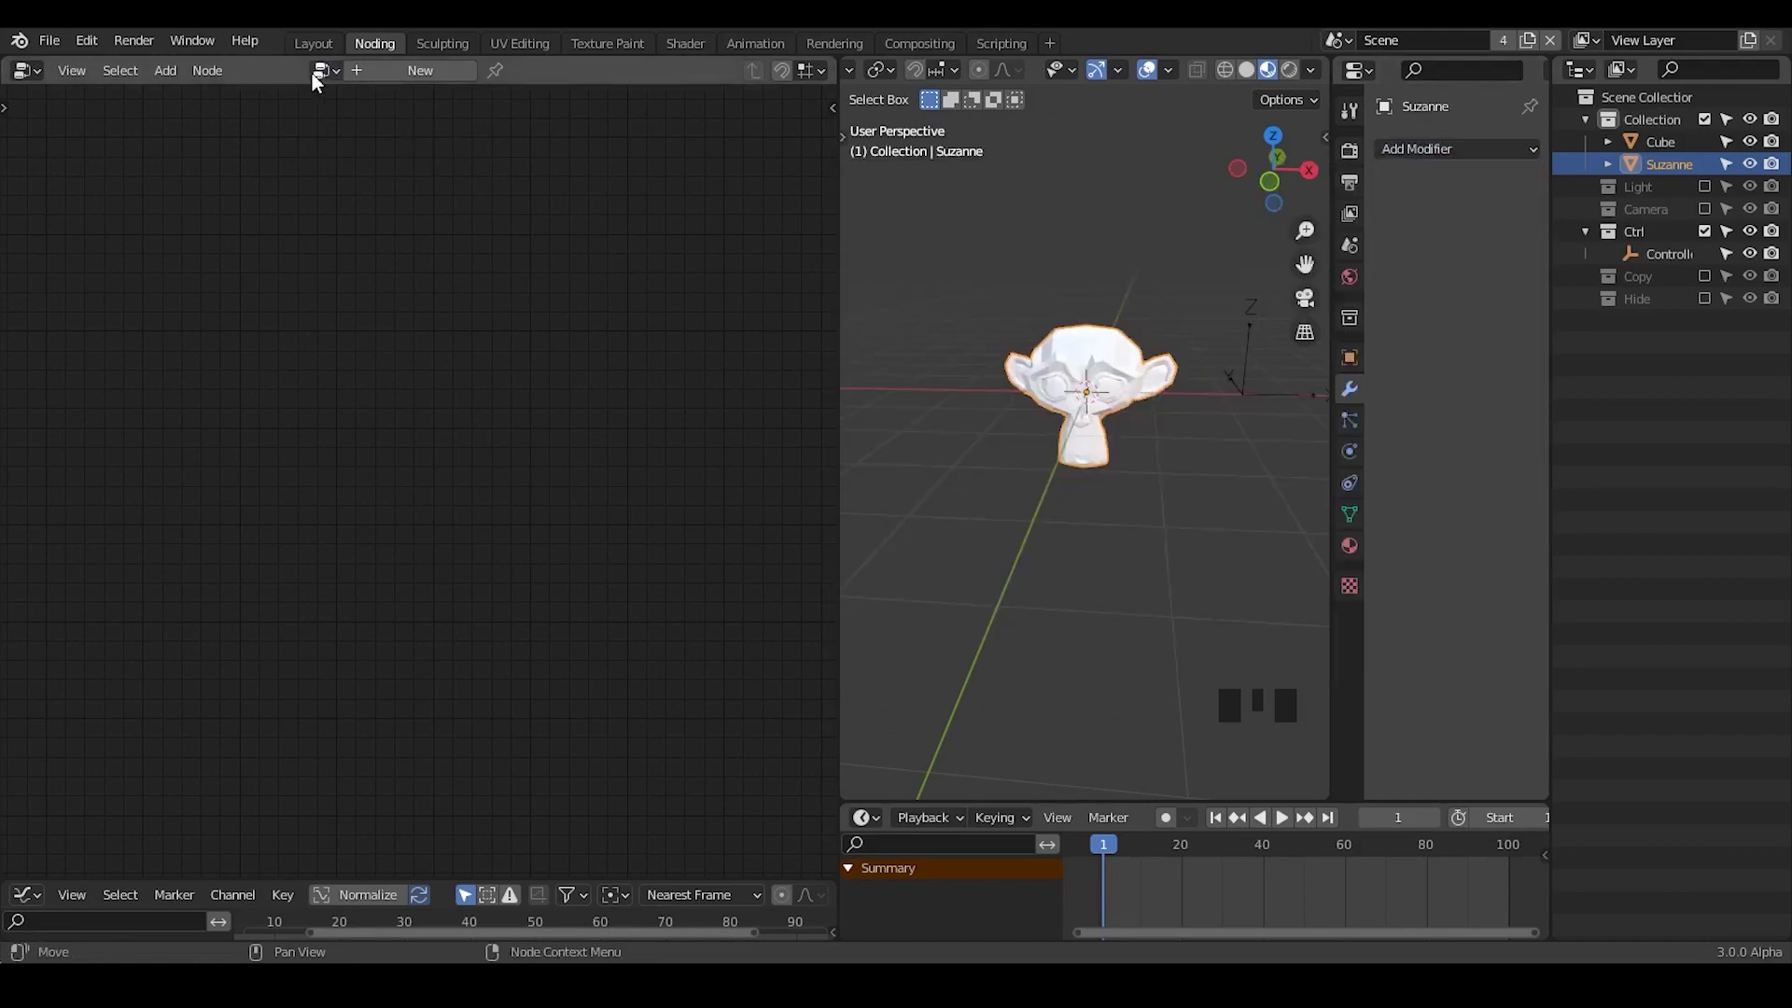
- Assign the shared 'Geometry Nodes' transition tree to Suzanne's modifier, turning her into orange blocks
{"action": "left_click_drag", "start_coordinate": [348, 141], "coordinate": [1066, 313]}
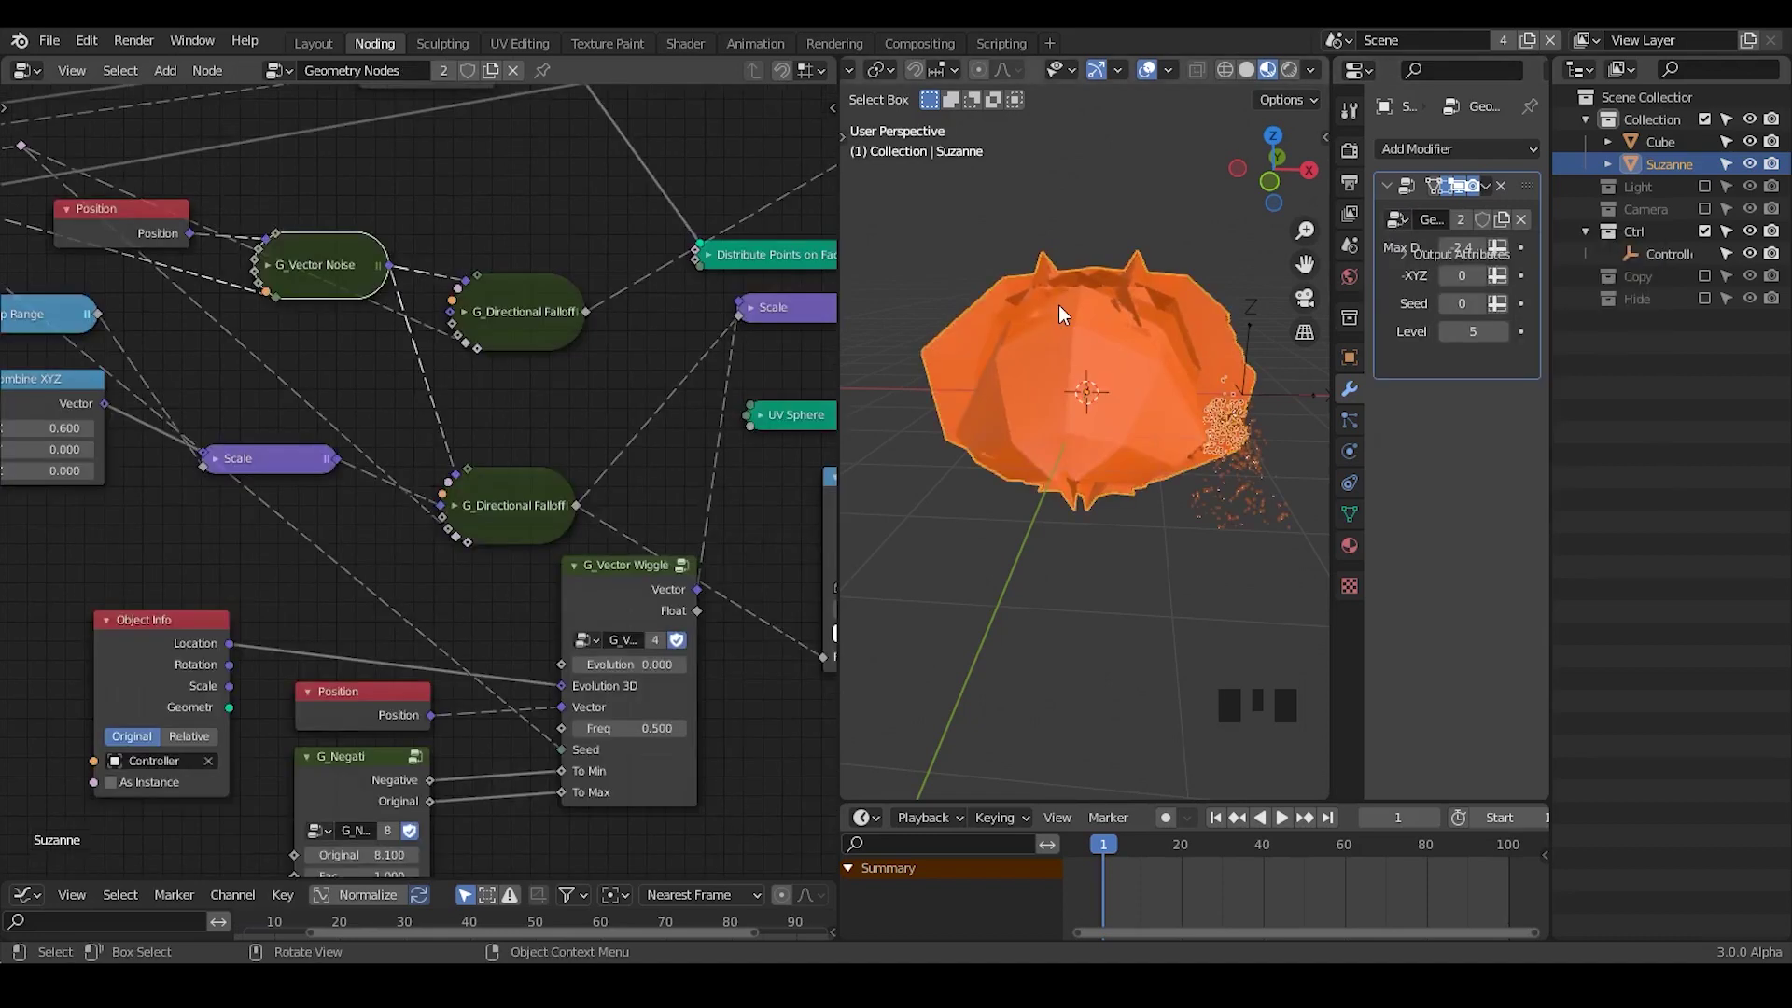
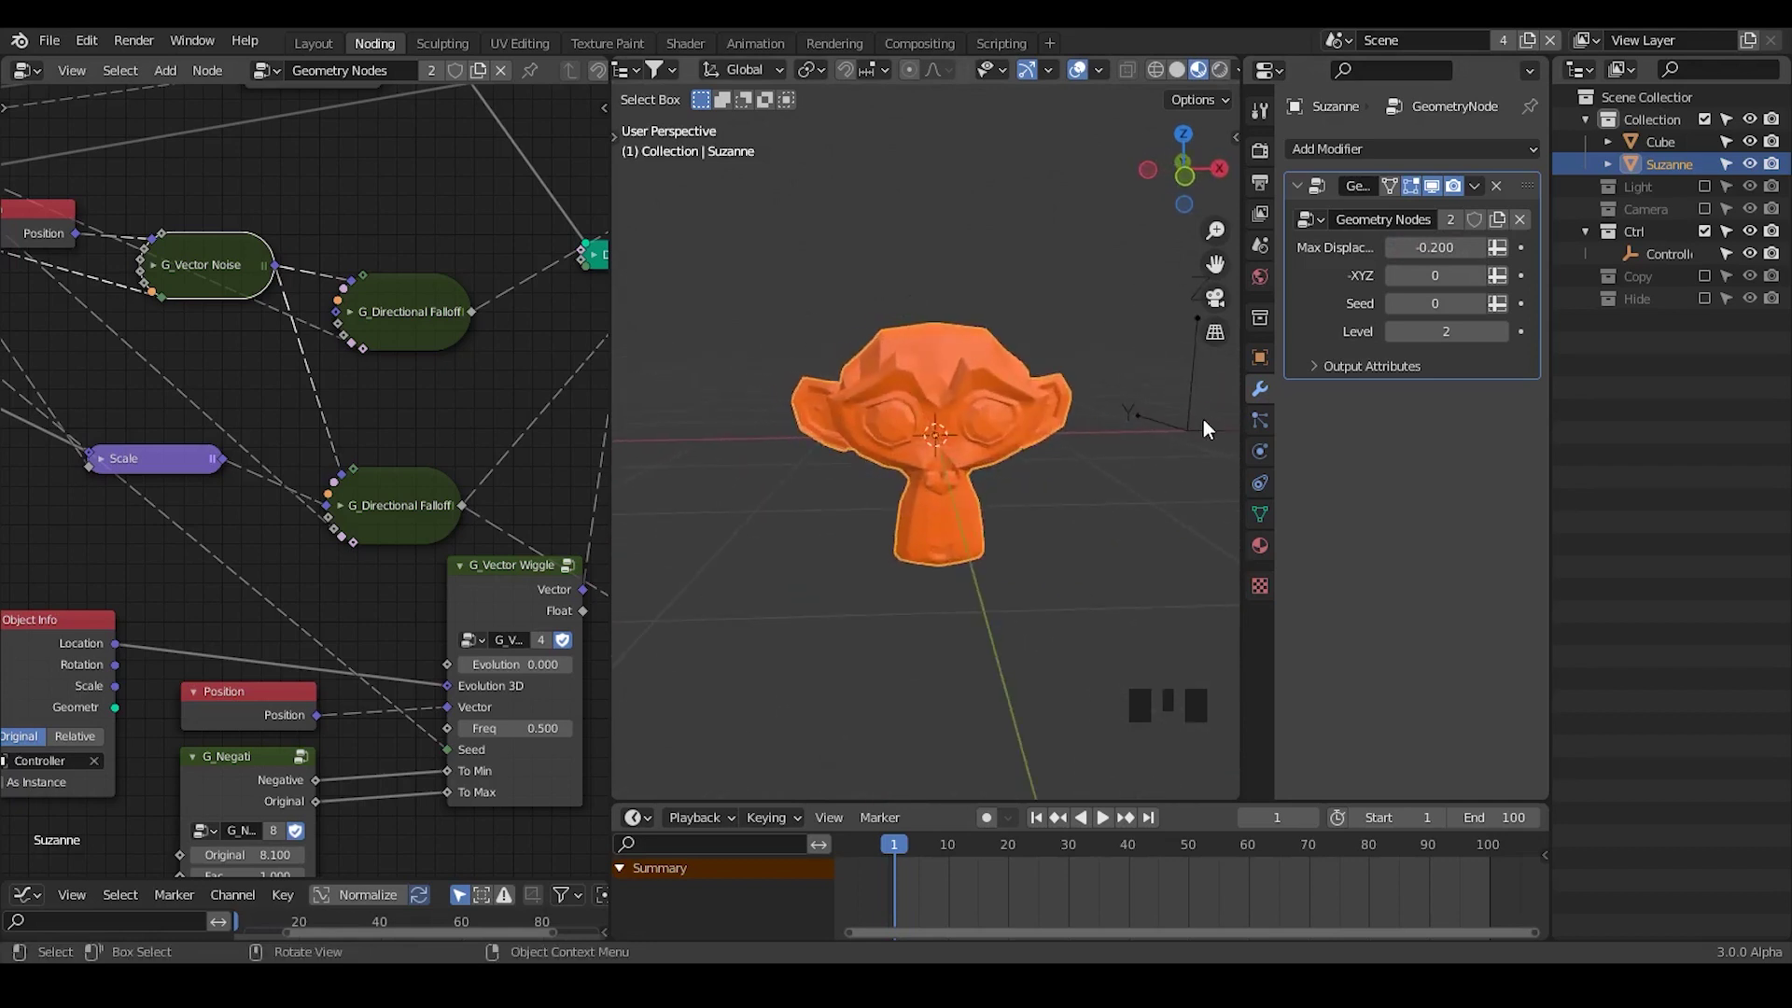
- Select the Controller empty and slide it along X so Suzanne starts dissolving into particles
{"action": "left_click", "coordinate": [1210, 428]}
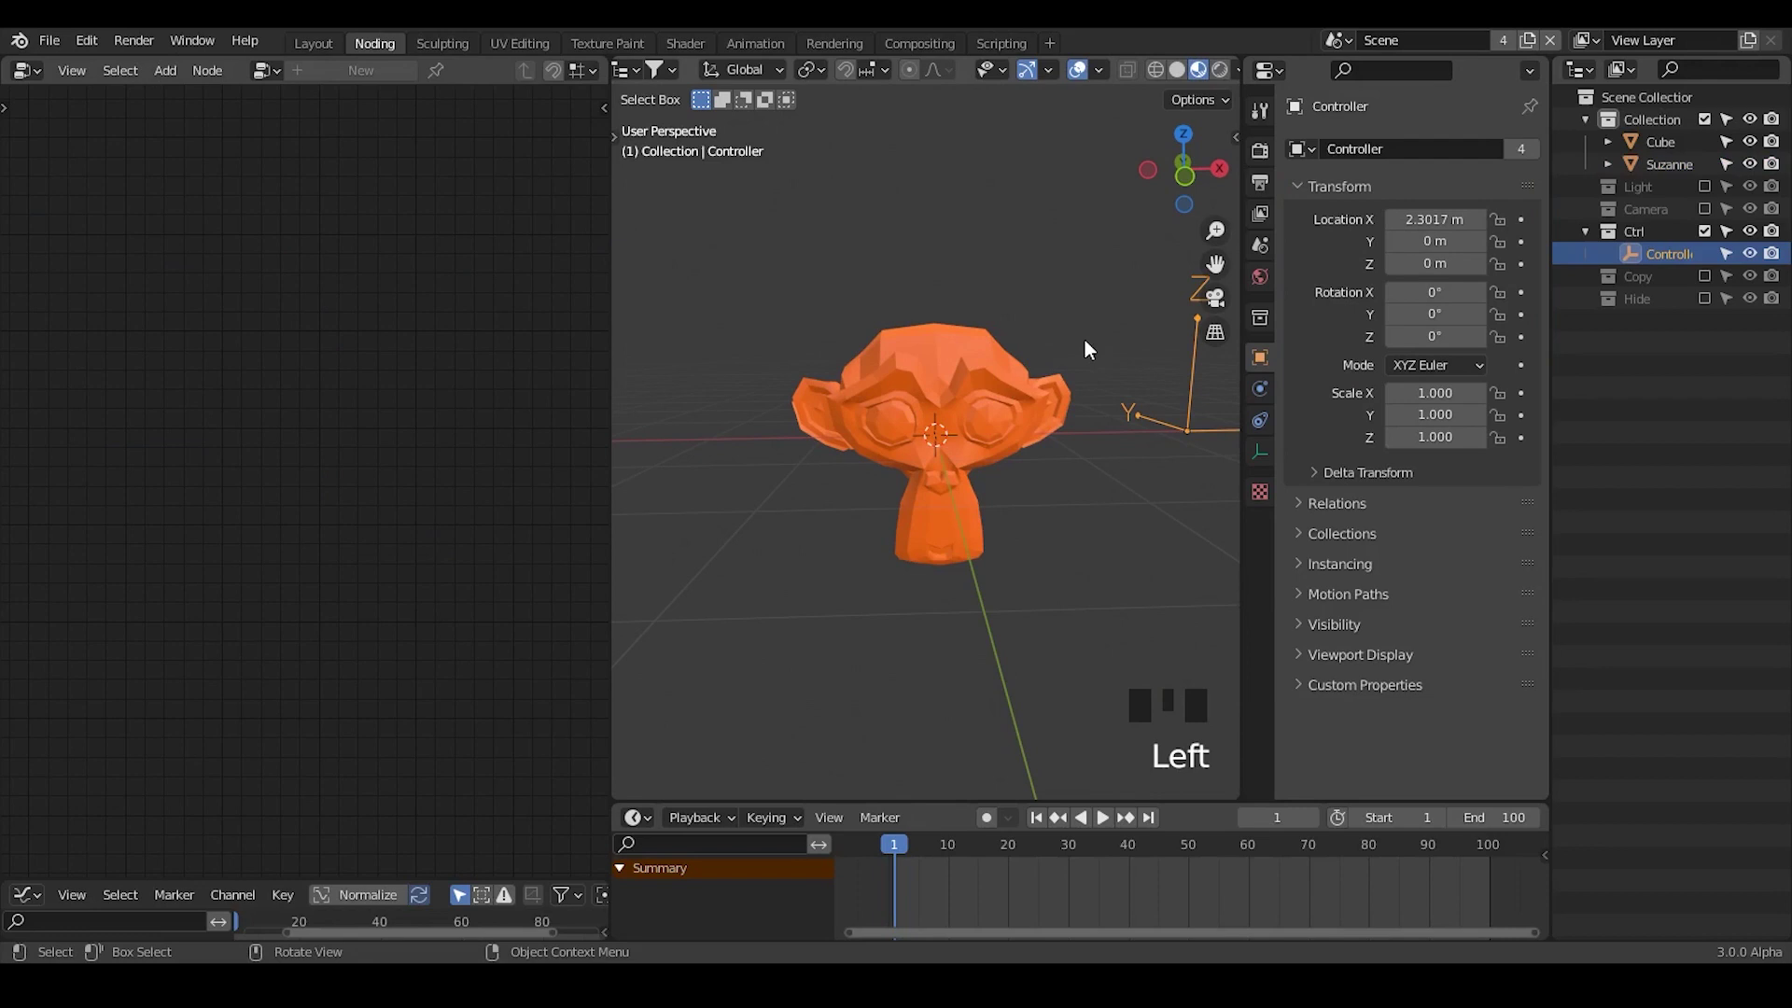
{"action": "left_click", "coordinate": [978, 404]}
{"action": "left_click_drag", "start_coordinate": [1052, 474], "coordinate": [1186, 430]}
{"action": "left_click", "coordinate": [1186, 431]}
{"action": "left_click", "coordinate": [994, 403]}
{"action": "left_click_drag", "start_coordinate": [990, 531], "coordinate": [708, 496]}
{"action": "left_click", "coordinate": [1208, 422]}
{"action": "key", "text": "g"}
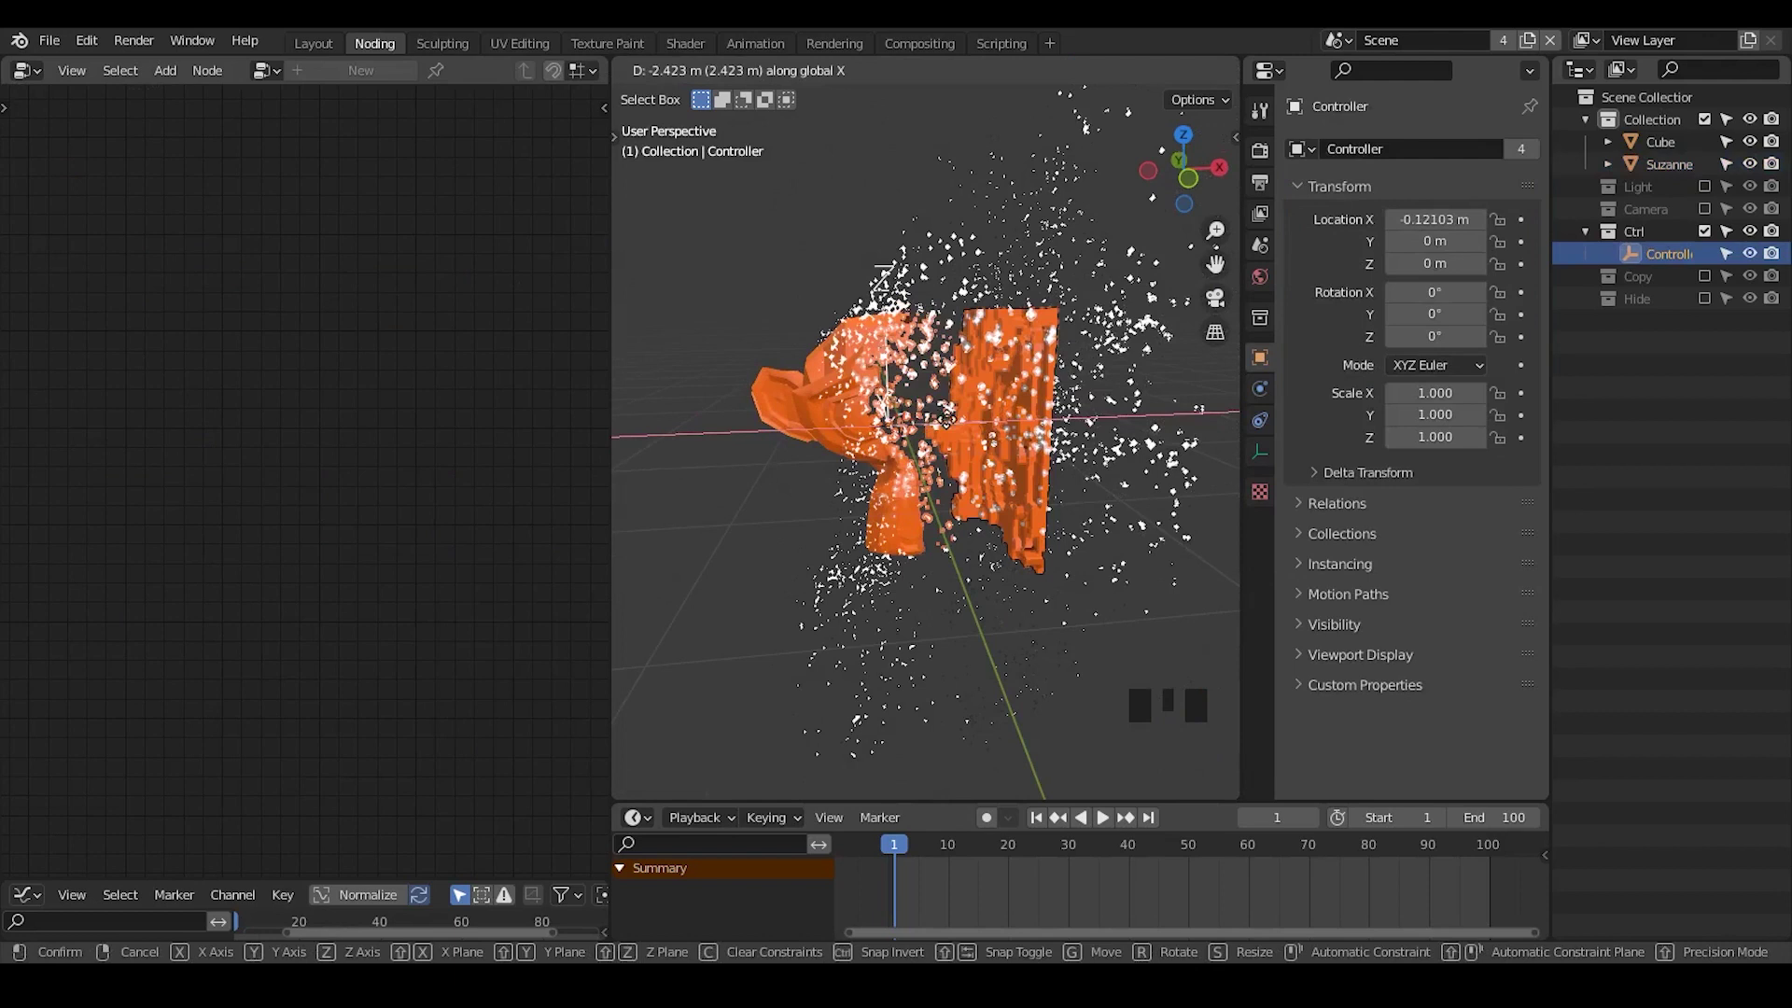
- Check the Cube's and Suzanne's modifier values, move the controller centrally again, and reselect Suzanne
{"action": "left_click", "coordinate": [823, 361]}
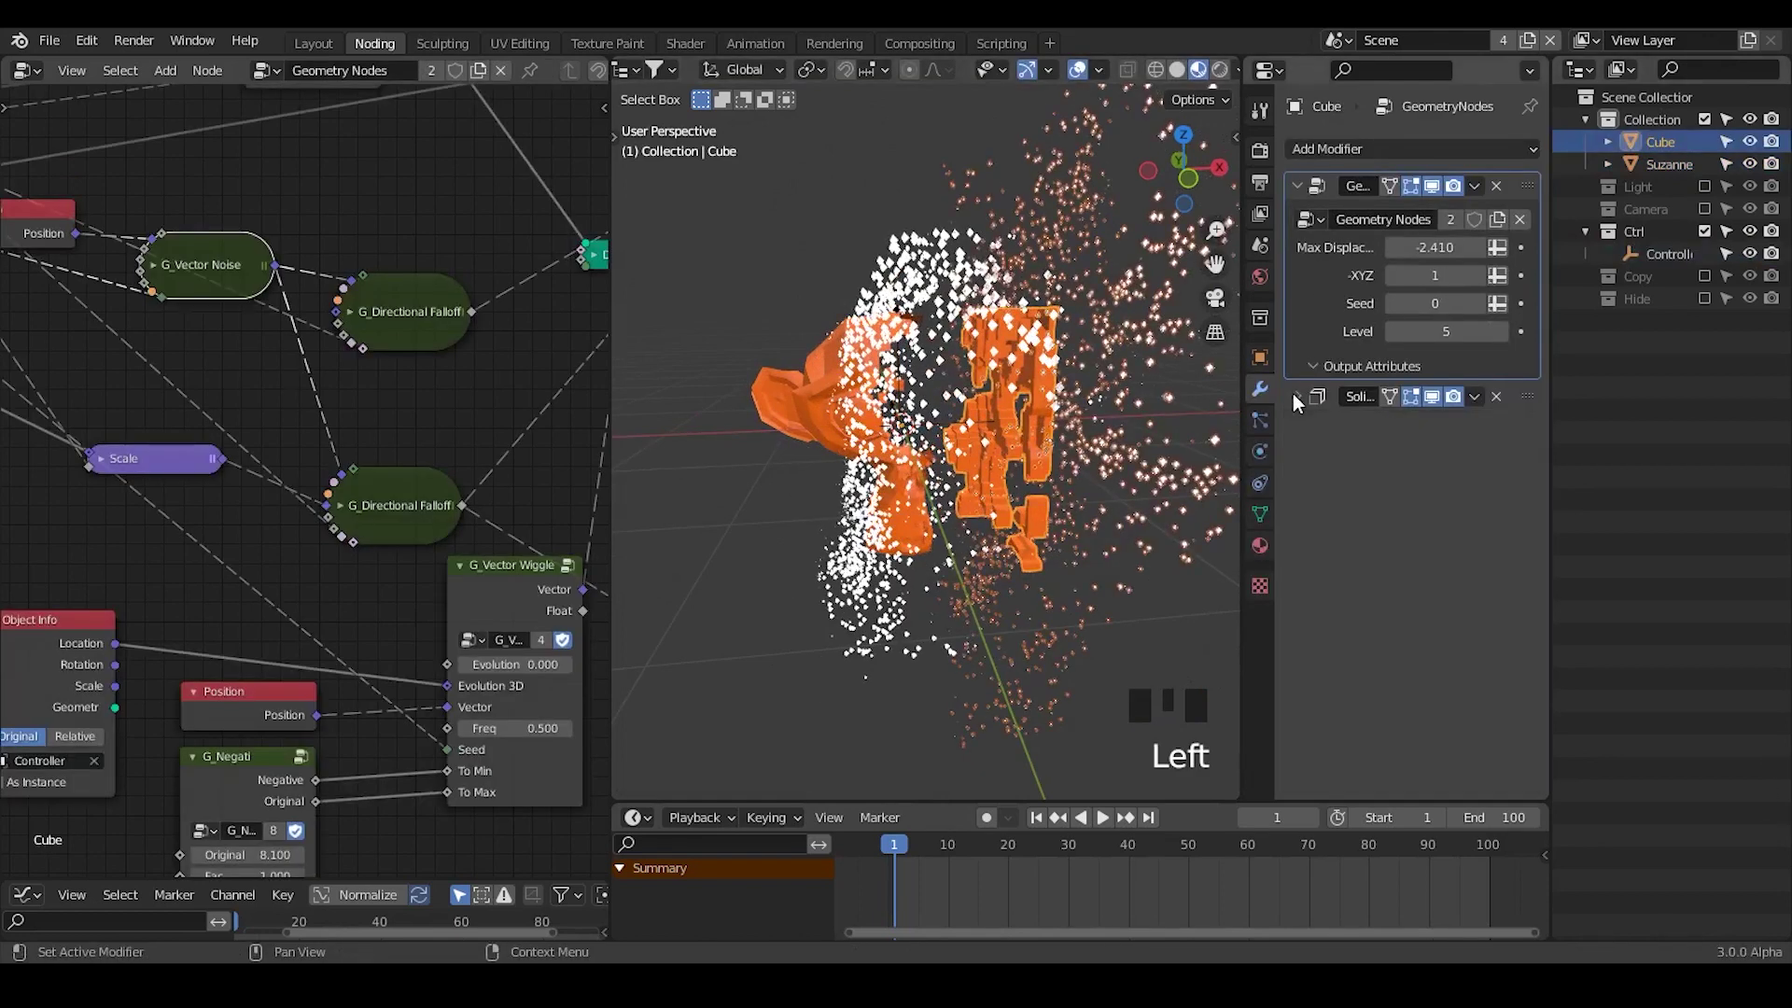
{"action": "left_click", "coordinate": [1612, 203]}
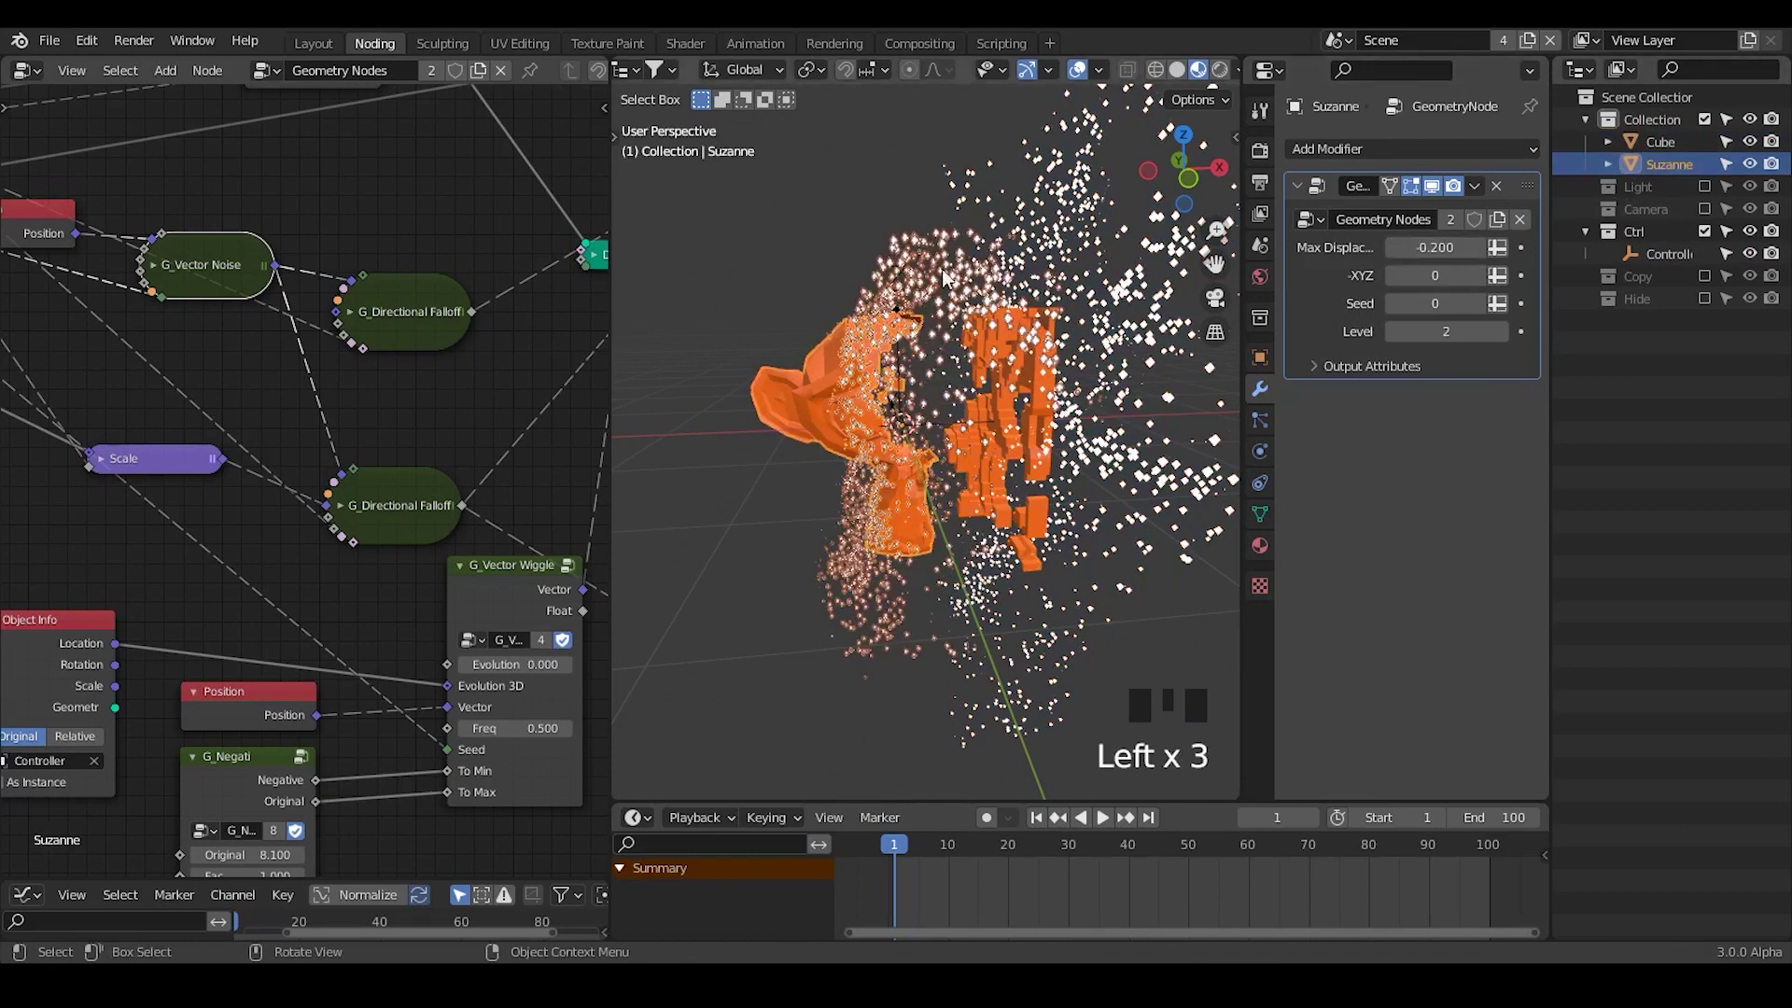
{"action": "left_click", "coordinate": [1651, 159]}
{"action": "left_click", "coordinate": [1667, 256]}
{"action": "key", "text": "g"}
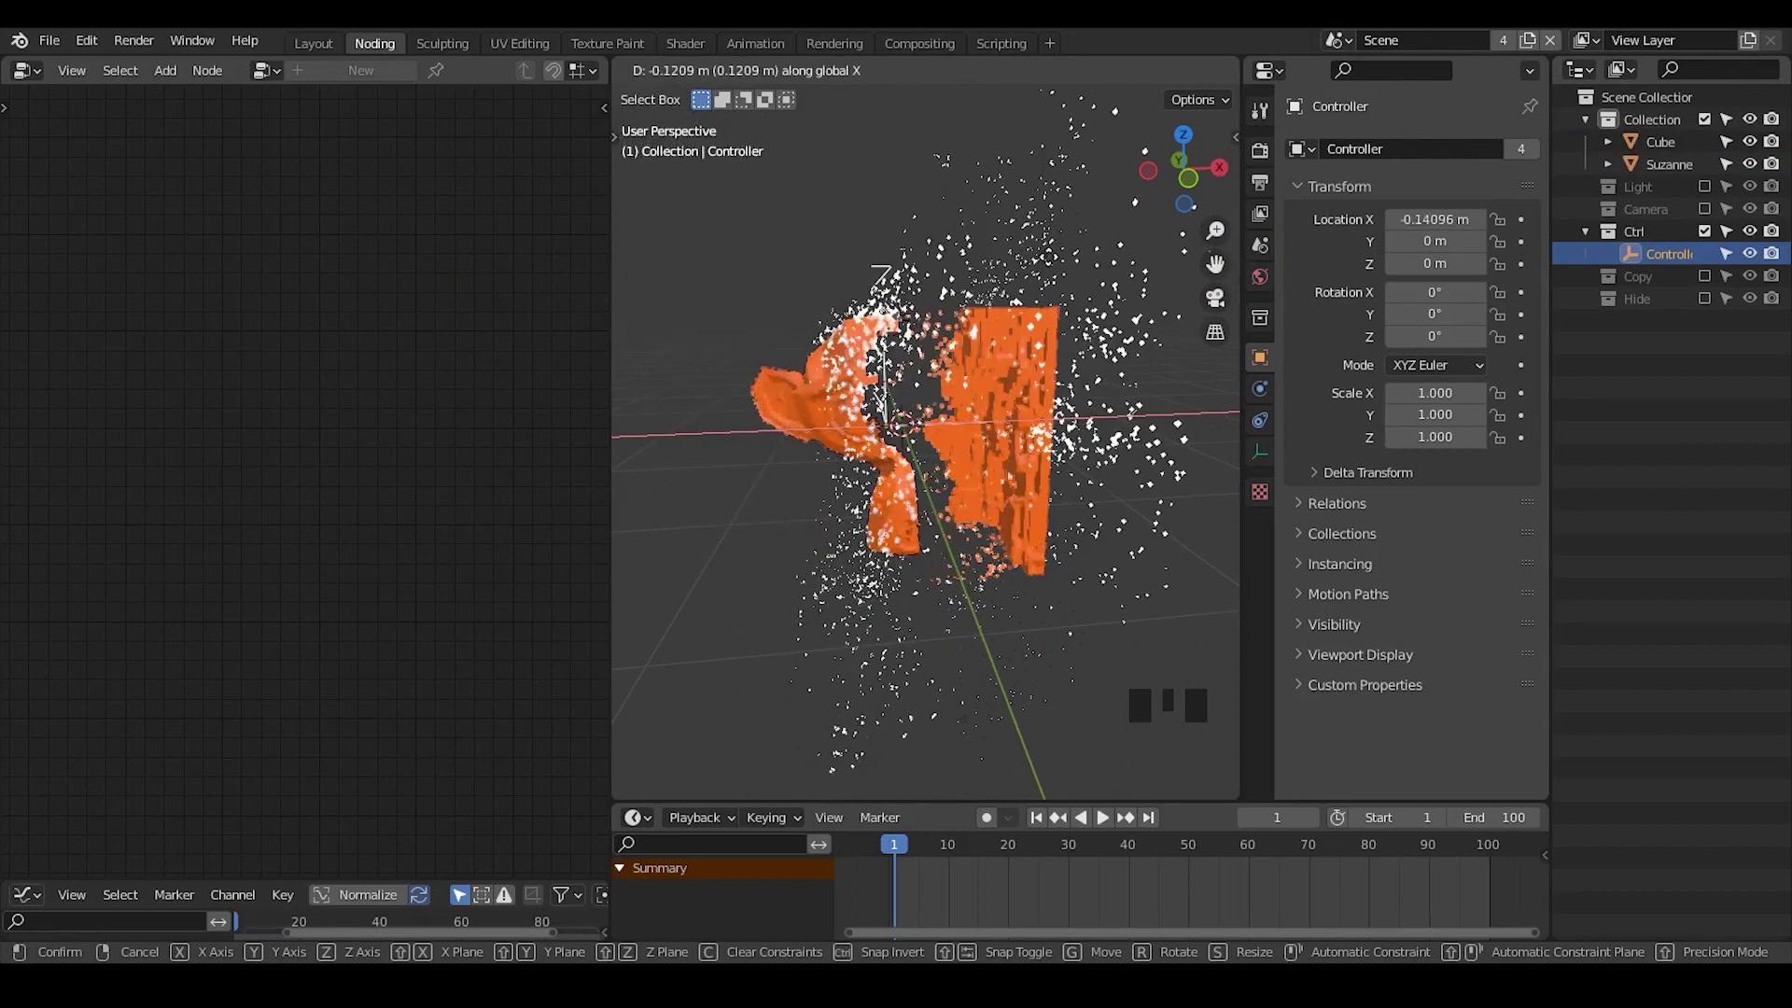
{"action": "left_click_drag", "start_coordinate": [1098, 518], "coordinate": [789, 393]}
{"action": "left_click_drag", "start_coordinate": [789, 393], "coordinate": [886, 497]}
{"action": "left_click_drag", "start_coordinate": [912, 504], "coordinate": [1679, 175]}
{"action": "left_click", "coordinate": [1680, 175]}
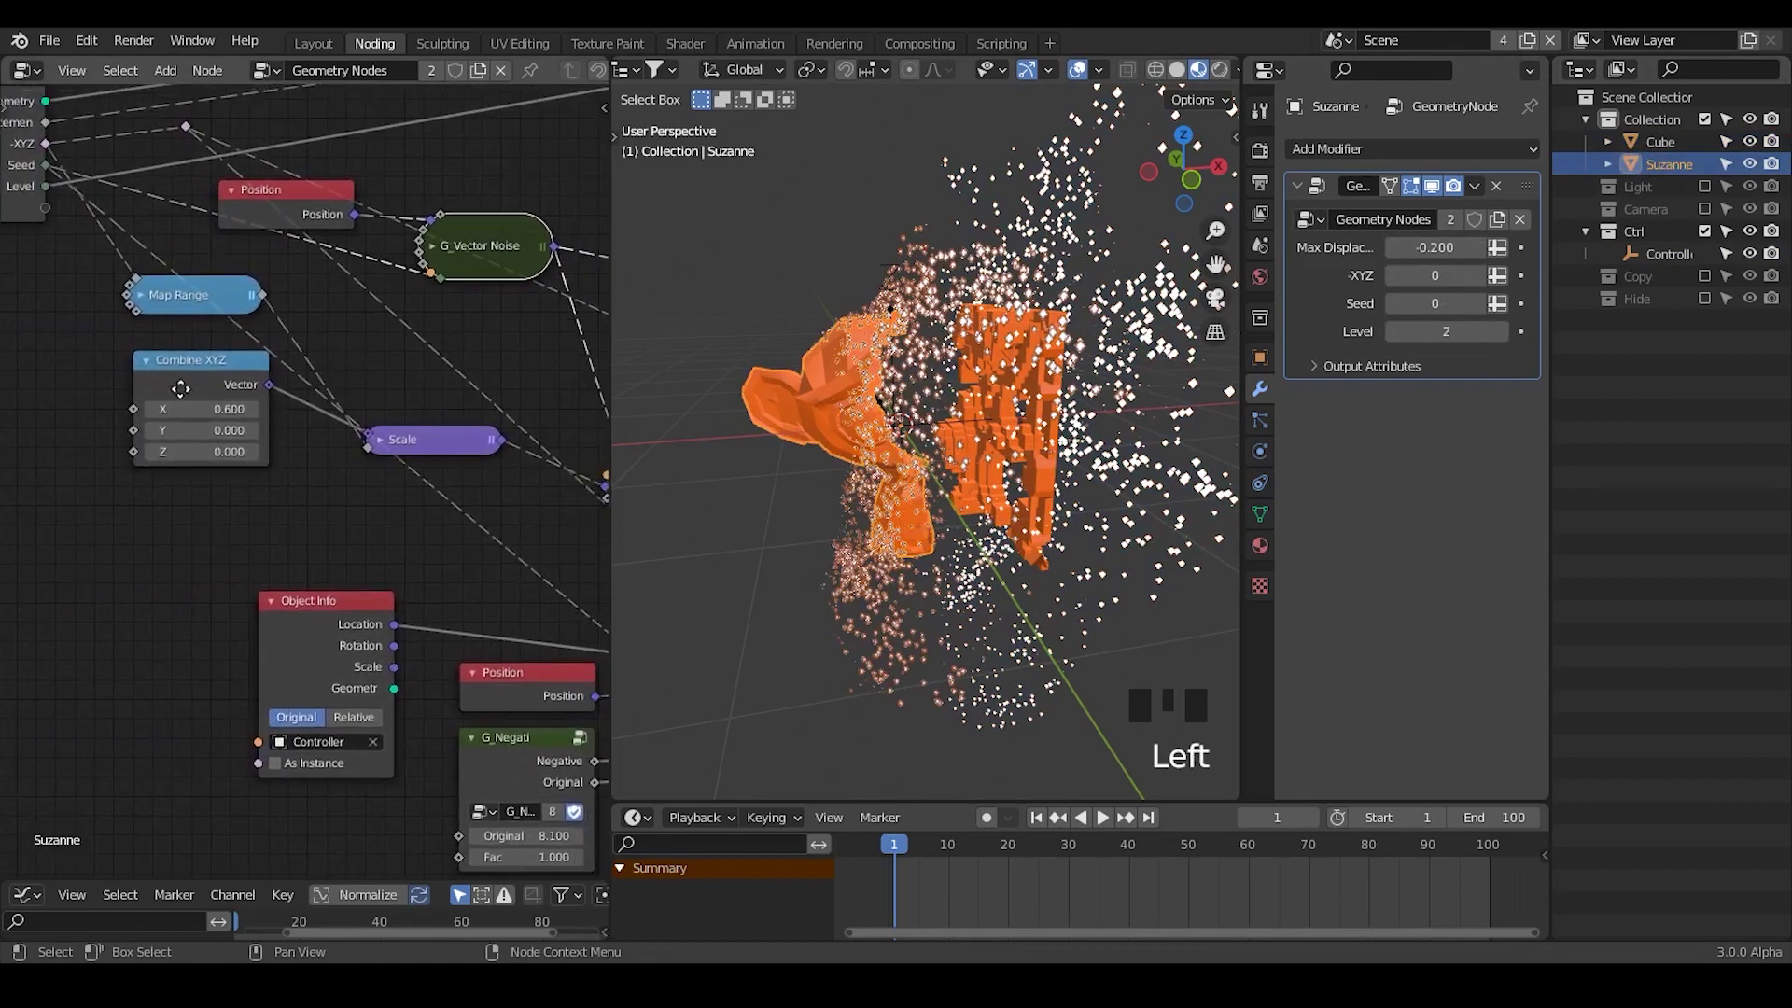
- Scale the Controller up to widen the transition, then clear its scale with Alt+S
{"action": "left_click_drag", "start_coordinate": [948, 446], "coordinate": [1686, 253]}
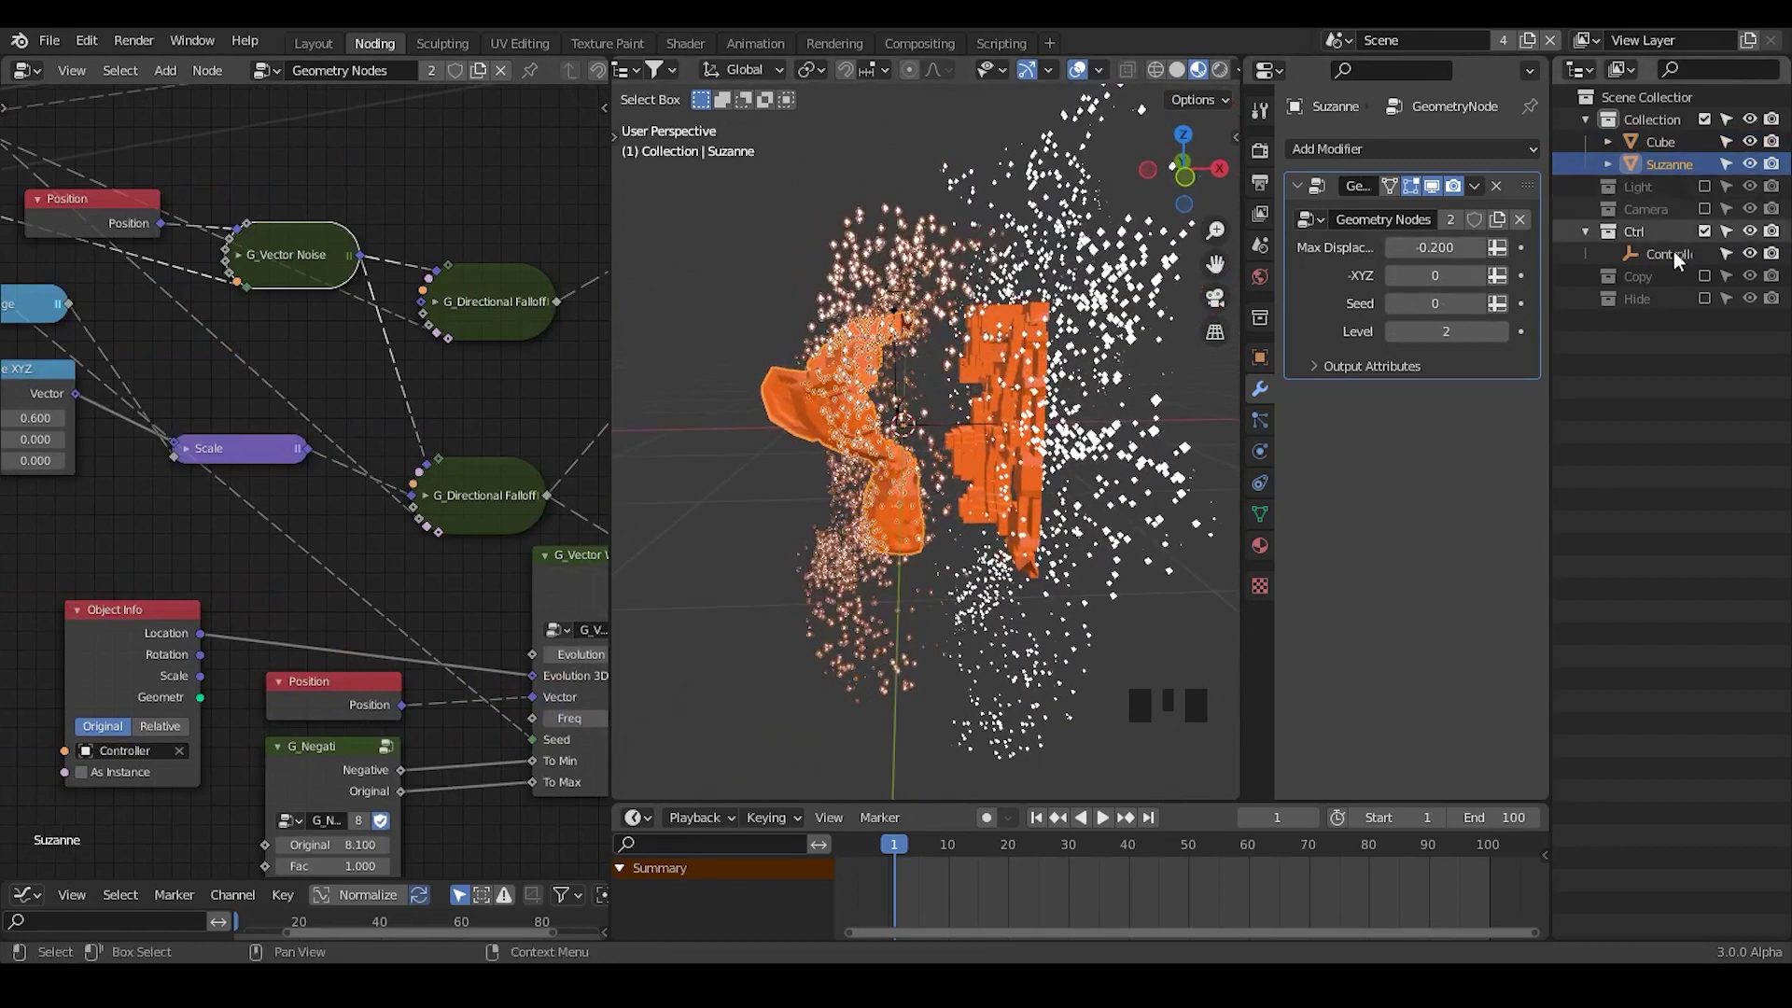
{"action": "left_click", "coordinate": [1680, 261]}
{"action": "key", "text": "s"}
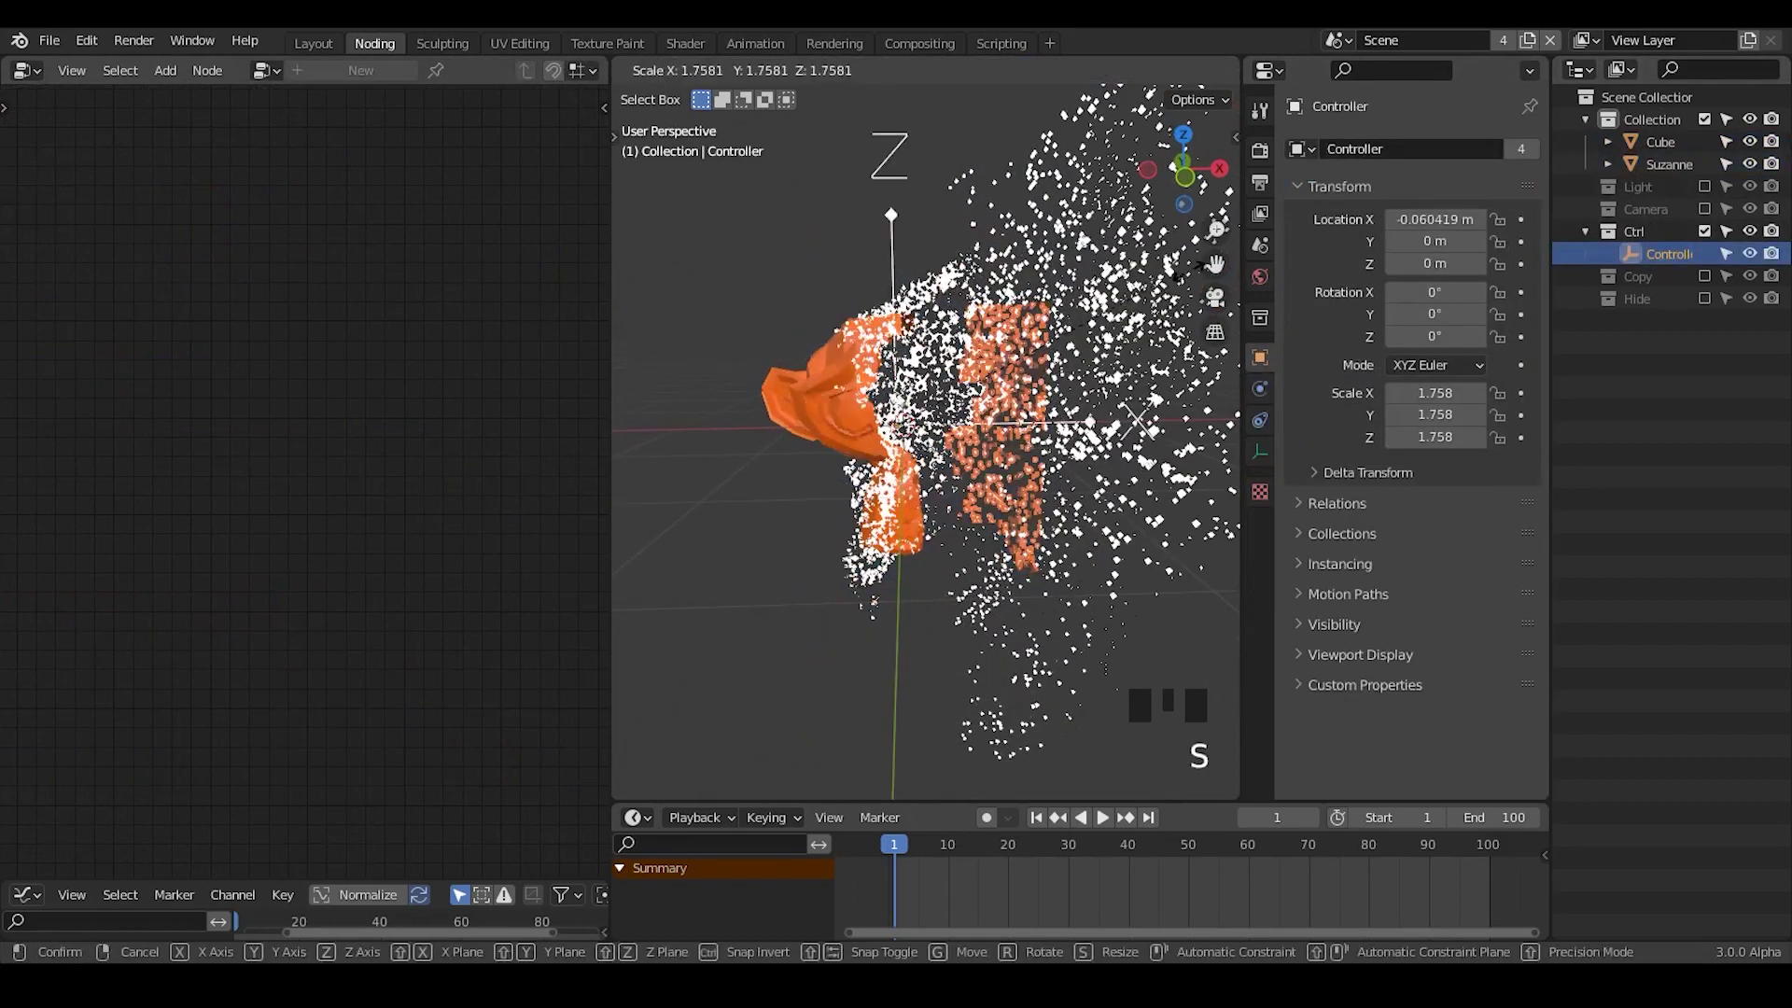
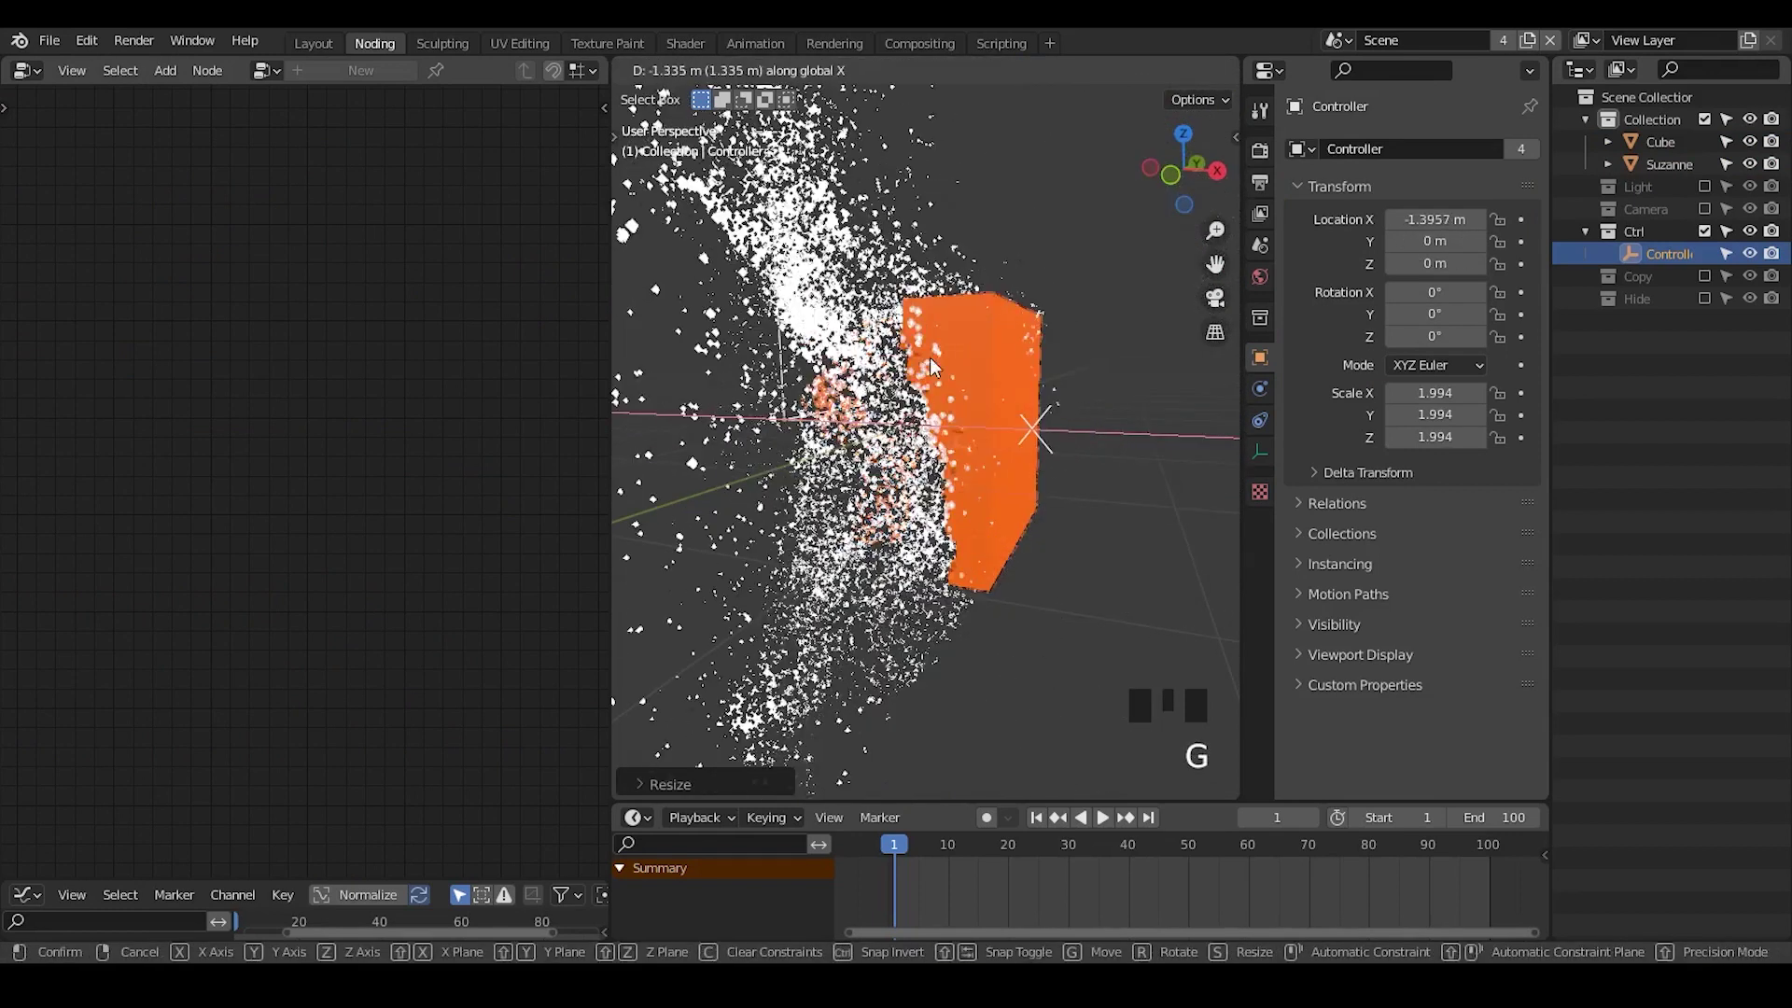
{"action": "left_click_drag", "start_coordinate": [1000, 390], "coordinate": [932, 396]}
{"action": "key", "text": "alt+s"}
- Move the unscaled controller along X near the origin and reselect Suzanne to view its node tree
{"action": "key", "text": "g"}
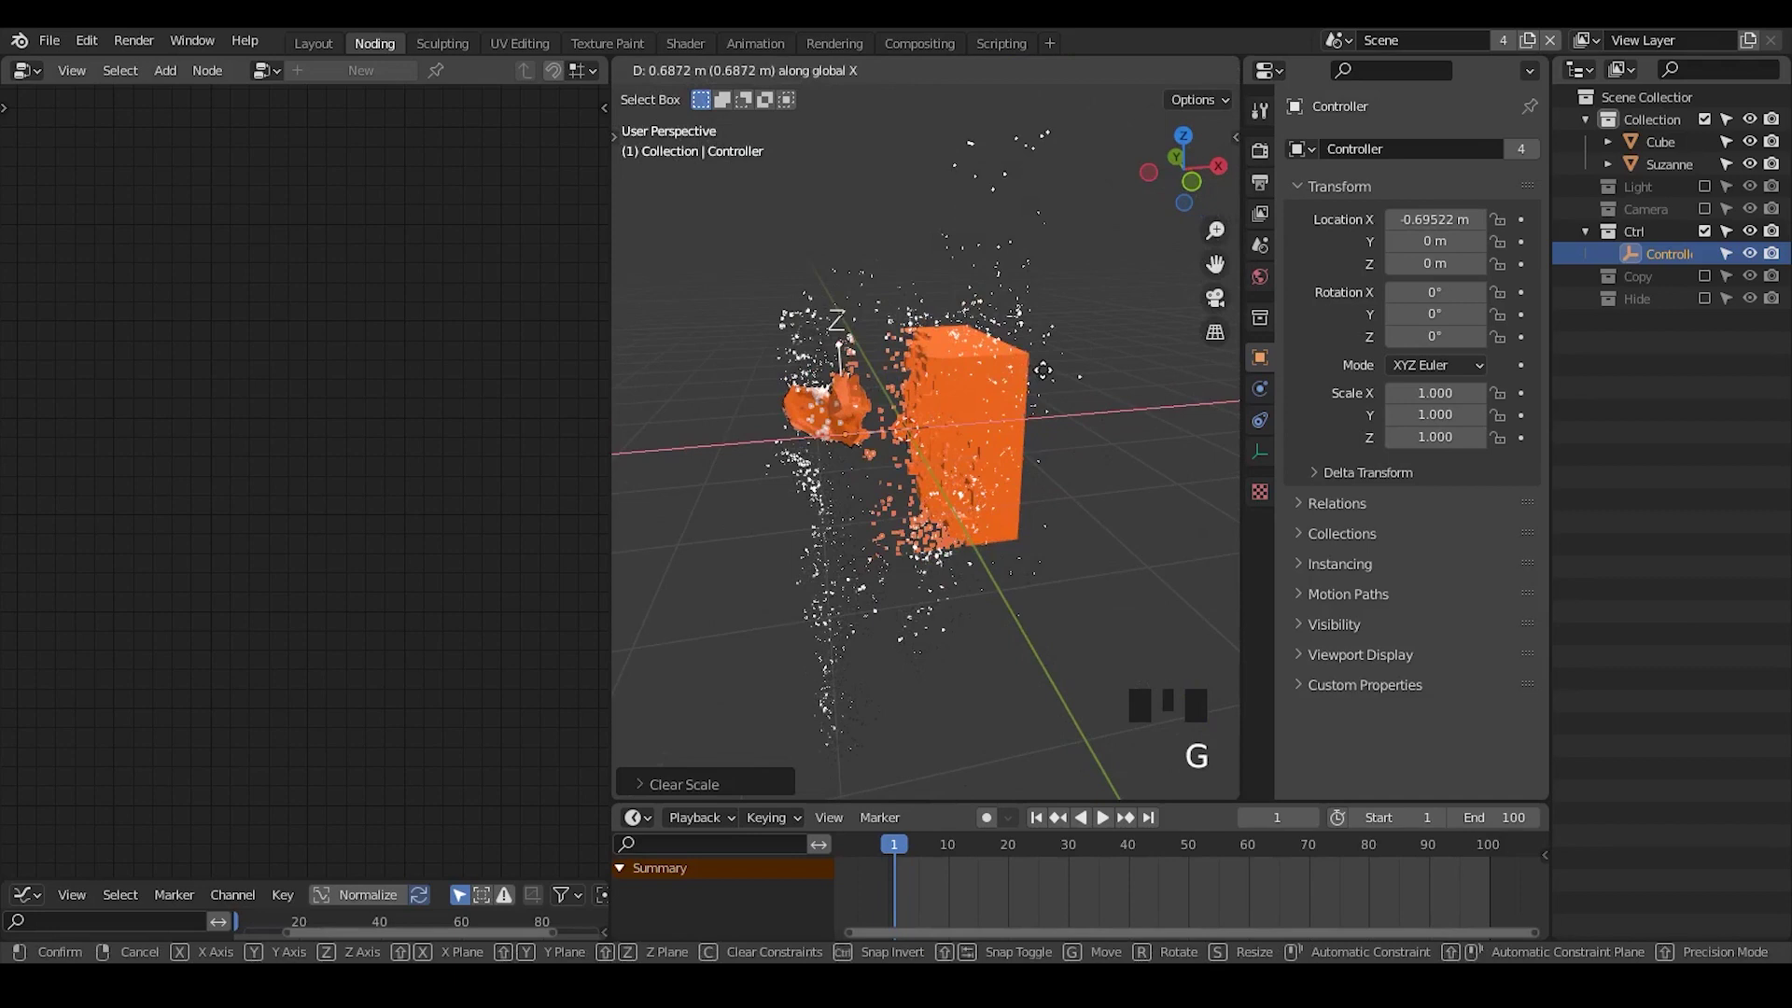
{"action": "left_click_drag", "start_coordinate": [1032, 473], "coordinate": [1021, 583]}
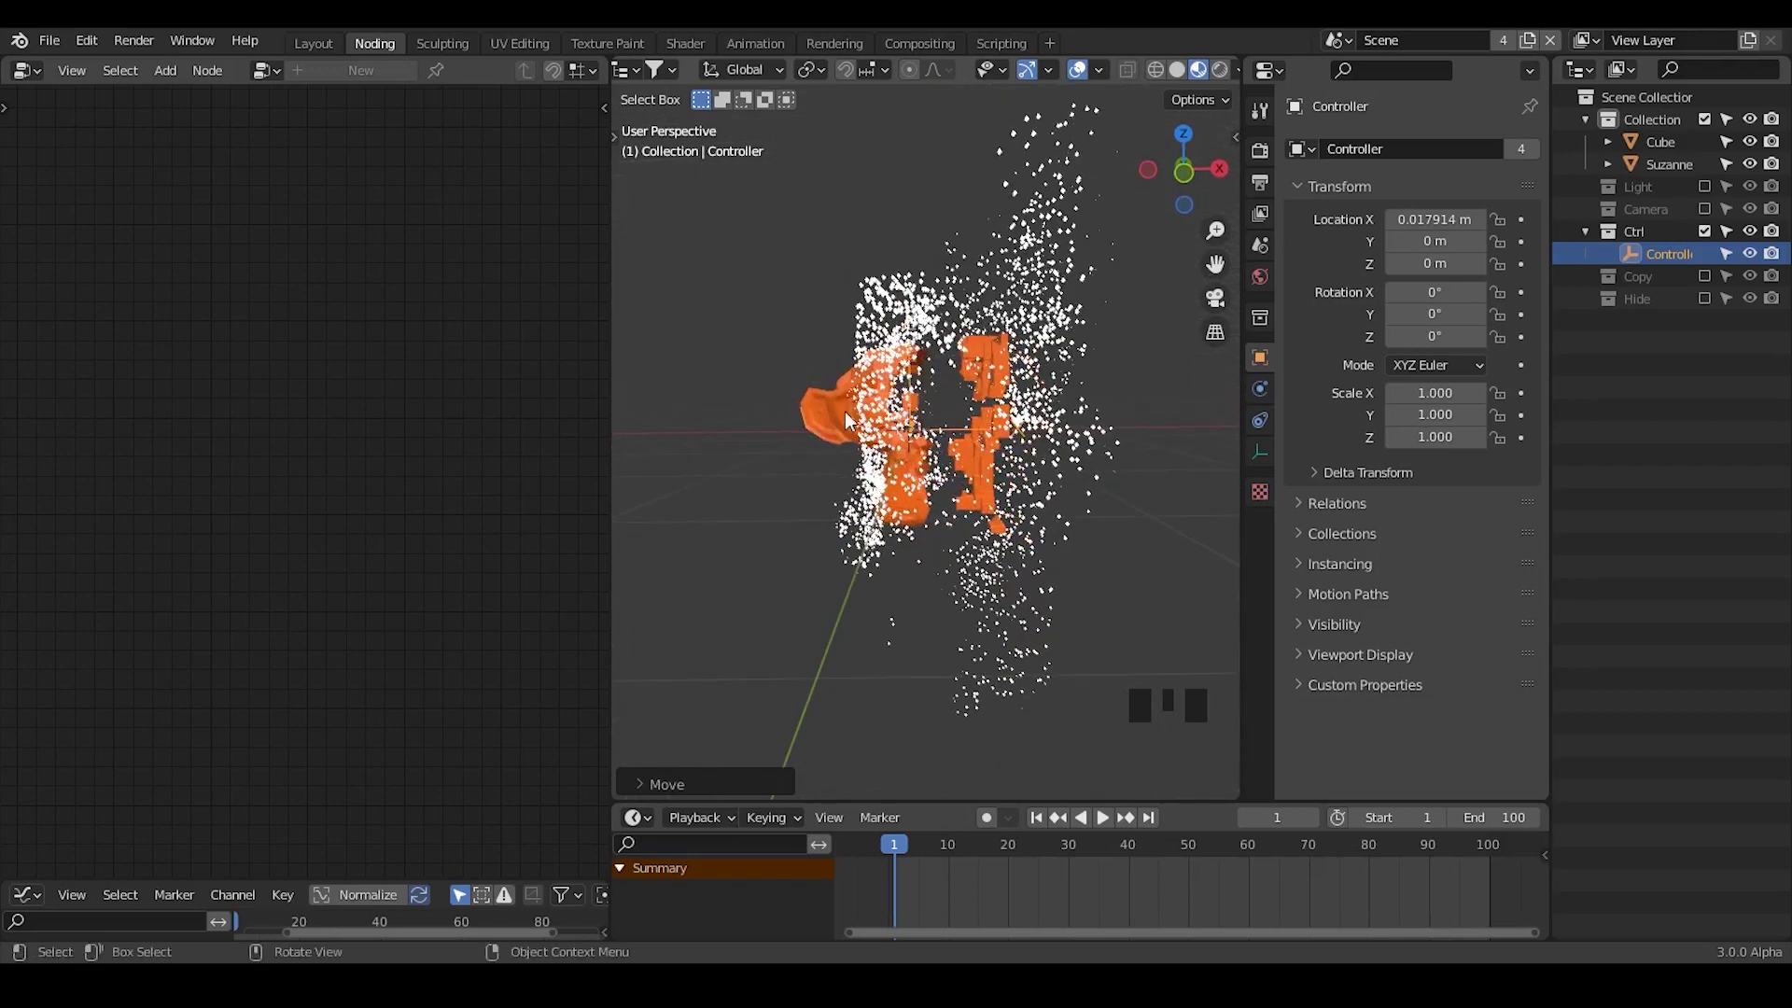
{"action": "left_click", "coordinate": [840, 418]}
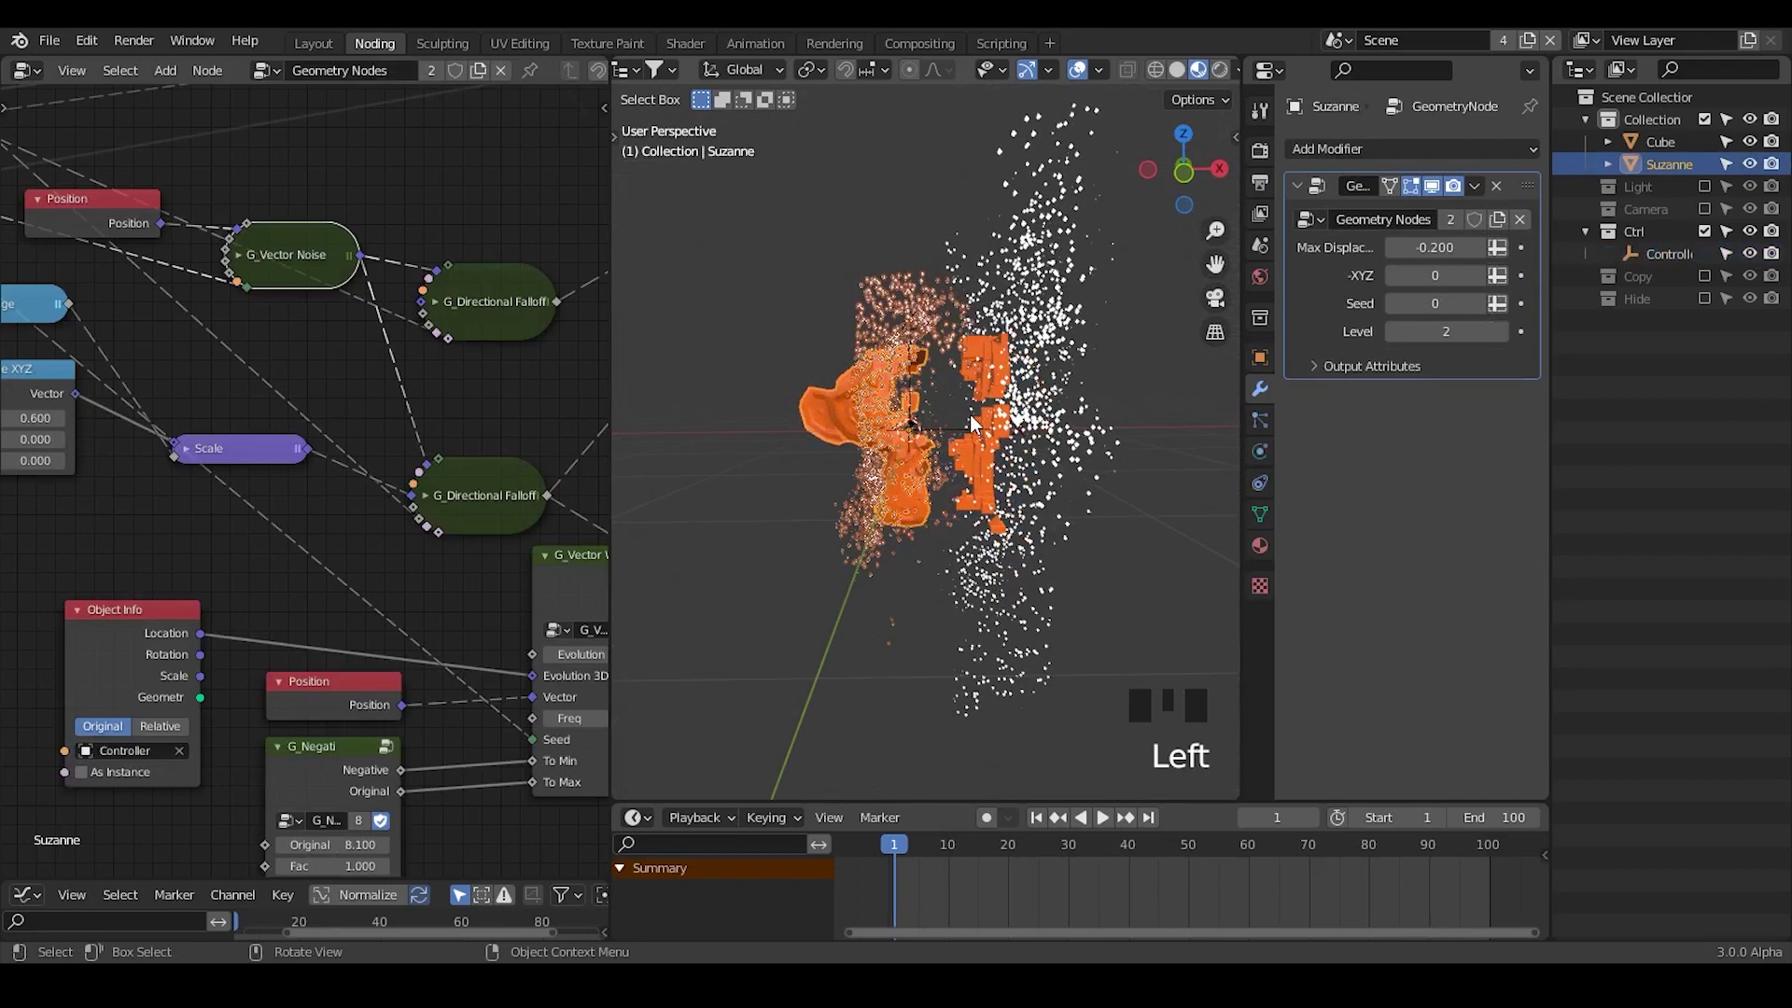